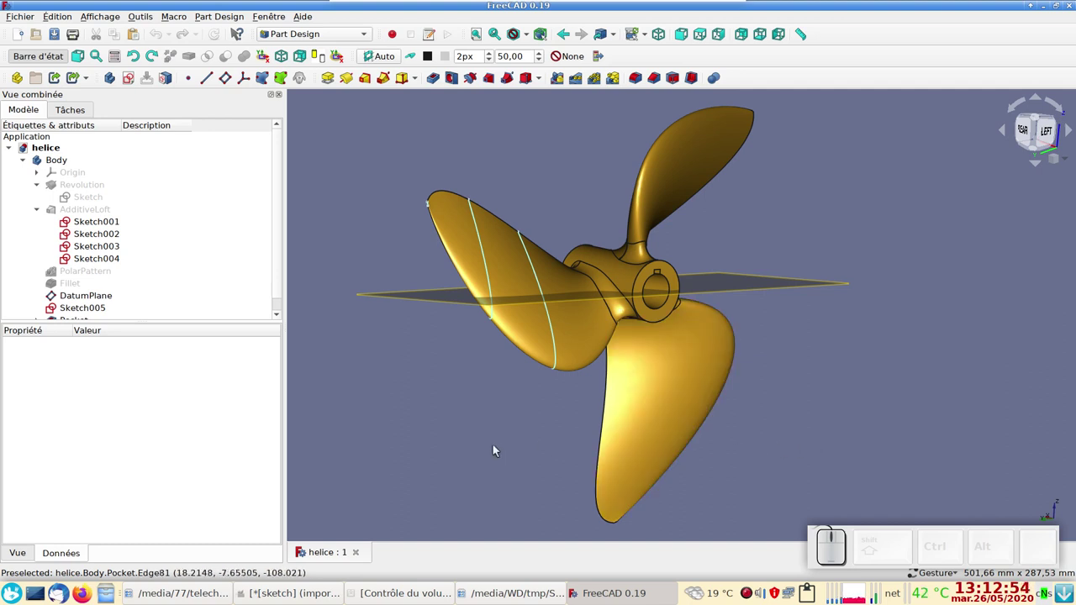
Inspect the finished 'helice' propeller from several angles, then close its document.
drag(464, 436, 751, 406)
drag(945, 394, 768, 371)
drag(777, 377, 896, 366)
drag(929, 333, 946, 347)
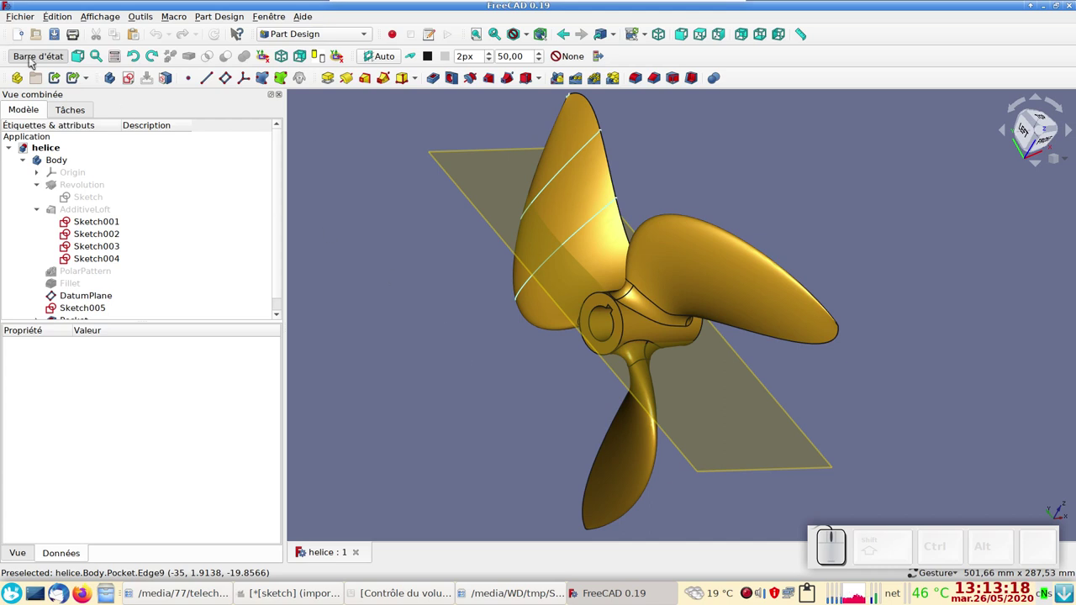
click(358, 553)
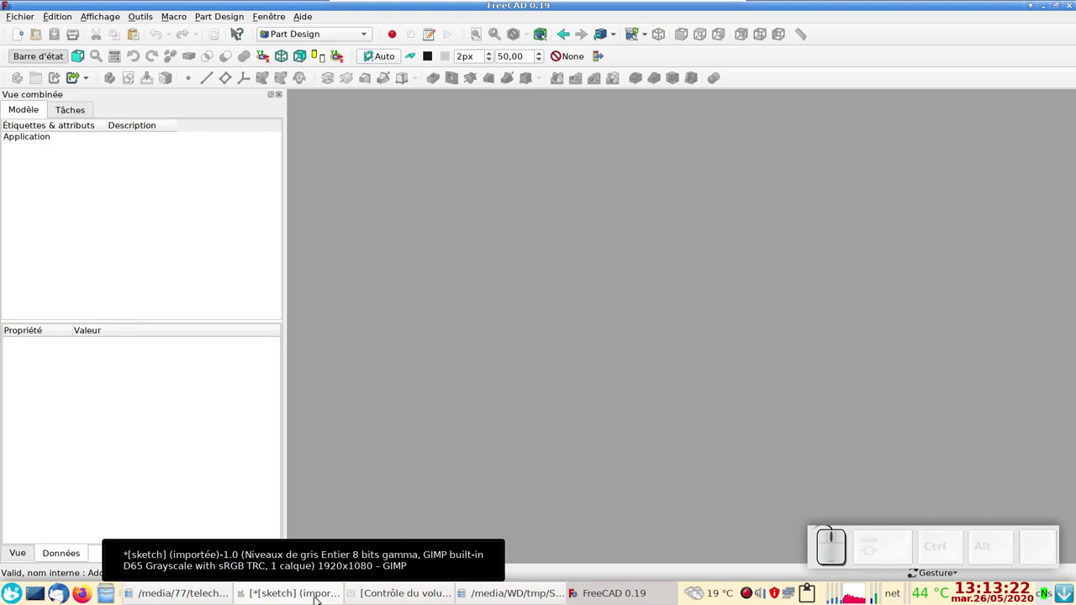
Bring up the sketch screenshot in GIMP, undo once, and convert it to Grayscale mode.
click(316, 584)
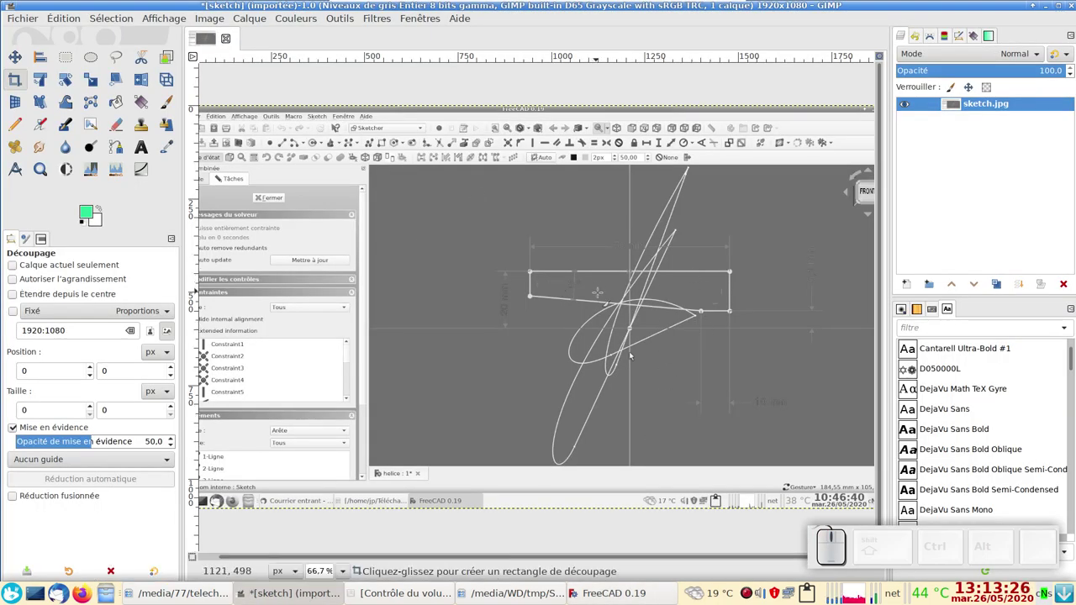
key(ctrl+z)
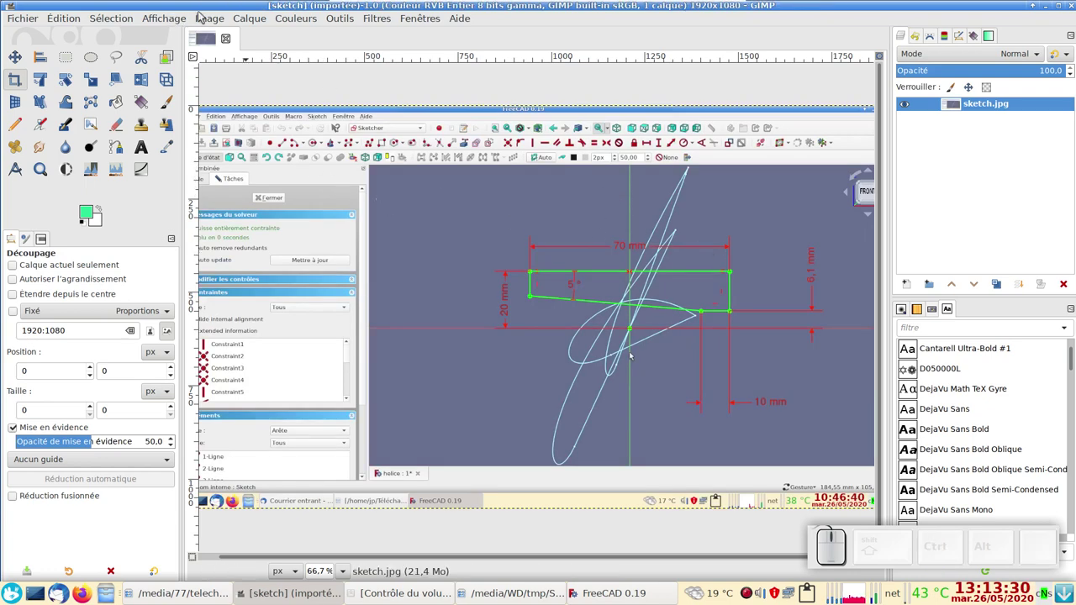
click(205, 22)
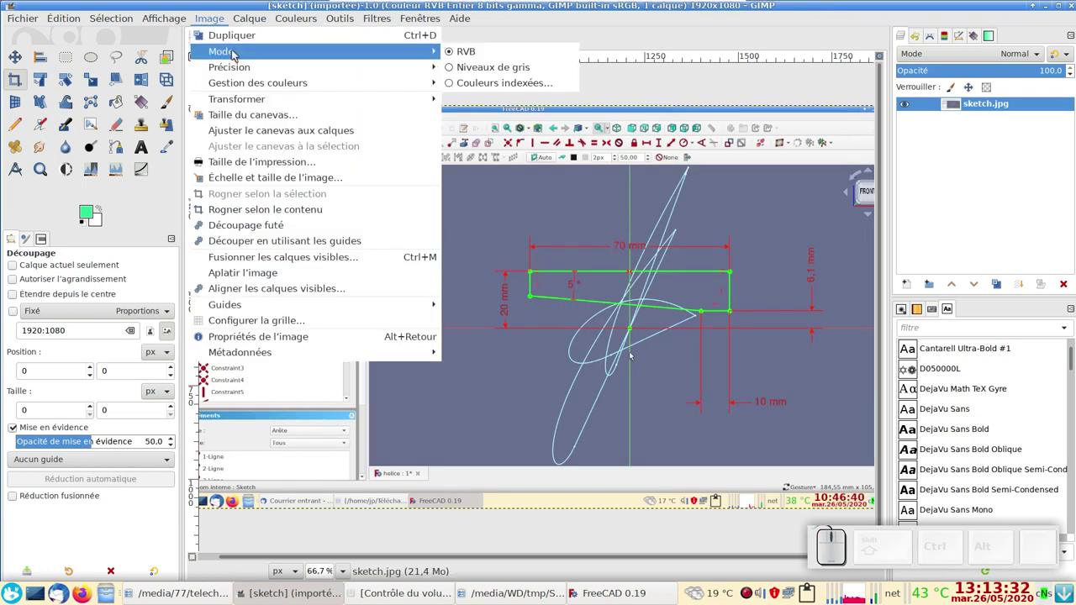
click(462, 68)
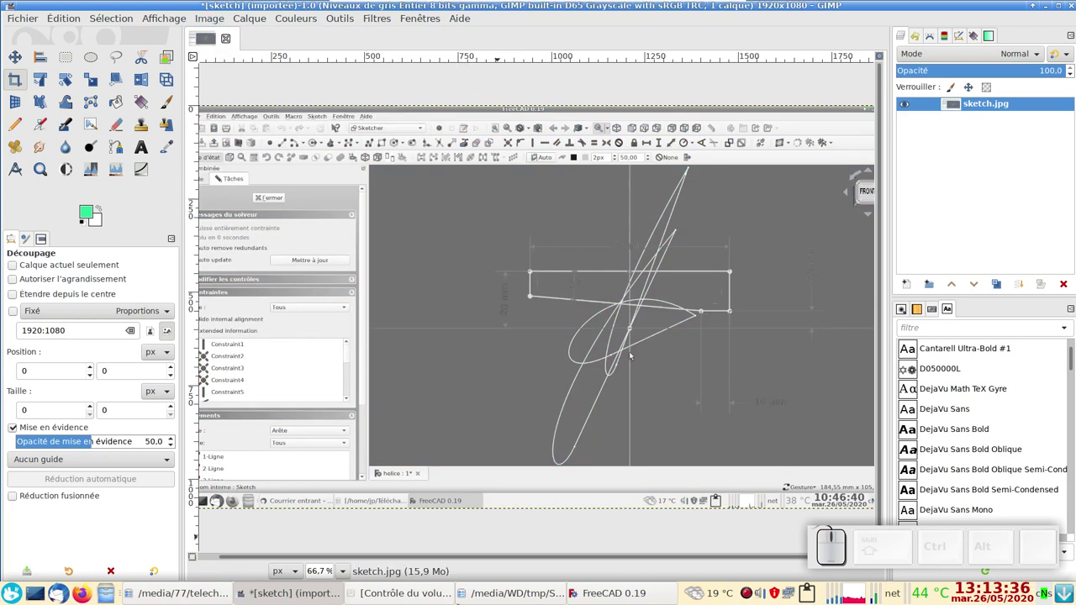
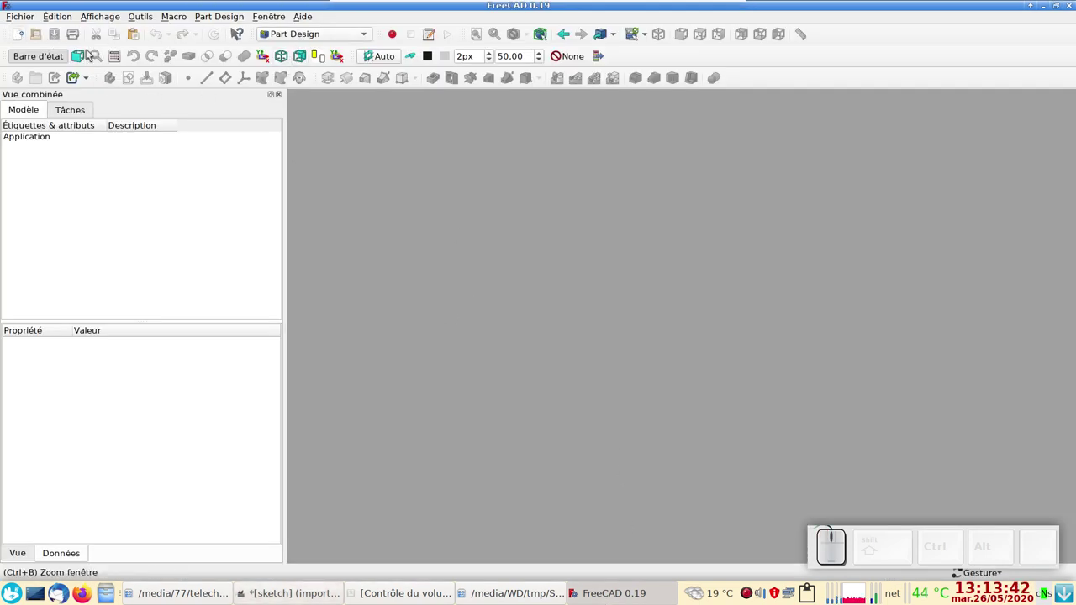
Start a new empty document and make the Image workbench active.
click(19, 37)
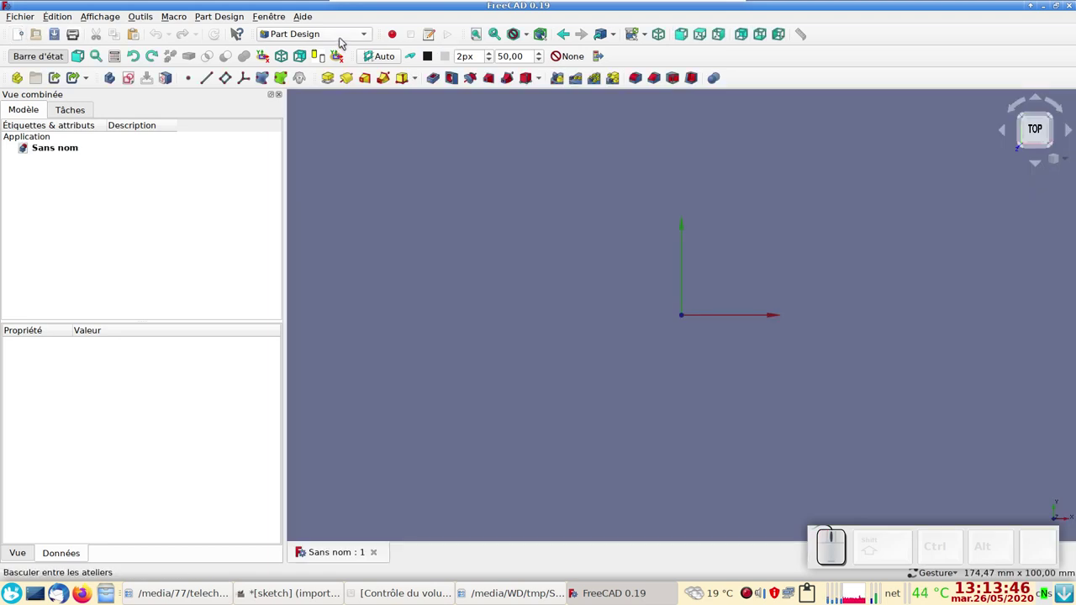
drag(342, 38, 310, 186)
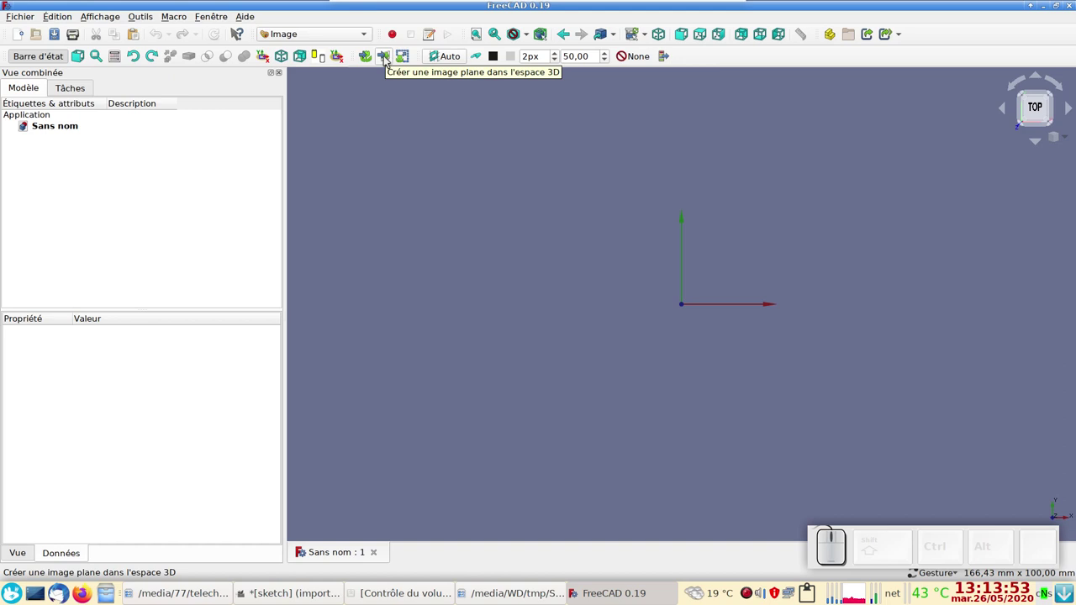
Import the sketch image as an image plane placed on the XZ plane.
click(386, 60)
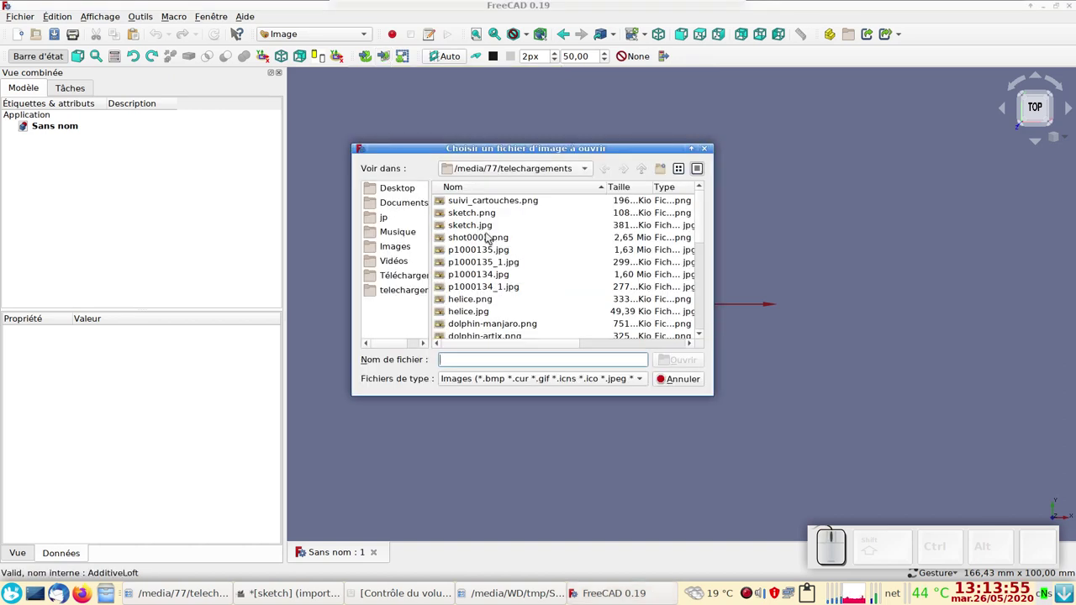
click(479, 220)
click(680, 365)
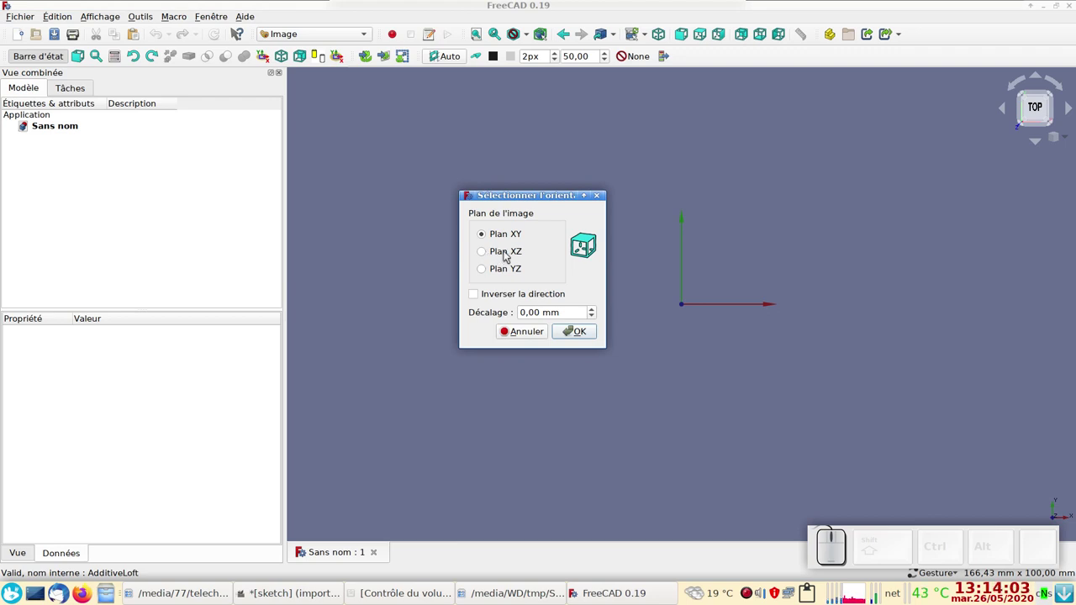
click(505, 256)
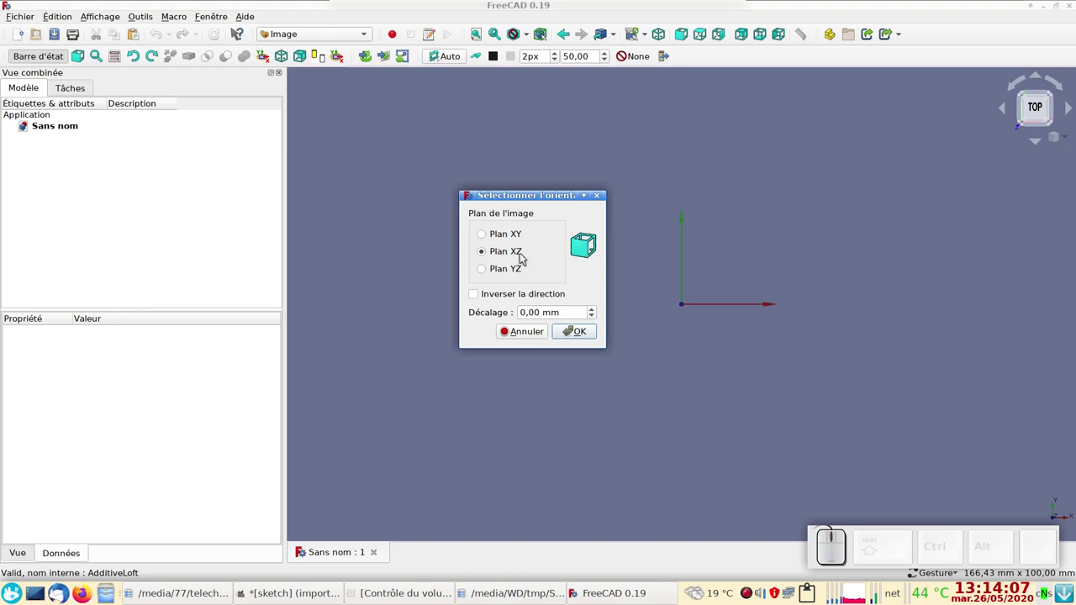
click(582, 334)
View the image from the front and zoom in on its 70 mm dimension.
middle_click(584, 332)
key(KP_1)
scroll(up, 3)
scroll(up, 3)
drag(749, 327, 700, 409)
scroll(up, 3)
scroll(up, 3)
drag(797, 327, 759, 340)
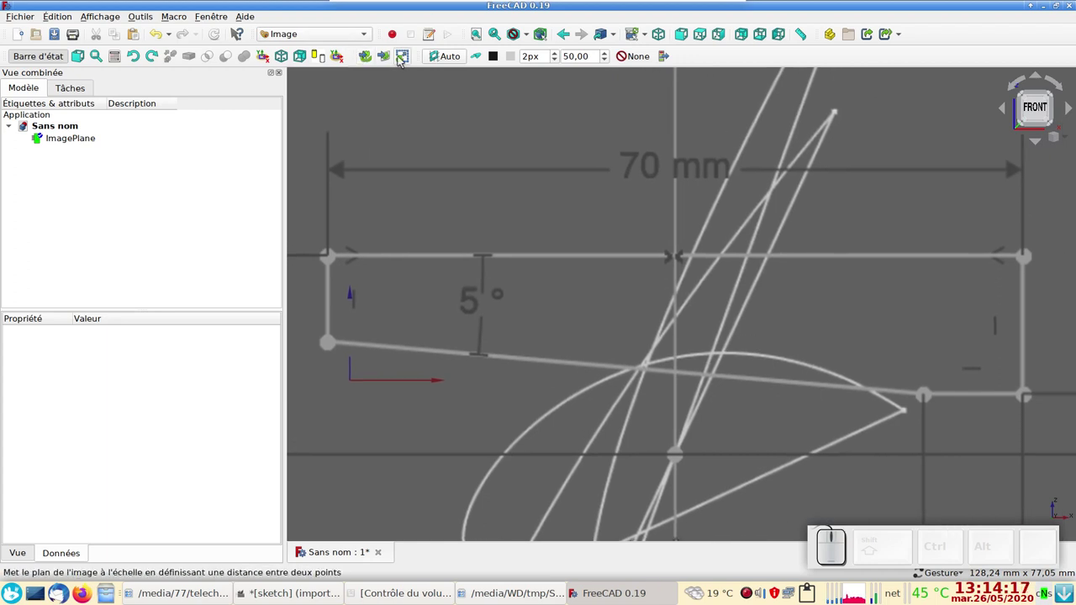
Scale ImagePlane so the drawn 70 mm dimension measures 70 mm, giving 250.44 × 141.26 mm.
click(405, 56)
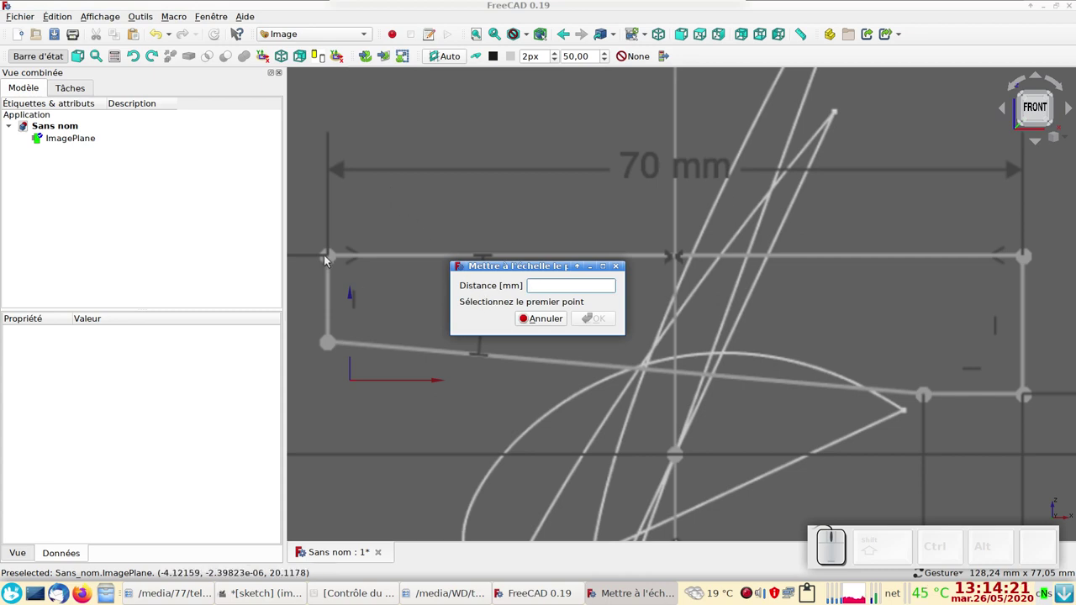
click(332, 258)
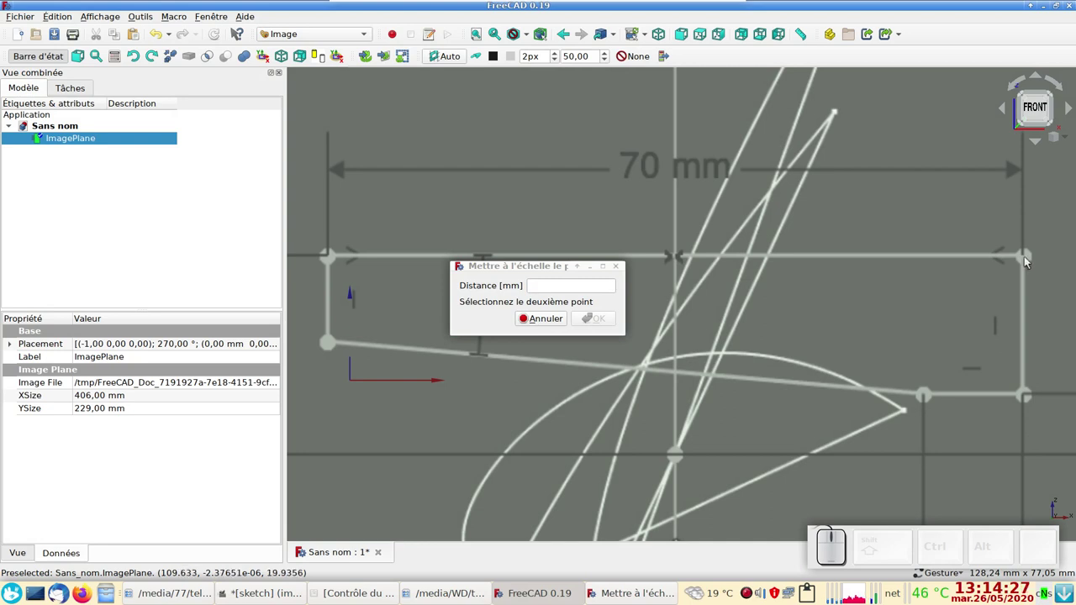
click(1026, 261)
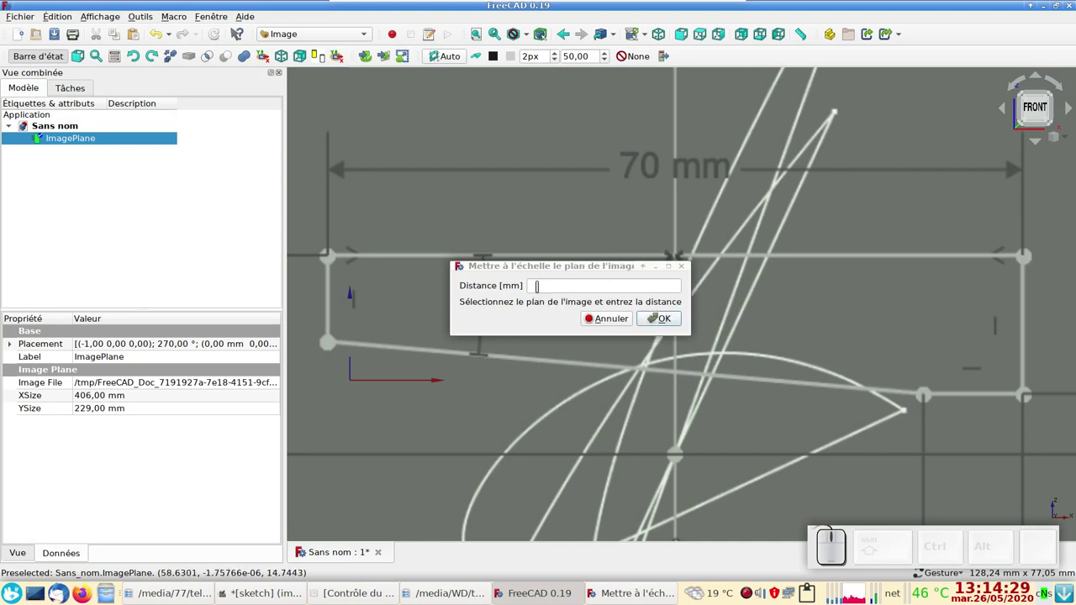
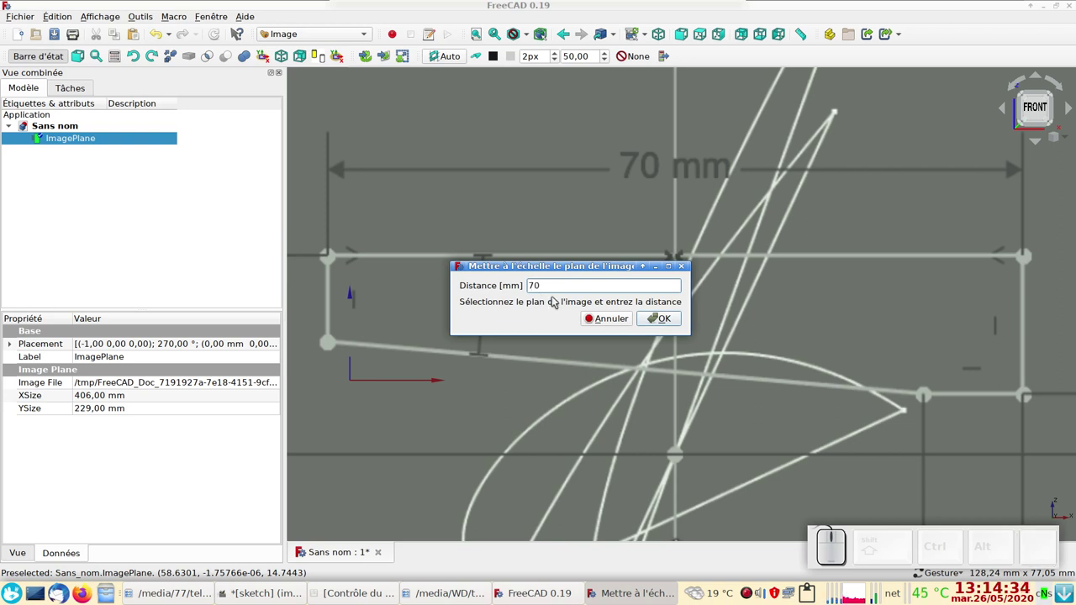
key(m)
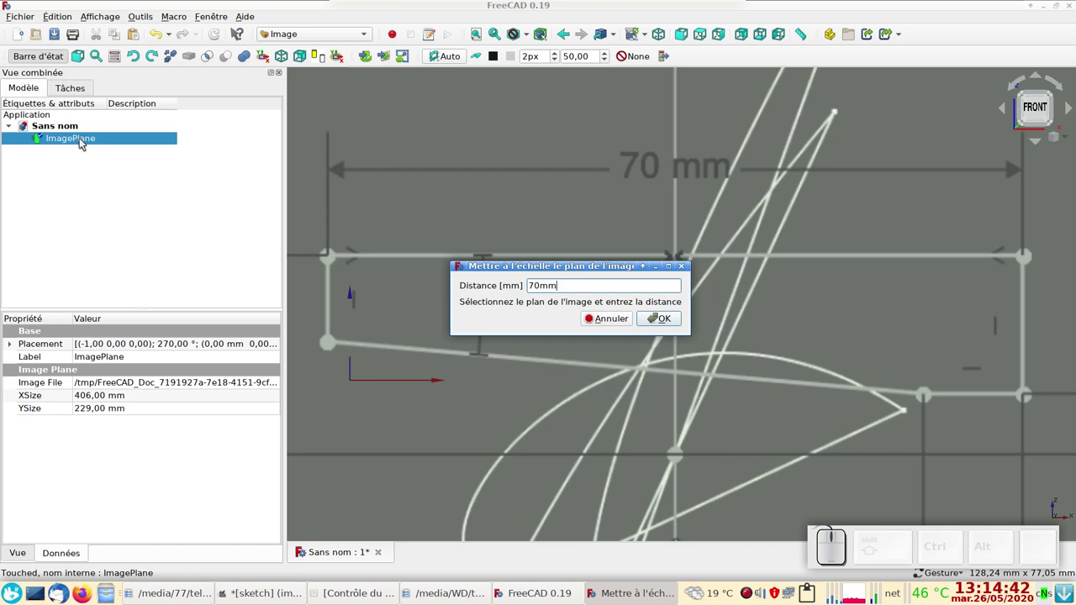
click(81, 142)
click(656, 323)
scroll(up, 3)
drag(856, 345, 725, 364)
scroll(up, 3)
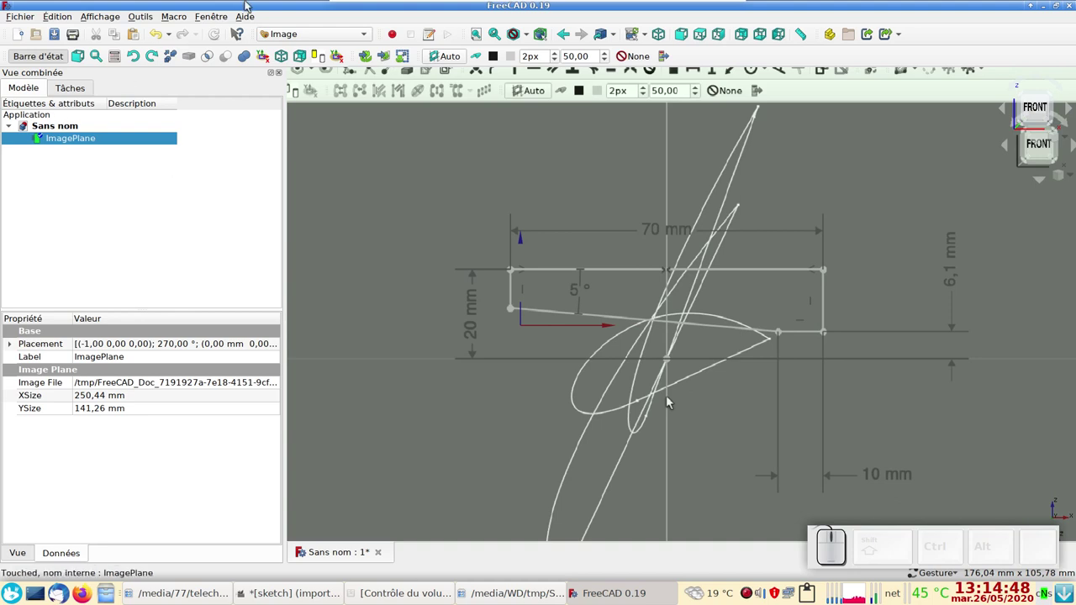
Switch to the Part Design workbench and create a new body.
click(670, 401)
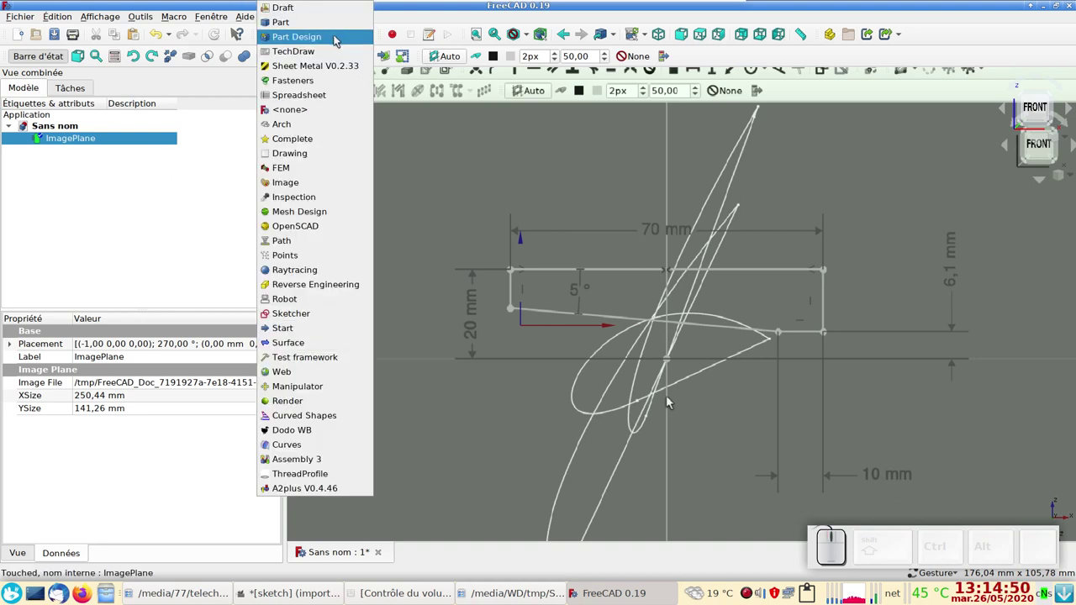
click(669, 401)
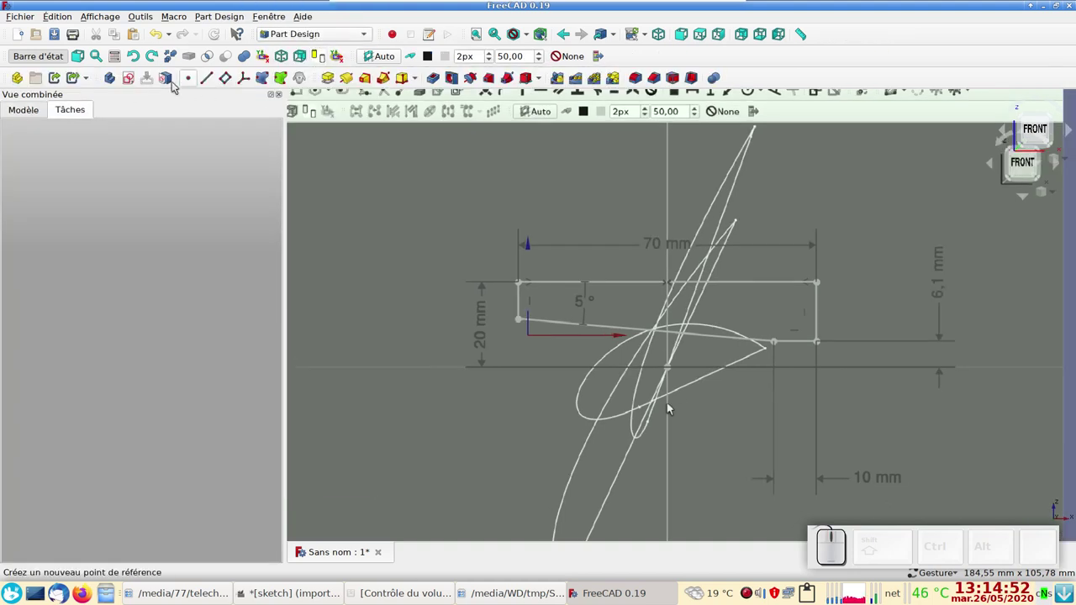
click(669, 407)
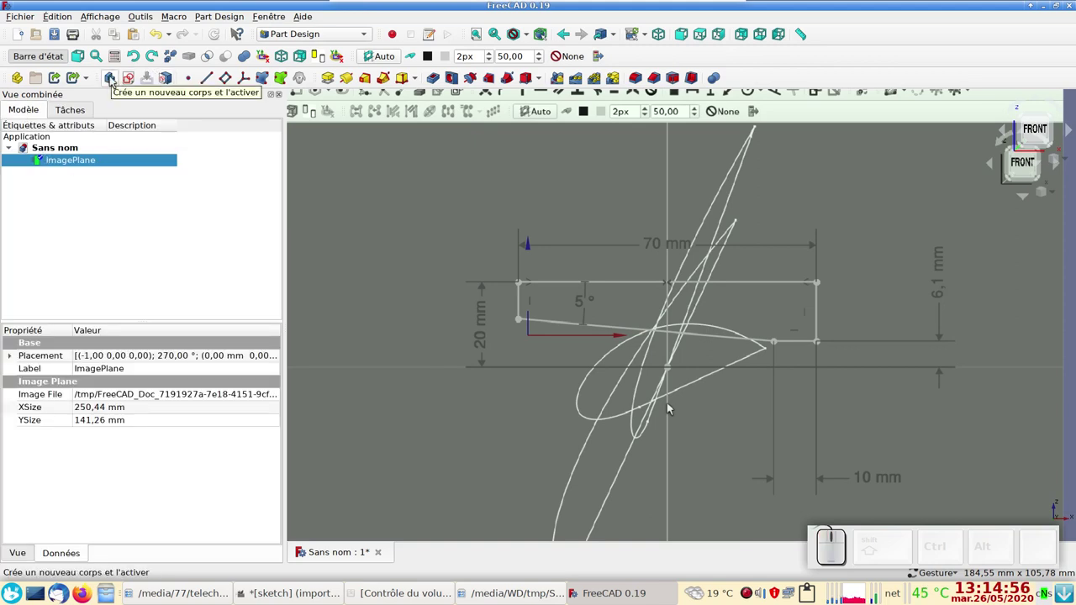
click(669, 407)
Create an empty sketch on XZ_Plane in the body and frame it over the image.
scroll(down, 3)
click(130, 77)
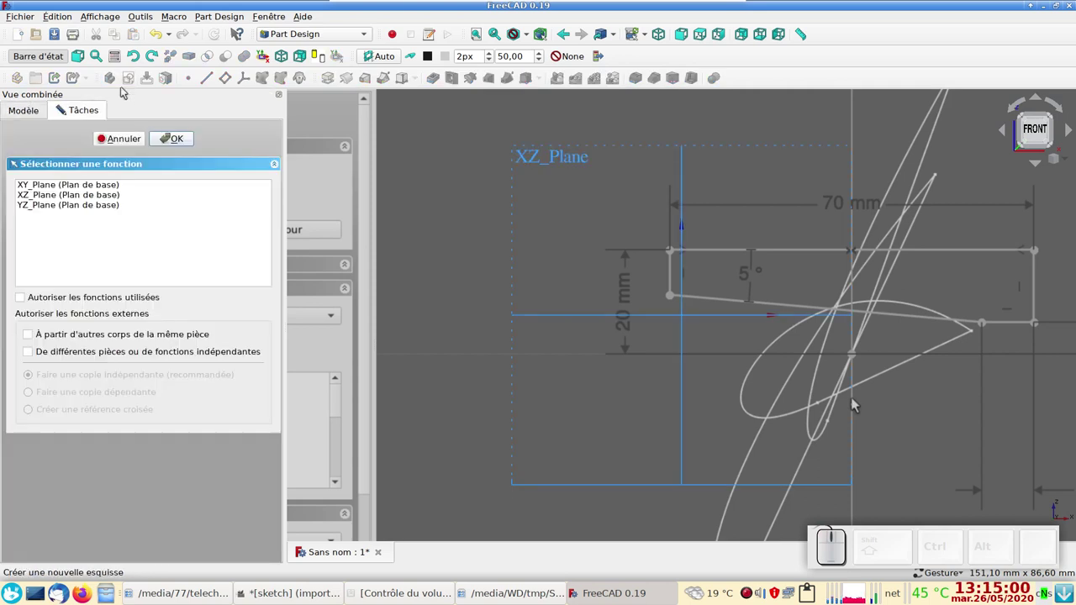
click(49, 200)
click(186, 147)
scroll(down, 3)
drag(754, 362, 649, 343)
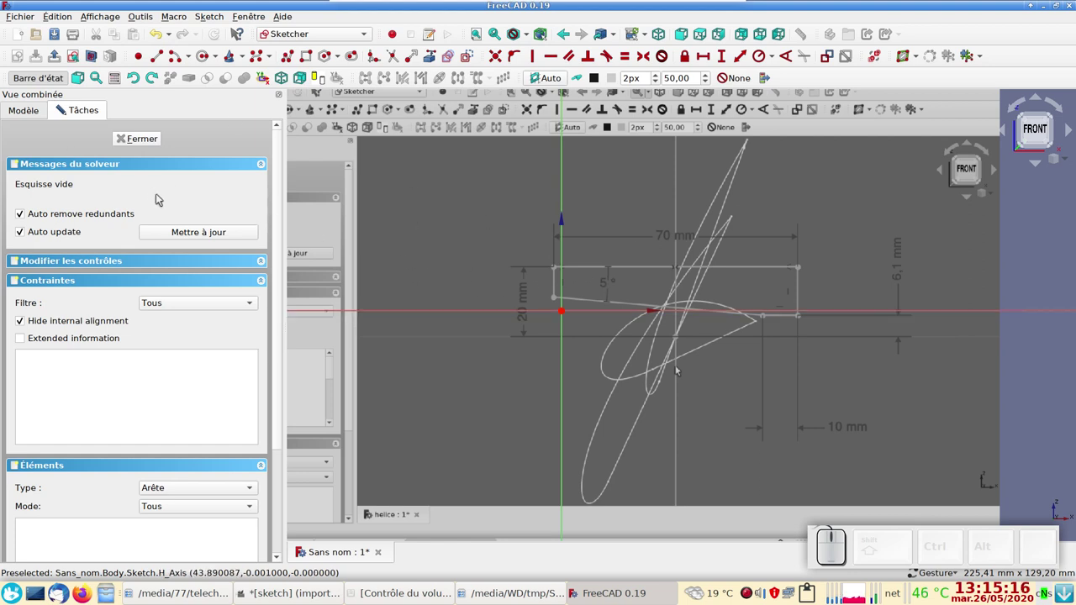
Set the ImagePlane placement to x −33 mm and z 7 mm so the blade root meets the origin.
click(35, 114)
click(44, 162)
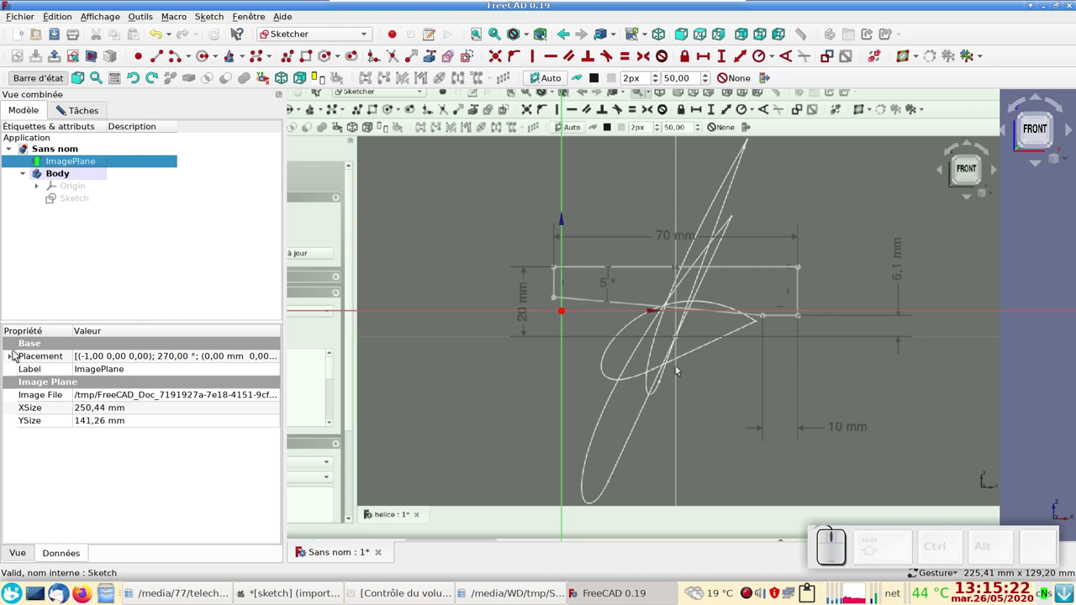
click(16, 354)
click(28, 398)
click(119, 413)
scroll(down, 3)
scroll(down, 3)
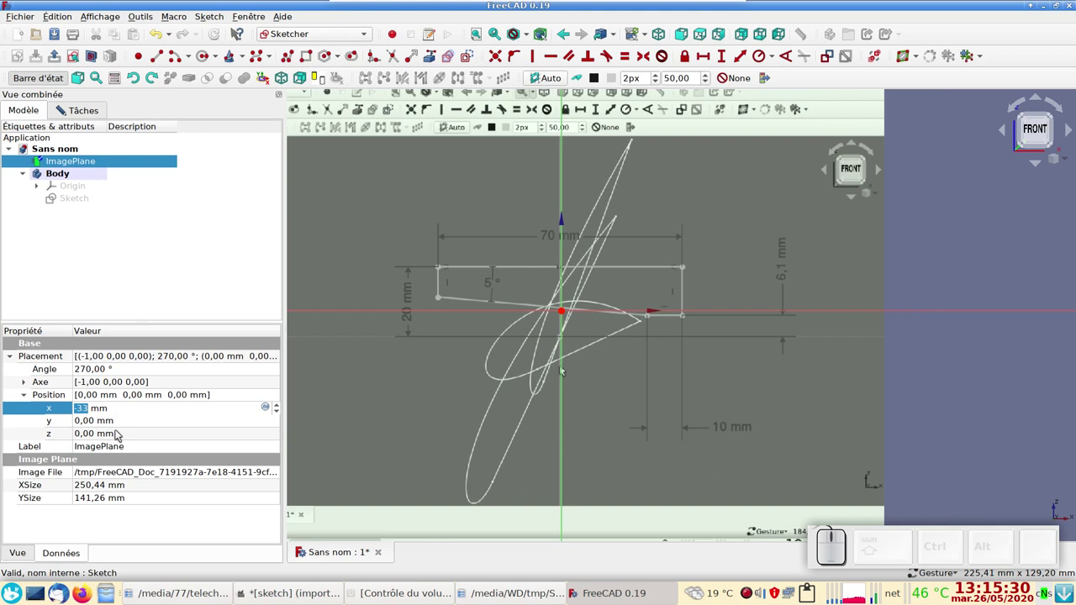
click(116, 439)
scroll(up, 3)
scroll(up, 3)
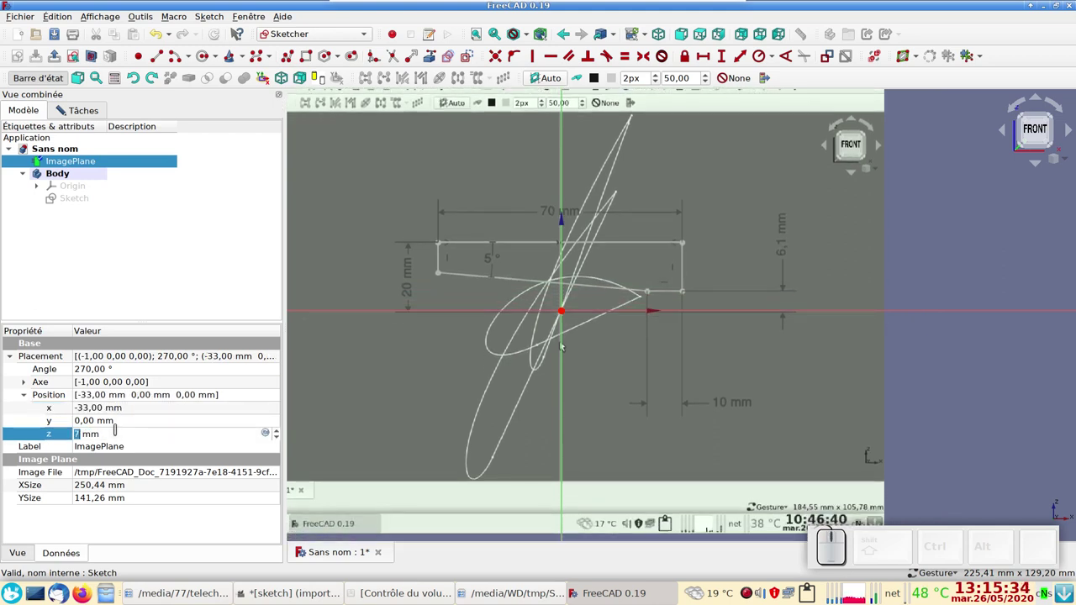
scroll(up, 3)
scroll(down, 3)
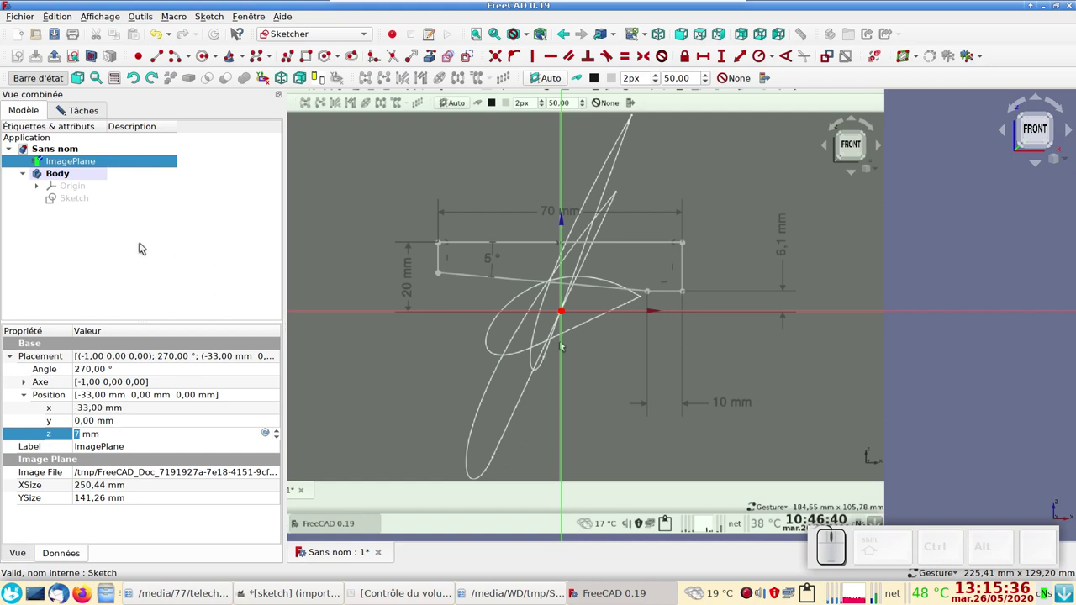
click(102, 180)
Reopen the body's sketch for editing over the repositioned image.
click(82, 205)
click(82, 205)
scroll(up, 3)
scroll(down, 3)
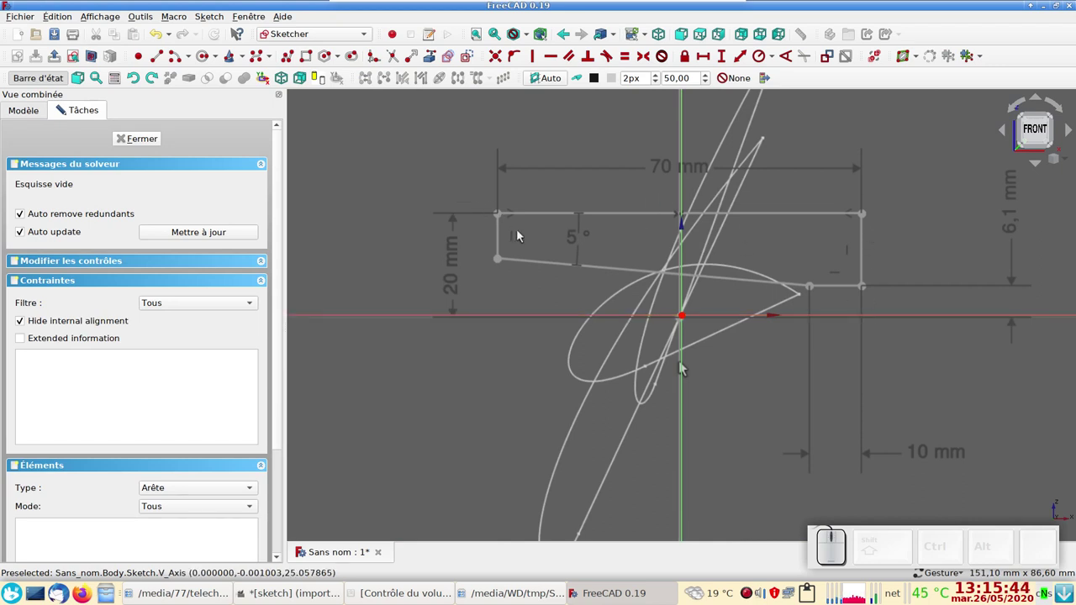
Draw the closed blade-profile outline as a five-corner polyline with a sloped lower edge.
scroll(up, 3)
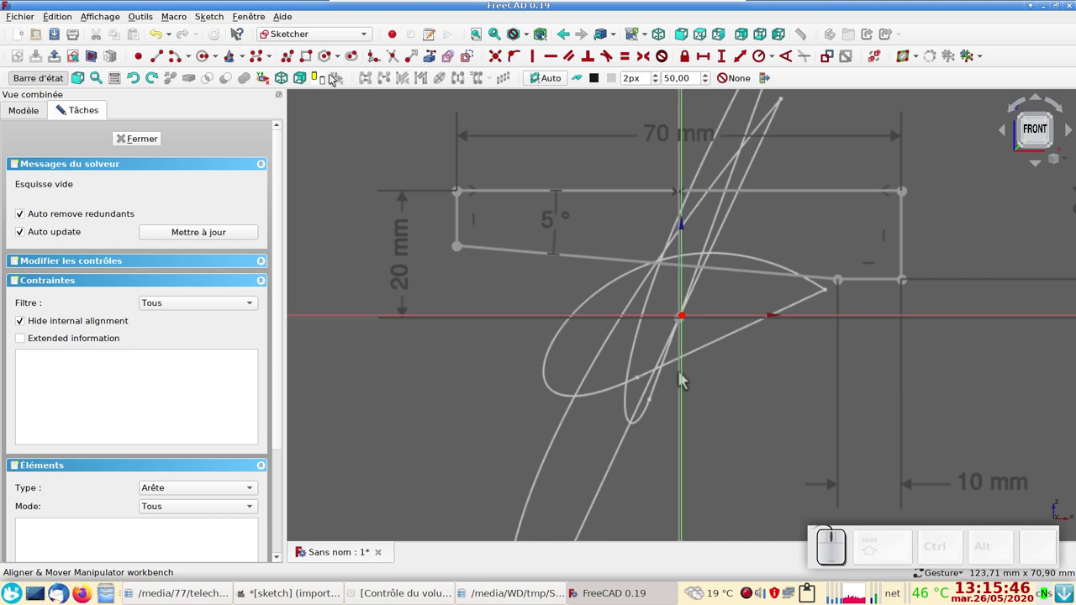
click(290, 56)
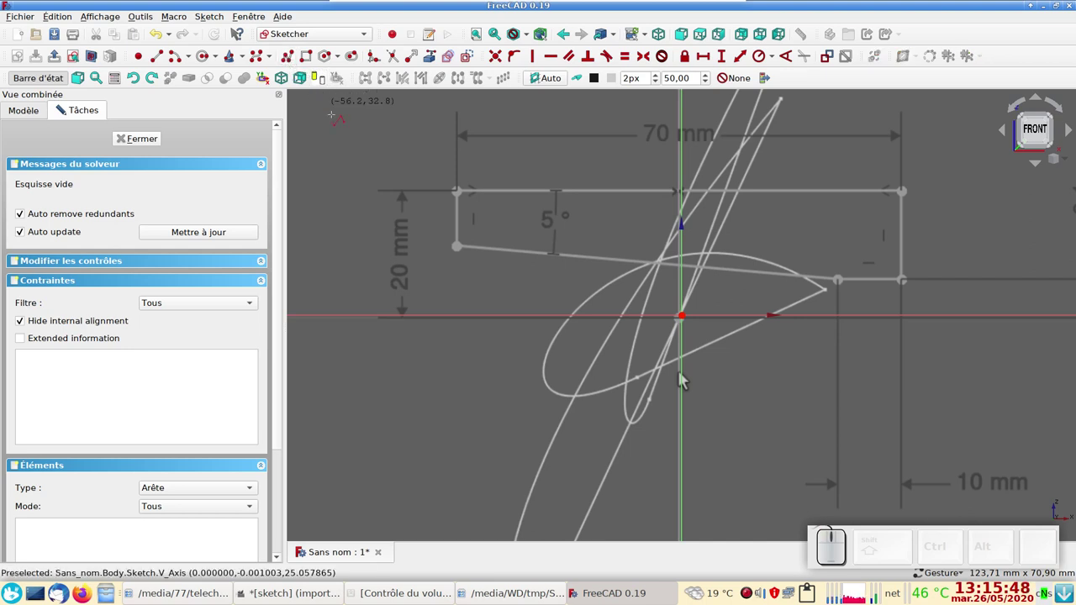
click(683, 379)
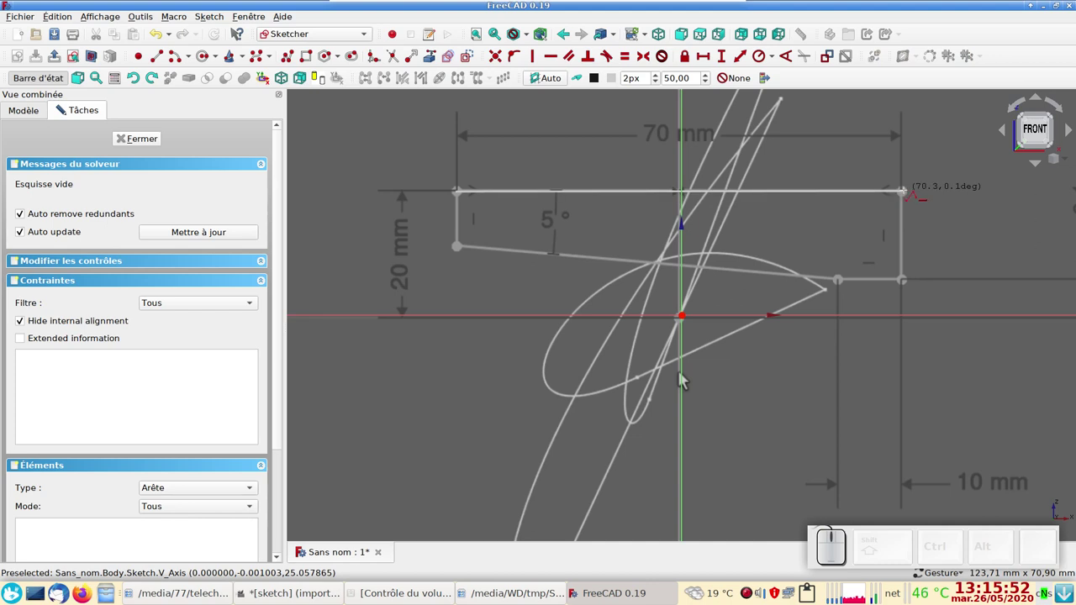
click(683, 380)
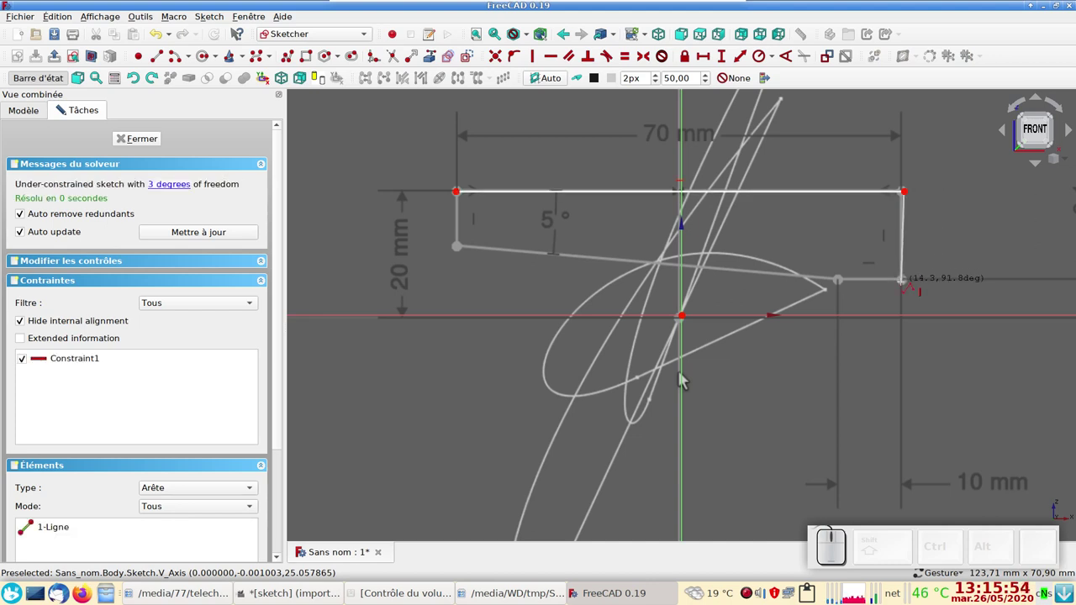
click(682, 379)
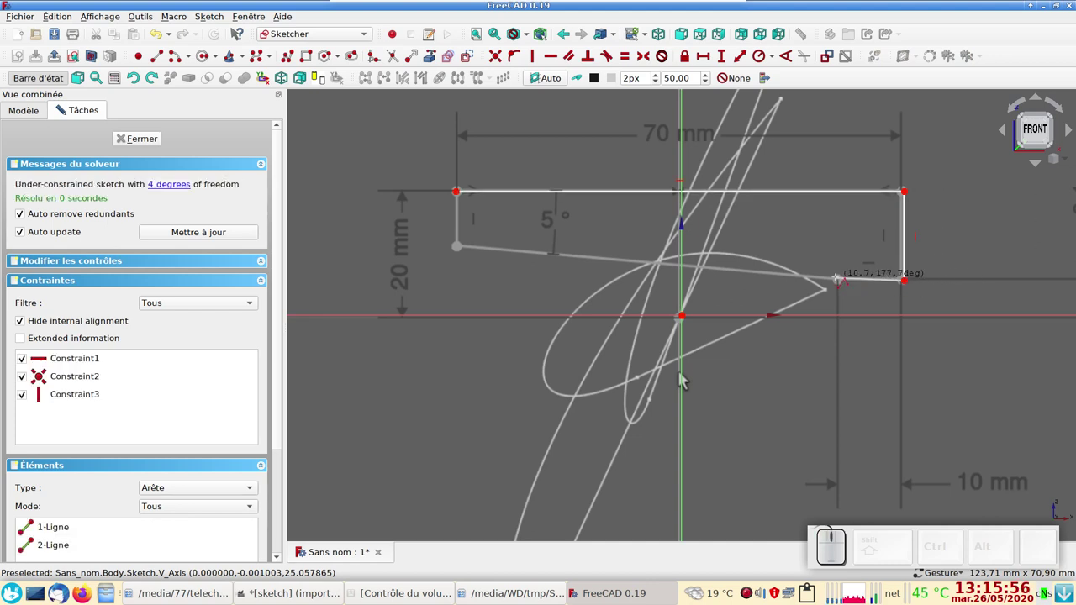
click(682, 379)
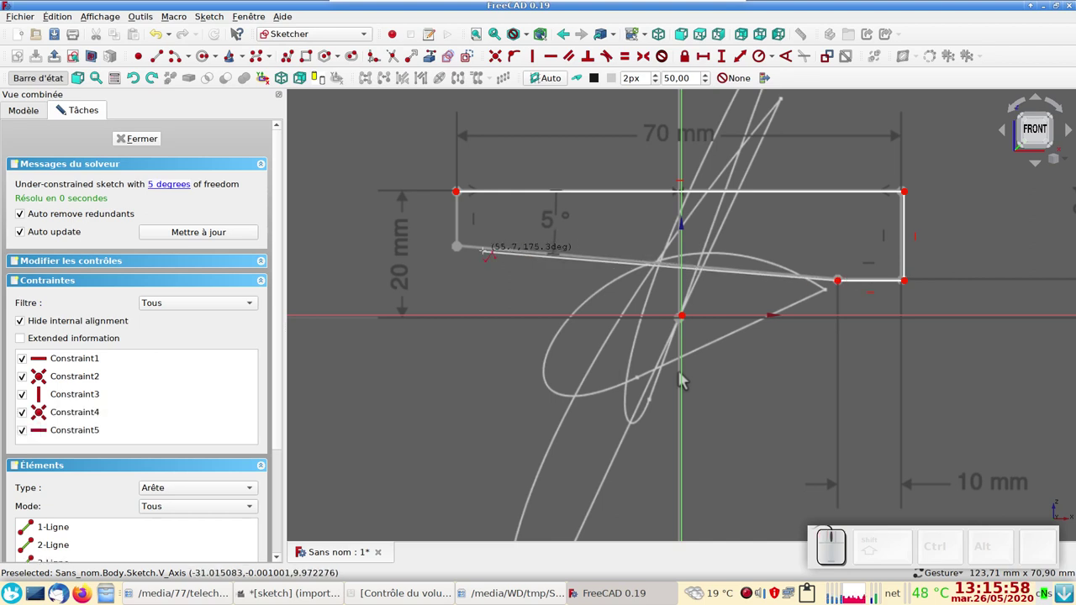
click(682, 379)
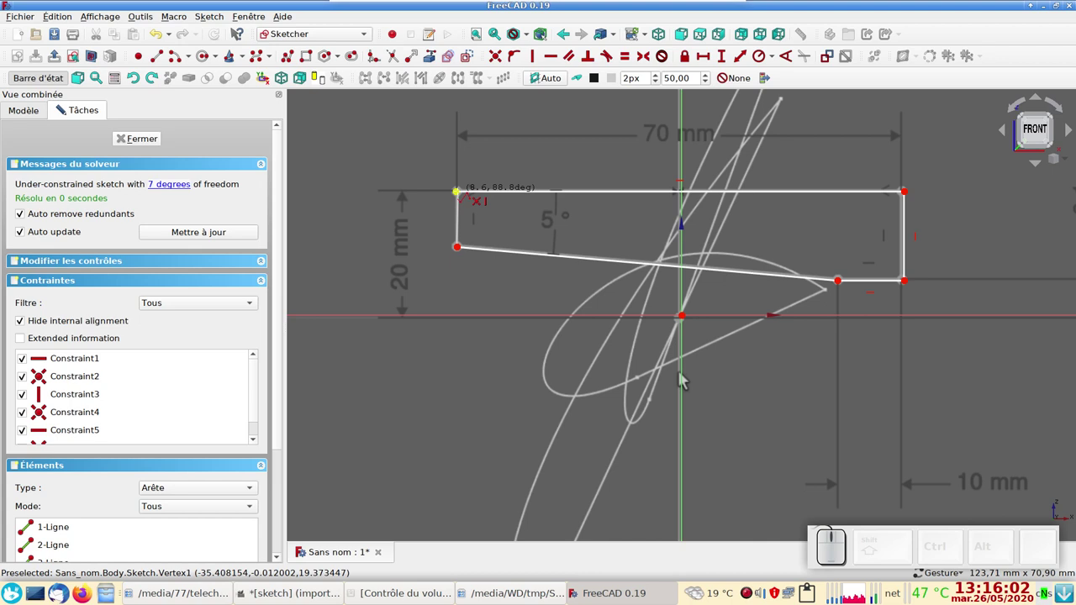
click(682, 379)
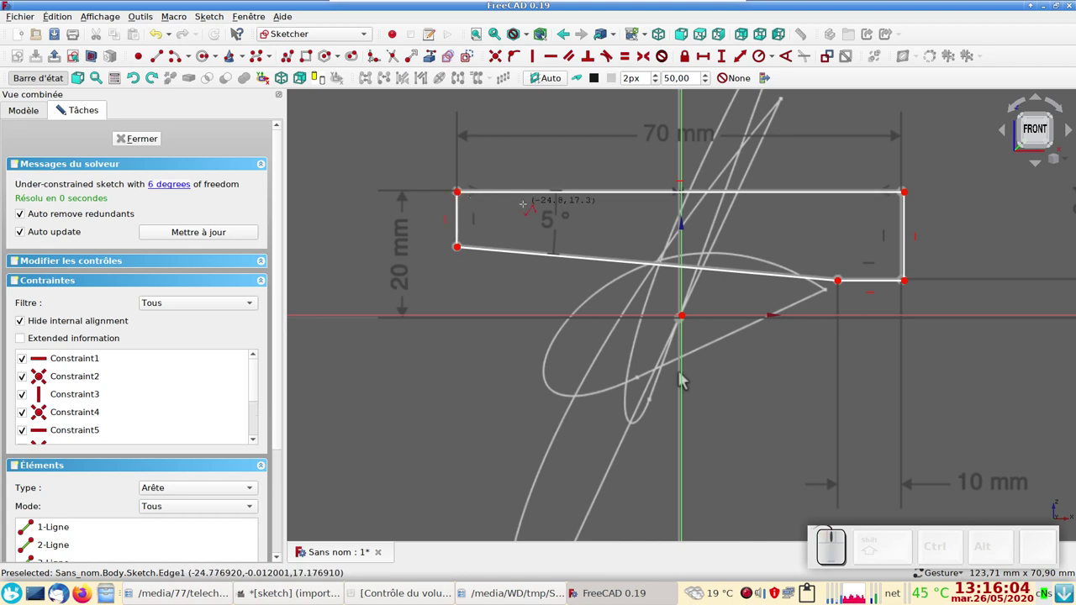
right_click(682, 379)
right_click(682, 379)
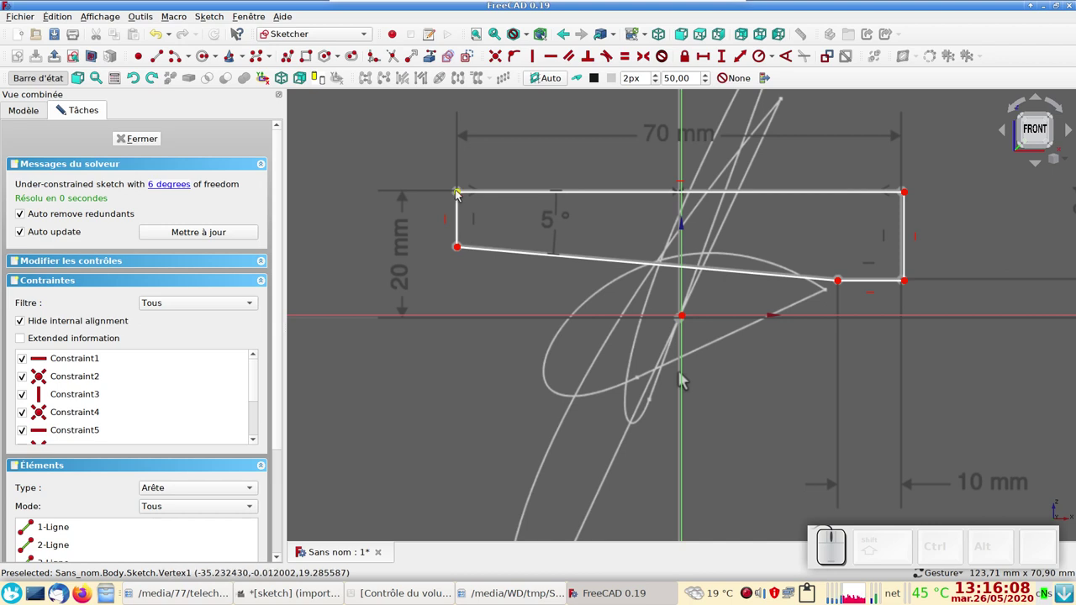
Make the top corners symmetric about the vertical axis and set the top edge to 70 mm.
click(683, 379)
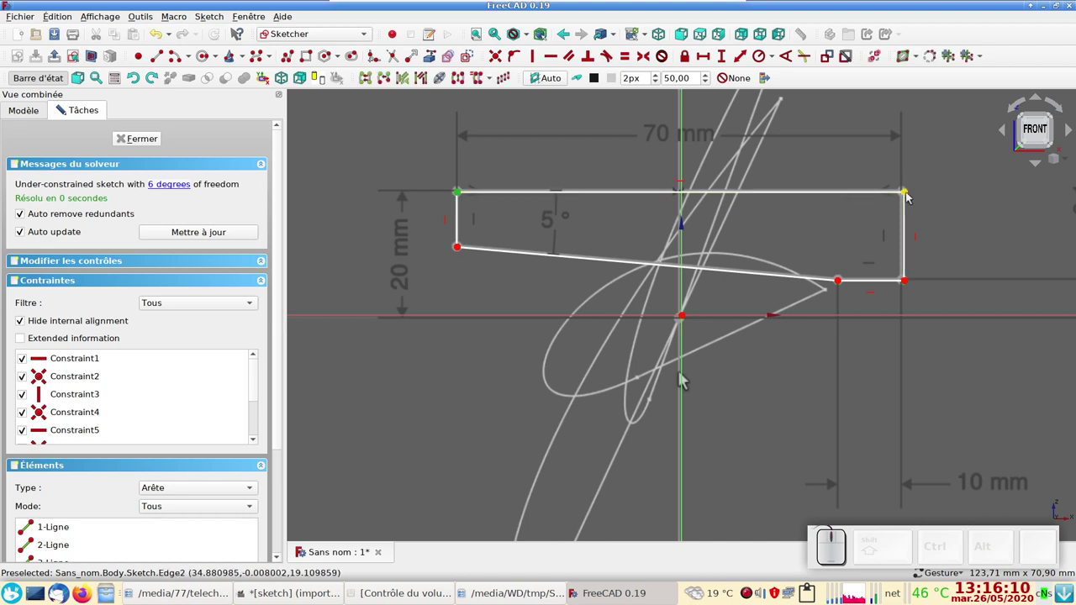
click(682, 379)
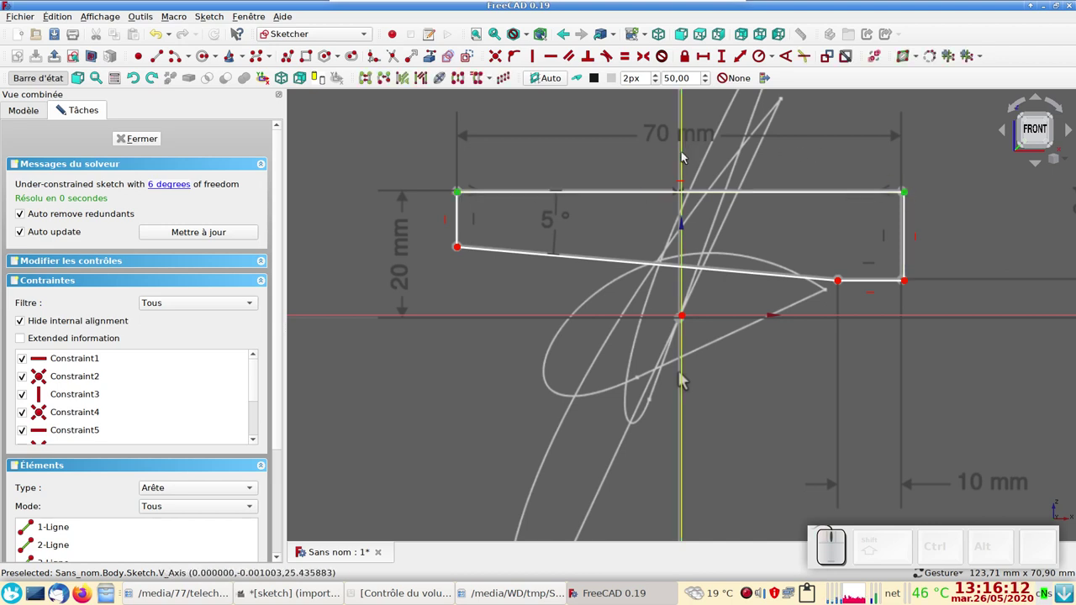
click(683, 379)
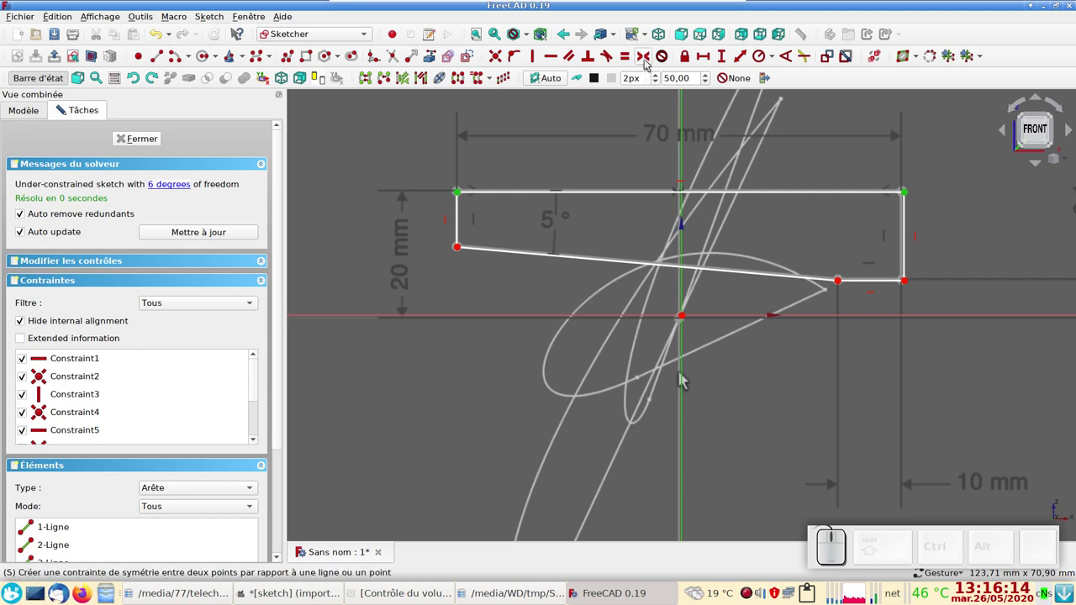
click(683, 379)
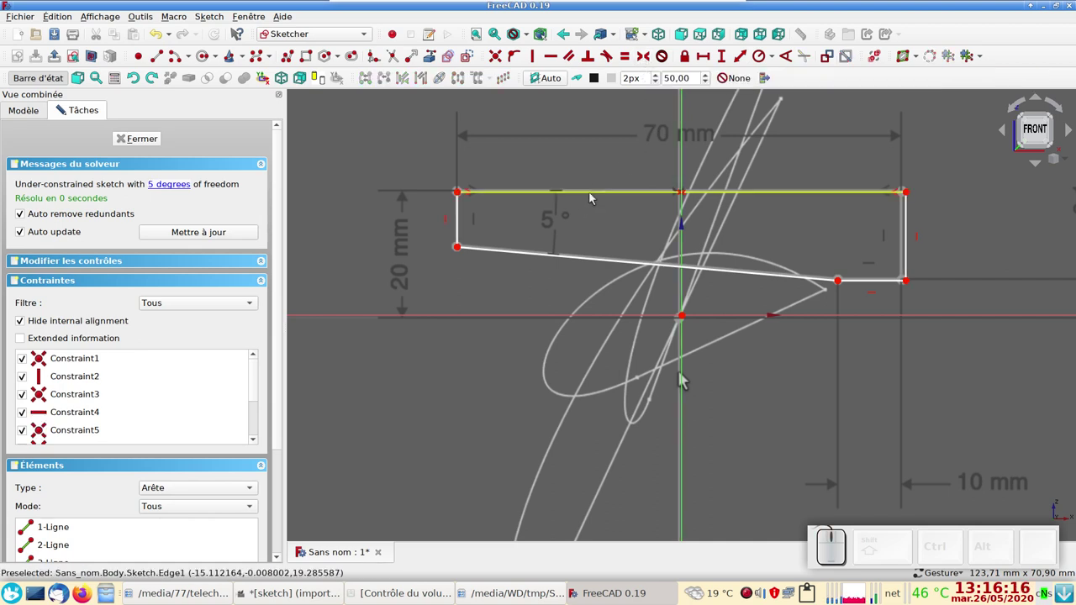
click(682, 379)
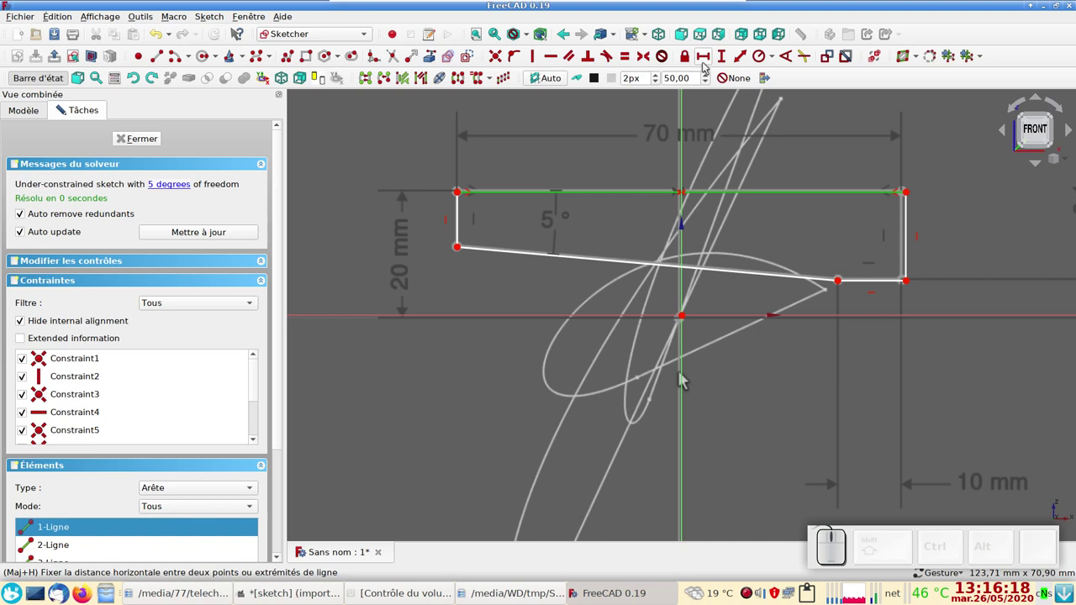
click(682, 379)
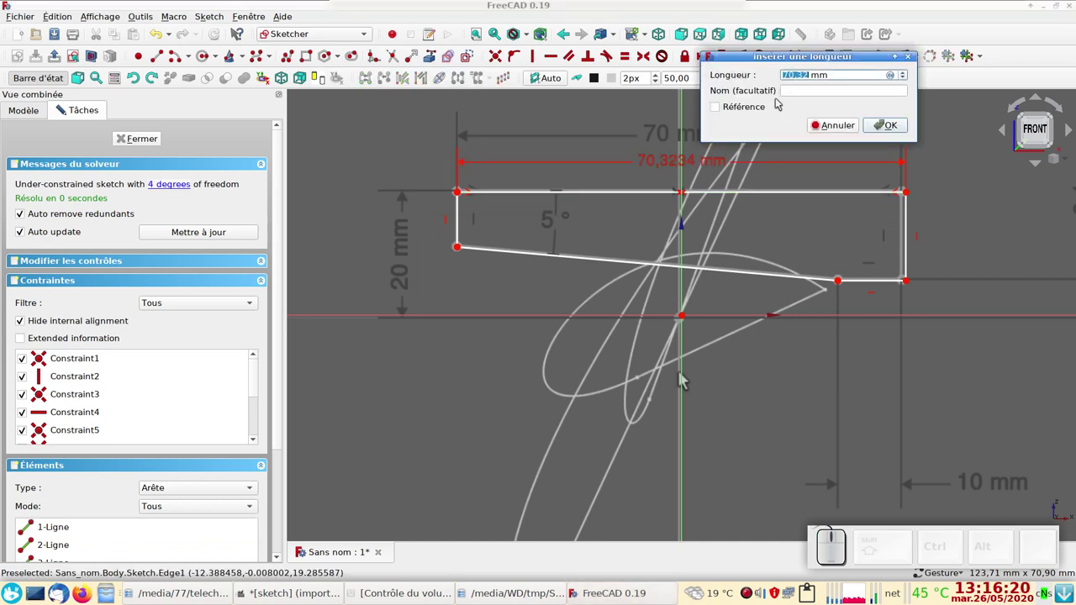
key(KP_7)
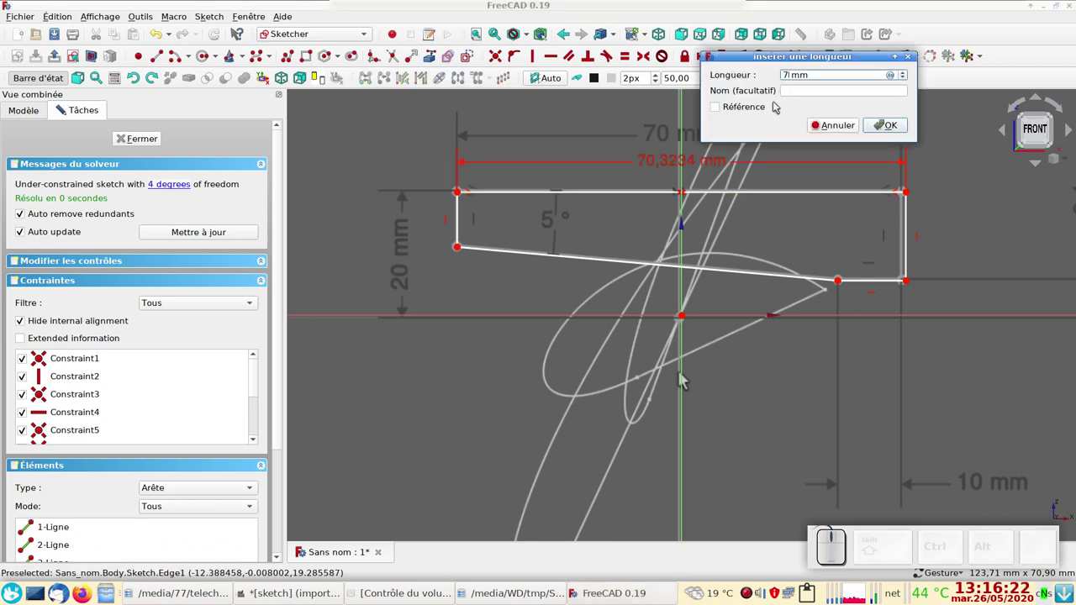
key(KP_0)
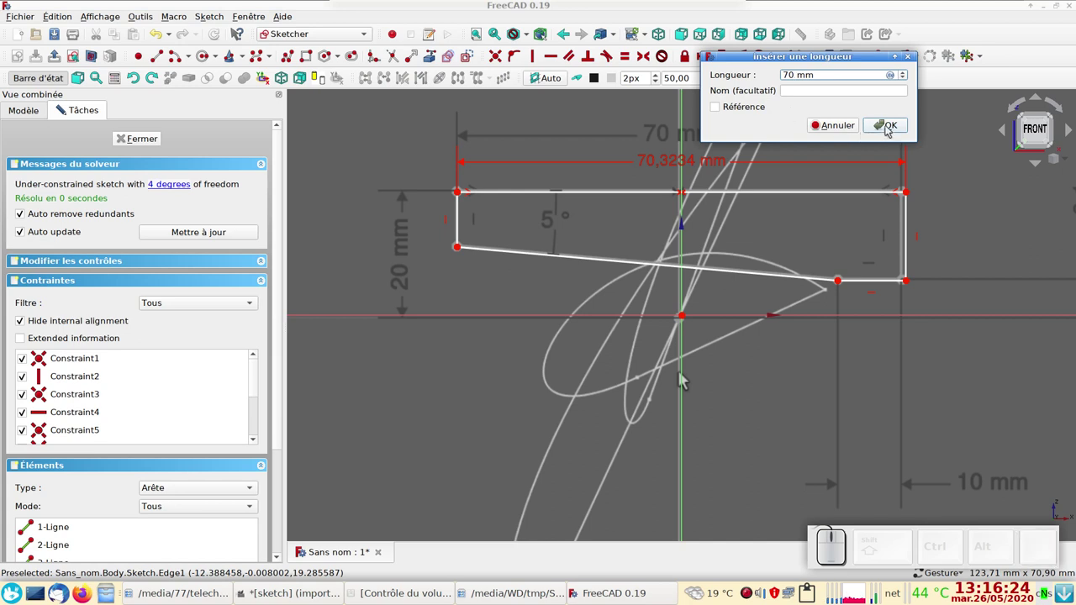
click(683, 379)
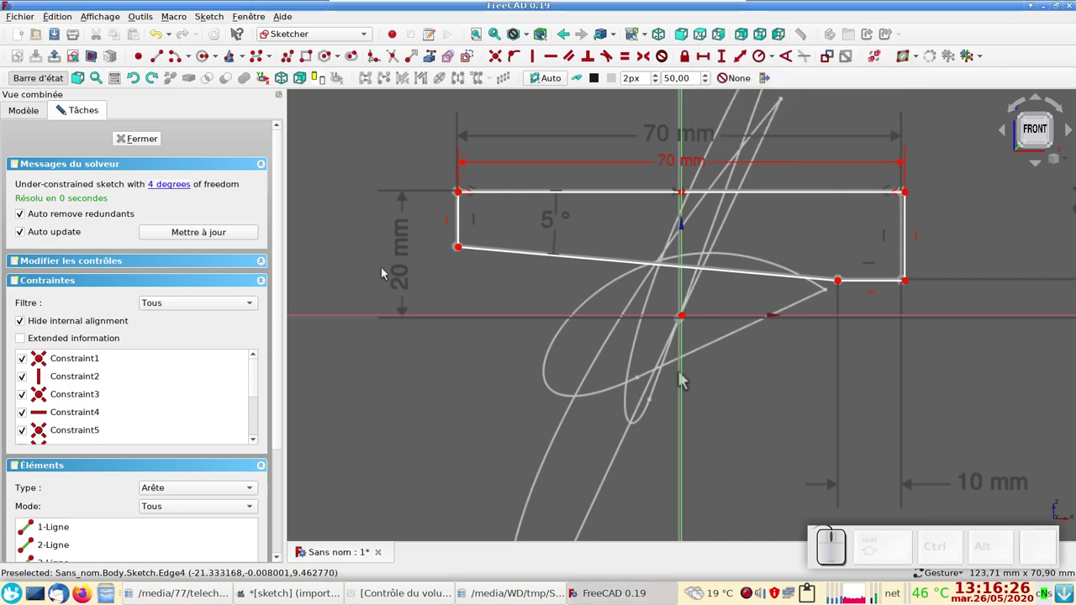
Set the top-left corner 20 mm above the horizontal axis and the bottom edge slope to 5°.
click(682, 379)
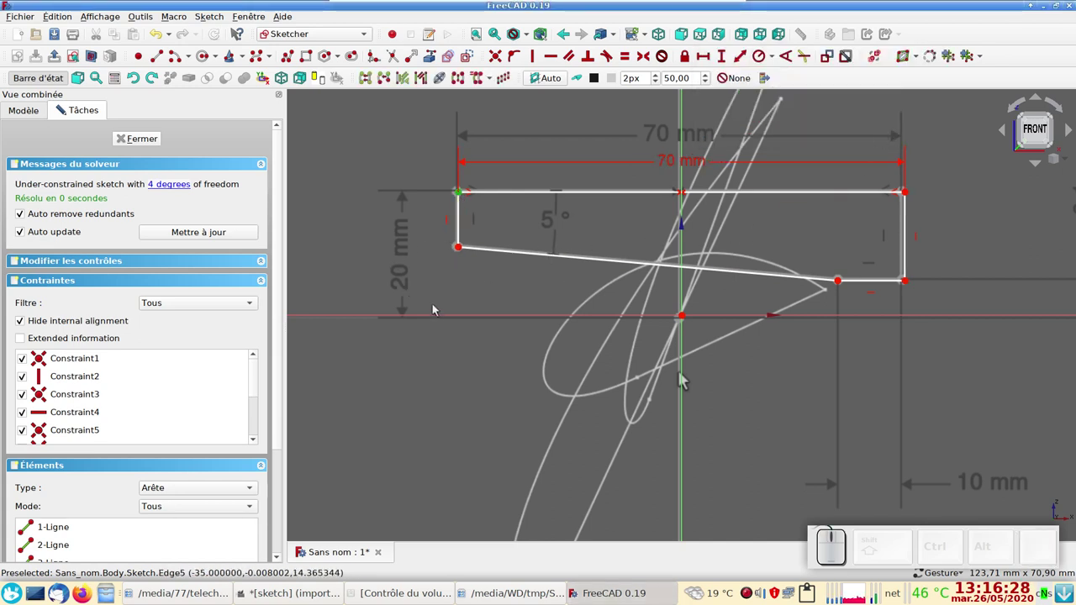
click(683, 379)
click(683, 379)
key(KP_2)
key(KP_0)
key(KP_Enter)
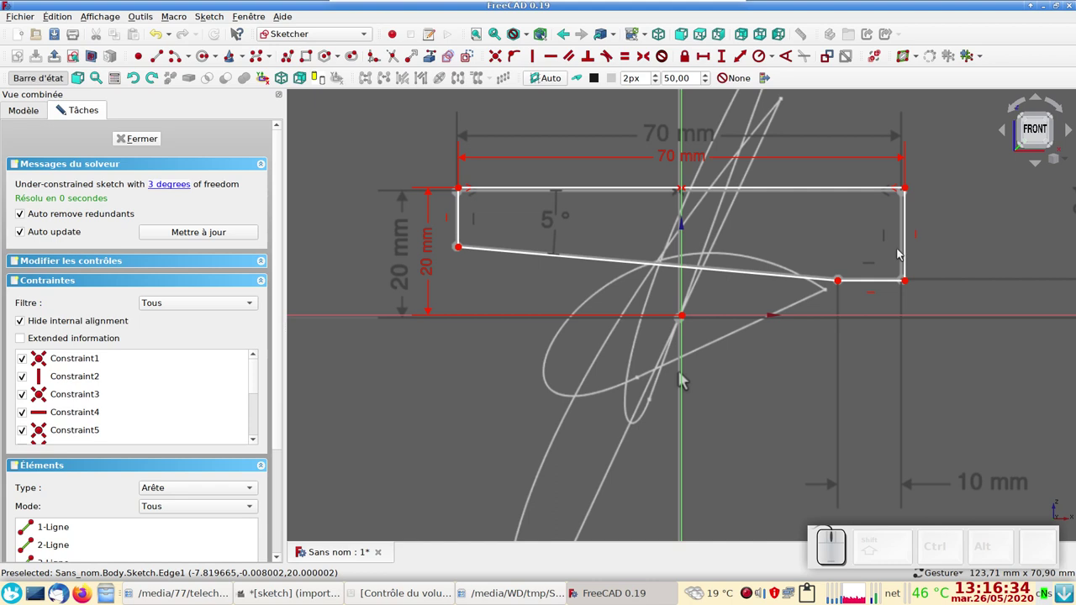
click(682, 379)
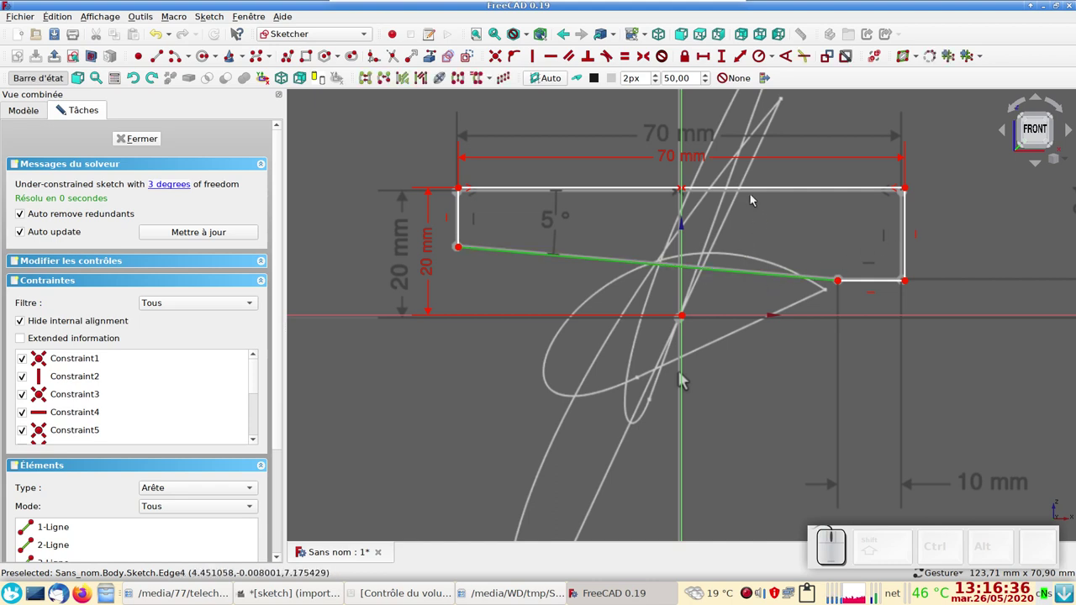
click(682, 379)
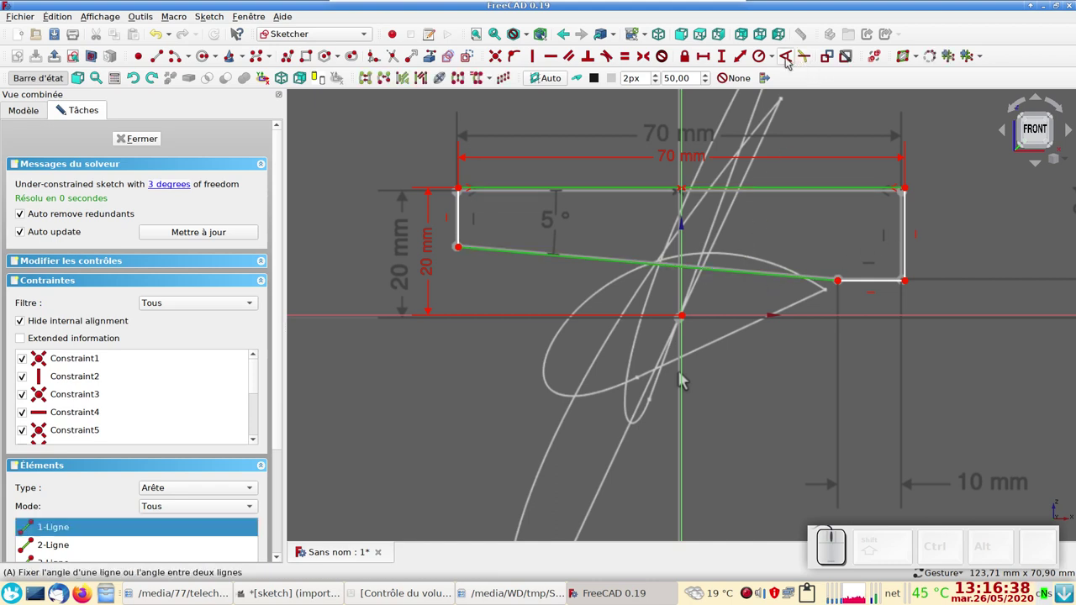
click(683, 379)
click(682, 379)
key(KP_5)
key(KP_Enter)
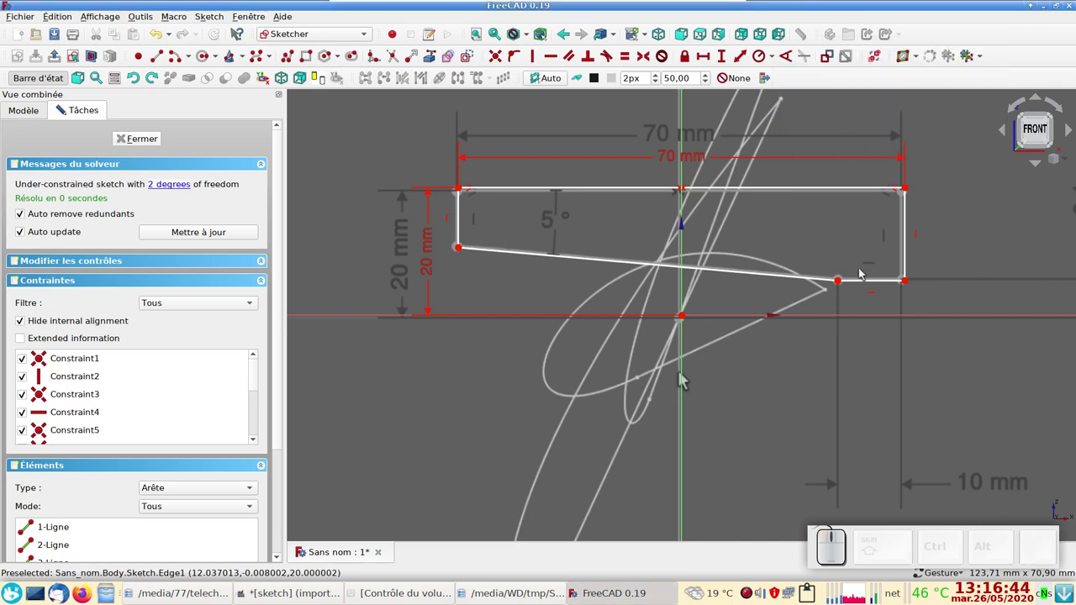
Dimension the bottom-right edge to 10 mm; add then delete a 10 mm right-edge height.
click(682, 379)
click(682, 379)
key(KP_1)
key(KP_0)
click(683, 379)
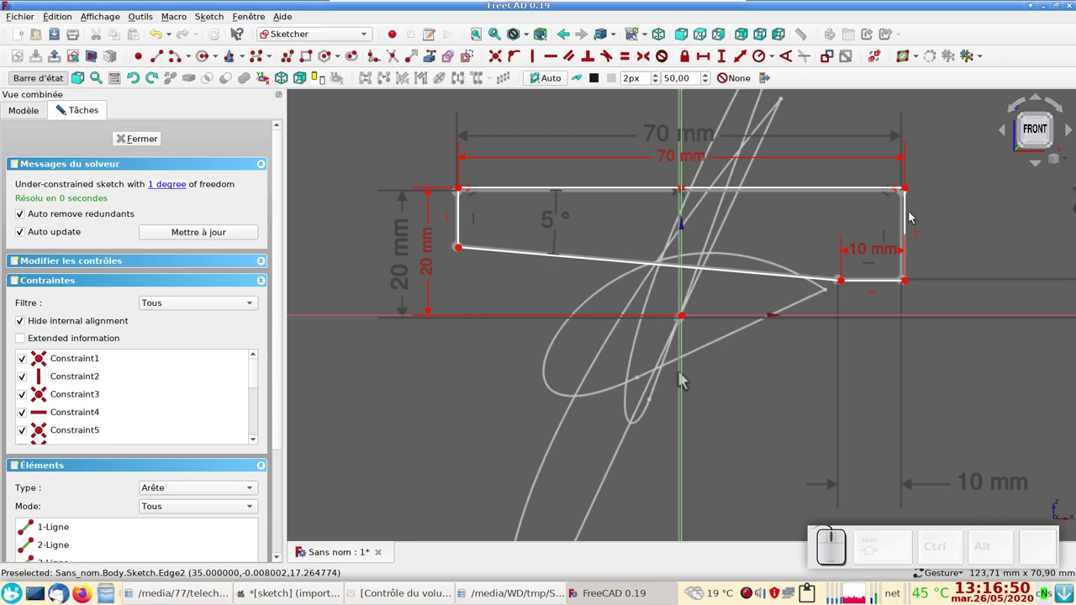
click(683, 379)
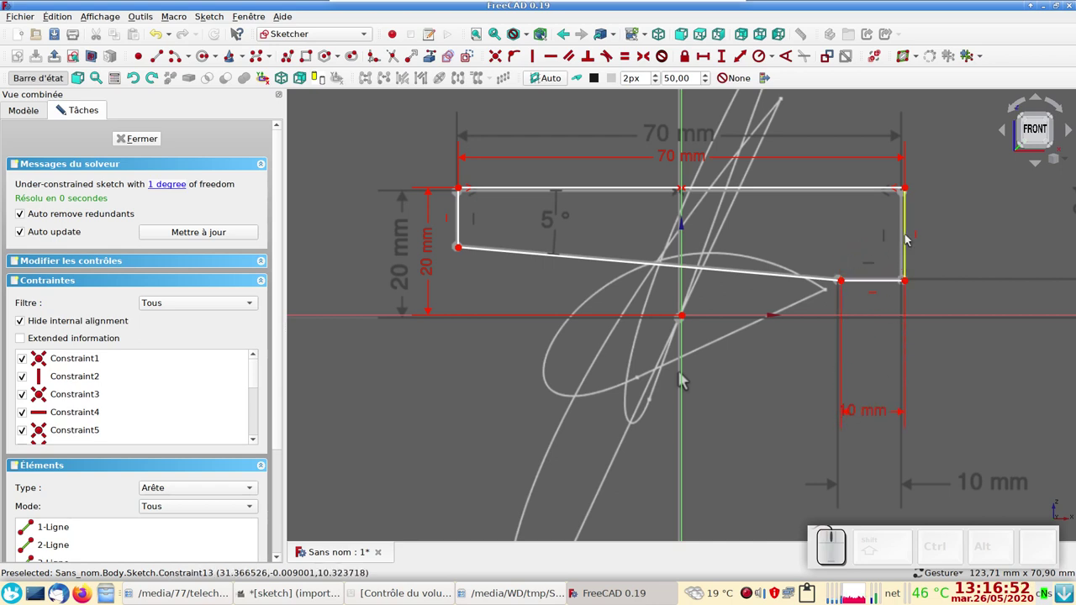
click(682, 379)
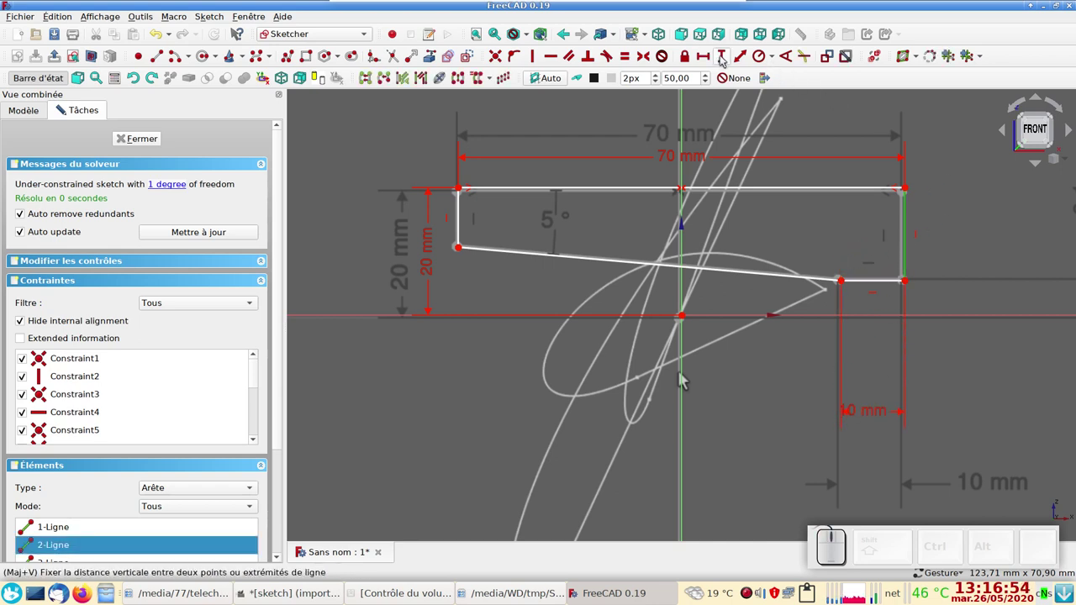
click(682, 379)
key(KP_1)
key(KP_0)
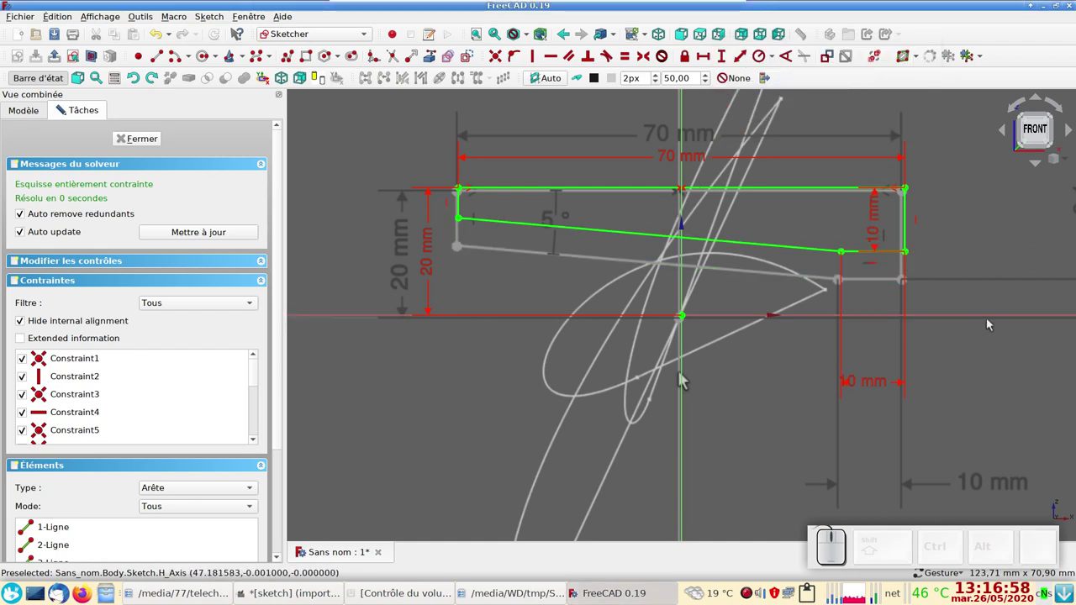
click(682, 379)
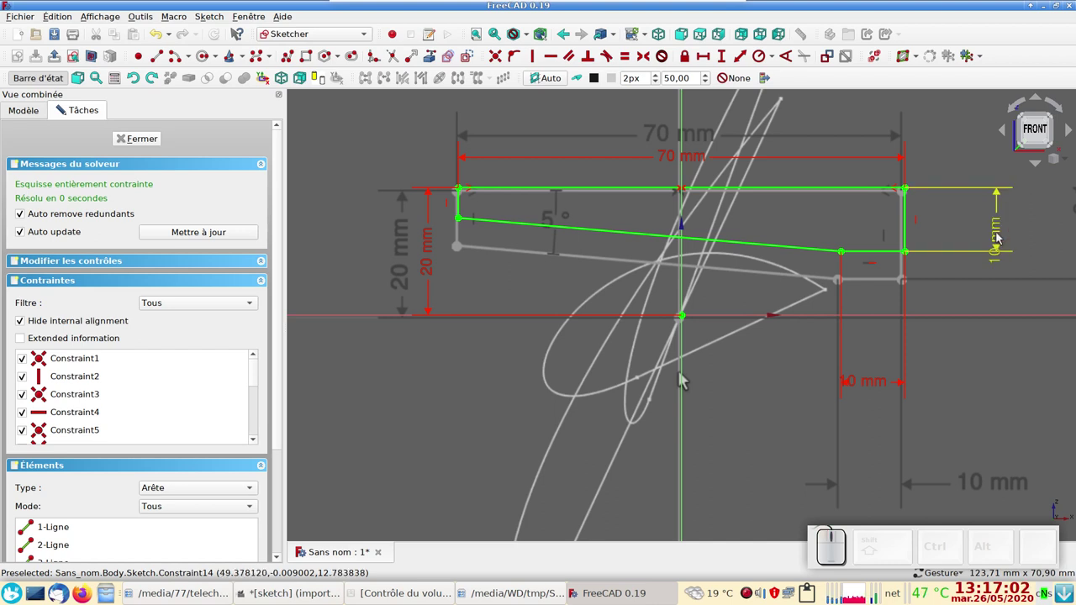
click(683, 380)
key(Delete)
Set the bottom-right corner 6.1 mm above the horizontal axis, fully constraining the sketch.
click(683, 379)
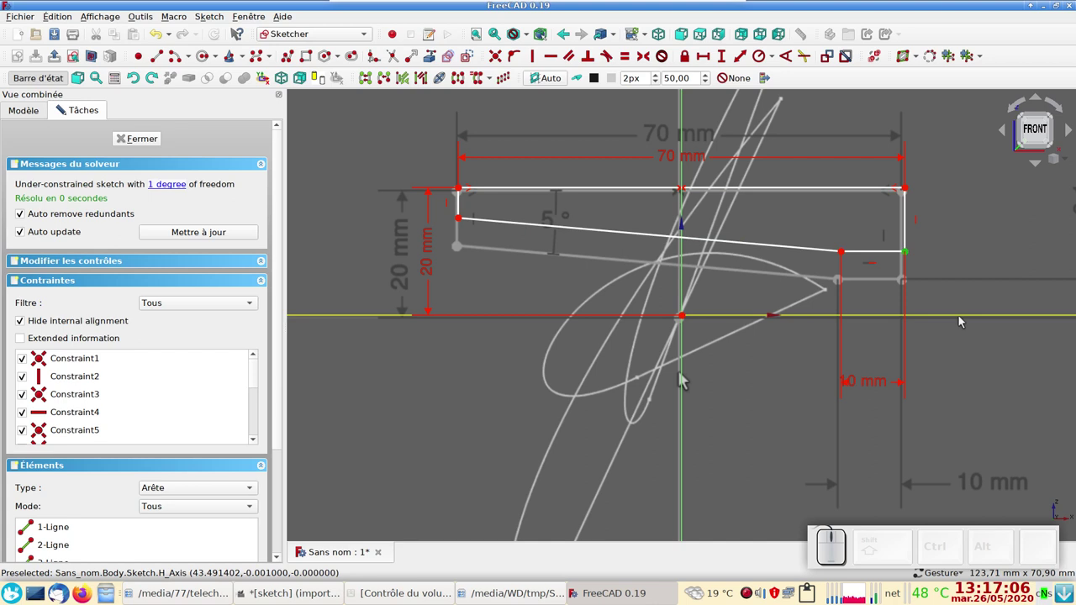
click(683, 379)
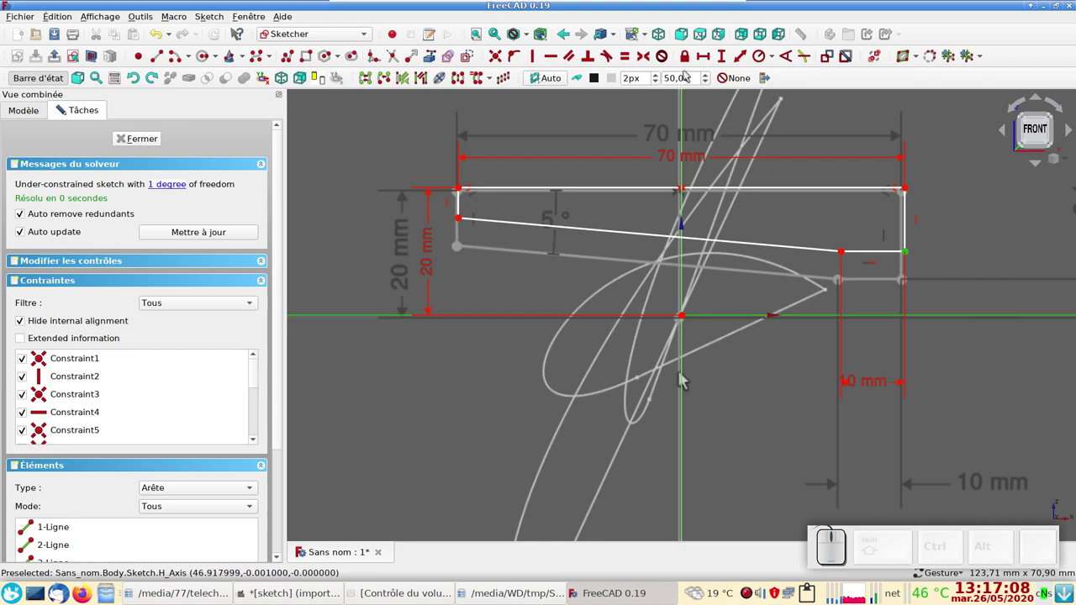
click(682, 379)
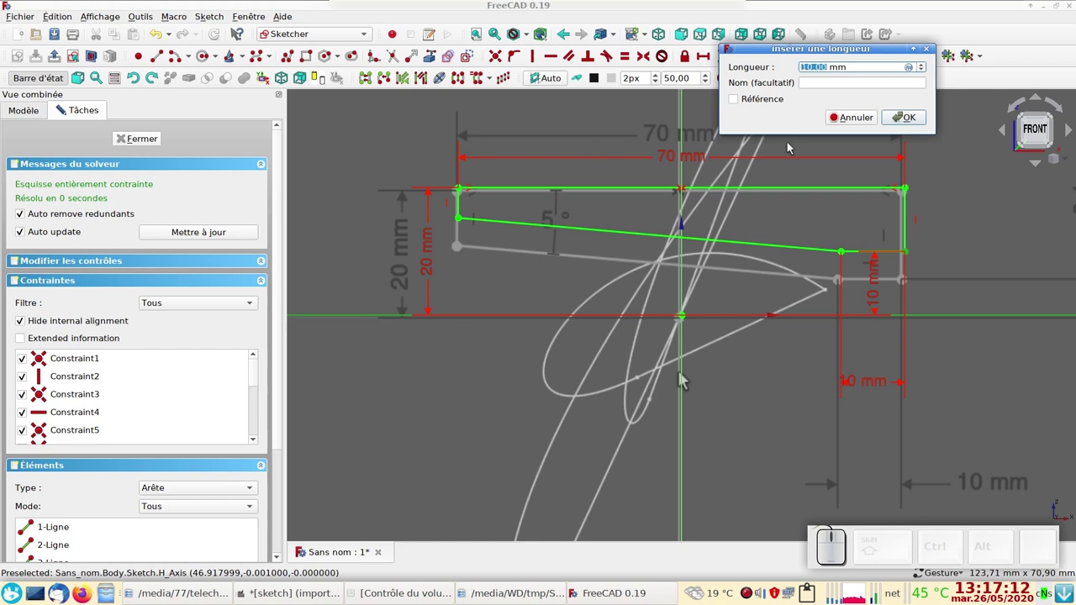
key(KP_6)
key(KP_Decimal)
key(KP_1)
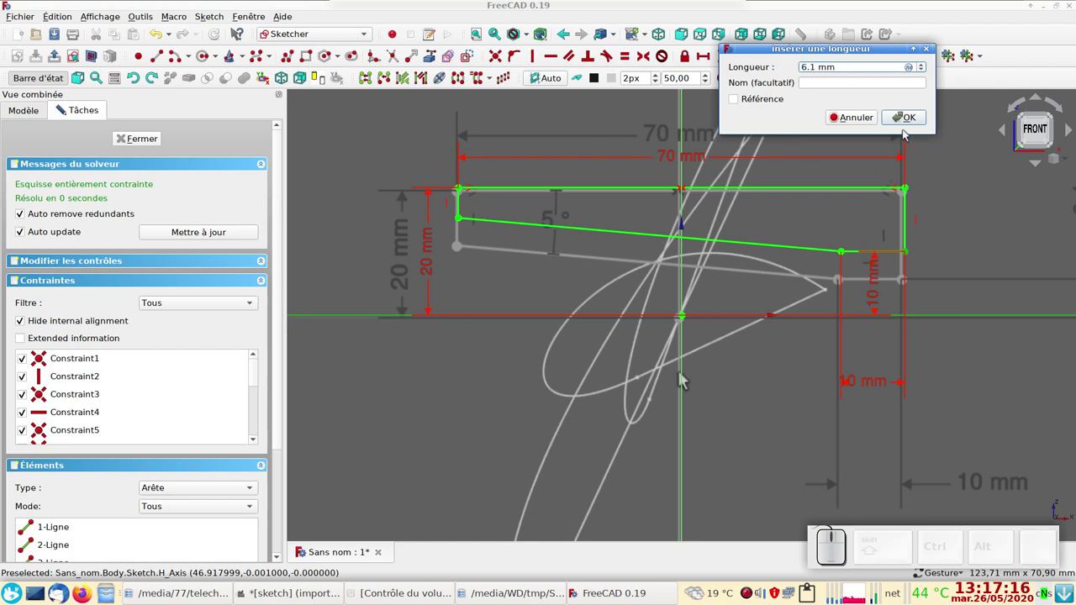
click(906, 123)
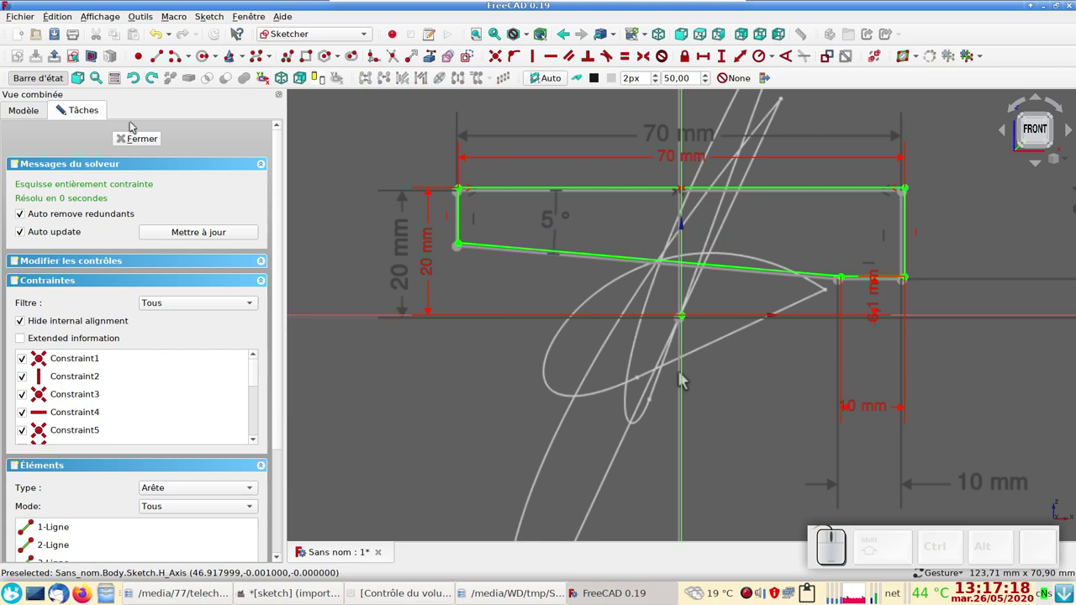
Close the sketch and revolve it 360° around the X axis into a hollow tube.
click(137, 139)
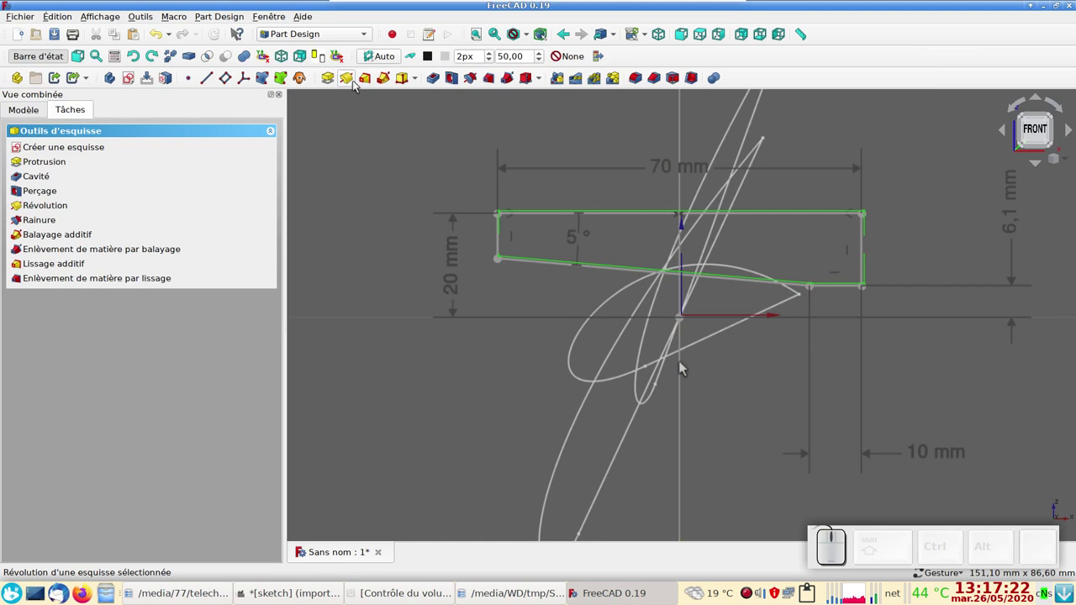
click(682, 366)
scroll(down, 3)
scroll(up, 3)
click(435, 278)
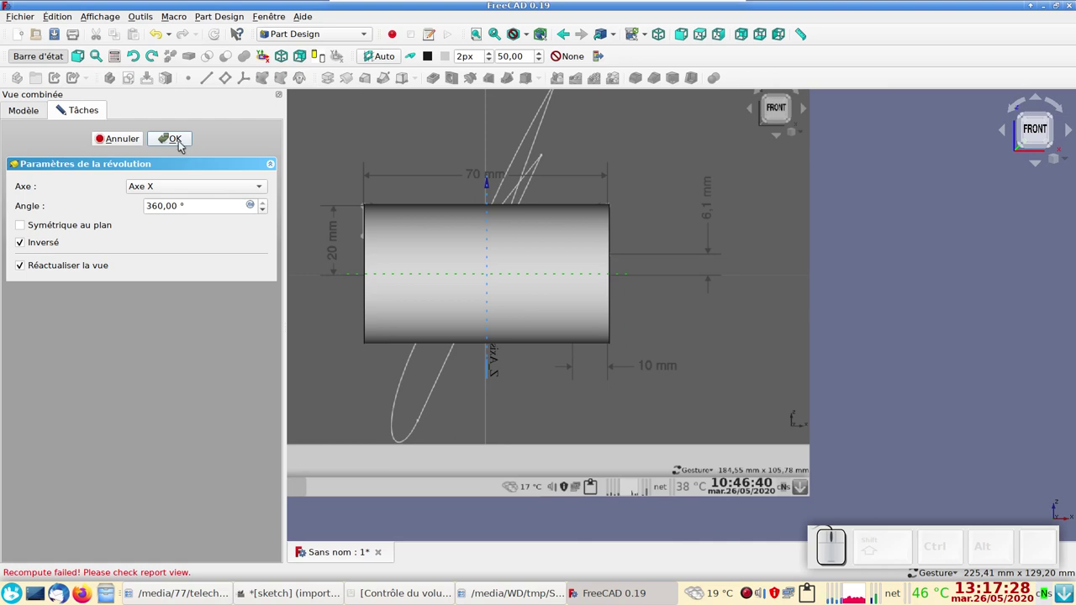
click(182, 143)
drag(367, 216, 747, 229)
drag(745, 228, 456, 240)
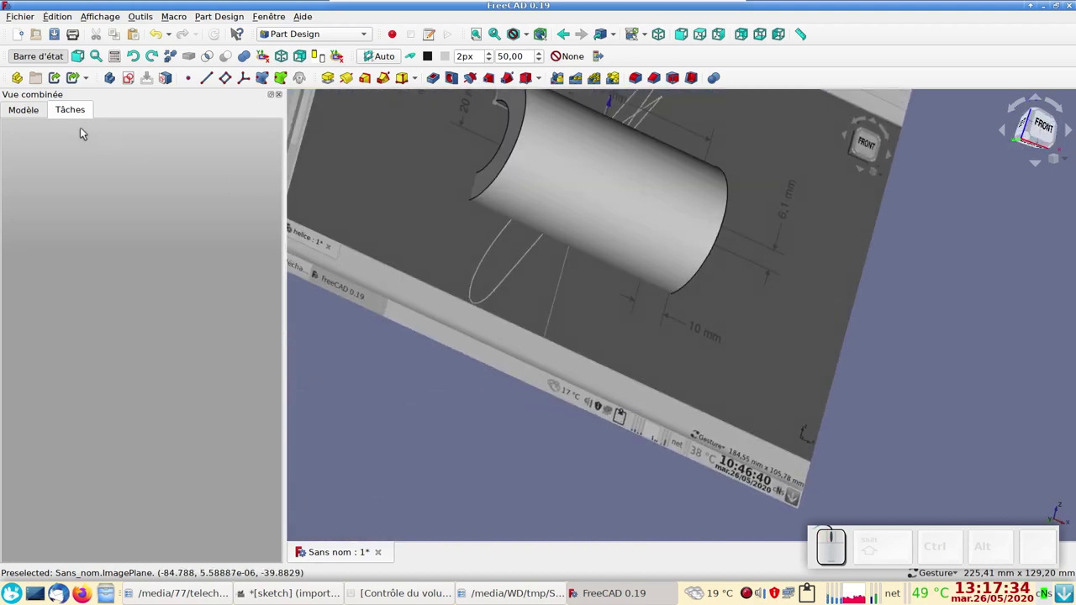
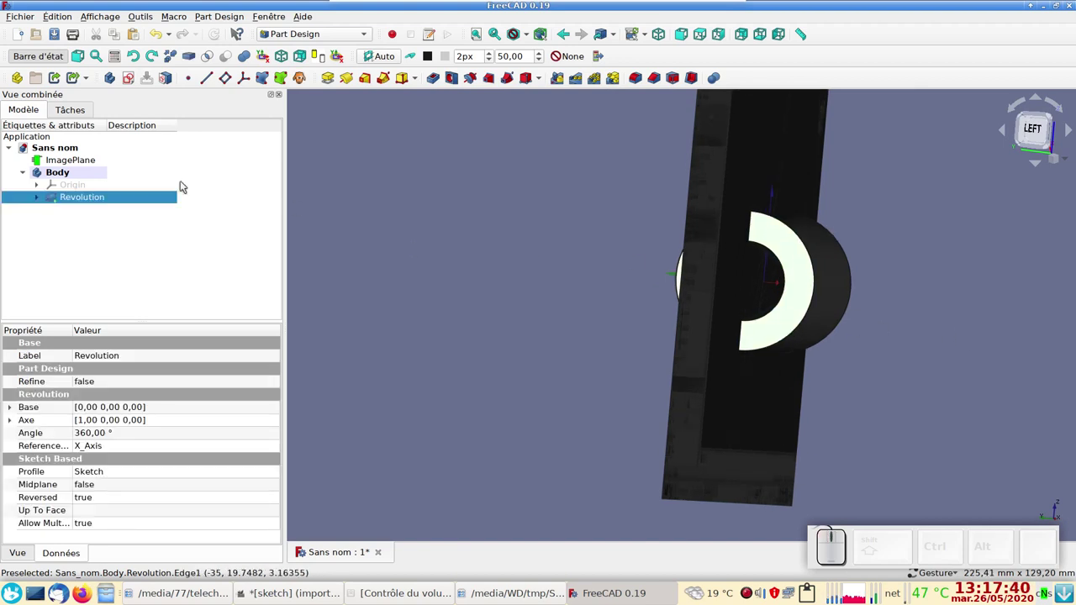
Hide the reference ImagePlane and orbit to see the tube in 3D.
click(84, 159)
key(space)
click(738, 231)
drag(981, 262, 528, 147)
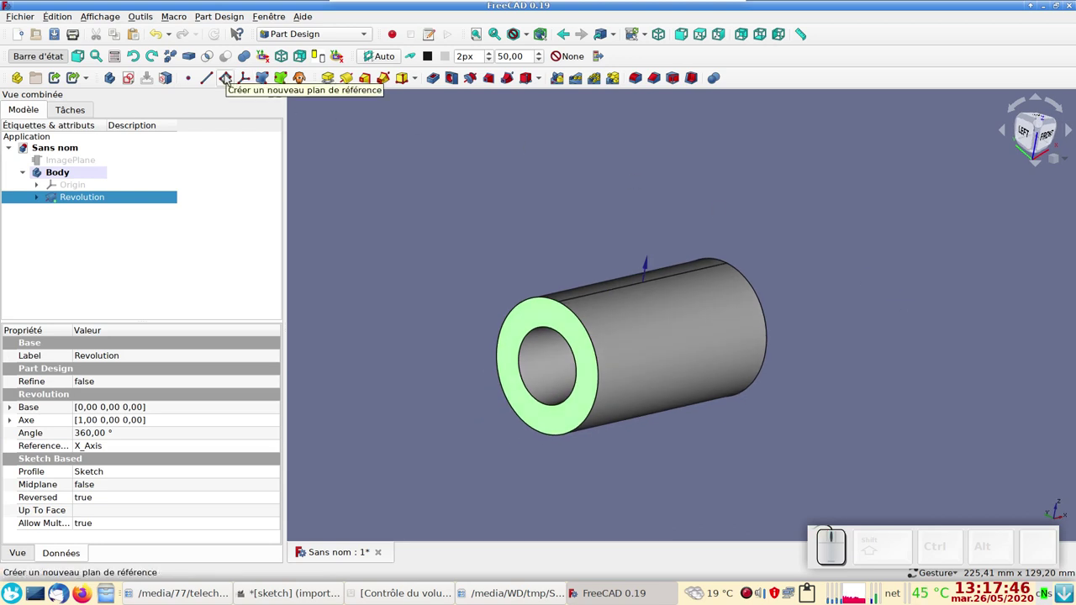
Attach a datum plane to the tube's end face rotated 85° around its y-axis.
click(226, 79)
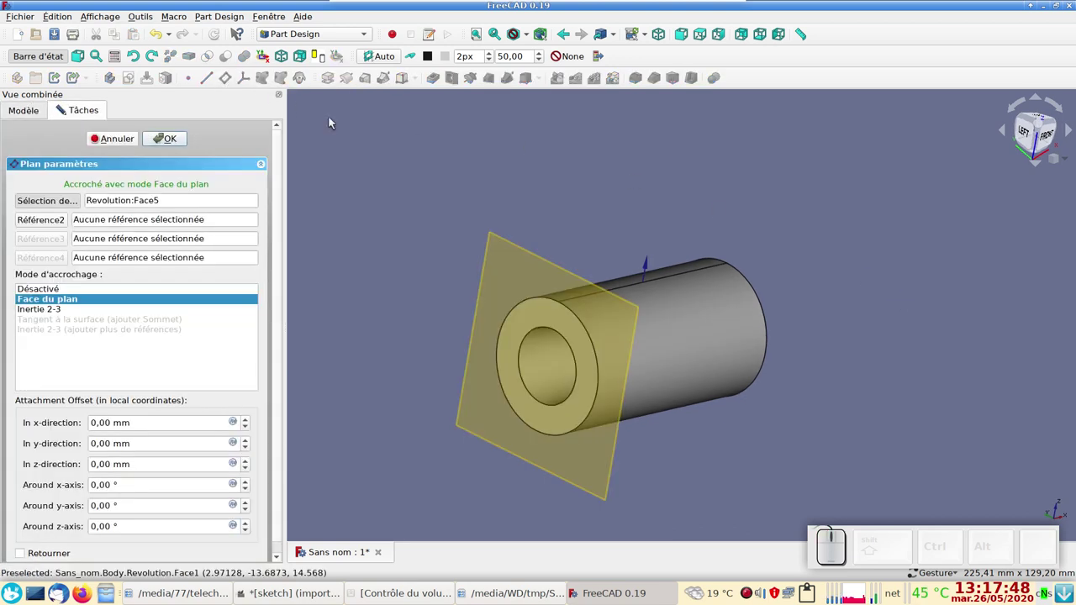
scroll(down, 3)
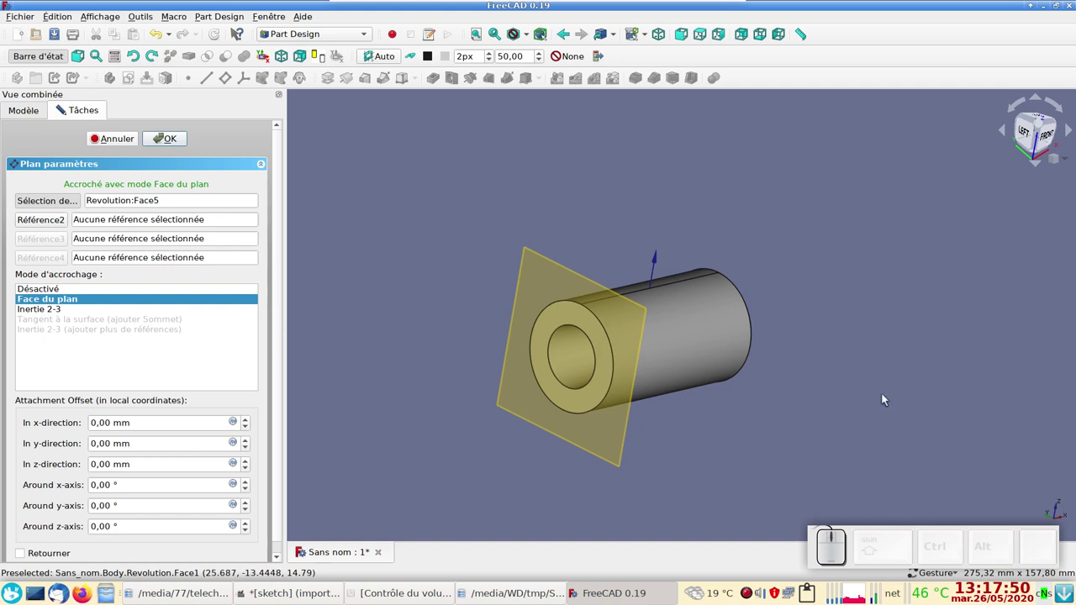
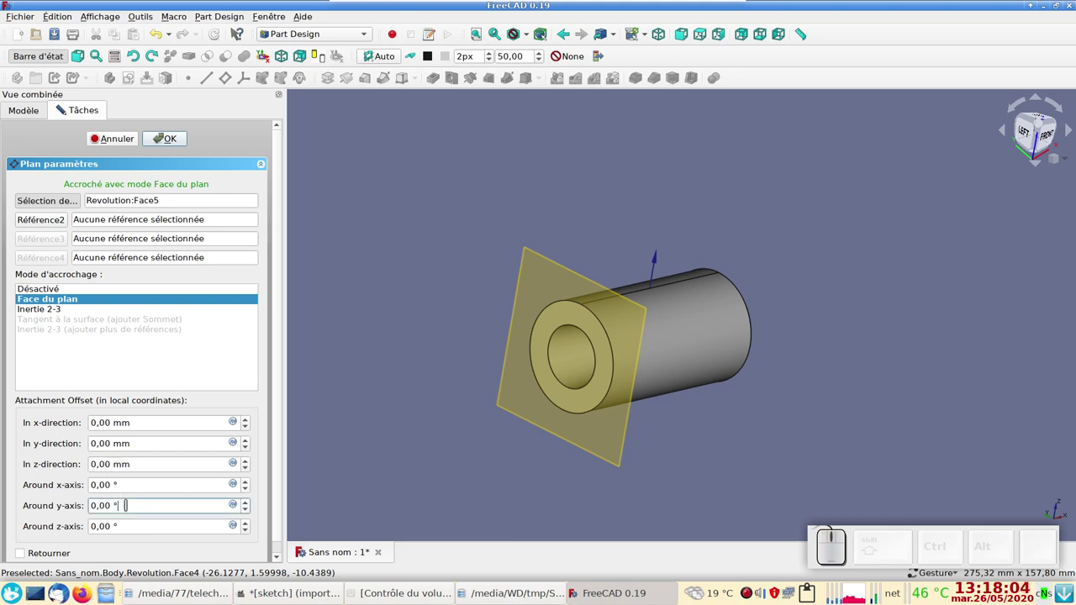
click(398, 452)
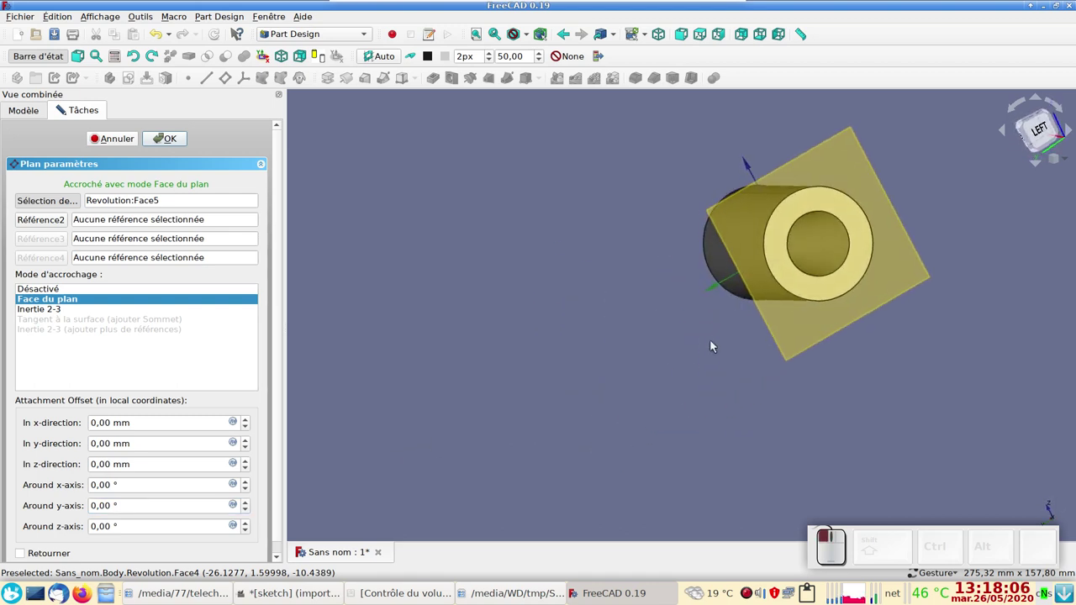
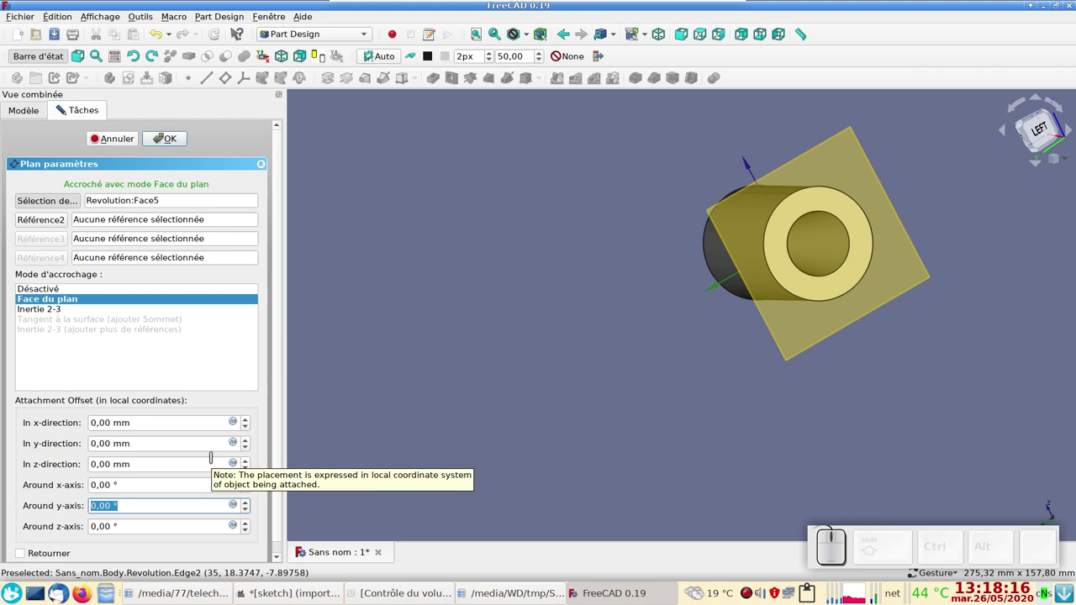
key(KP_8)
key(KP_5)
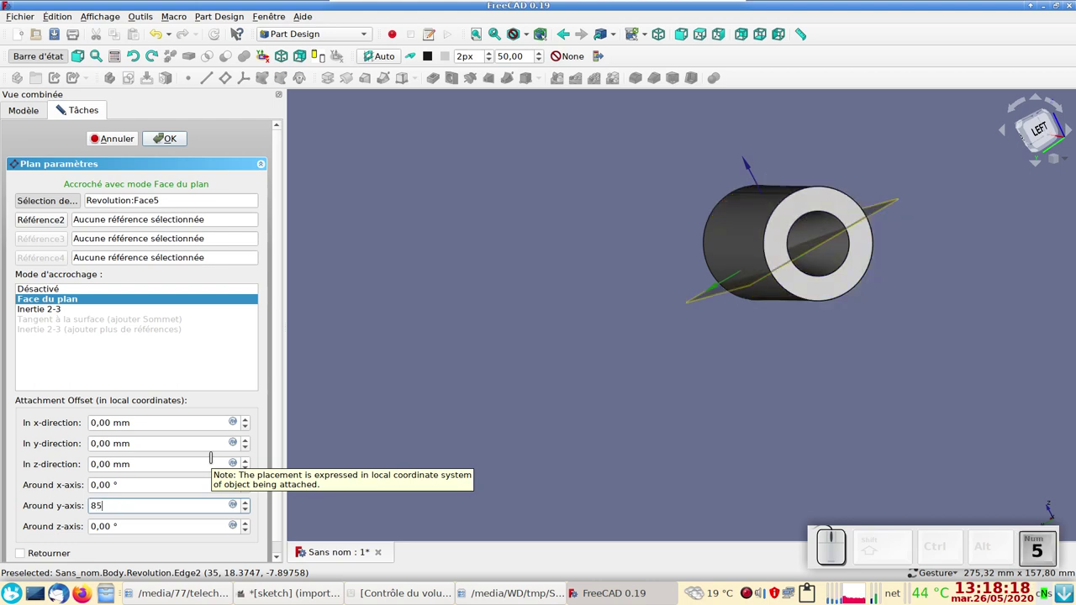
click(646, 472)
Check the plane's tilt, confirm the DatumPlane and select it in the tree.
drag(996, 354, 894, 319)
drag(888, 309, 777, 361)
click(461, 412)
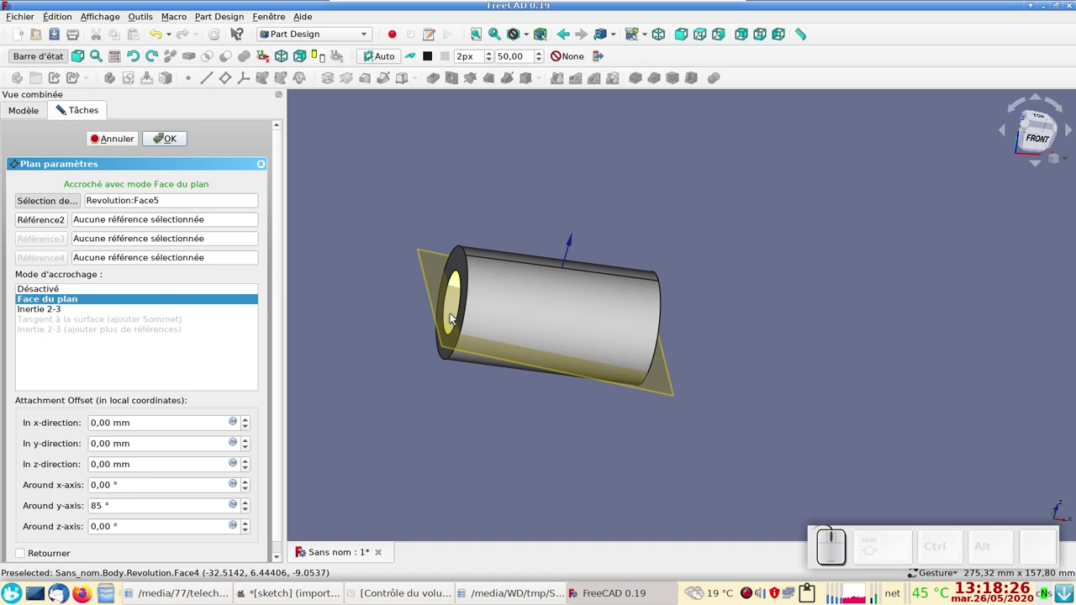
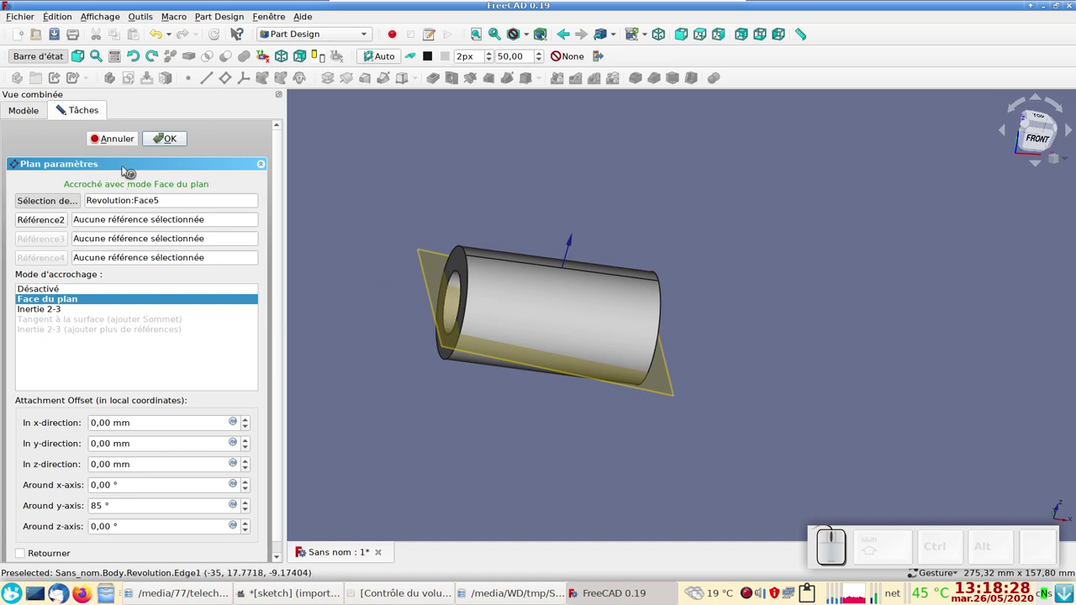
click(165, 137)
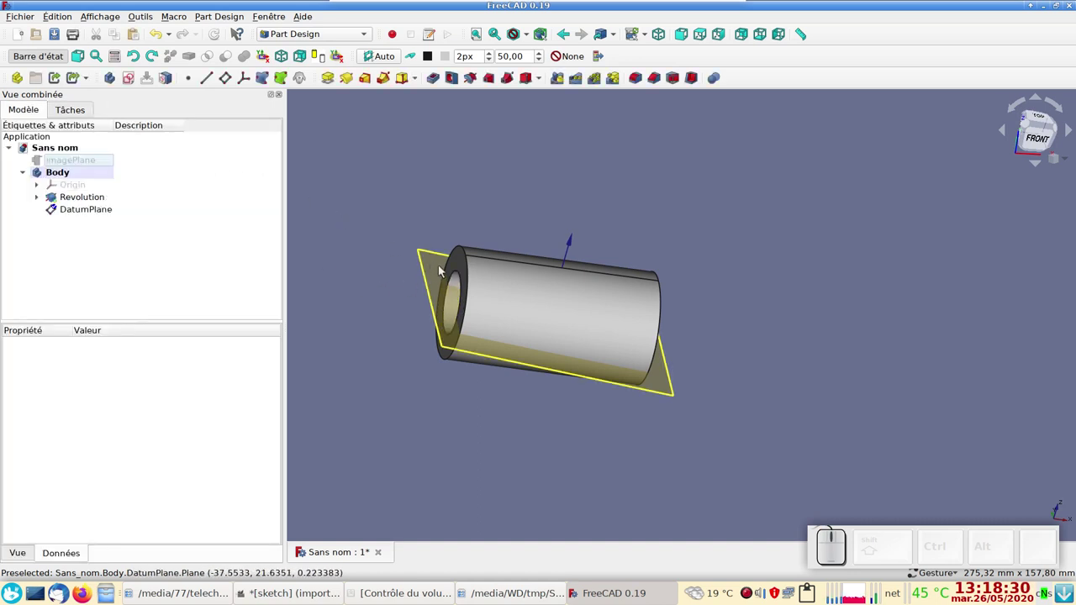
click(438, 272)
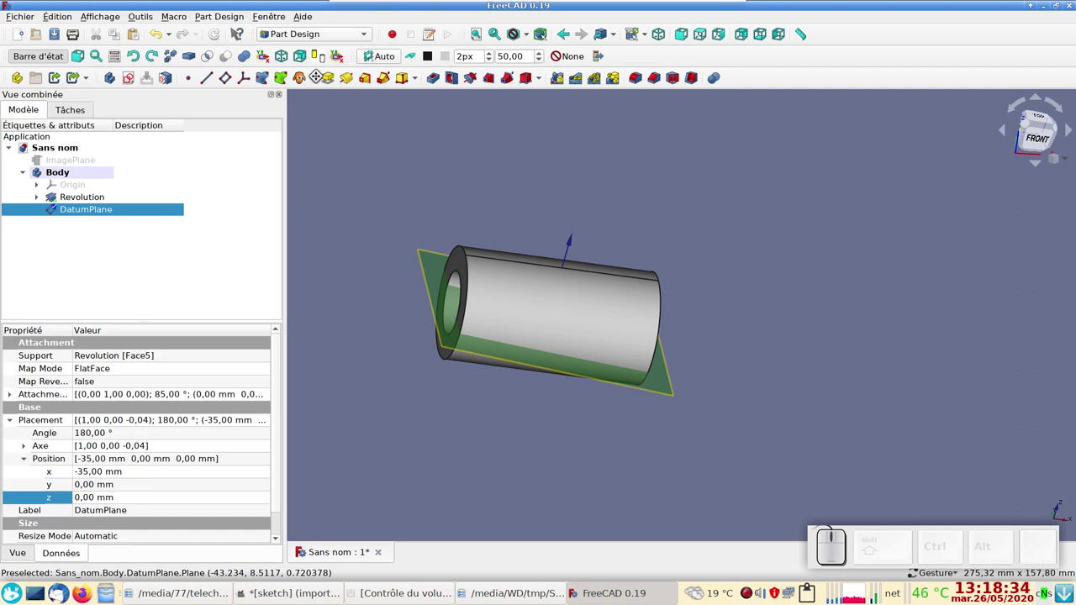
Sketch a narrow rectangle along the tube, its right corners symmetric about the horizontal axis.
click(131, 85)
scroll(up, 3)
right_click(704, 368)
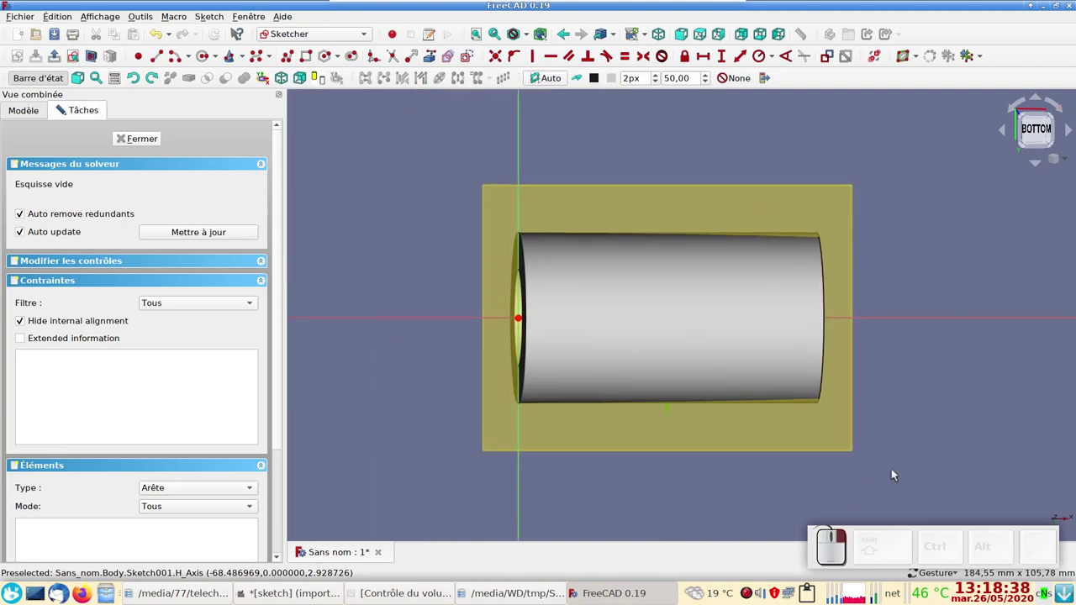
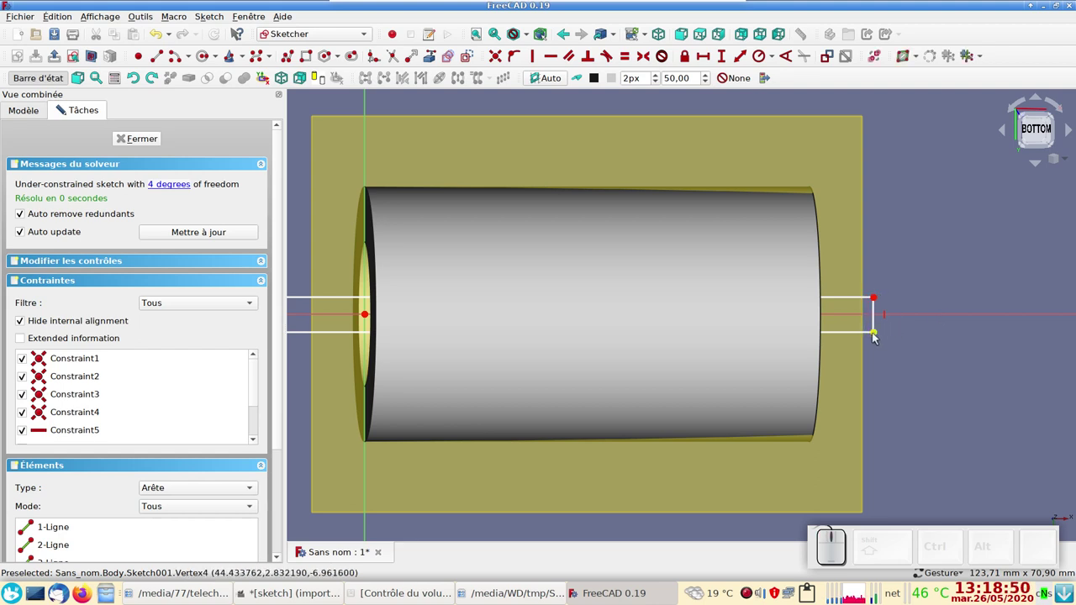
click(881, 334)
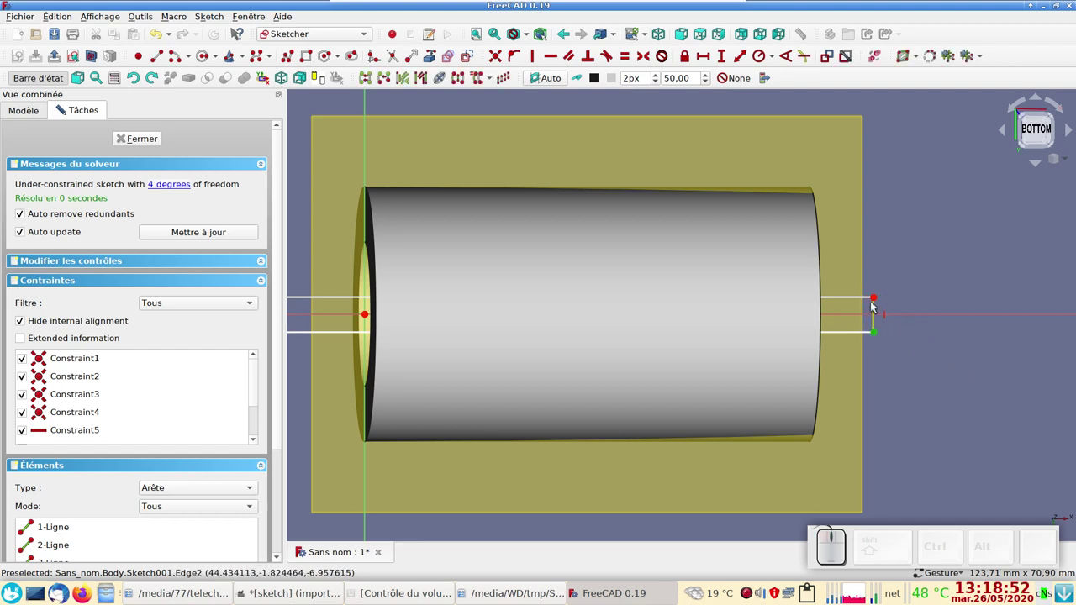
click(881, 300)
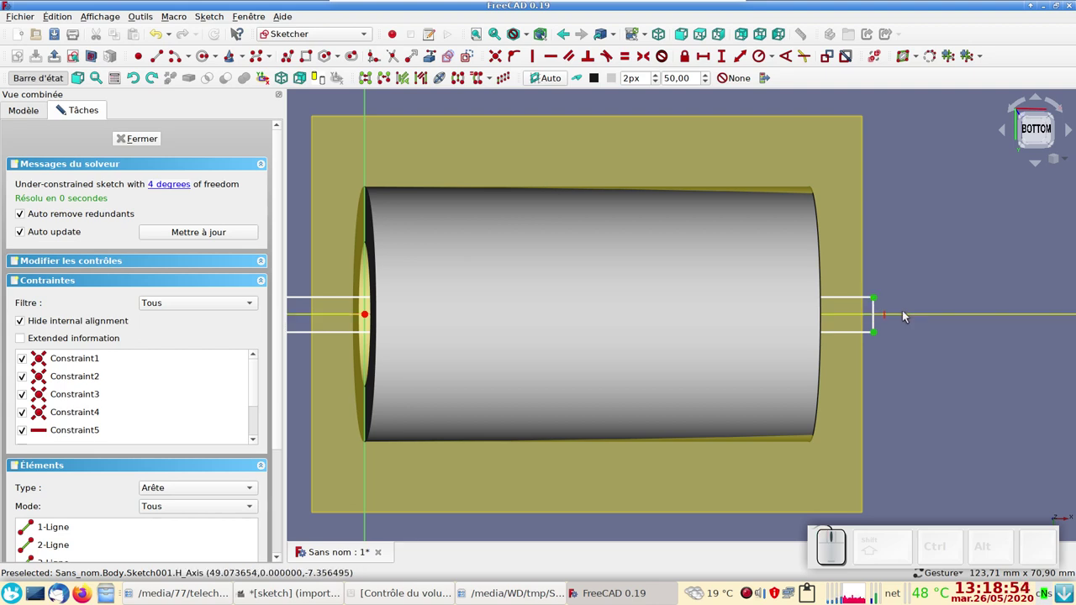
click(909, 314)
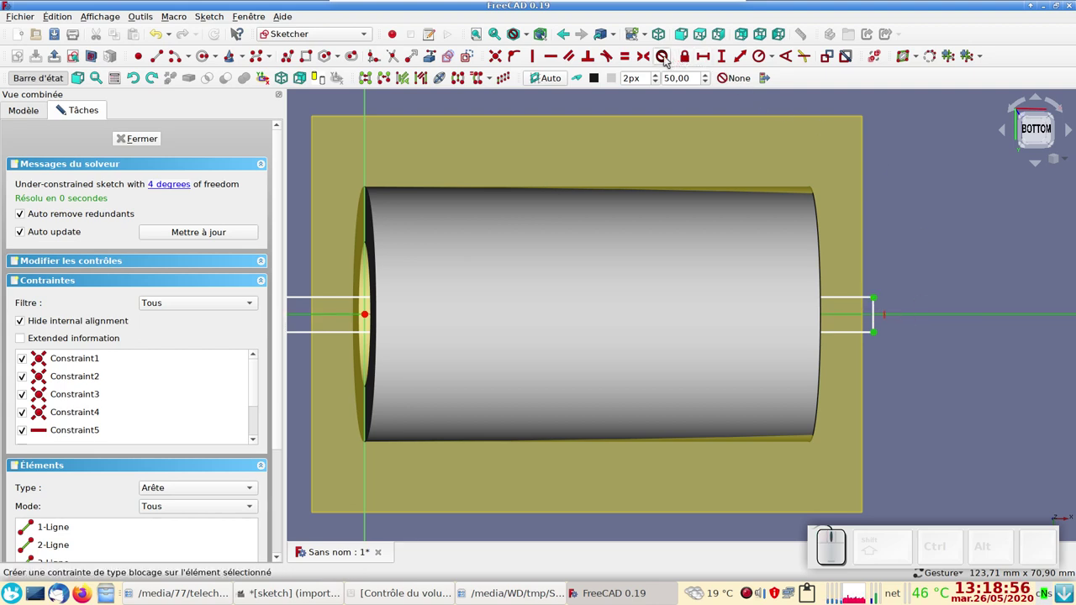
click(647, 55)
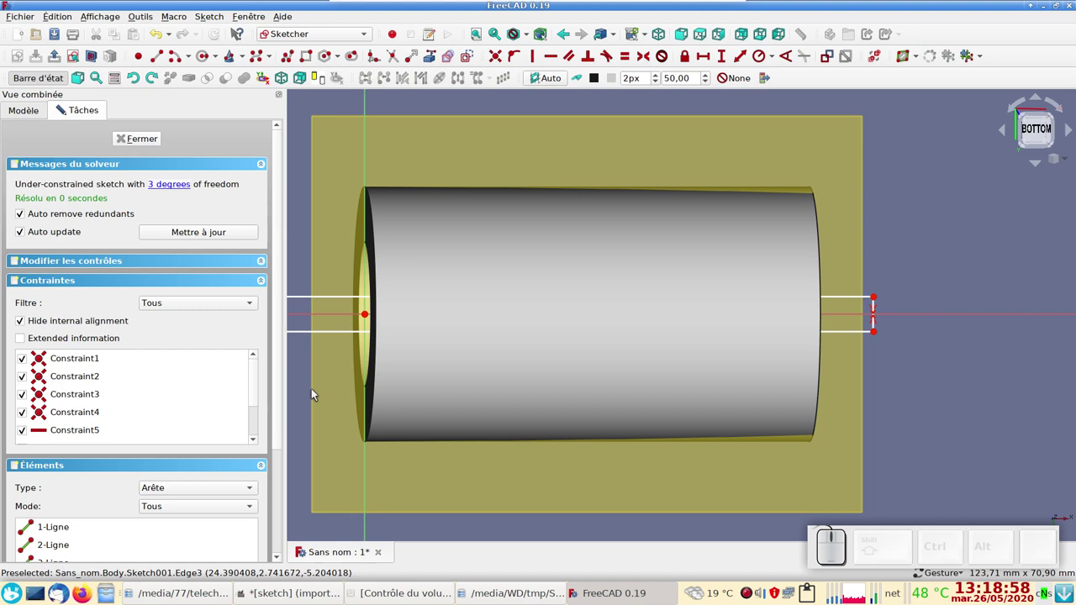
Dimension the rectangle's left edge to 5.1 mm and close the sketch.
scroll(down, 3)
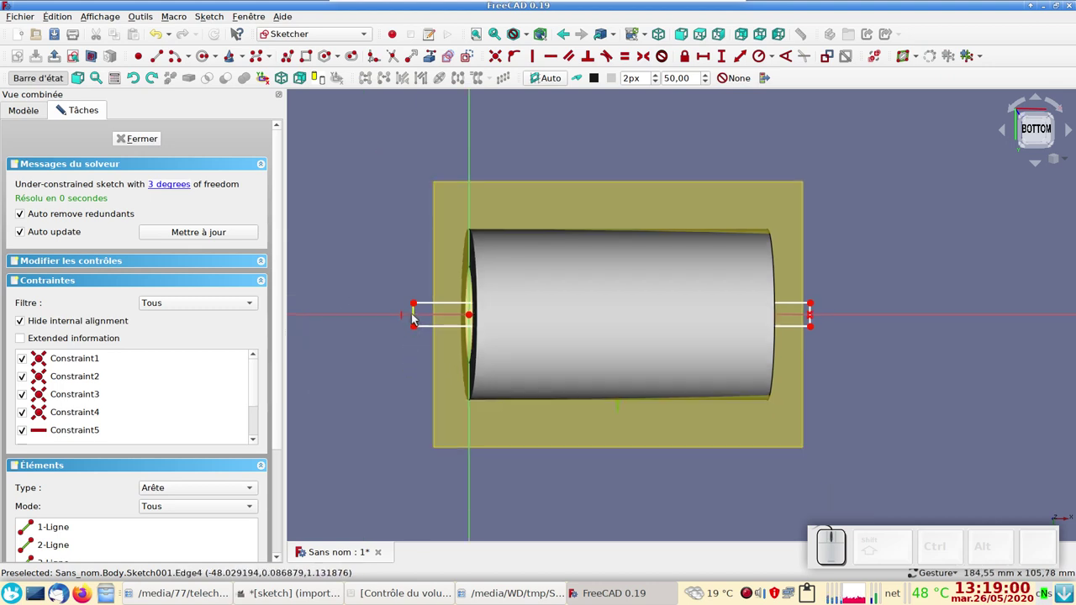
click(413, 319)
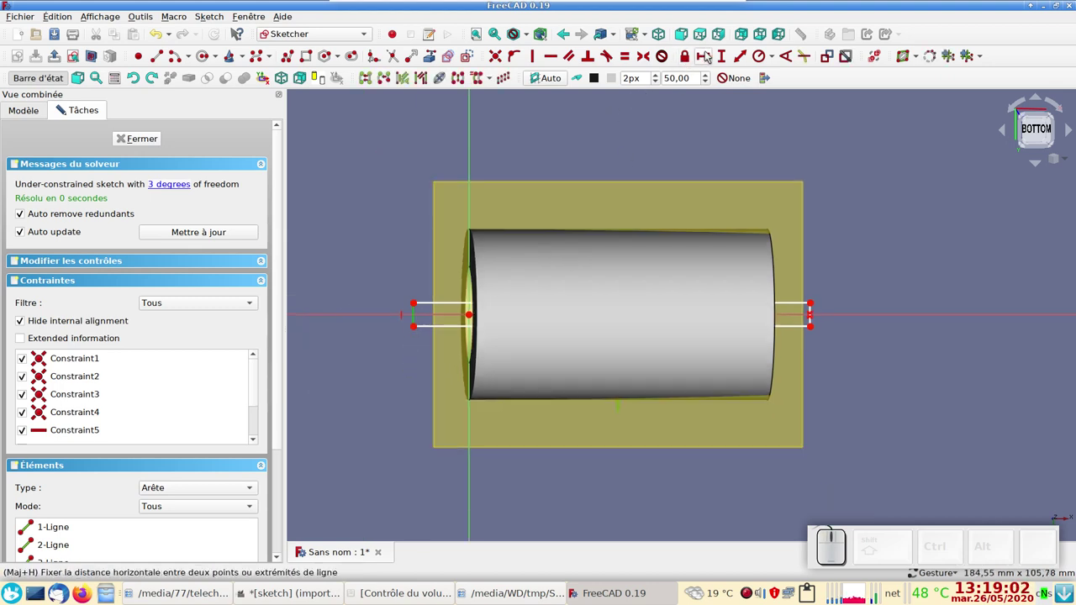
click(725, 51)
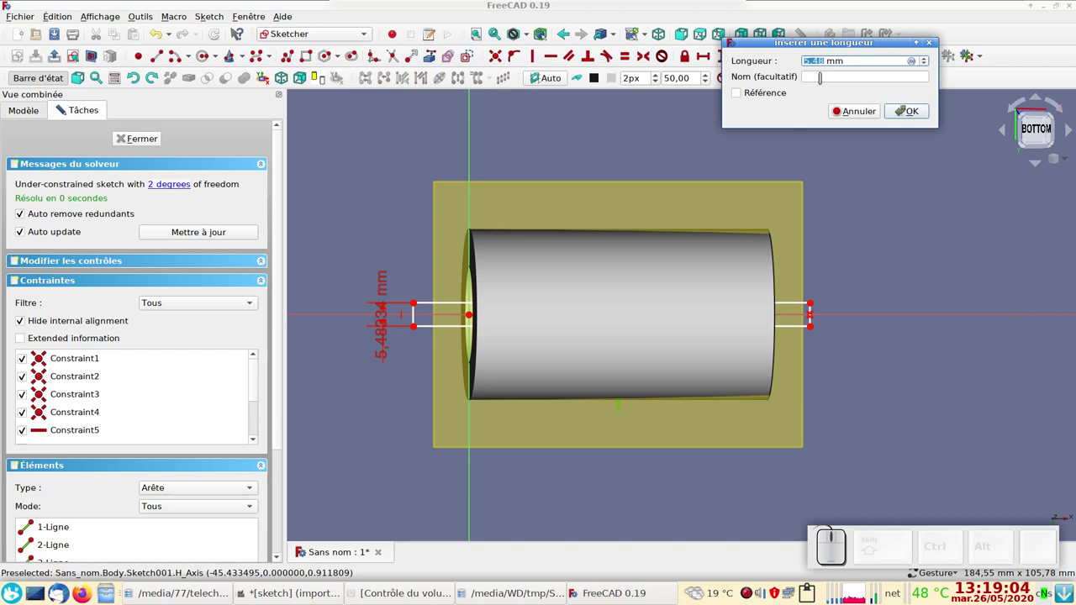
key(KP_5)
key(KP_Decimal)
key(KP_1)
click(917, 111)
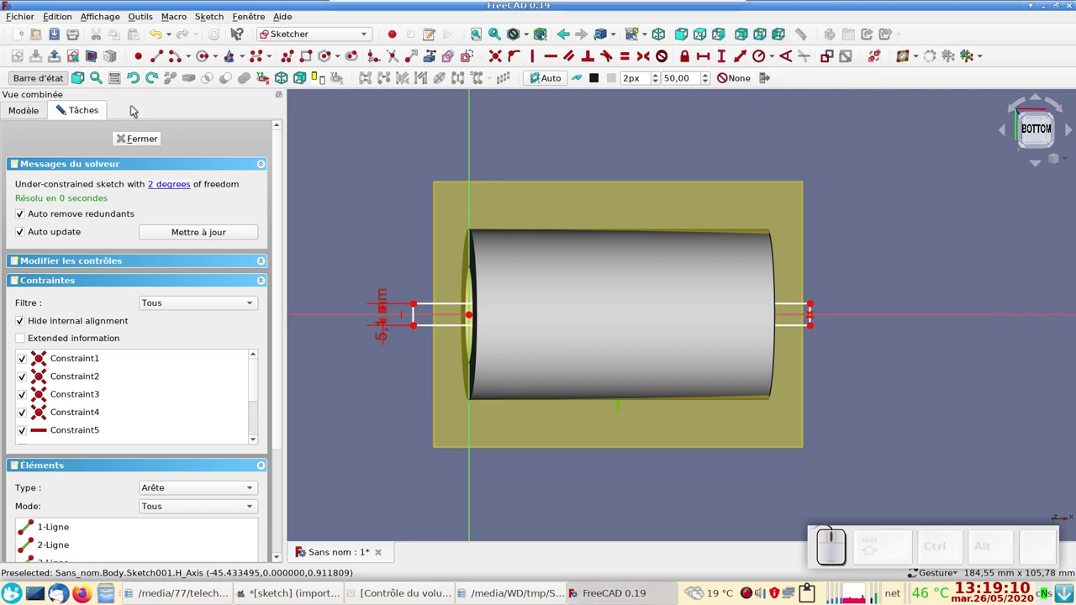
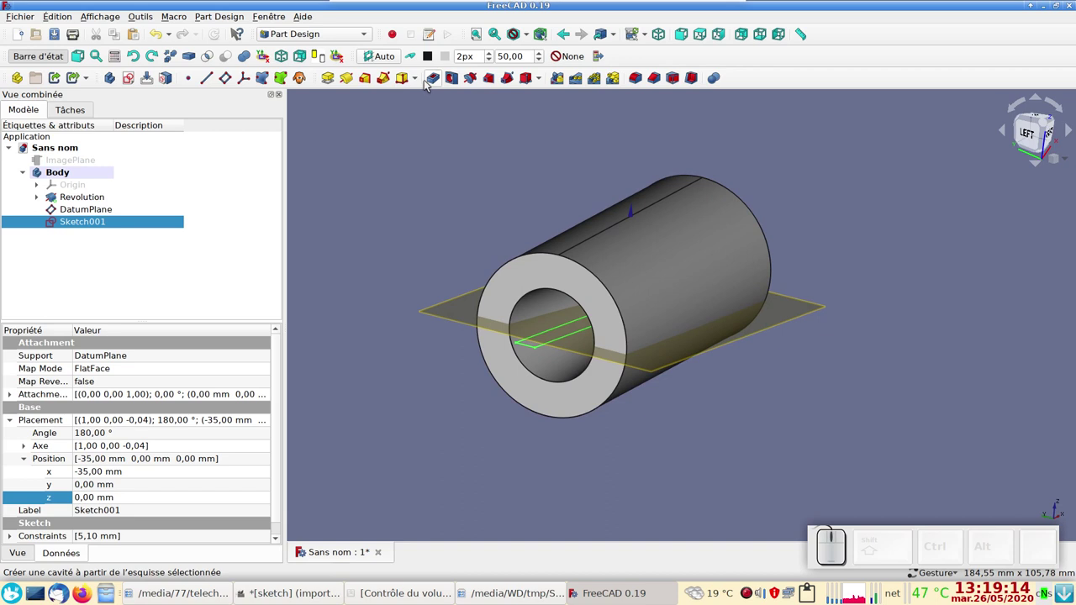
Pocket the rectangle sketch 14 mm to cut a keyway slot into the hub's bore.
click(434, 79)
scroll(down, 3)
scroll(up, 3)
scroll(up, 3)
scroll(down, 3)
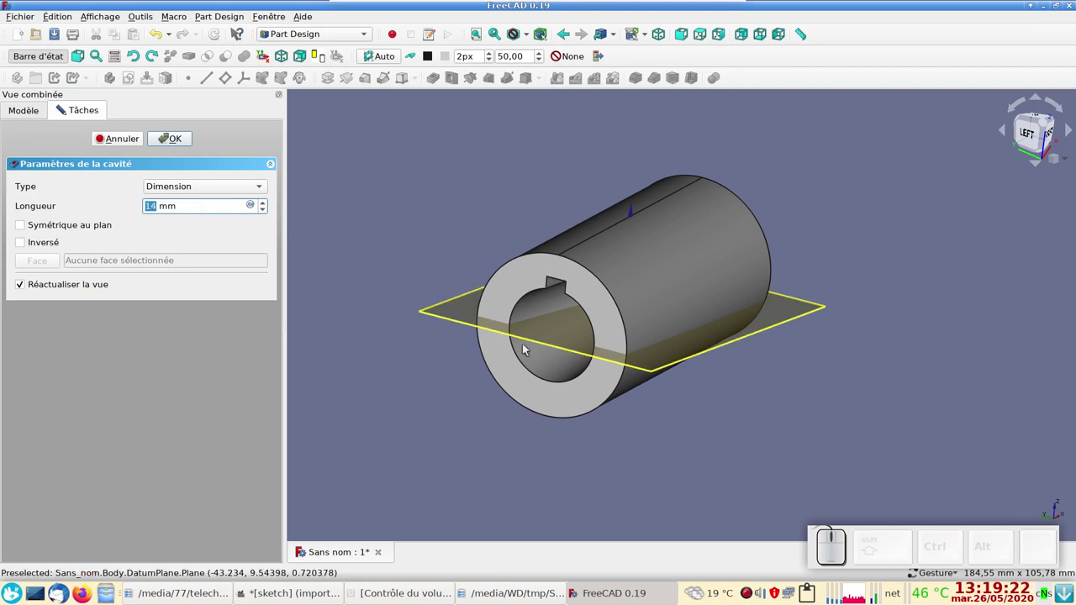
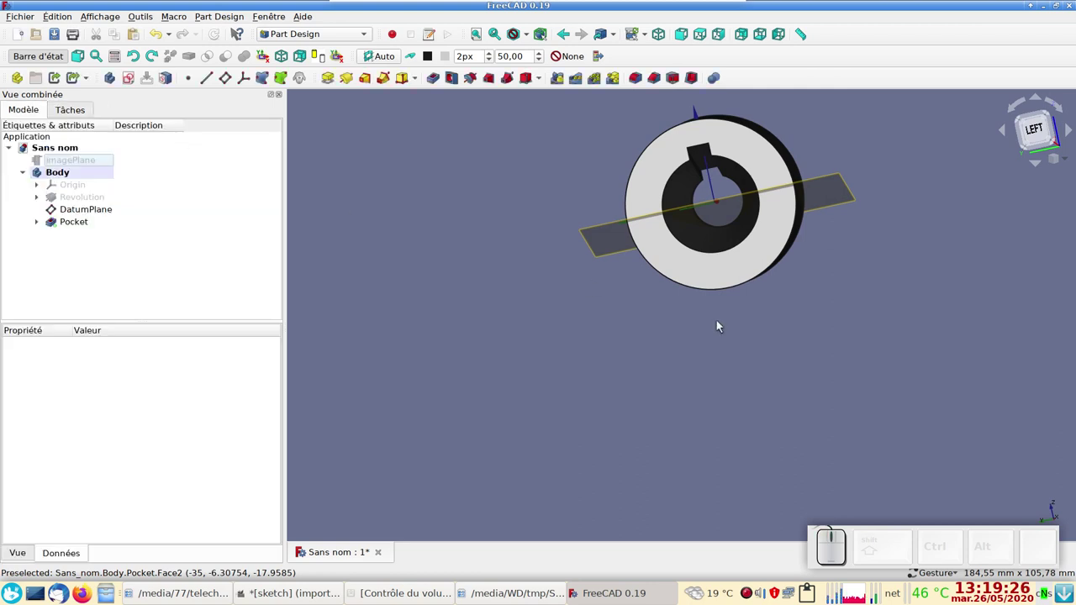
Orbit to inspect the keyway, then return to the front view.
drag(919, 326, 722, 376)
scroll(down, 3)
key(KP_1)
drag(406, 338, 597, 356)
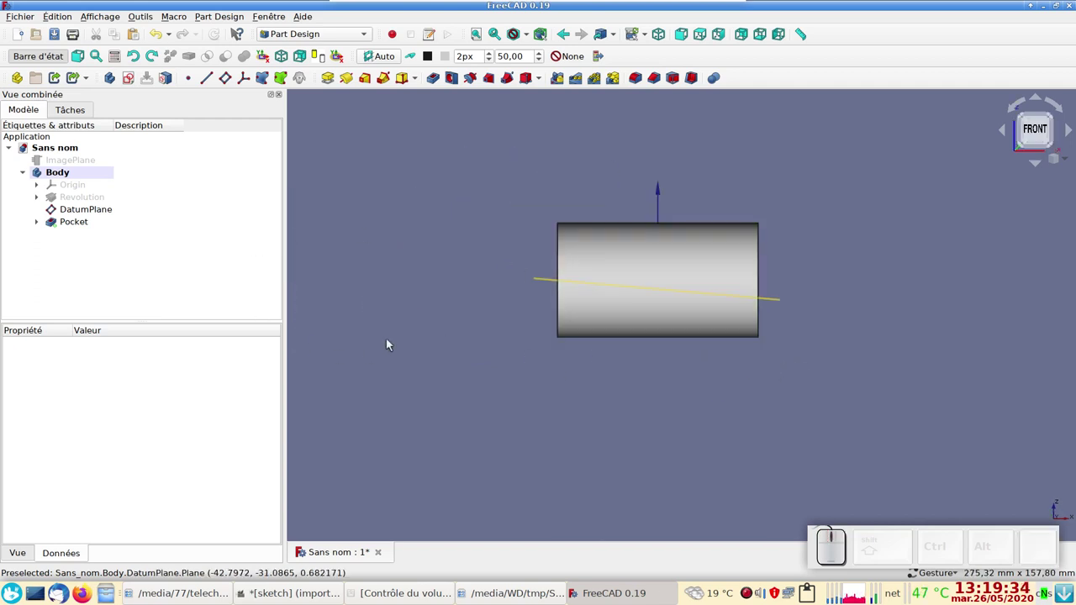
Show the ImagePlane again and start a new sketch on the XZ_Plane.
click(56, 160)
key(space)
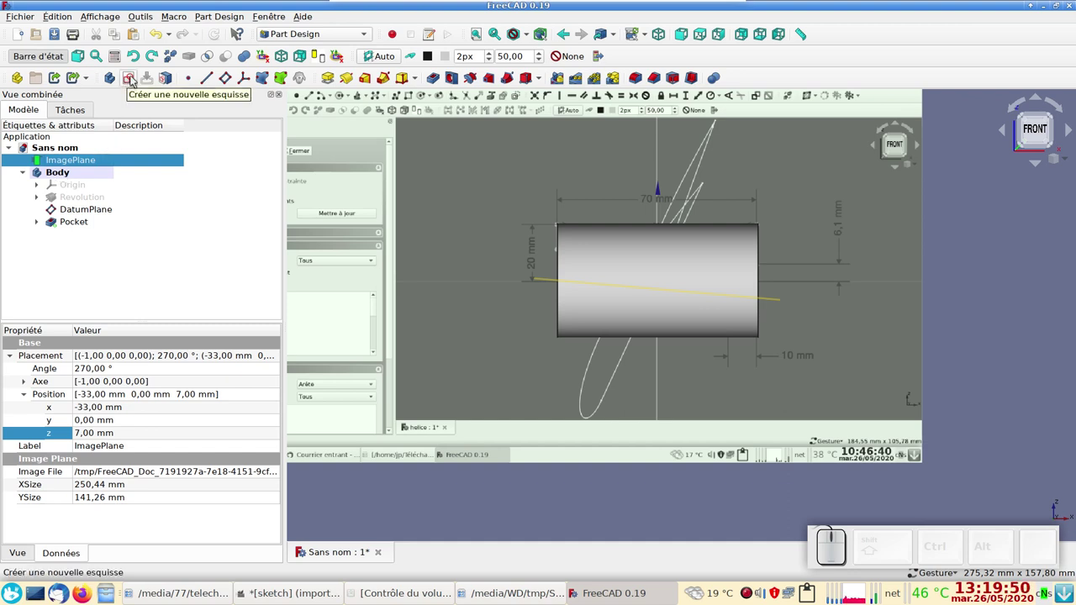
click(132, 80)
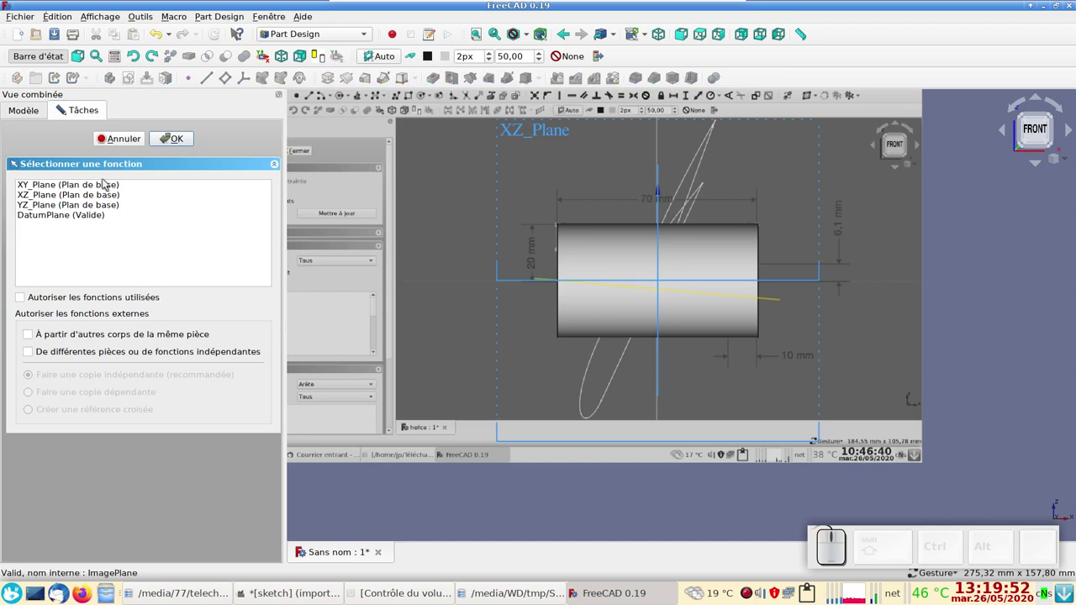
click(75, 199)
click(169, 142)
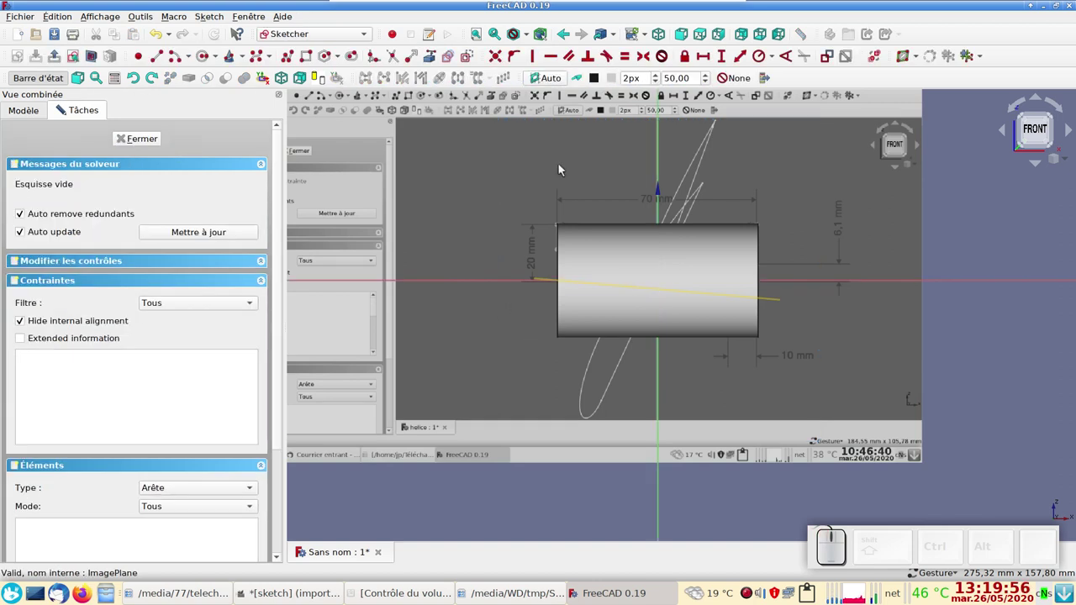
Switch to construction mode and start a diagonal line through the origin along the blade section.
click(529, 34)
click(555, 79)
scroll(up, 3)
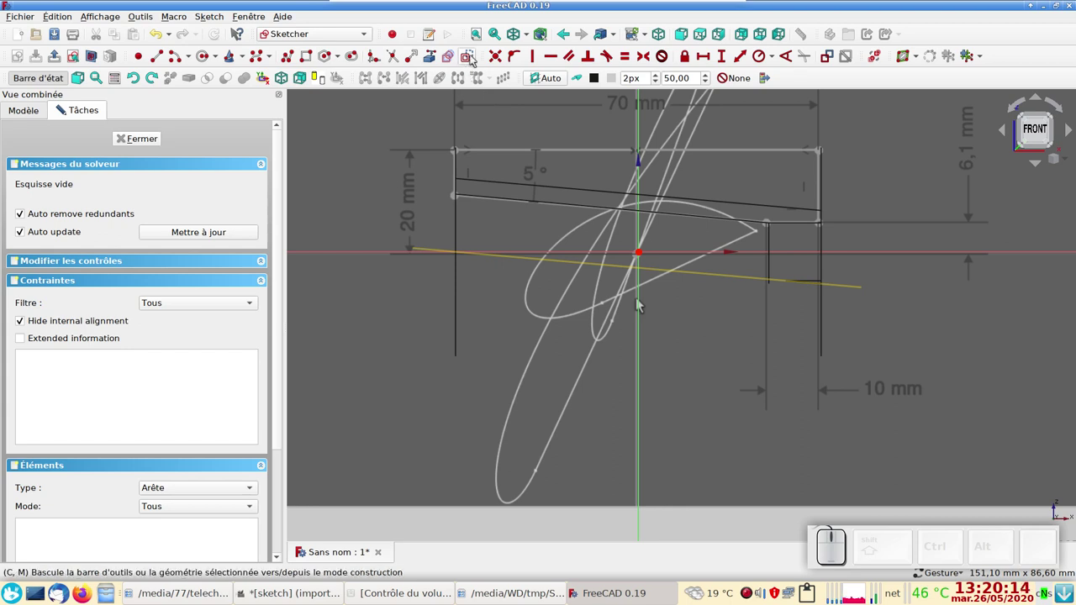
click(472, 60)
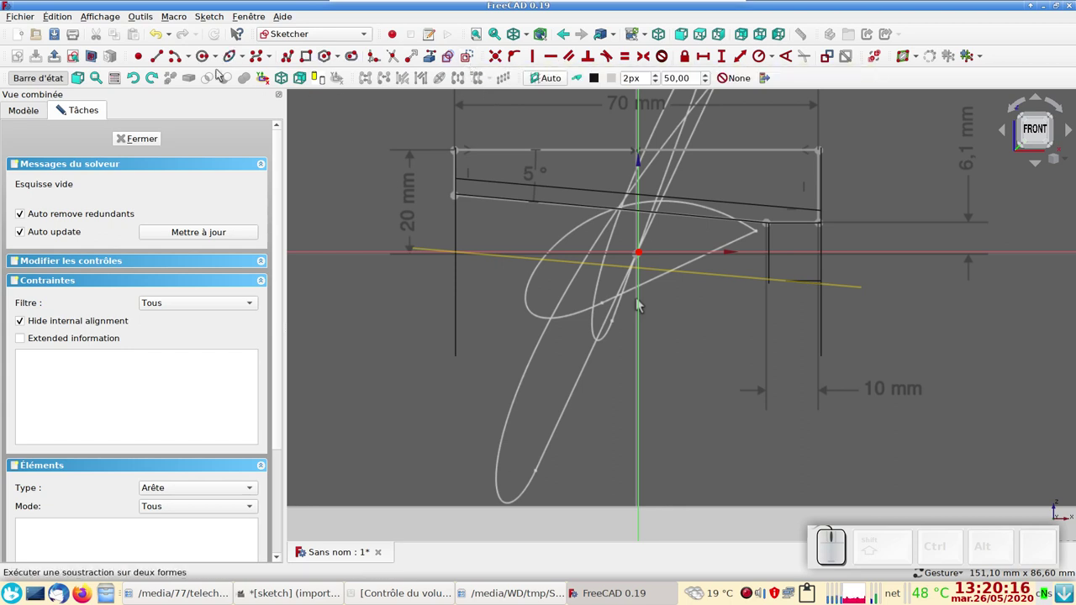
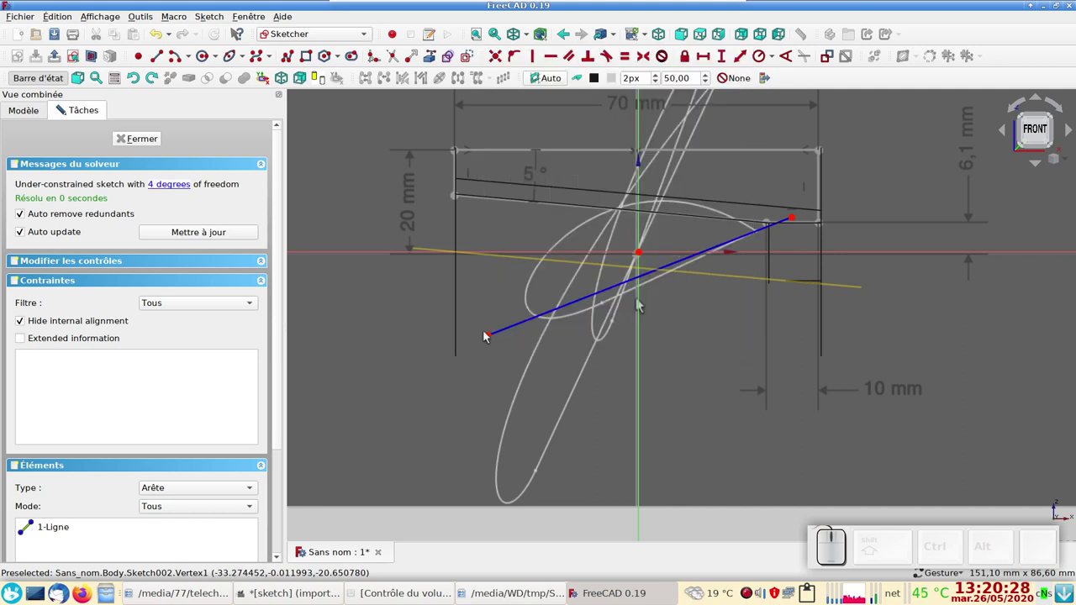
Constrain the diagonal construction line at 25° to the horizontal axis.
drag(489, 339, 451, 365)
click(447, 366)
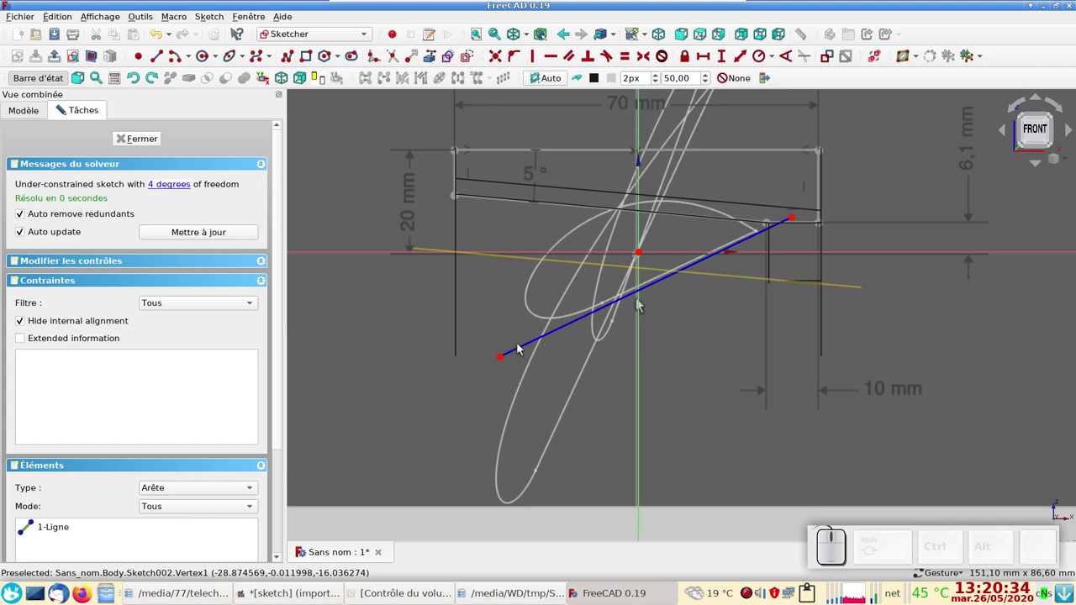
click(523, 351)
click(380, 257)
click(639, 303)
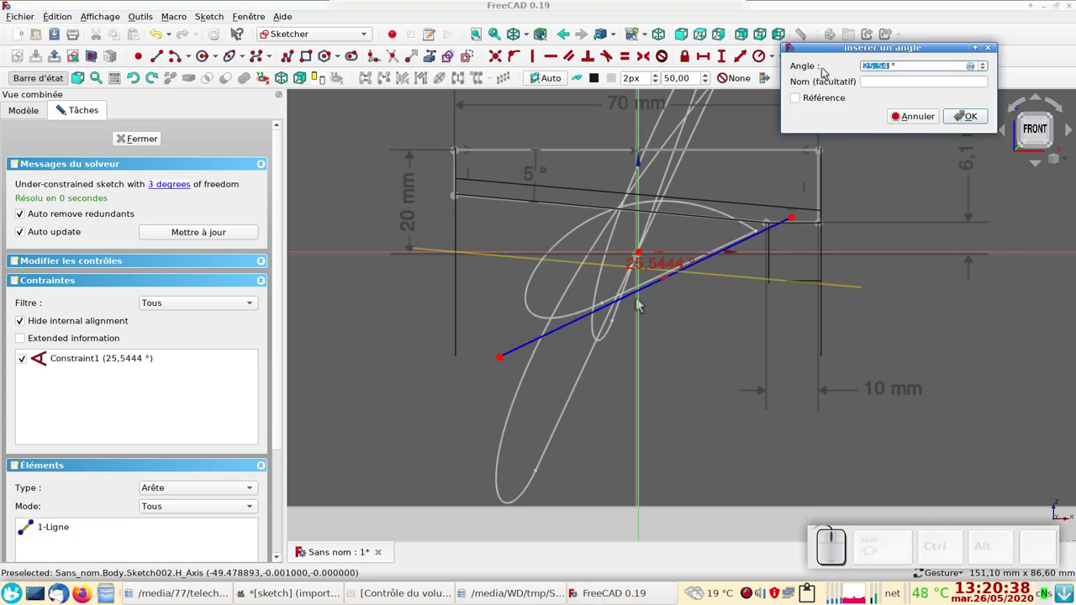
click(639, 303)
key(KP_2)
key(KP_5)
key(KP_Enter)
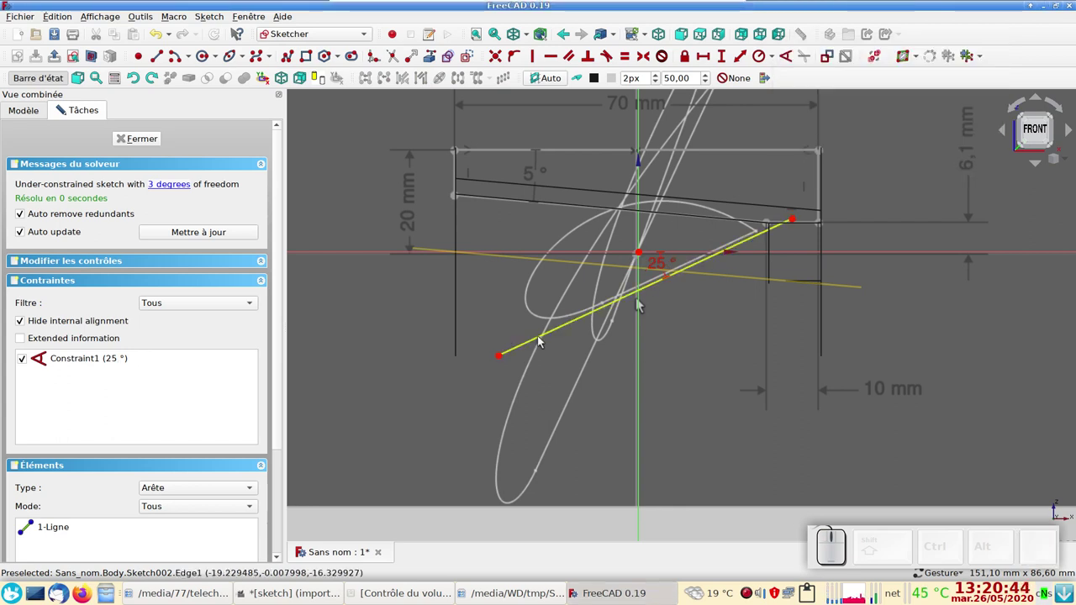
Leave construction mode and begin a solid line segment on the construction line.
scroll(up, 3)
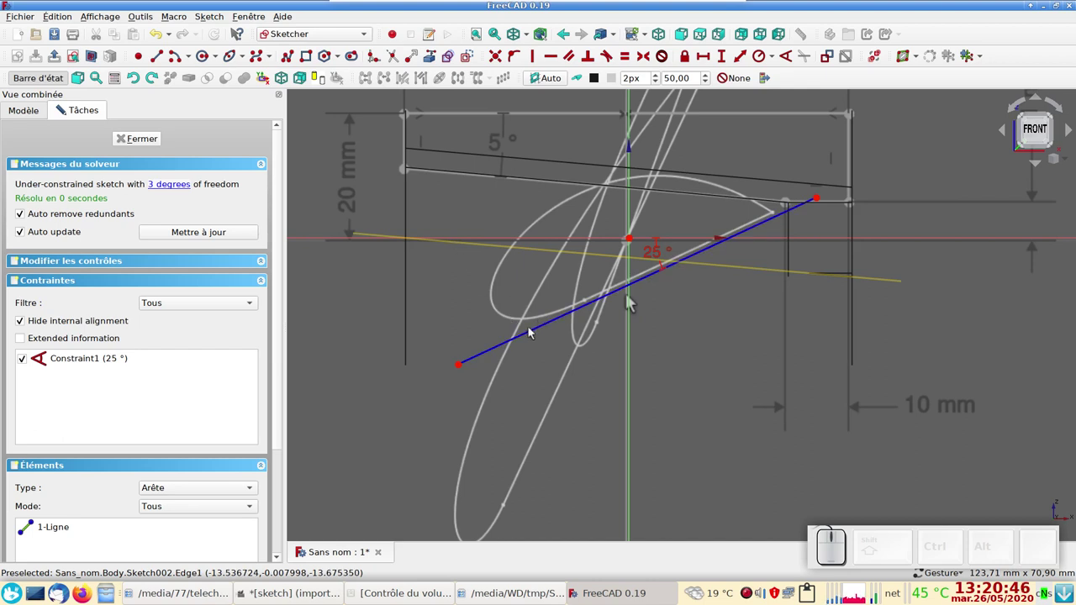
click(538, 332)
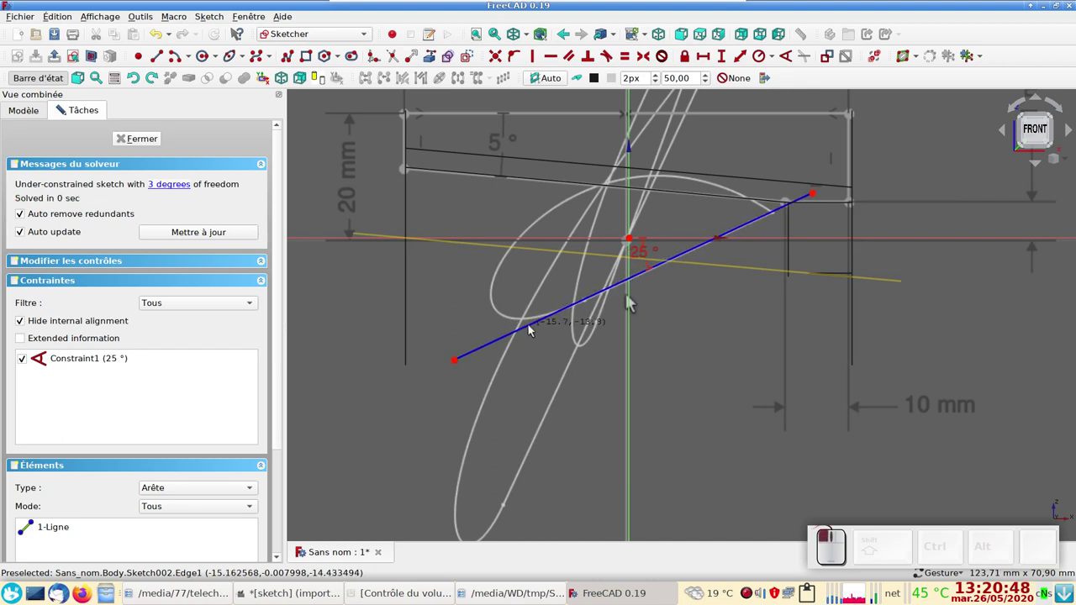
click(431, 334)
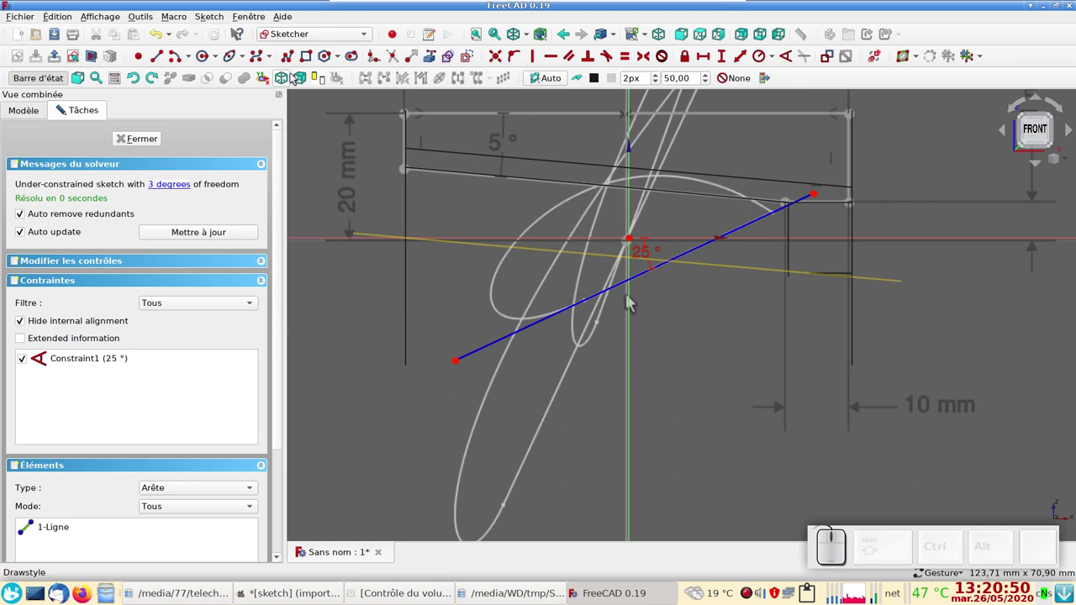
click(467, 59)
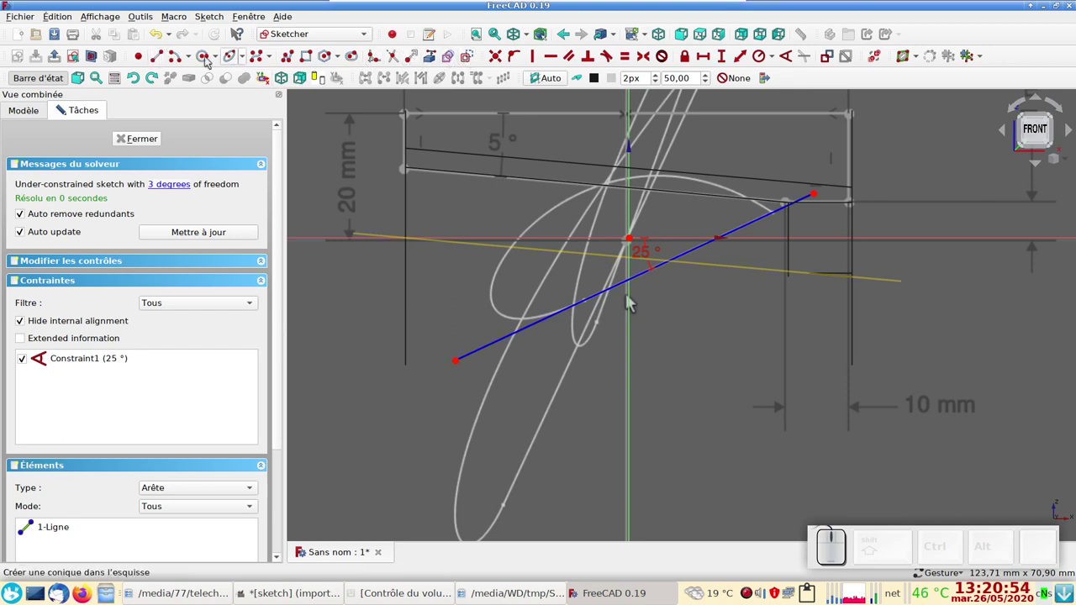
click(157, 60)
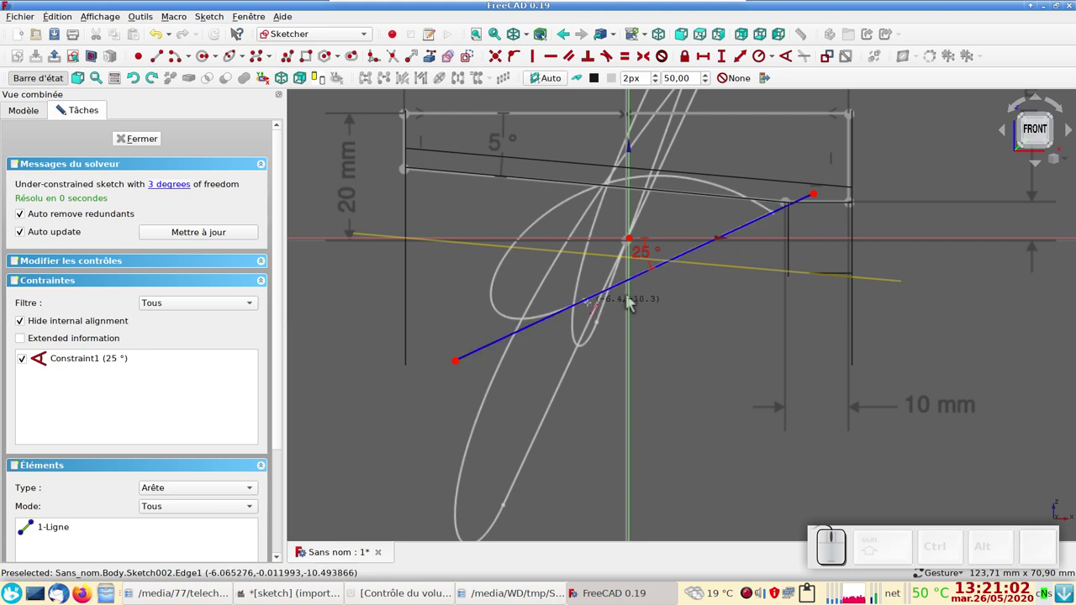
click(629, 302)
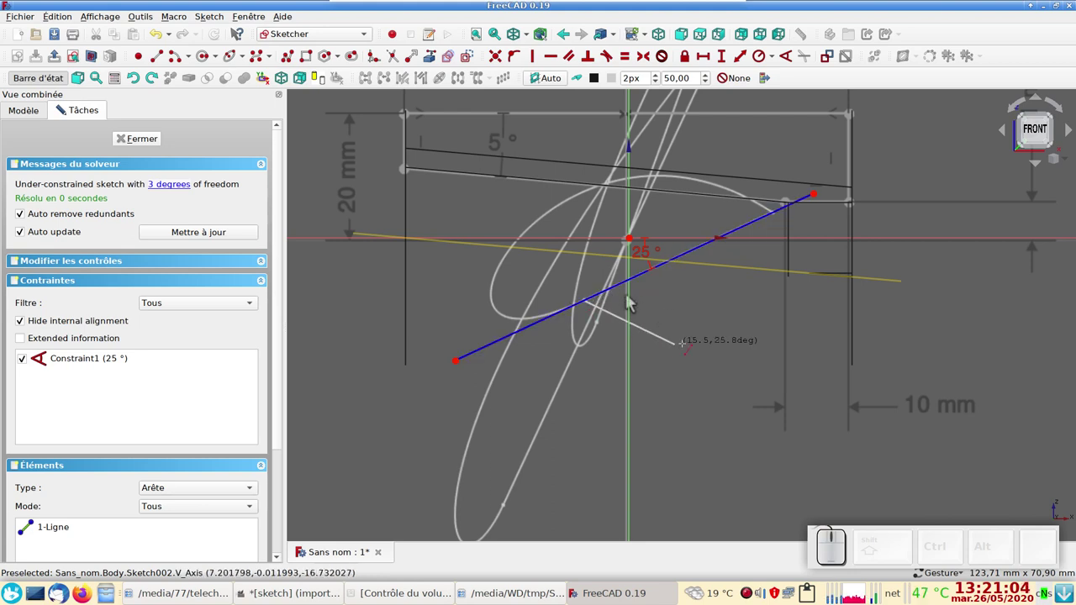
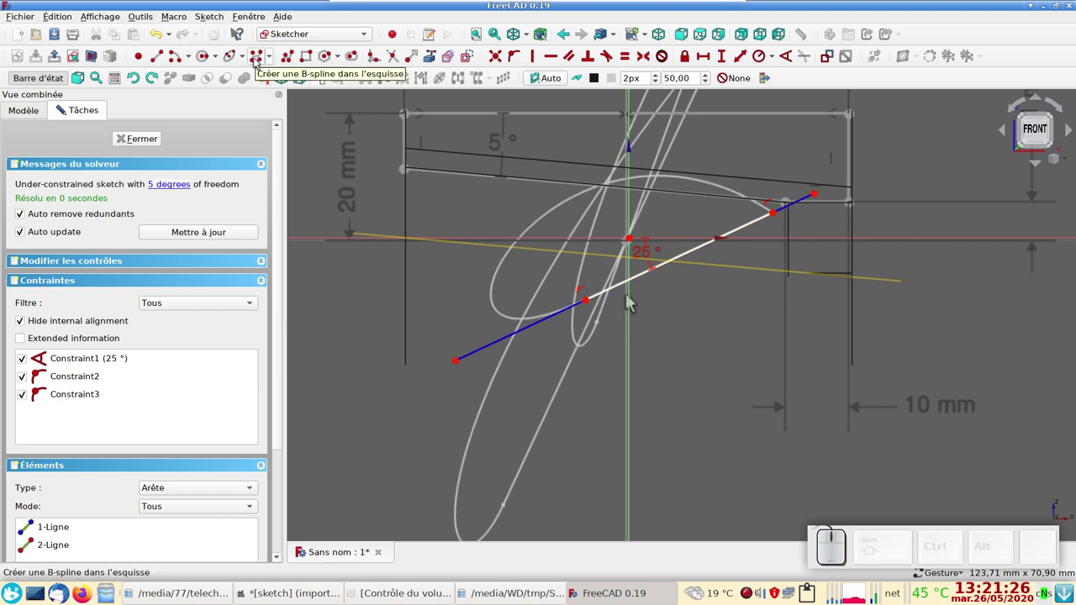
Start a B-spline for the curved upper edge of the blade section.
click(257, 60)
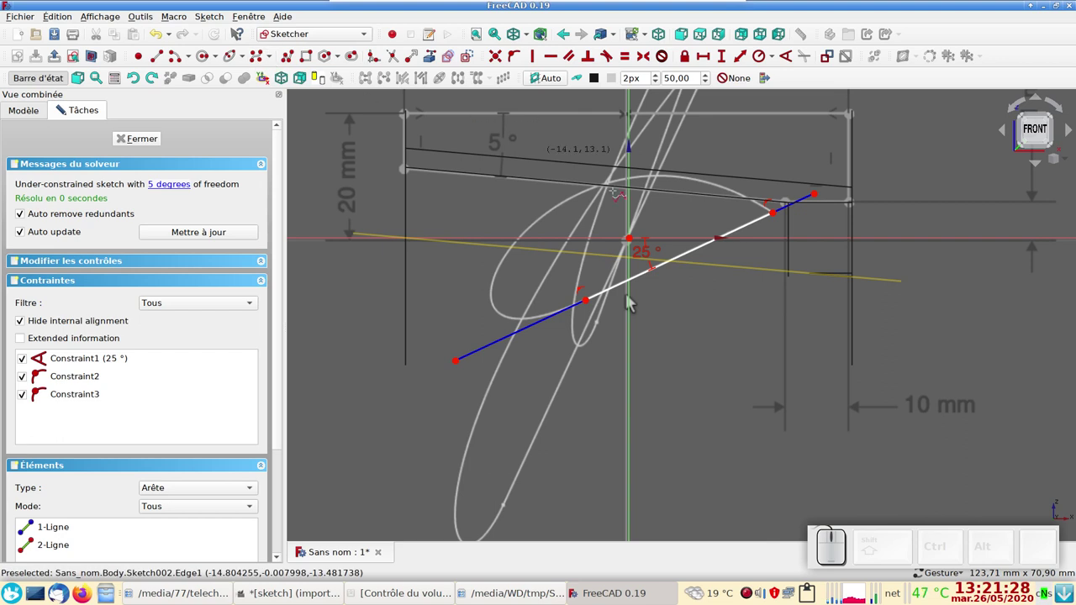
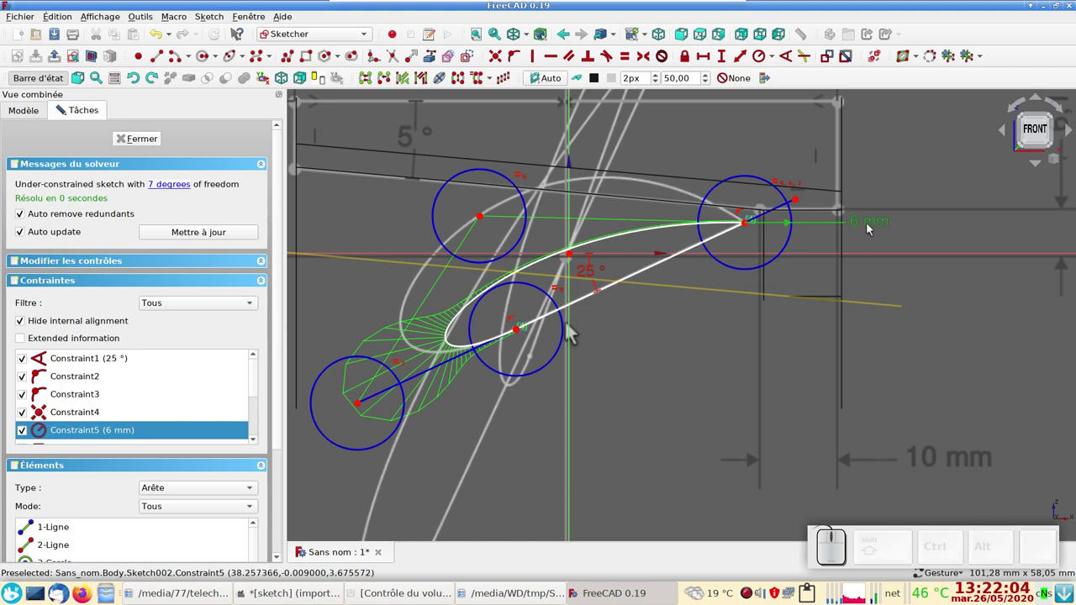
Set the B-spline control-point circle radius to 1 mm and finish the spline.
click(872, 226)
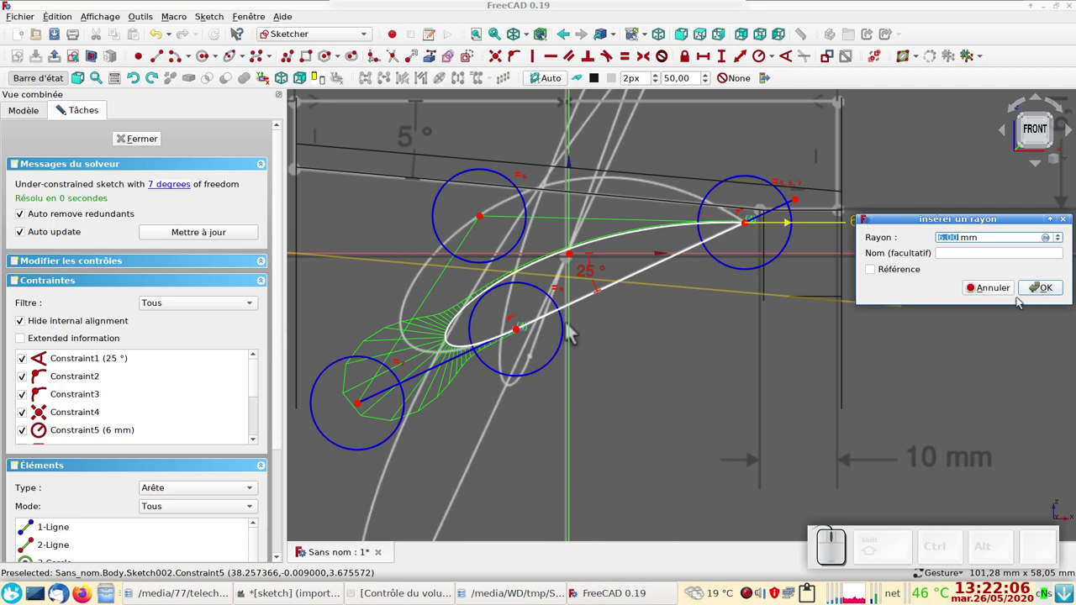
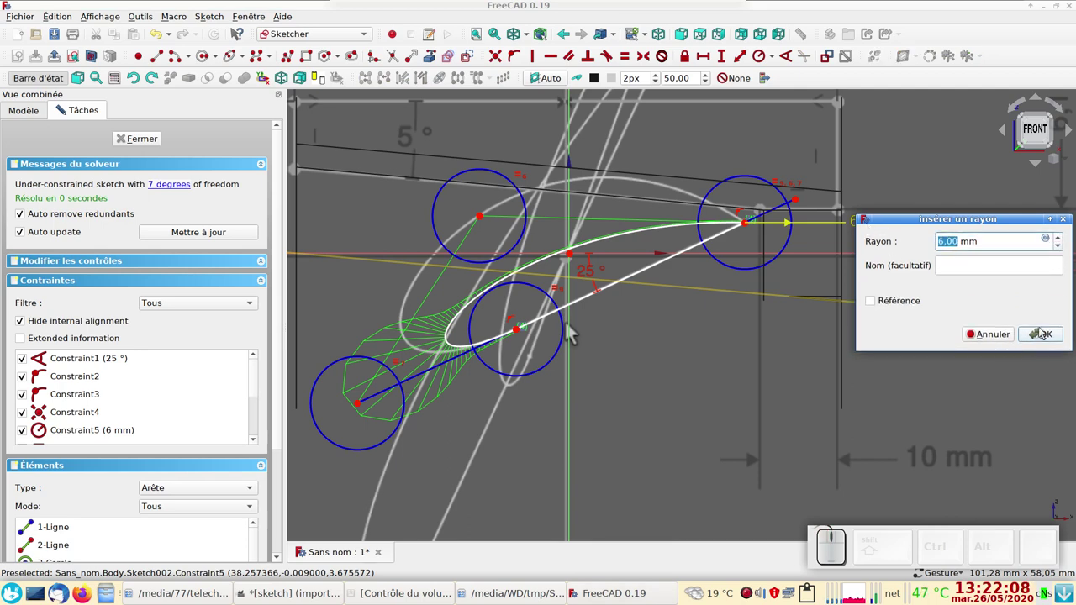
key(KP_1)
click(1041, 331)
scroll(up, 3)
scroll(down, 3)
right_click(645, 344)
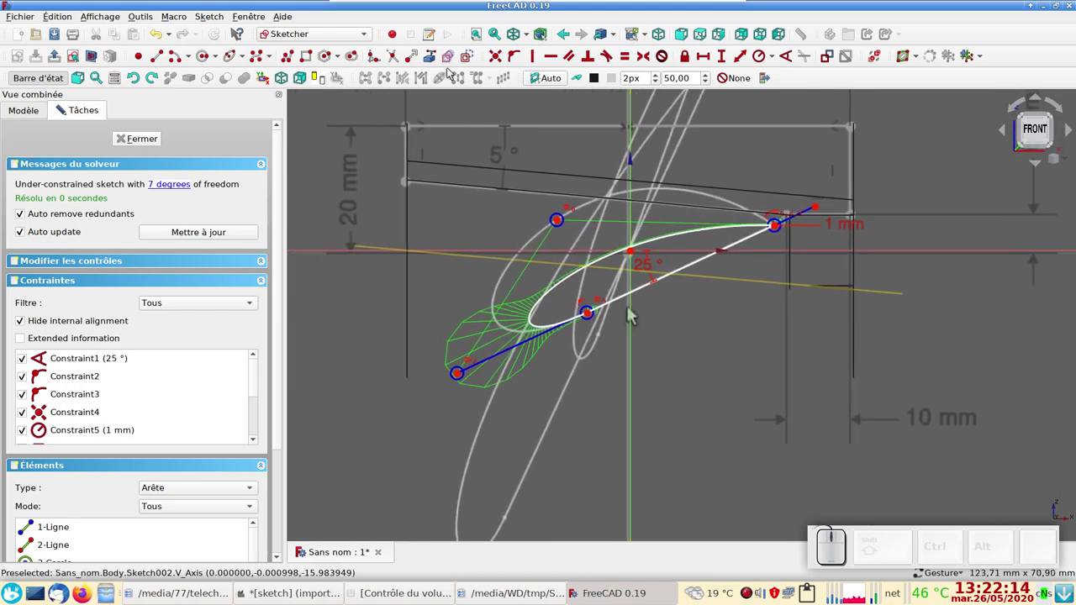
Draw a helper line from the middle control point to the upper control point.
click(632, 315)
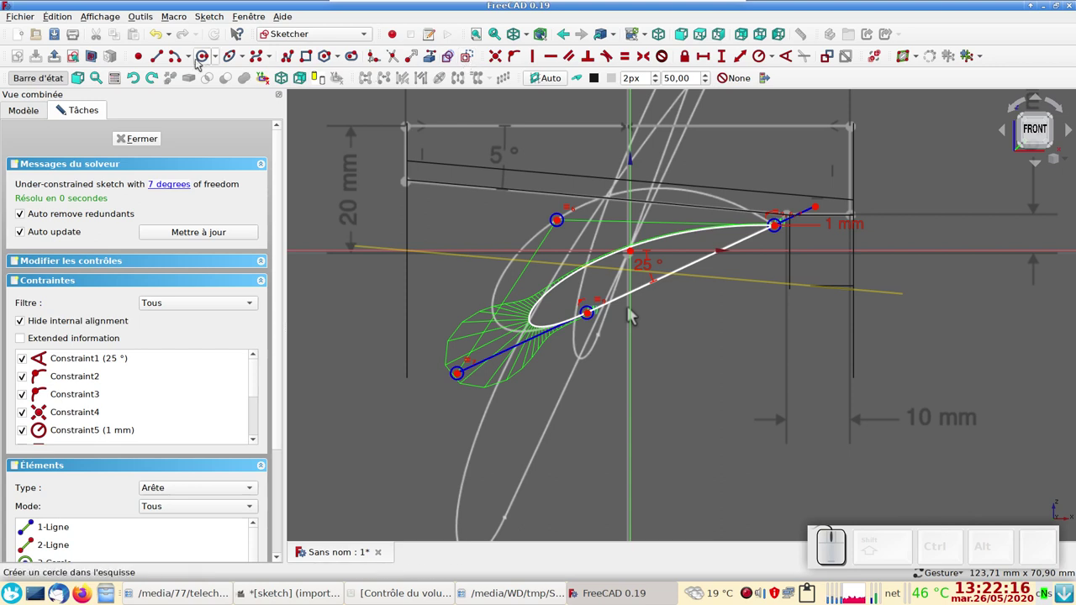
click(632, 314)
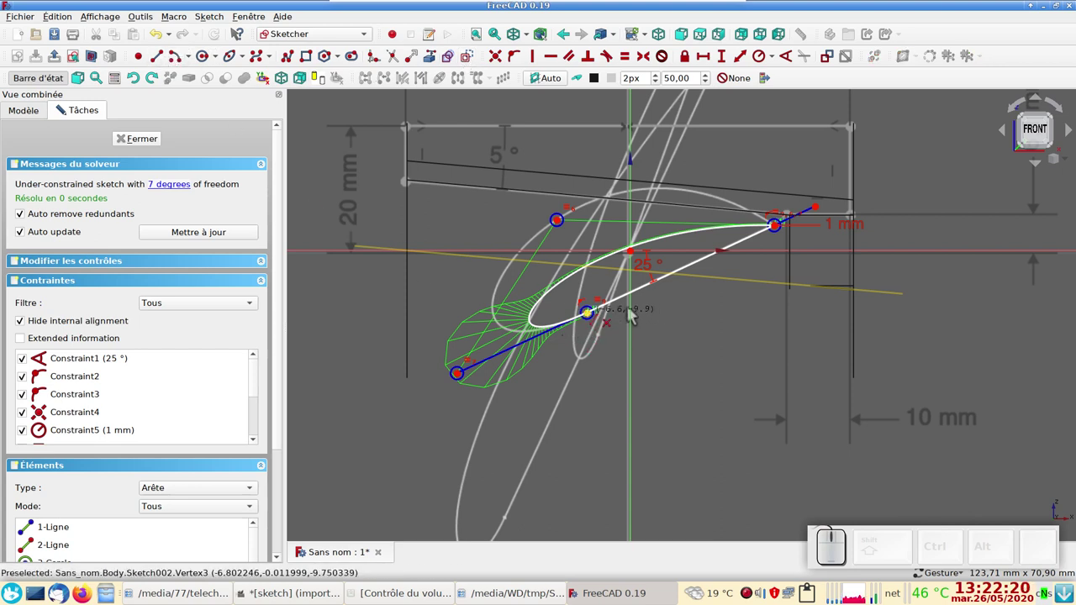
click(631, 315)
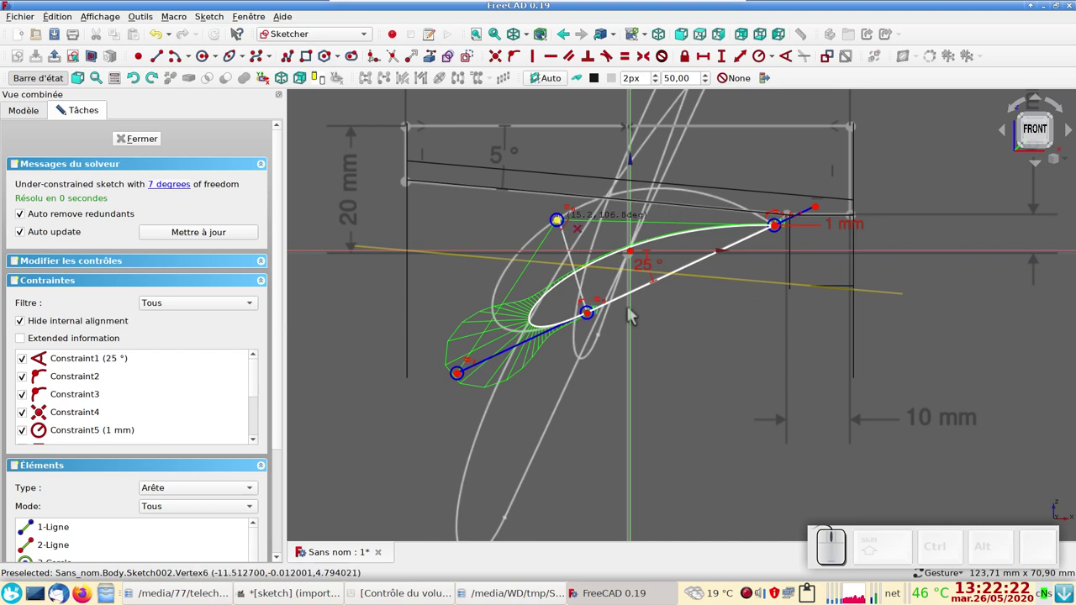
click(632, 314)
right_click(631, 315)
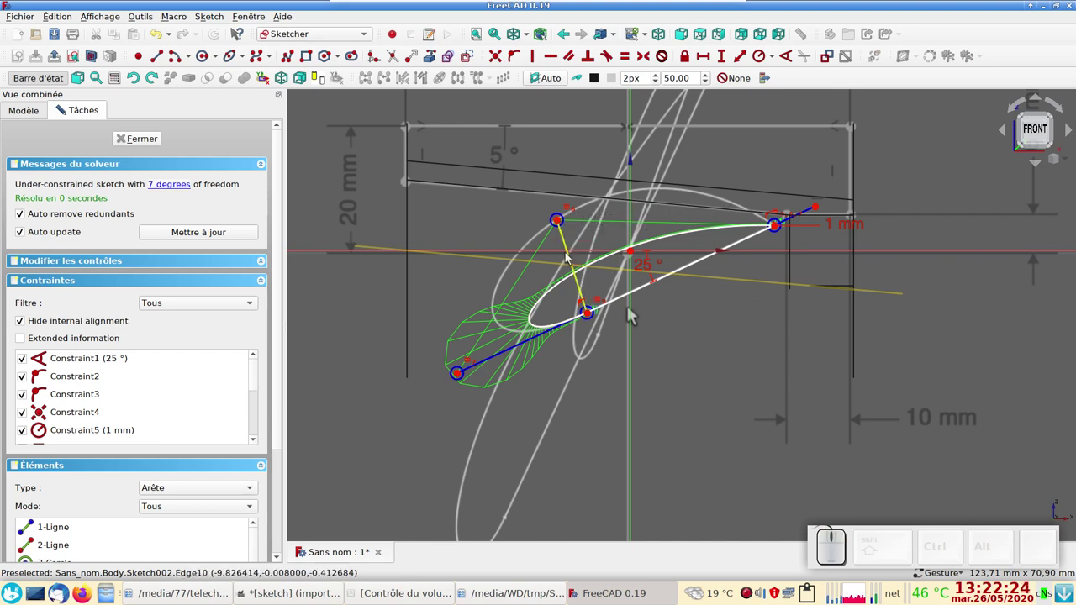
Make the helper line perpendicular to the chord and fix a control point onto the circle.
click(567, 256)
click(511, 353)
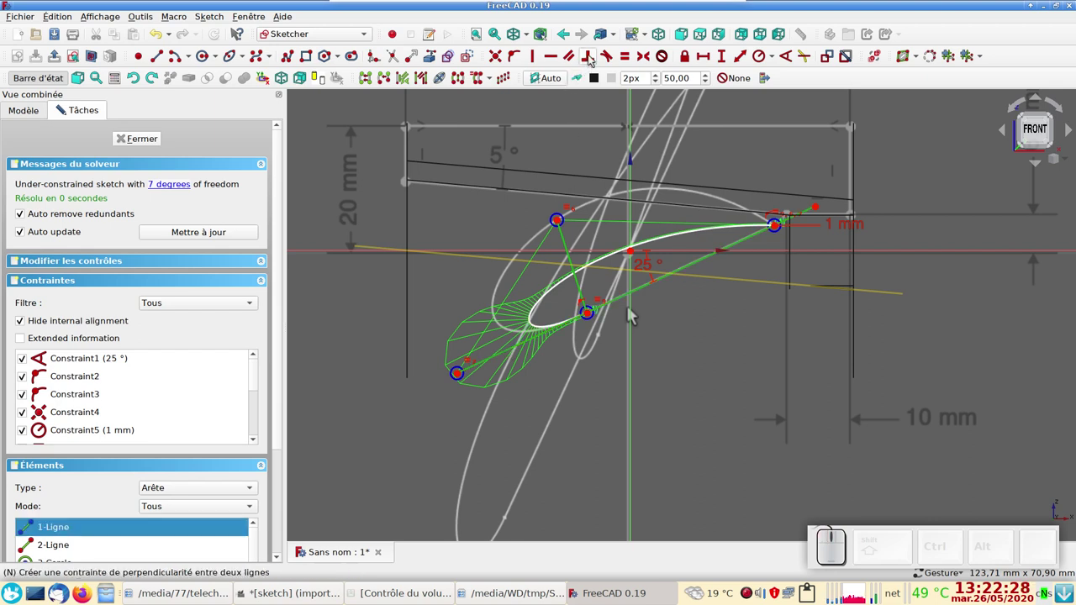
click(590, 59)
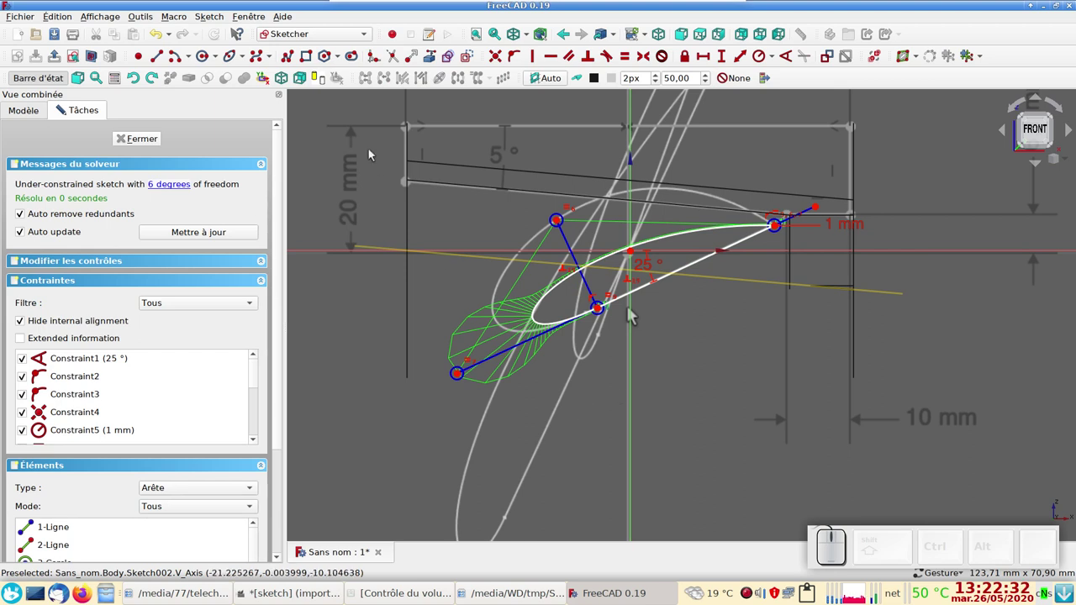
click(202, 60)
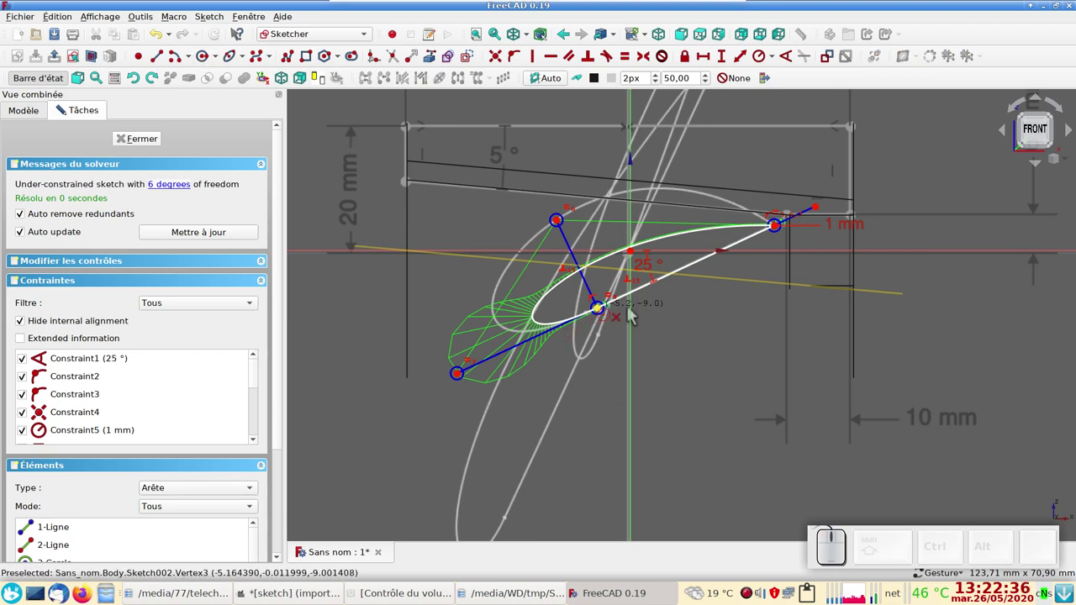
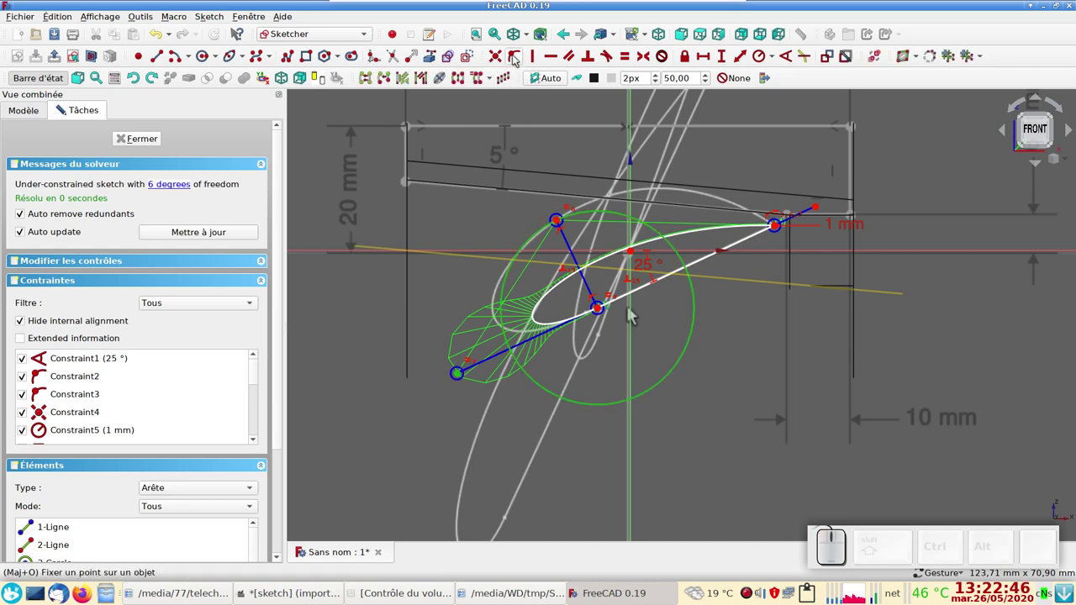
click(516, 58)
scroll(down, 3)
Drag the control points and enlarge the circle to fatten the blade section profile.
drag(574, 352, 566, 238)
drag(565, 238, 571, 227)
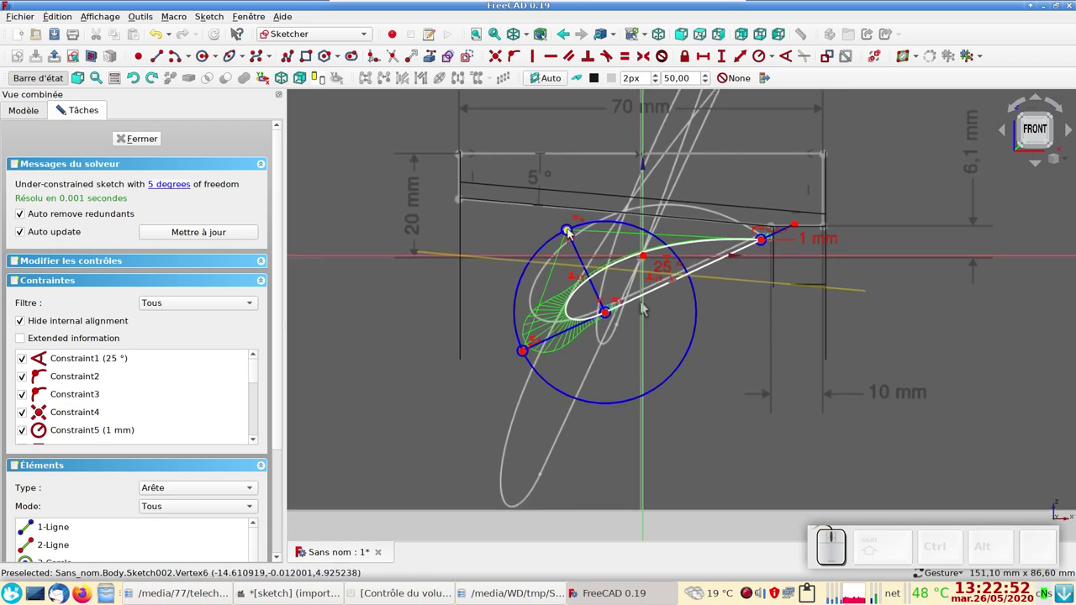
drag(569, 233, 628, 247)
drag(655, 267, 584, 227)
drag(549, 181, 602, 285)
drag(633, 263, 455, 367)
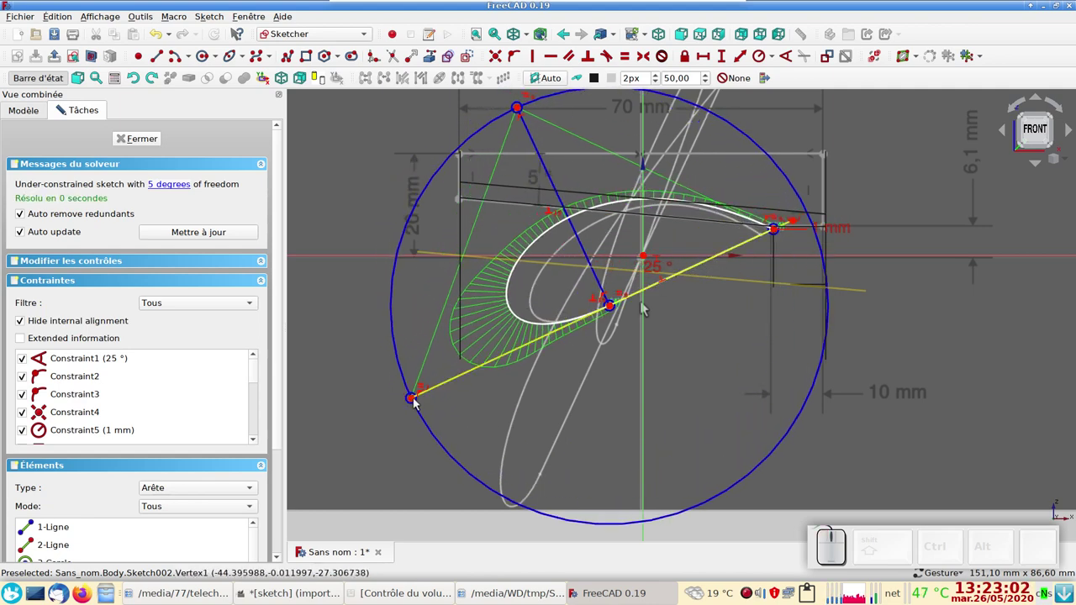
Nudge the lower control point, then close the Sketch002 edit.
drag(411, 403, 690, 309)
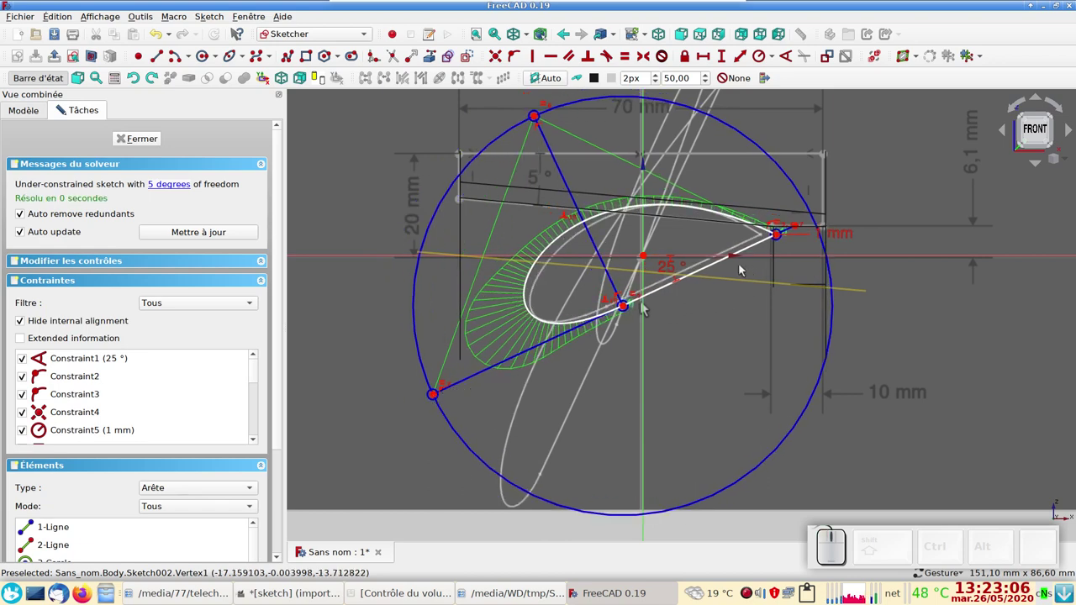
click(713, 267)
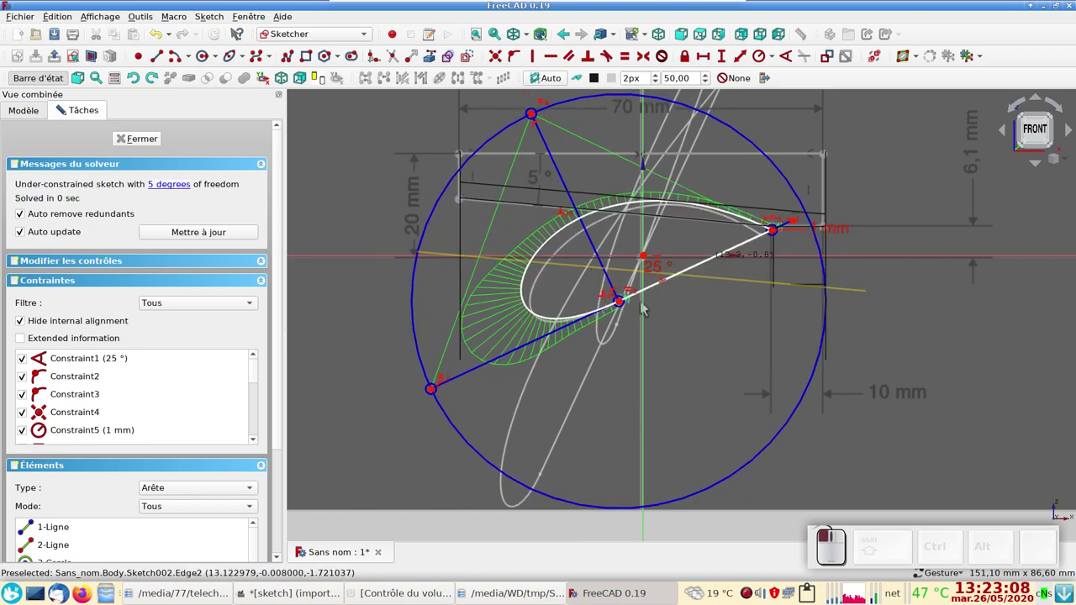
click(643, 307)
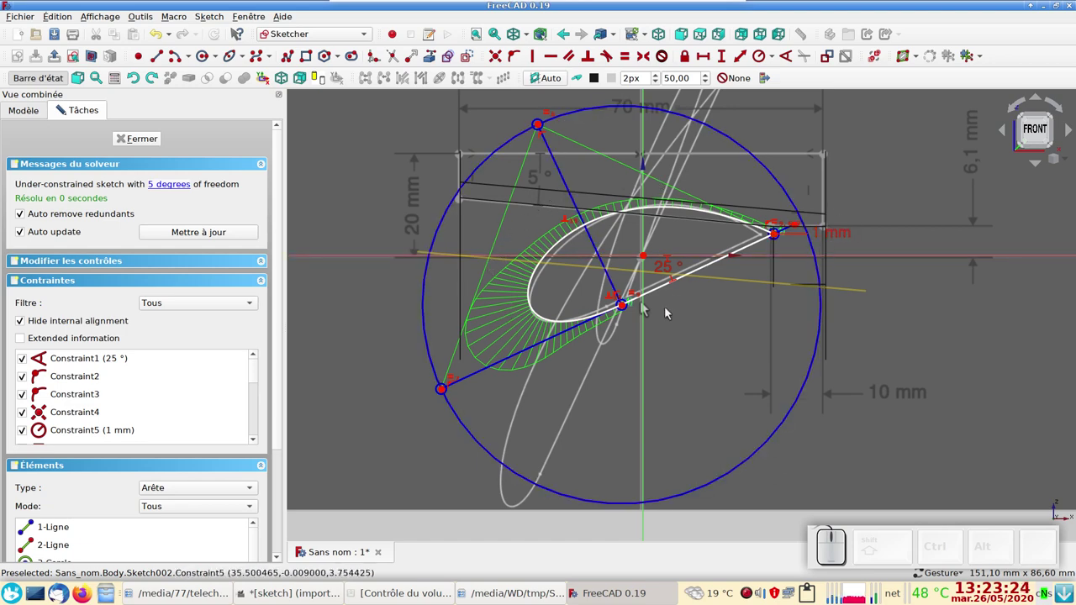
Copy Sketch002 without its XZ_Plane dependency.
click(141, 143)
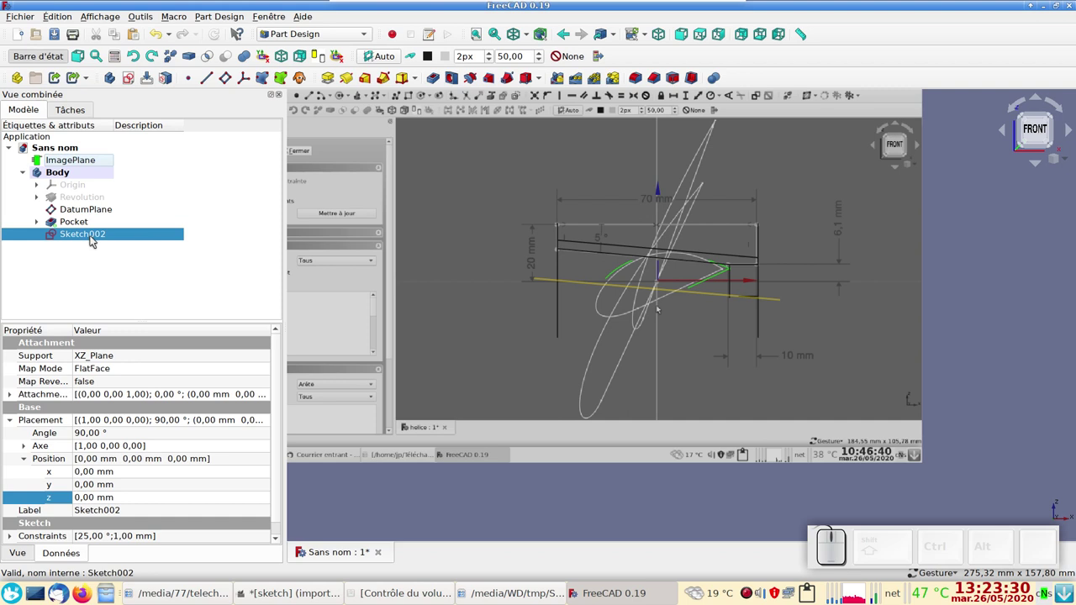
click(93, 239)
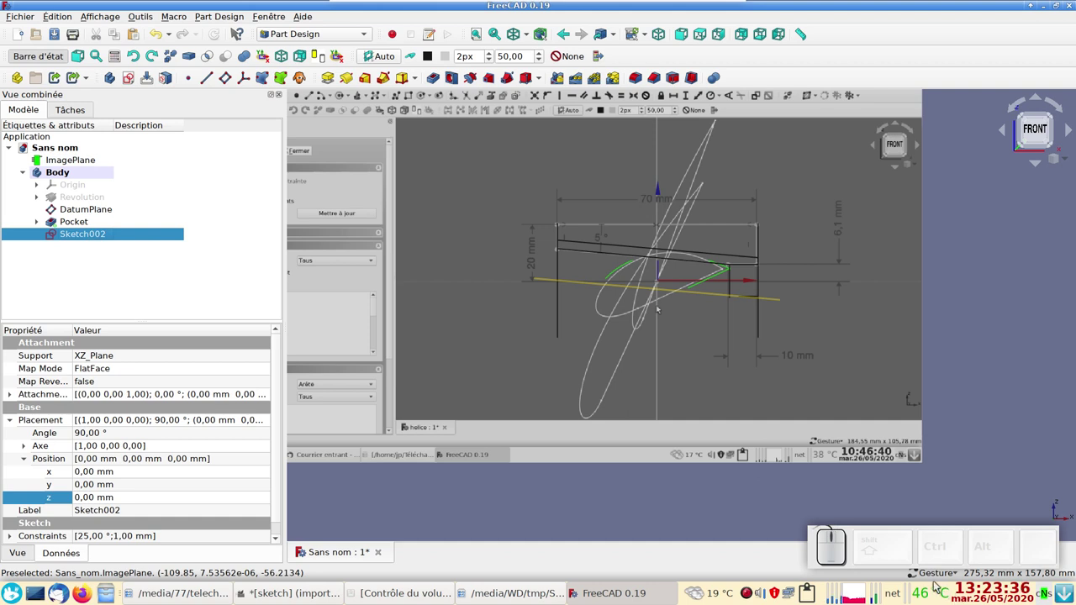
click(889, 554)
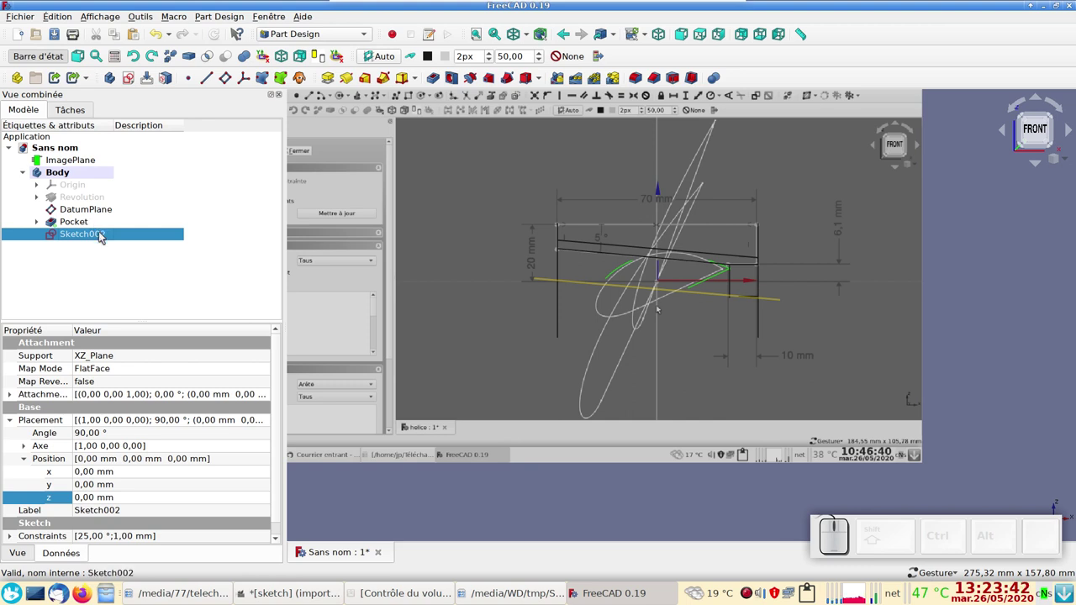
click(105, 233)
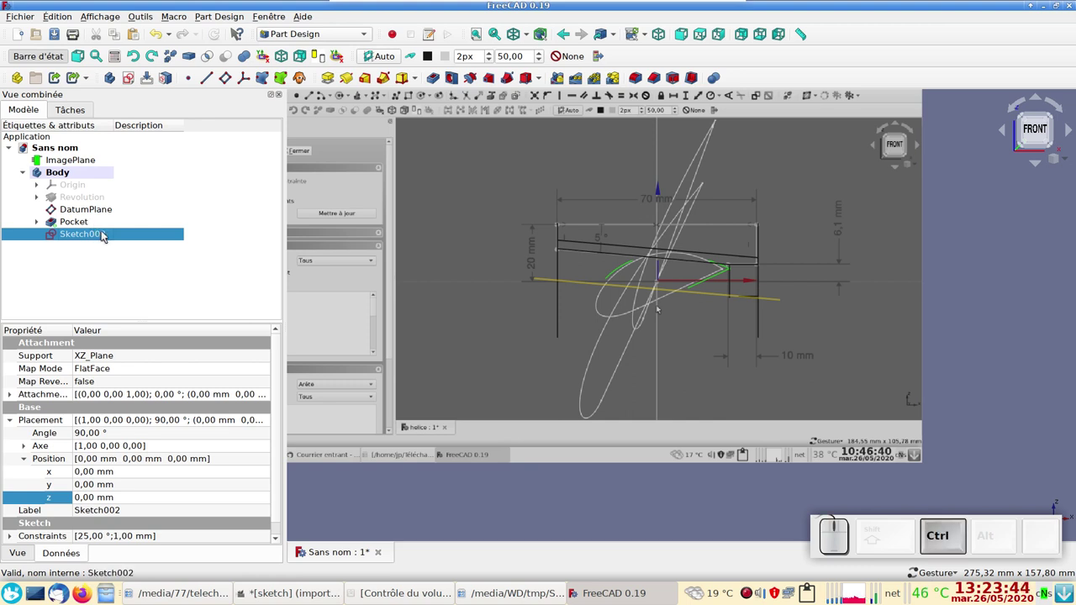
key(ctrl+c)
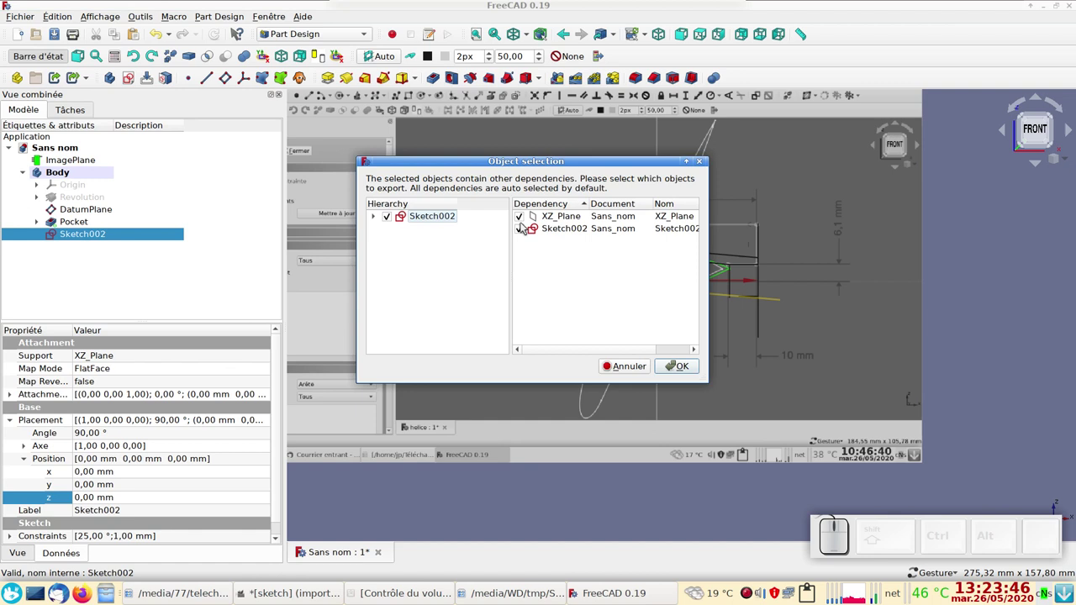
click(520, 221)
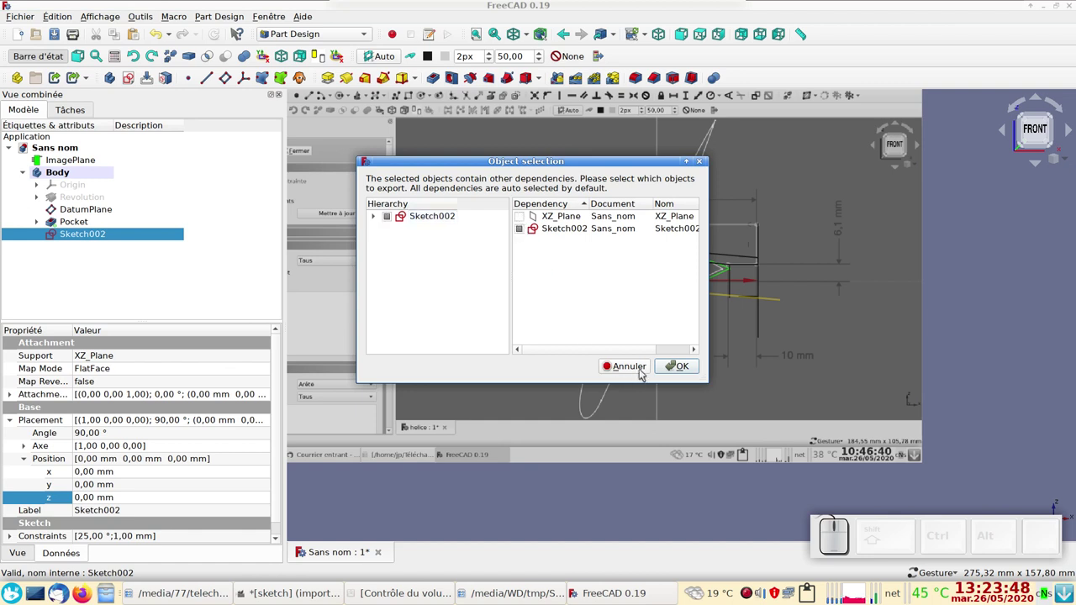
click(680, 365)
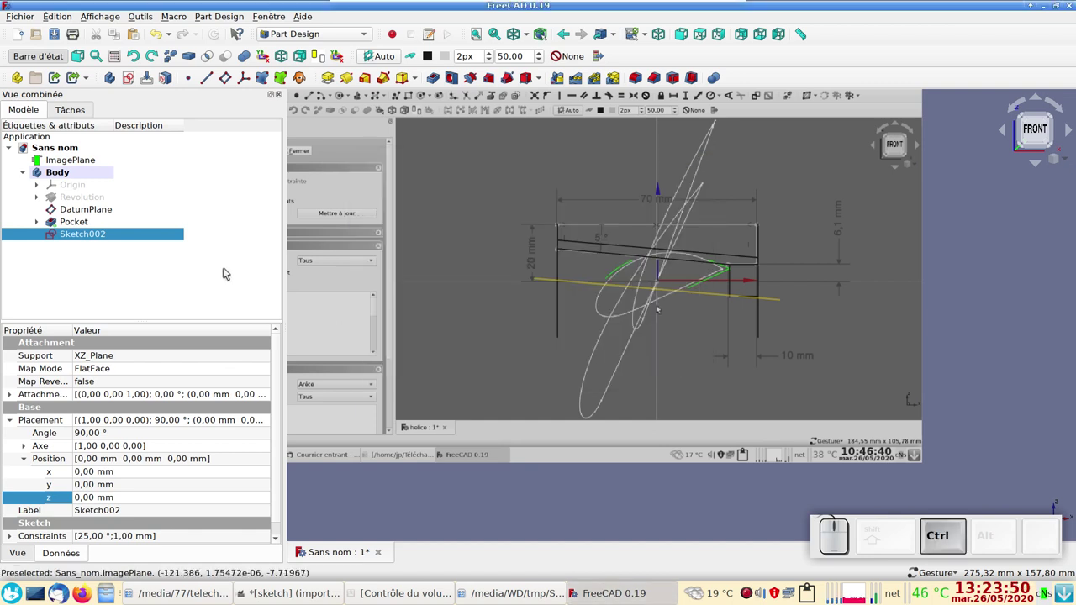
Paste the copy as Sketch003 and drag it into the Body.
key(ctrl+v)
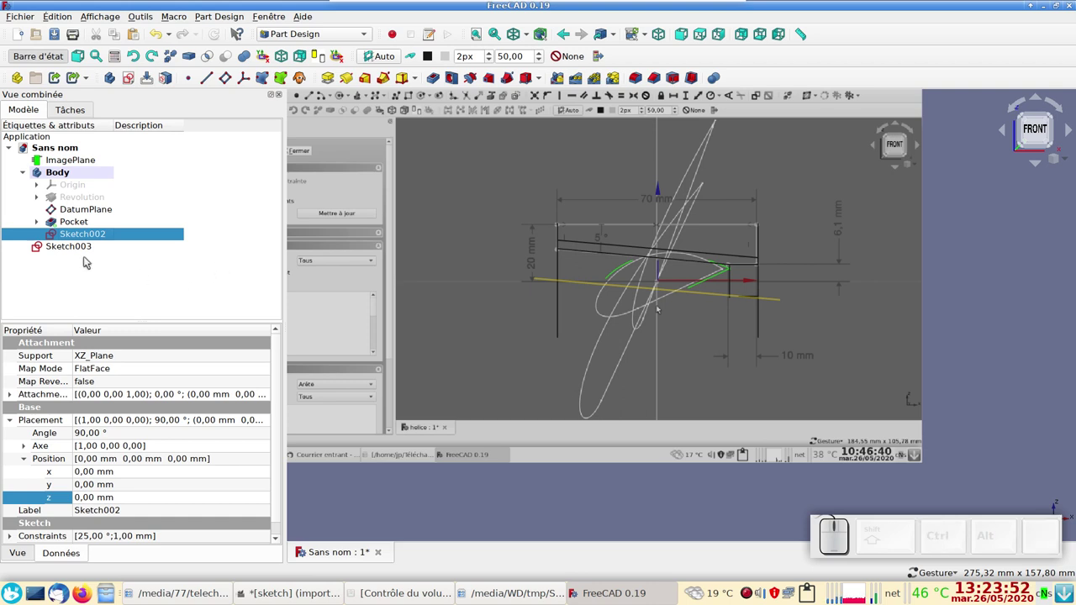
drag(50, 247, 85, 177)
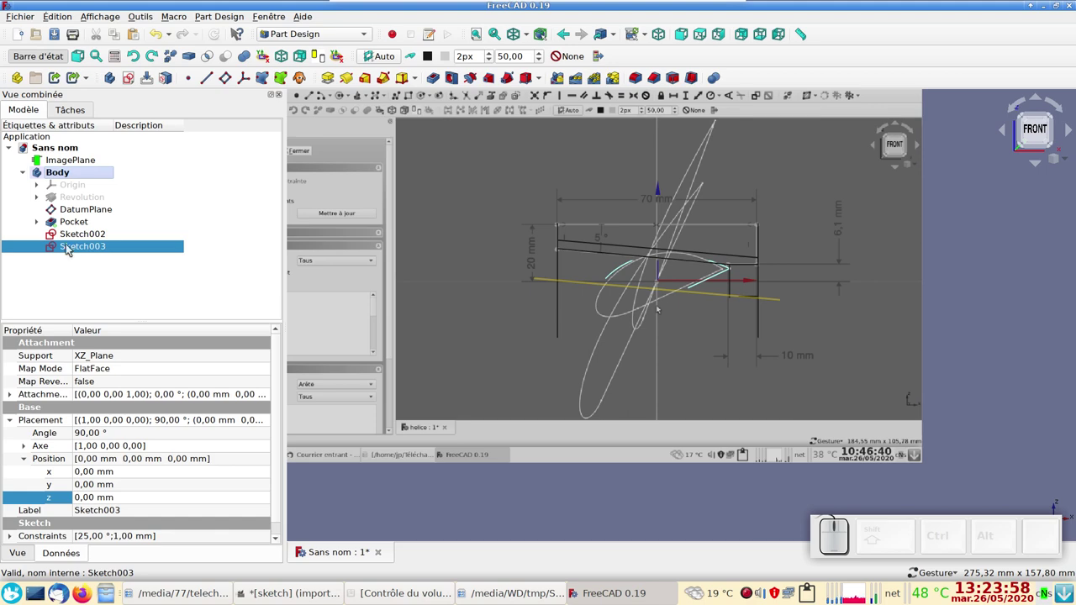
Edit Sketch003 and delete its 25° angle constraint after inspecting it.
click(69, 249)
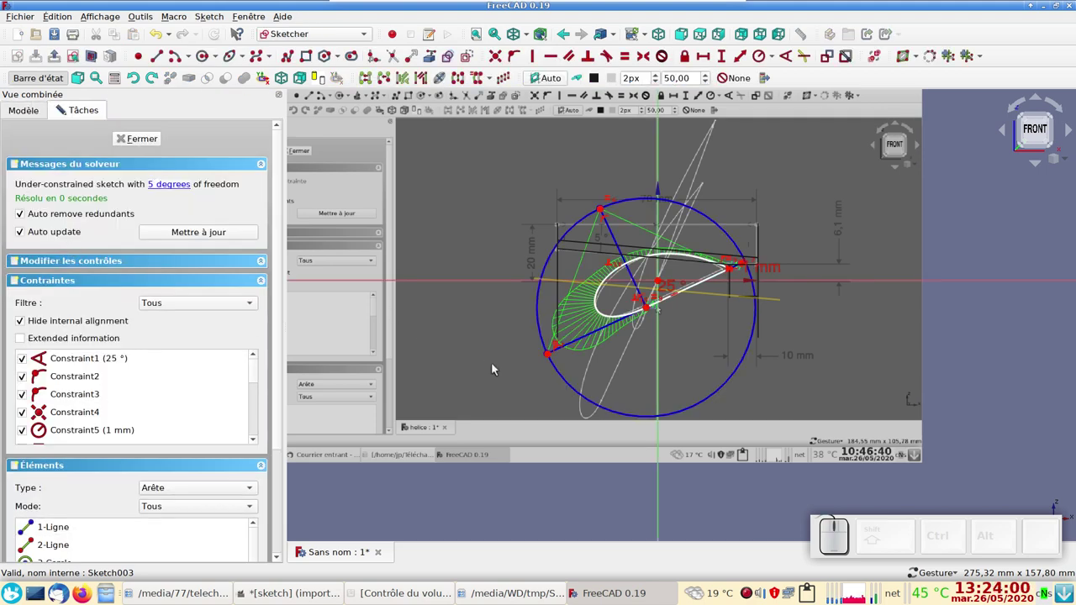
scroll(up, 3)
scroll(up, 3)
scroll(down, 3)
scroll(up, 3)
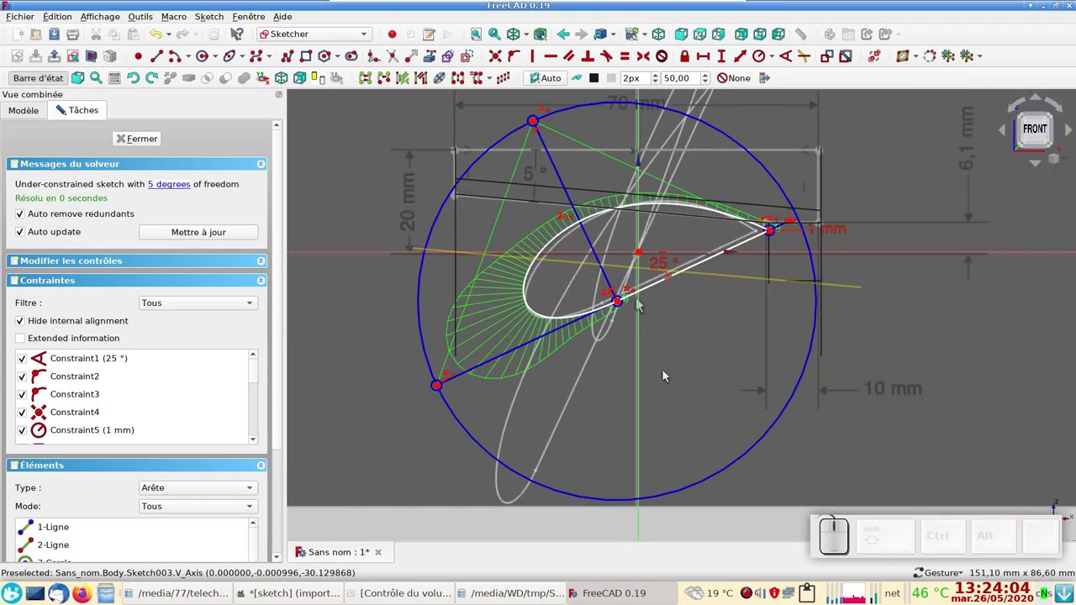
drag(664, 267, 634, 268)
click(663, 268)
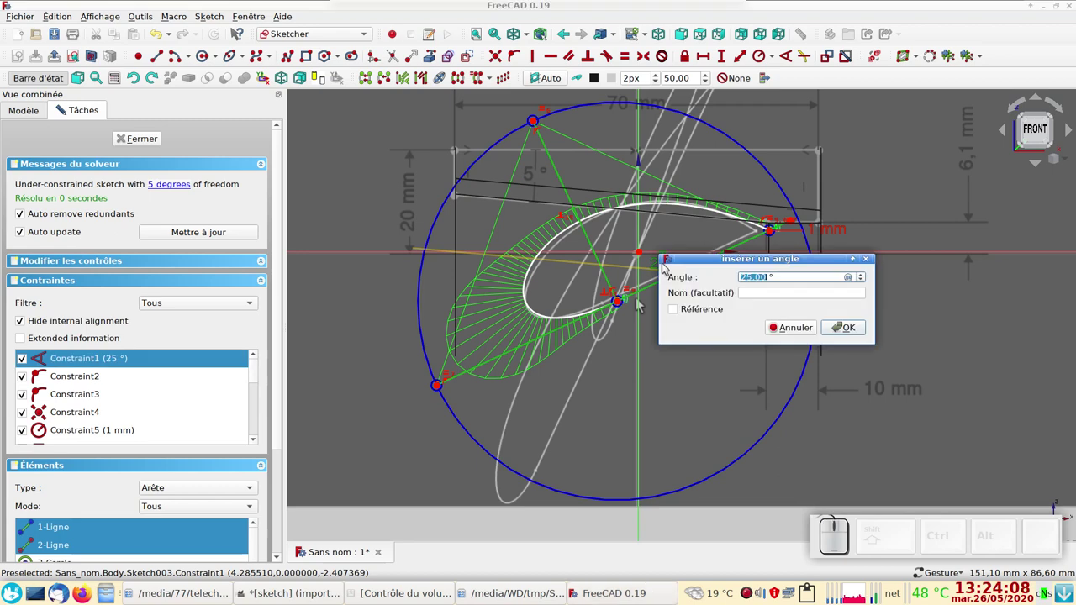
click(786, 332)
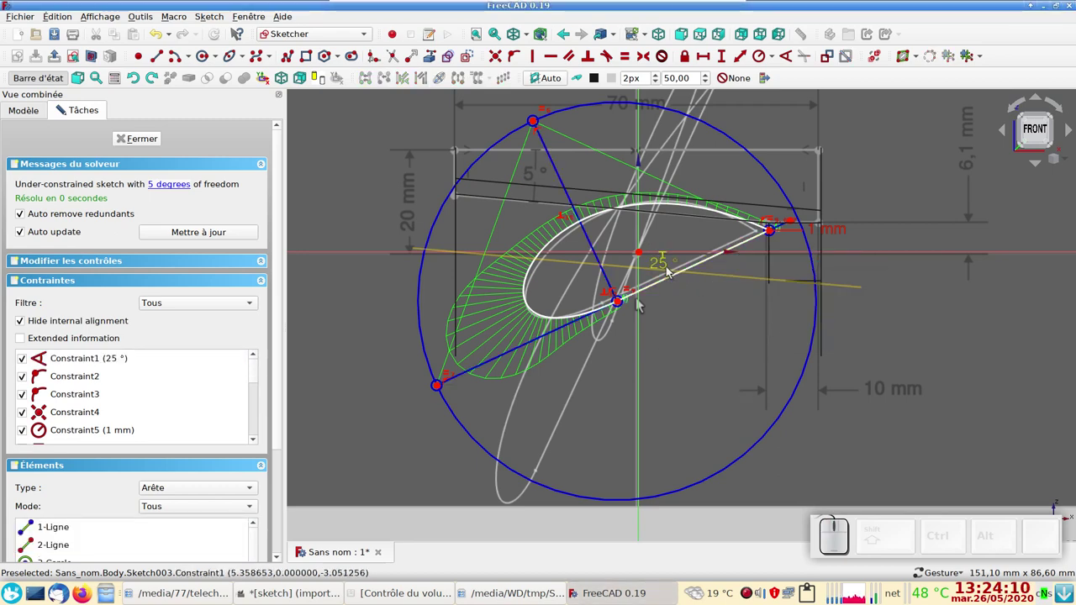
click(660, 267)
key(Delete)
Drag the airfoil profile's points to rotate it to a steeper angle.
drag(639, 303, 832, 360)
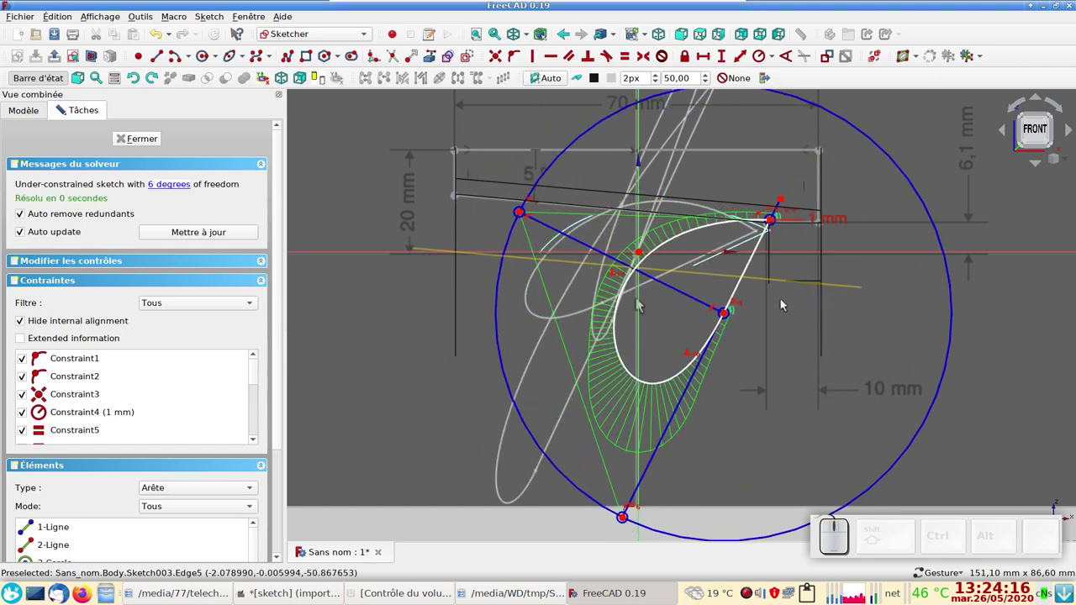
drag(740, 290, 712, 294)
scroll(down, 3)
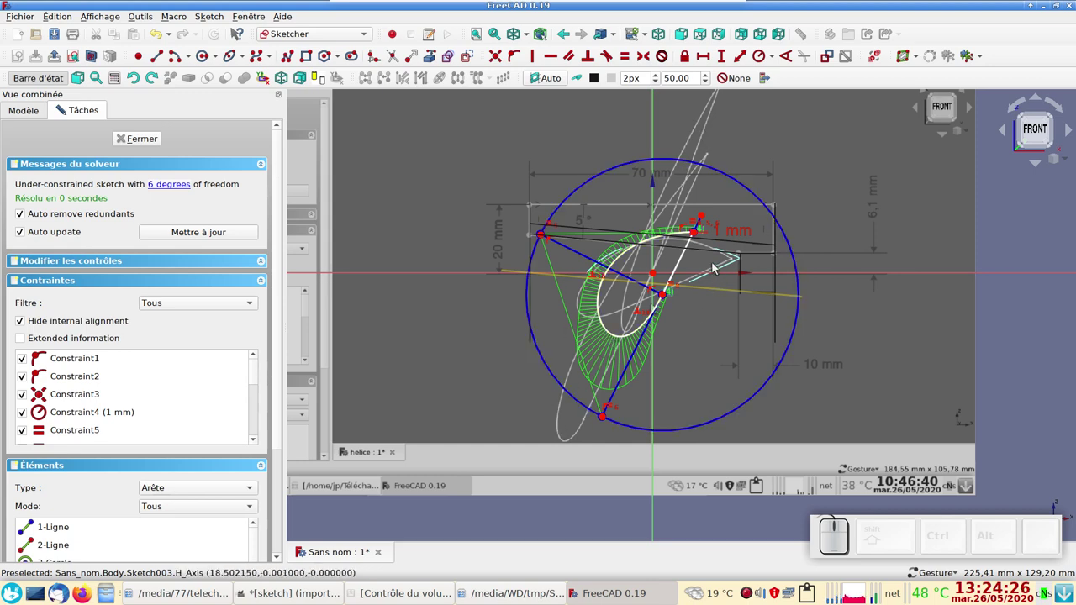
scroll(up, 3)
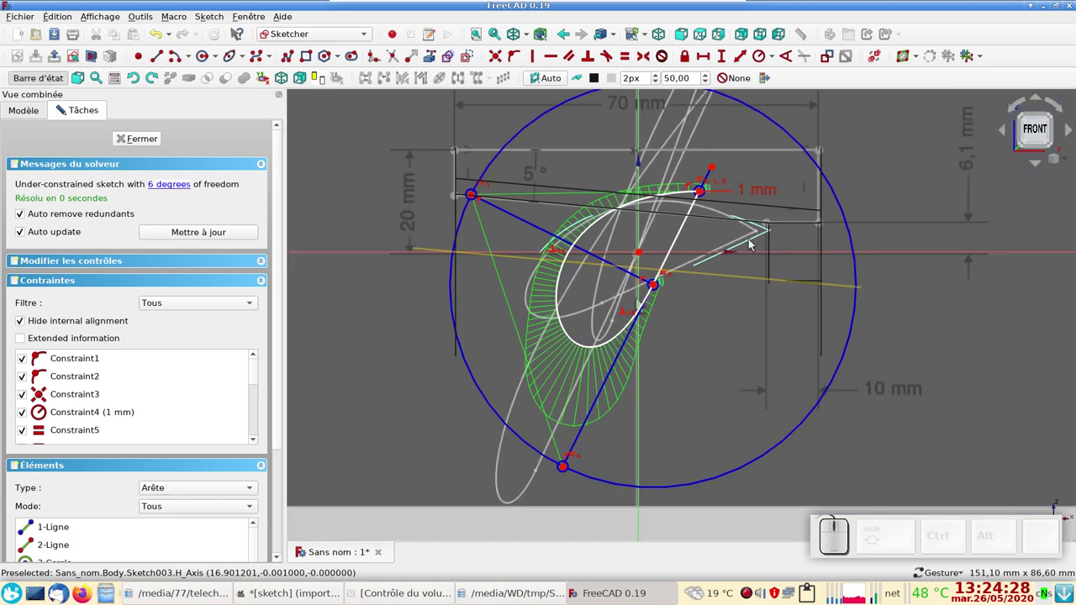
scroll(down, 3)
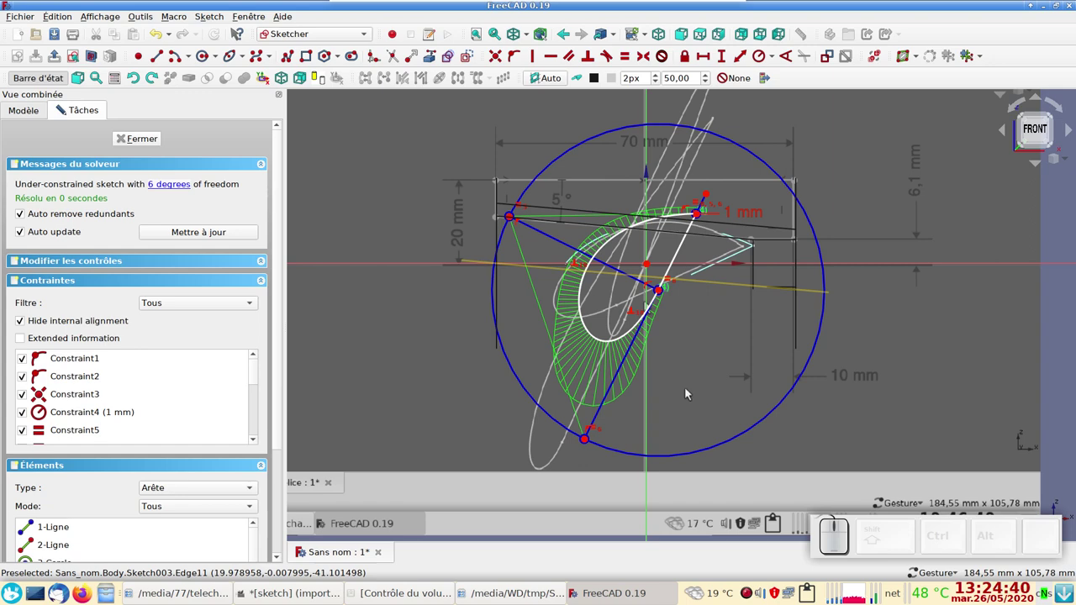
drag(616, 385, 597, 415)
drag(570, 429, 571, 442)
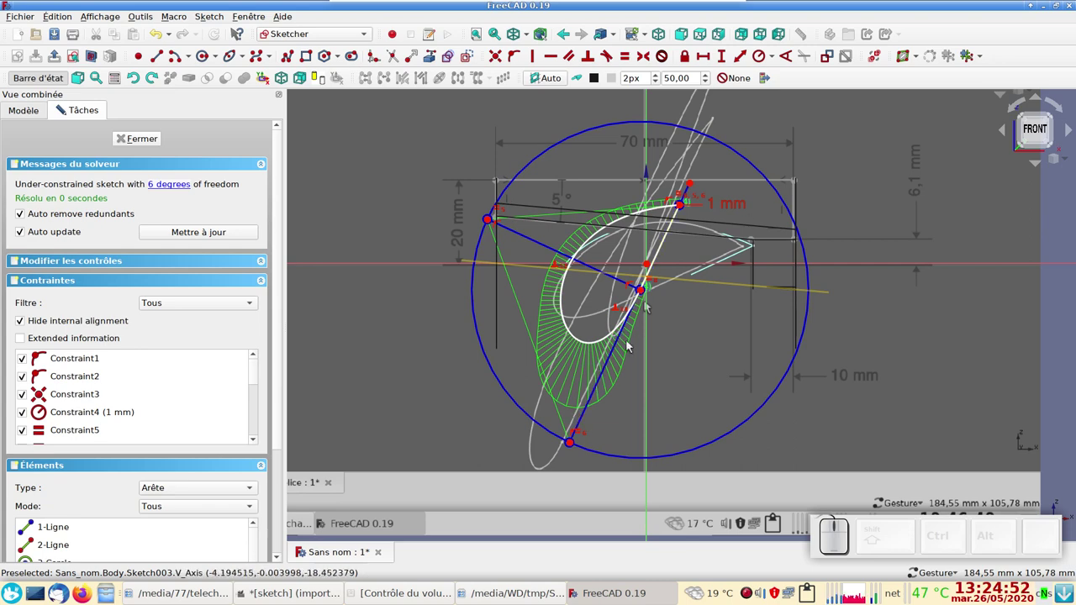
Constrain the profile's chord line at 65° to the horizontal axis.
click(613, 360)
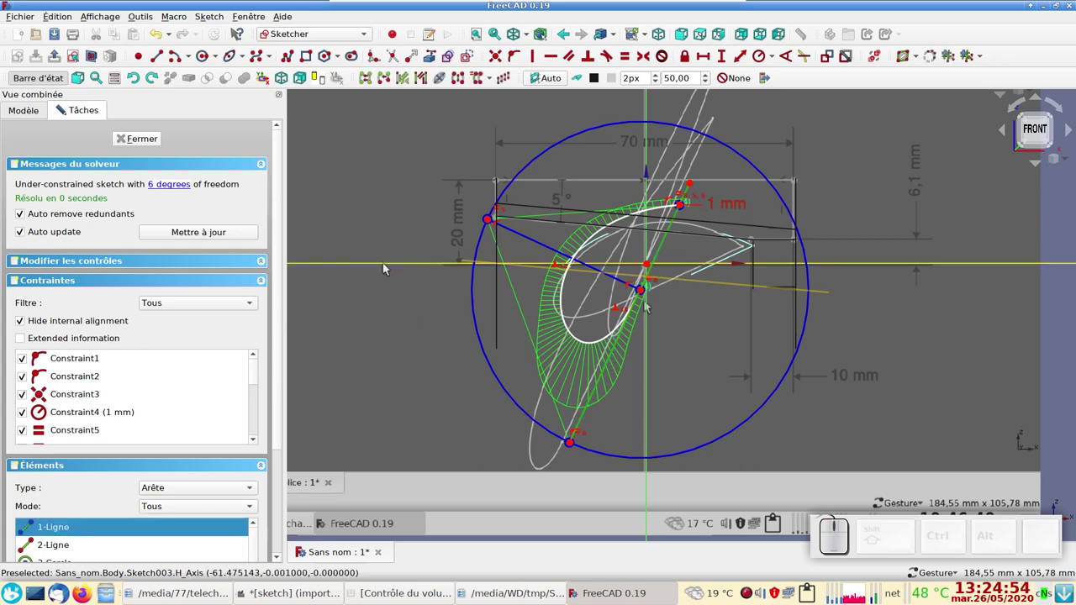
click(390, 265)
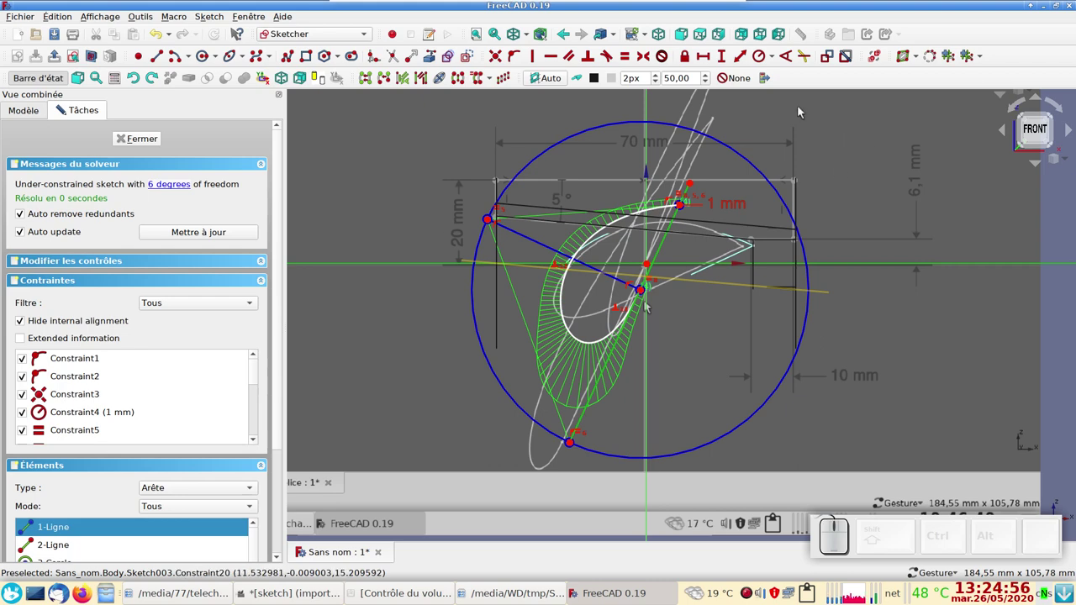
click(783, 58)
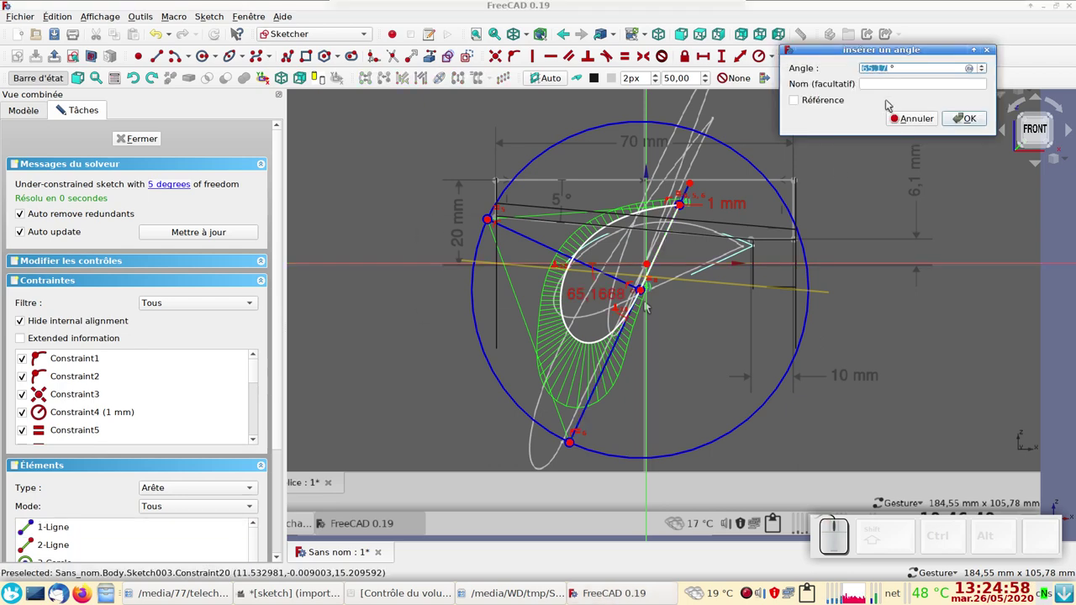
click(648, 303)
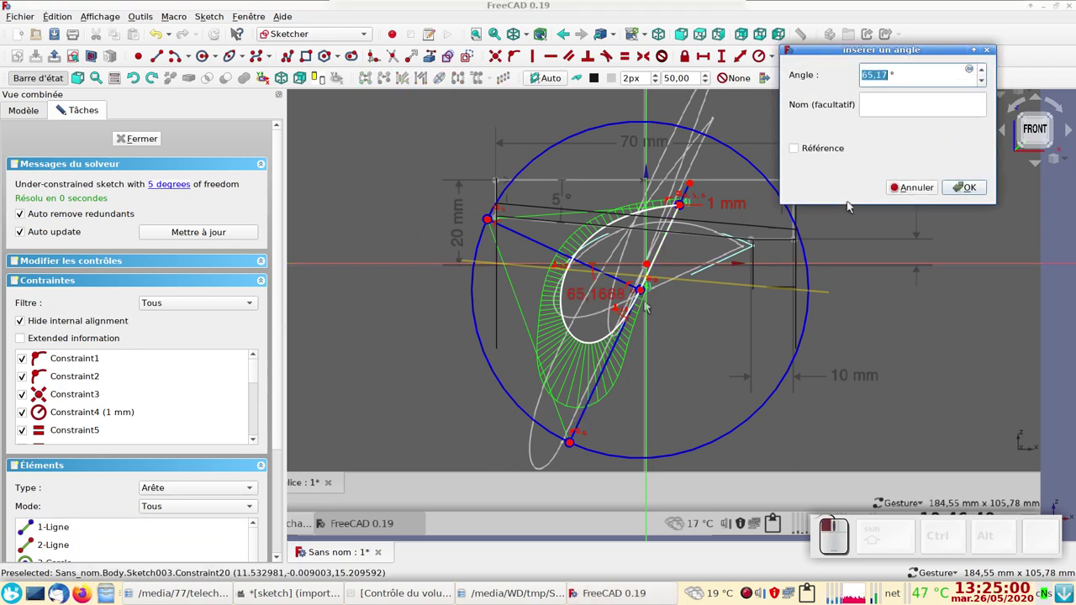
key(KP_6)
key(KP_5)
key(KP_Enter)
scroll(up, 3)
scroll(down, 3)
right_click(727, 374)
Pull the profile's tip point up and reshape its lower curve.
drag(709, 352, 702, 388)
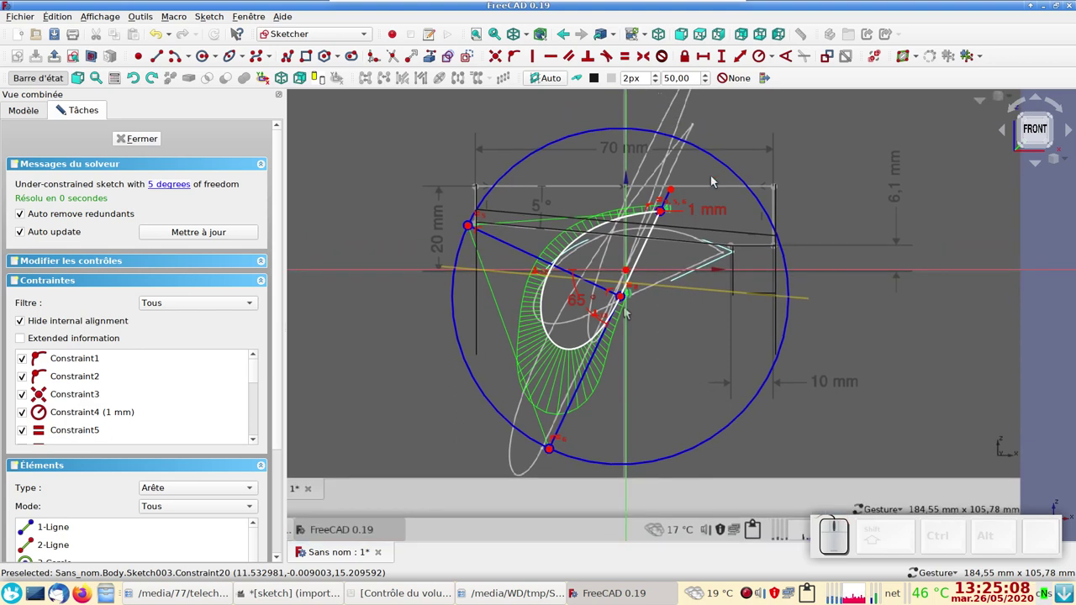
drag(721, 239, 697, 290)
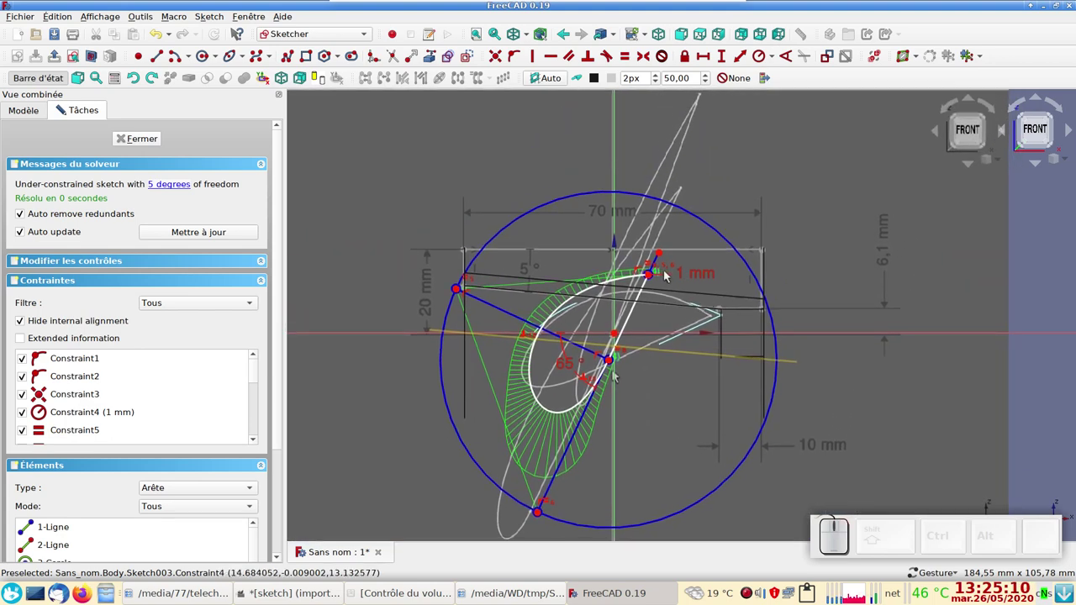
drag(653, 280, 606, 395)
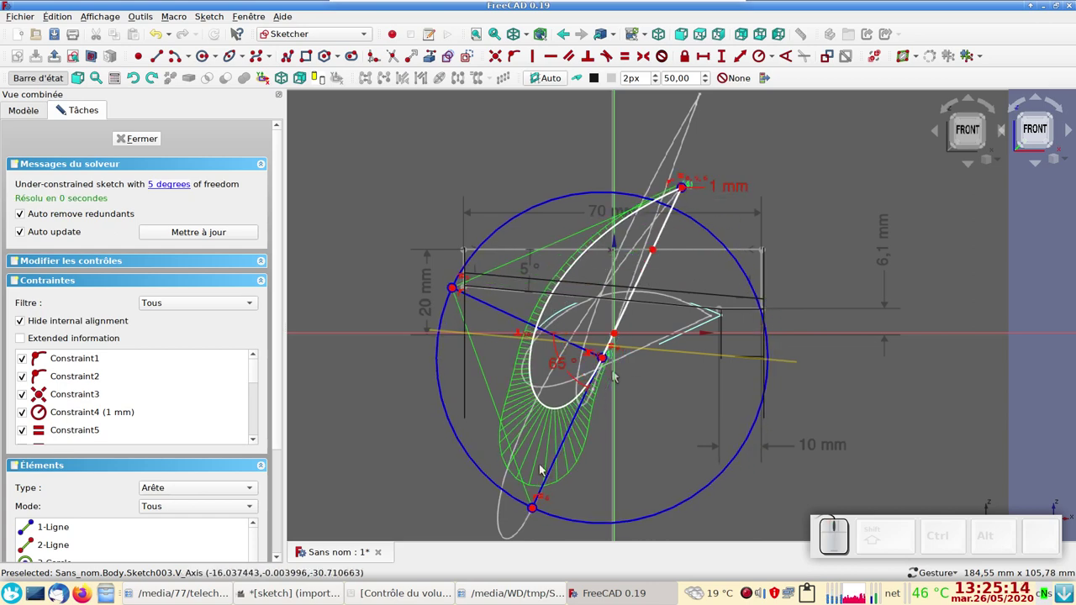
scroll(down, 3)
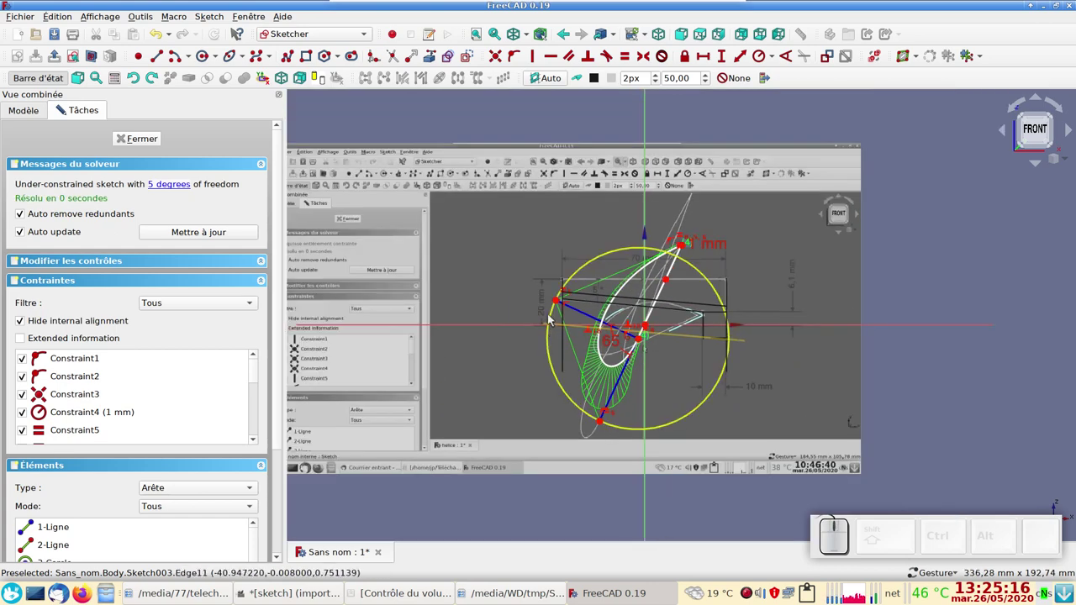
drag(560, 303, 679, 362)
scroll(up, 3)
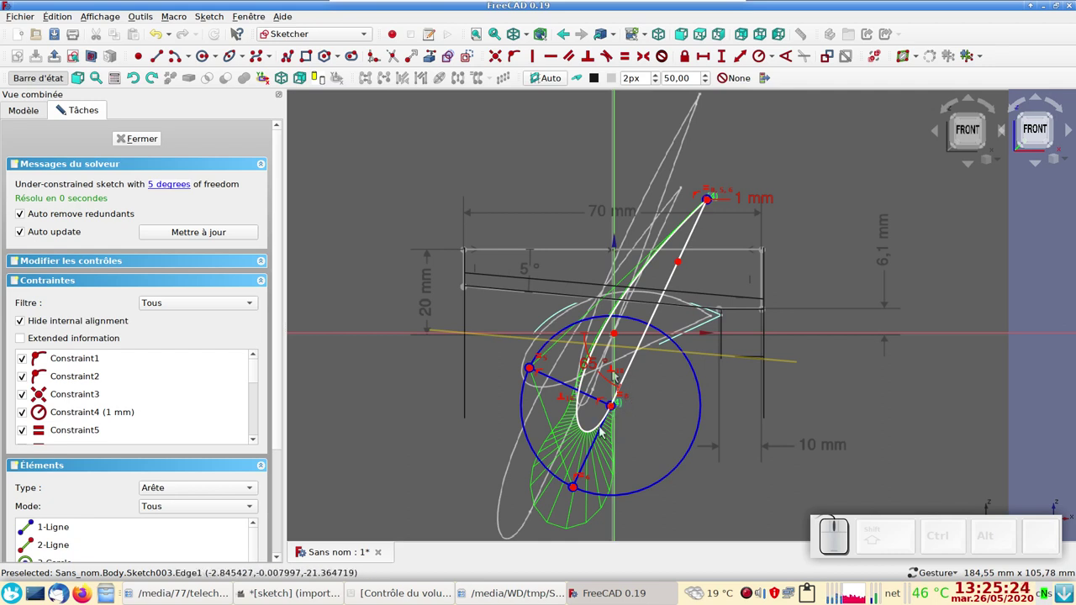
click(600, 442)
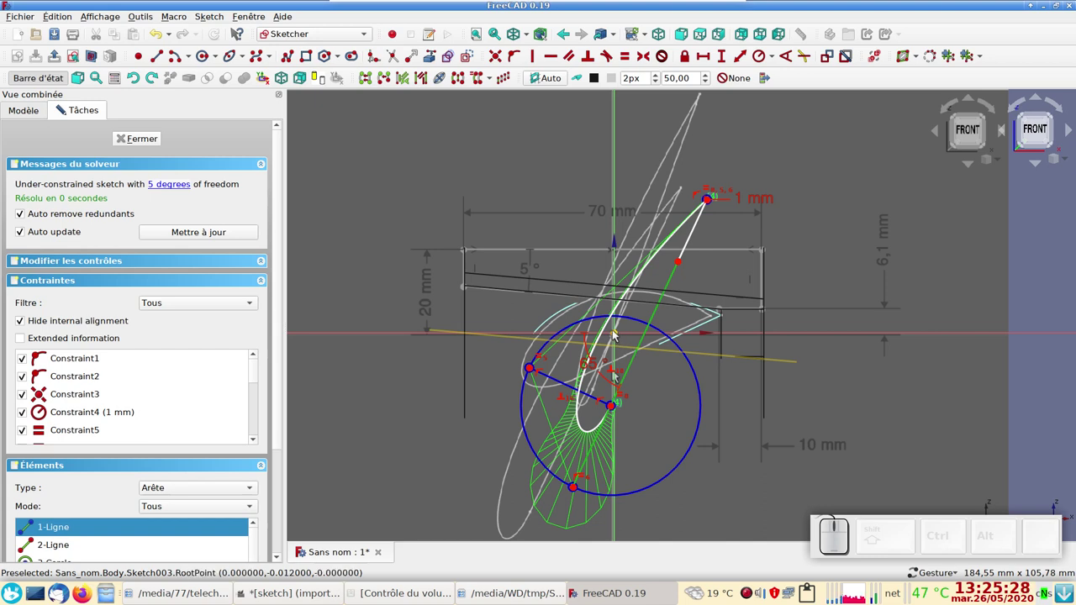
click(619, 333)
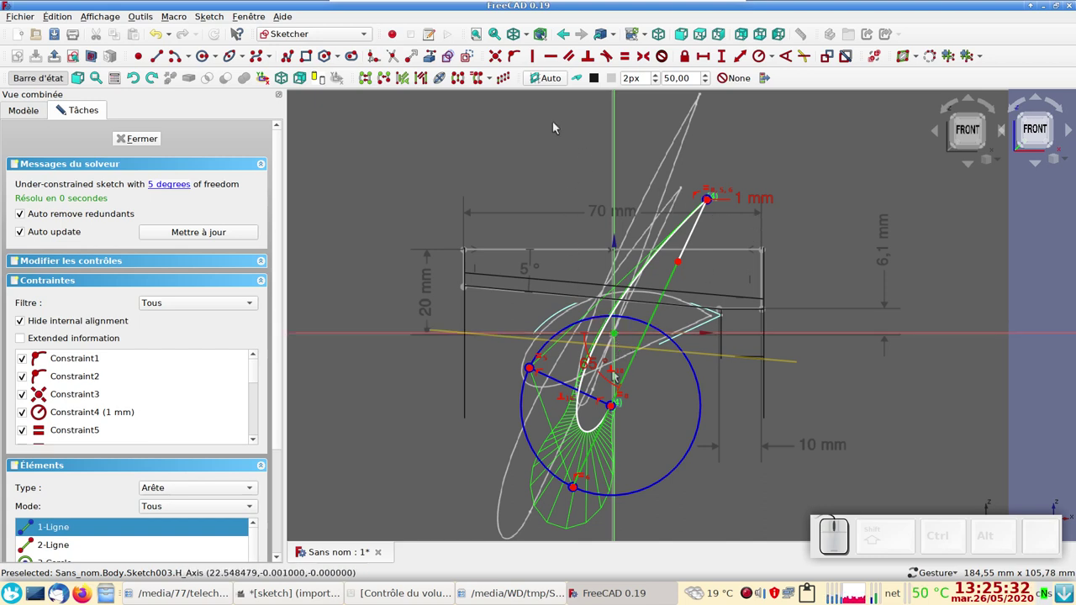
click(515, 53)
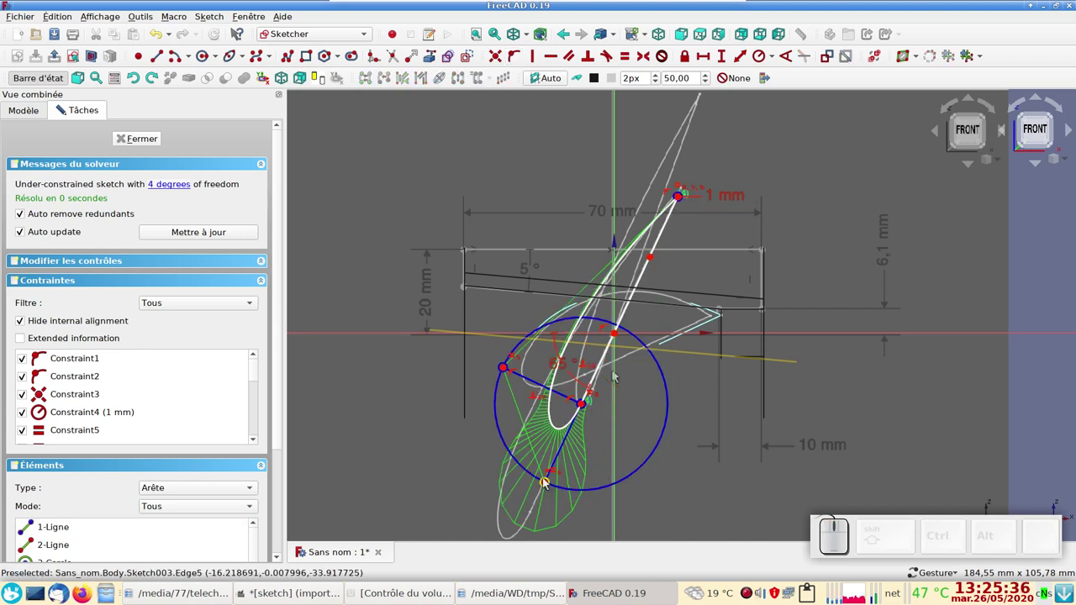
Adjust the airfoil construction circle and tip point, then close Sketch003.
drag(549, 483, 615, 376)
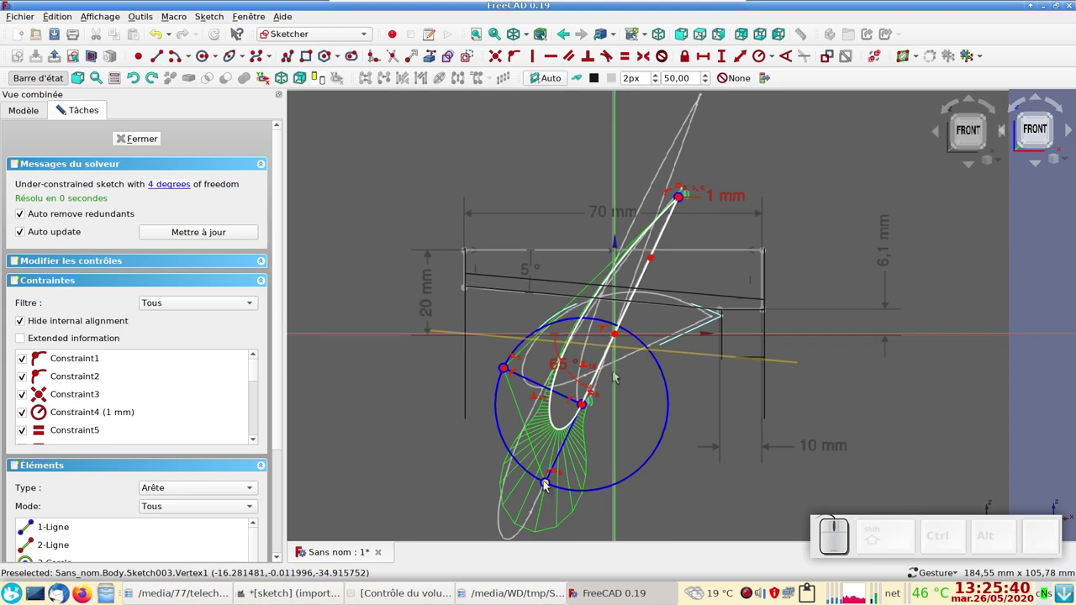
drag(550, 484, 614, 376)
drag(615, 376, 671, 187)
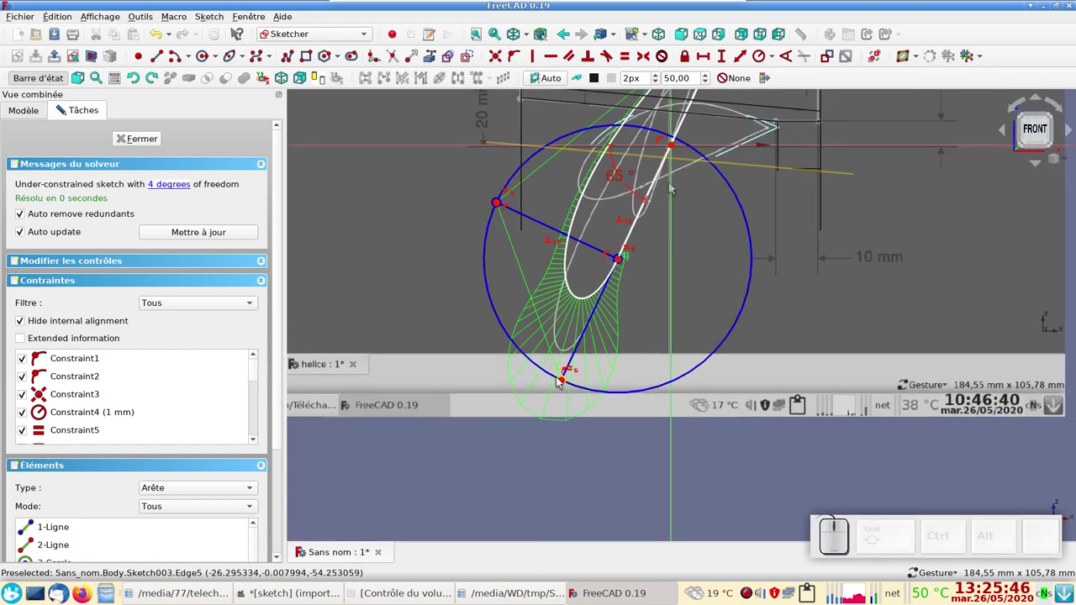
click(671, 187)
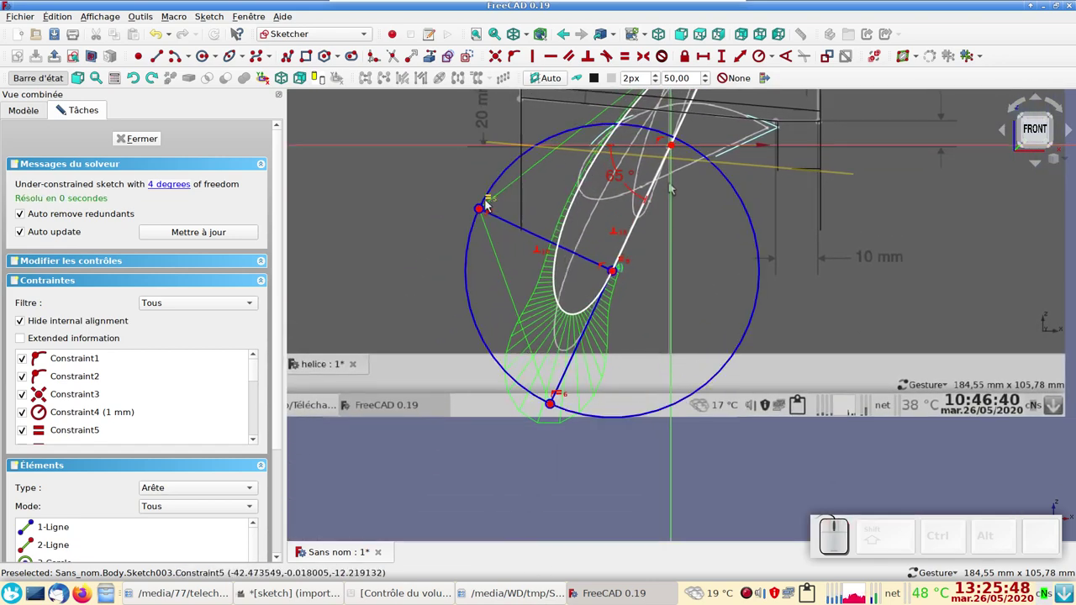
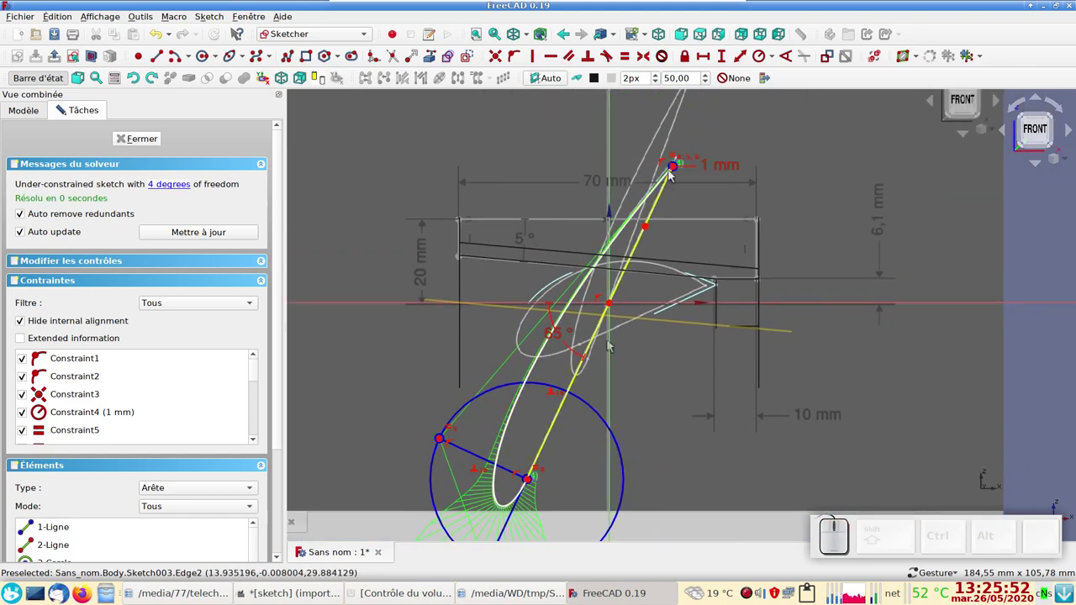
scroll(up, 3)
drag(715, 164, 703, 180)
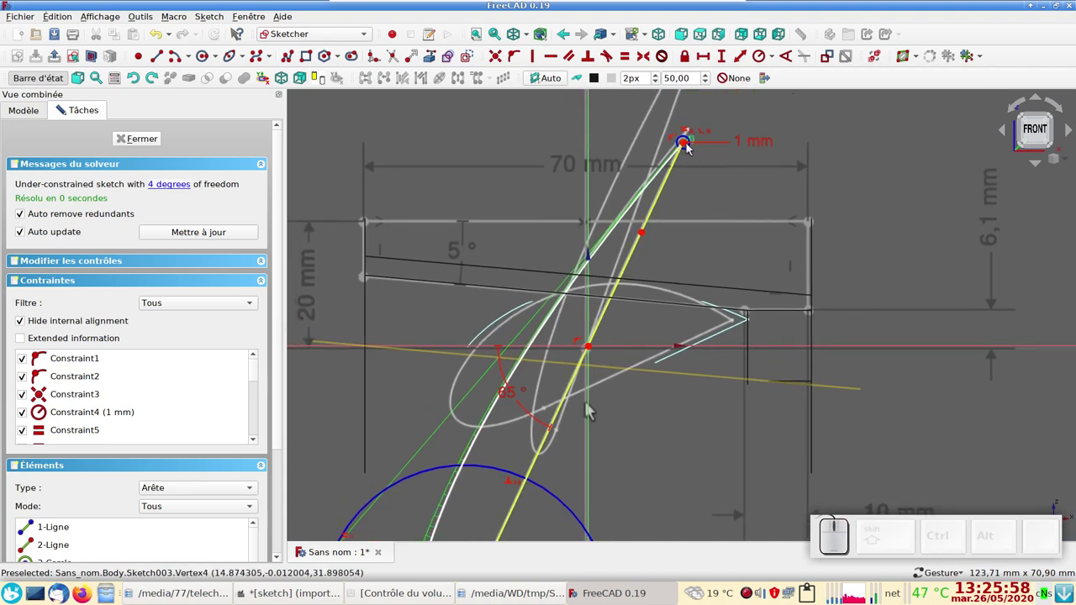
click(139, 140)
scroll(down, 3)
Copy Sketch003 with its dependencies and paste it as Sketch004.
click(91, 249)
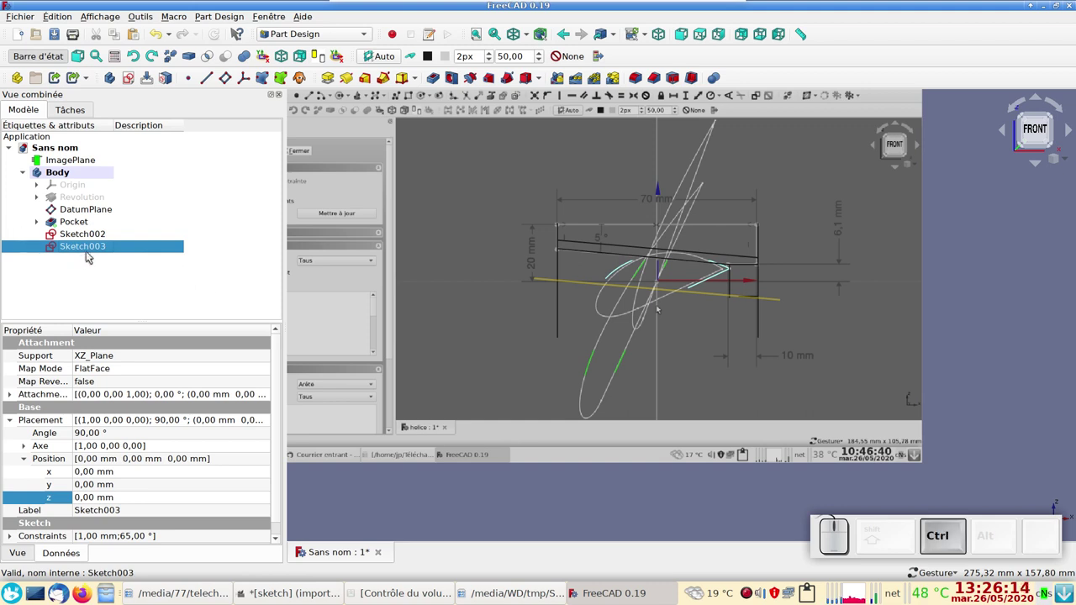
key(ctrl+c)
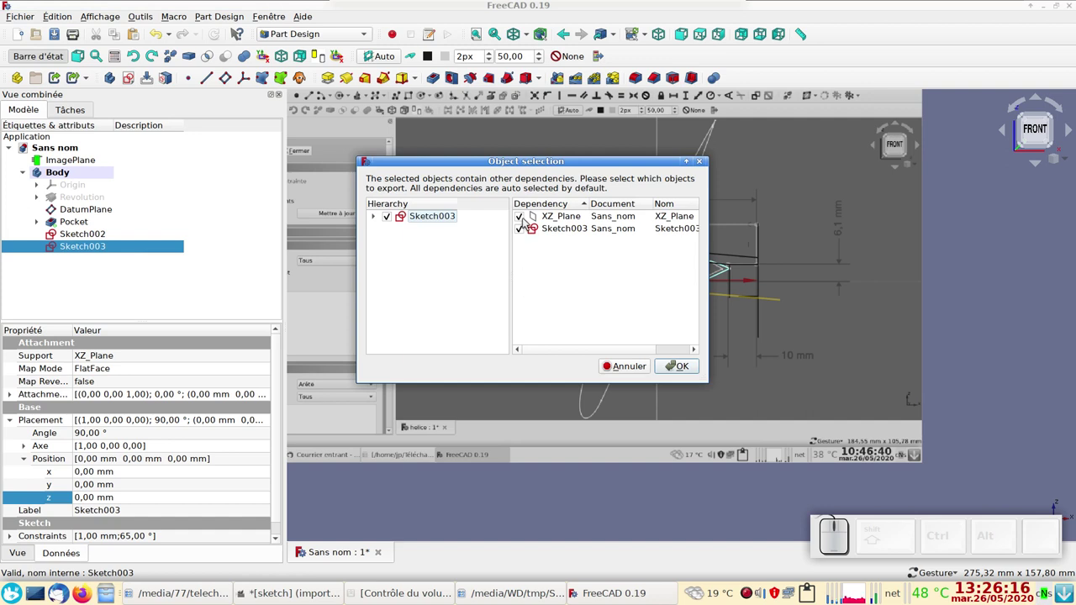
click(524, 222)
click(685, 373)
key(ctrl+v)
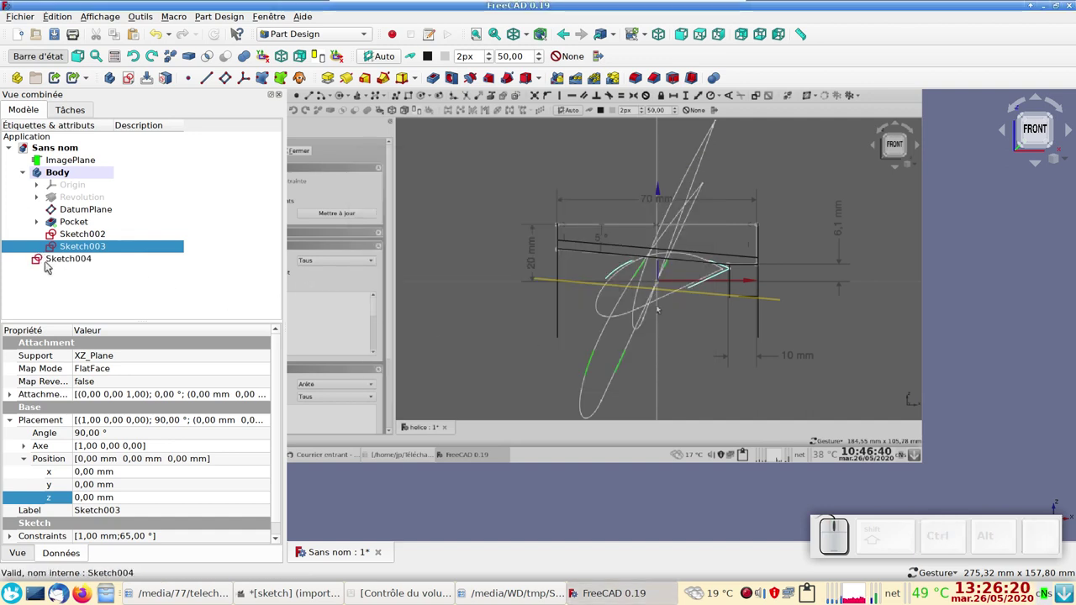
Move Sketch004 into the Body and delete its 65° angle constraint.
drag(40, 260, 67, 173)
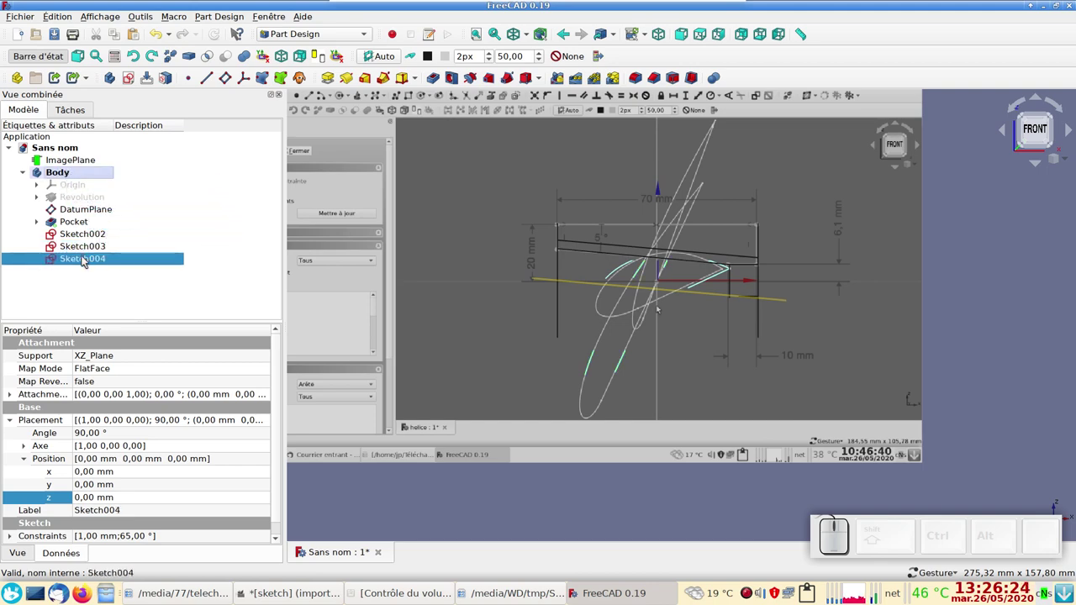
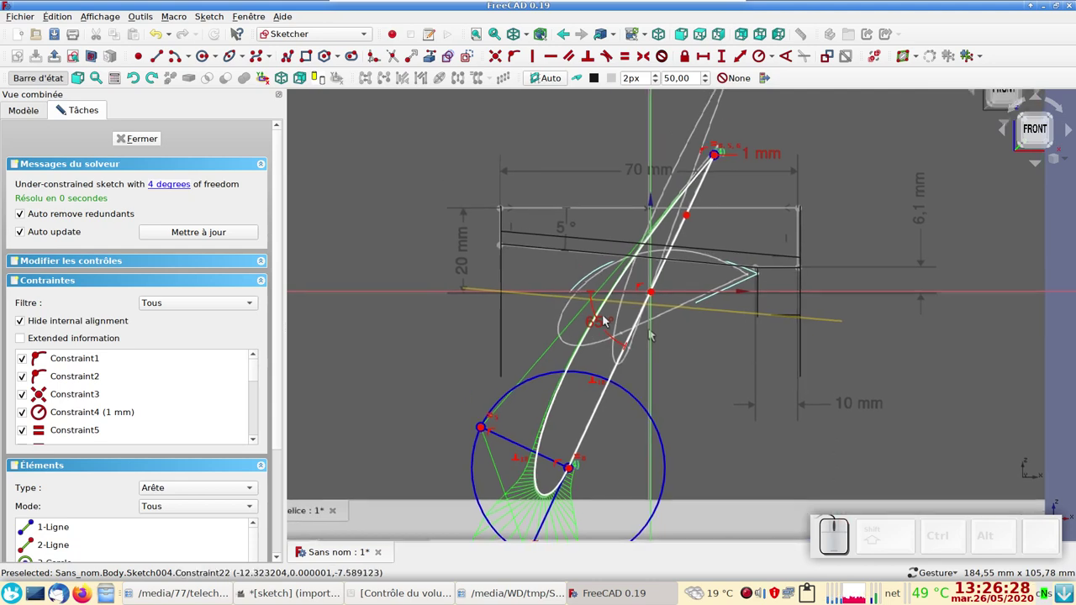
click(597, 327)
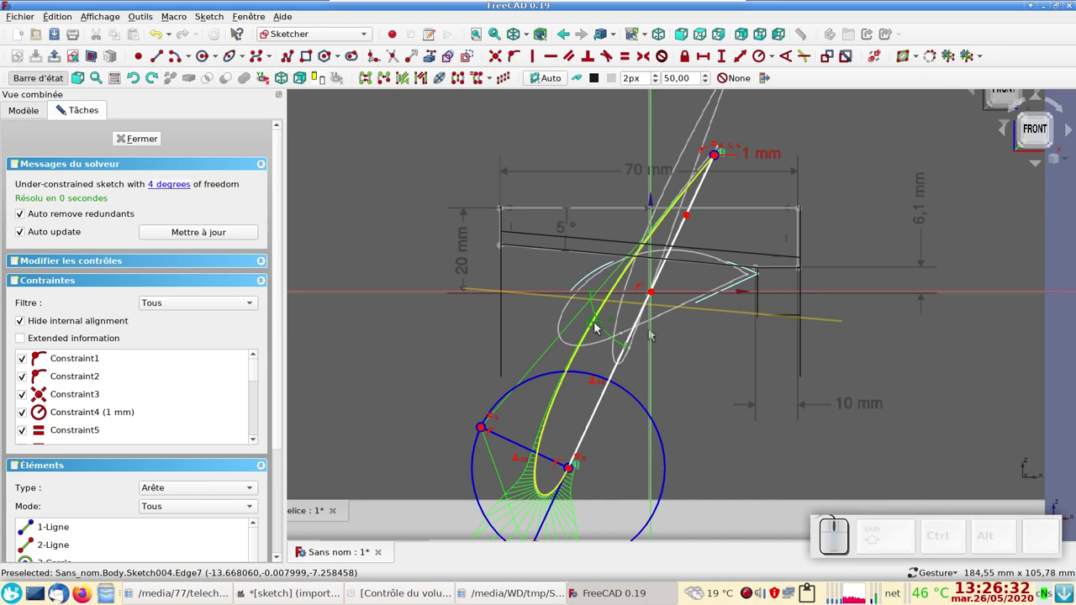
click(596, 327)
click(650, 334)
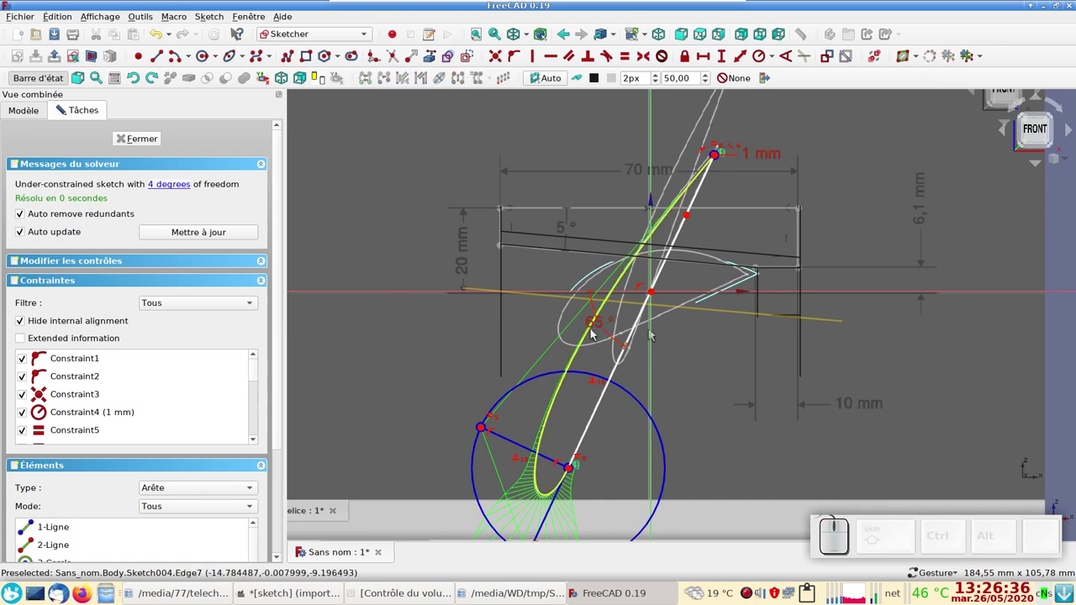
click(650, 333)
key(Delete)
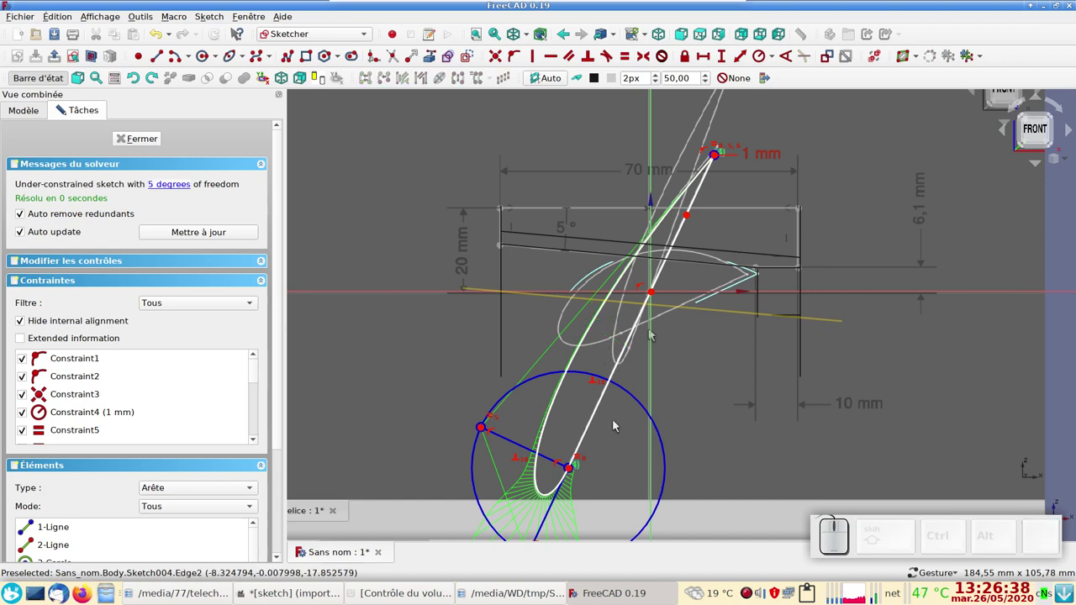
Rotate the profile to 110°, bring its circle near the hub, and close the sketch.
scroll(down, 3)
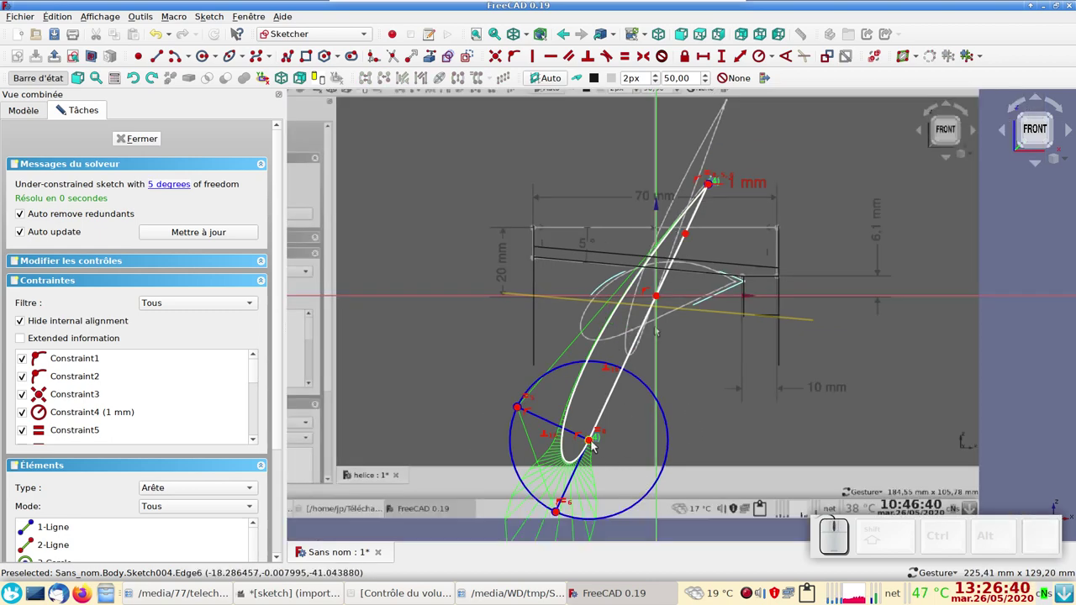
drag(595, 443, 664, 254)
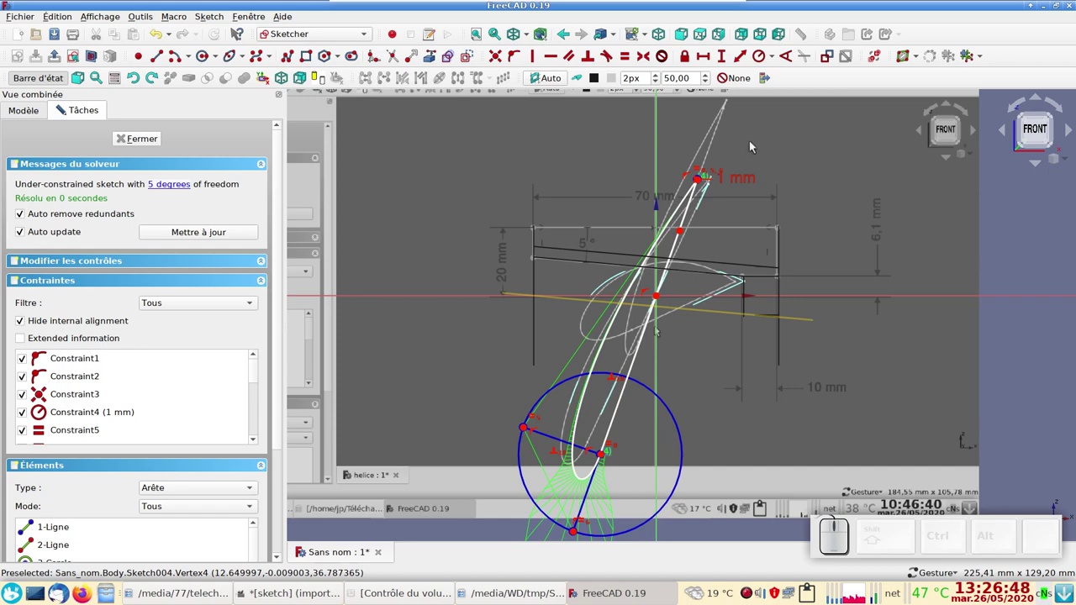
drag(888, 180, 721, 214)
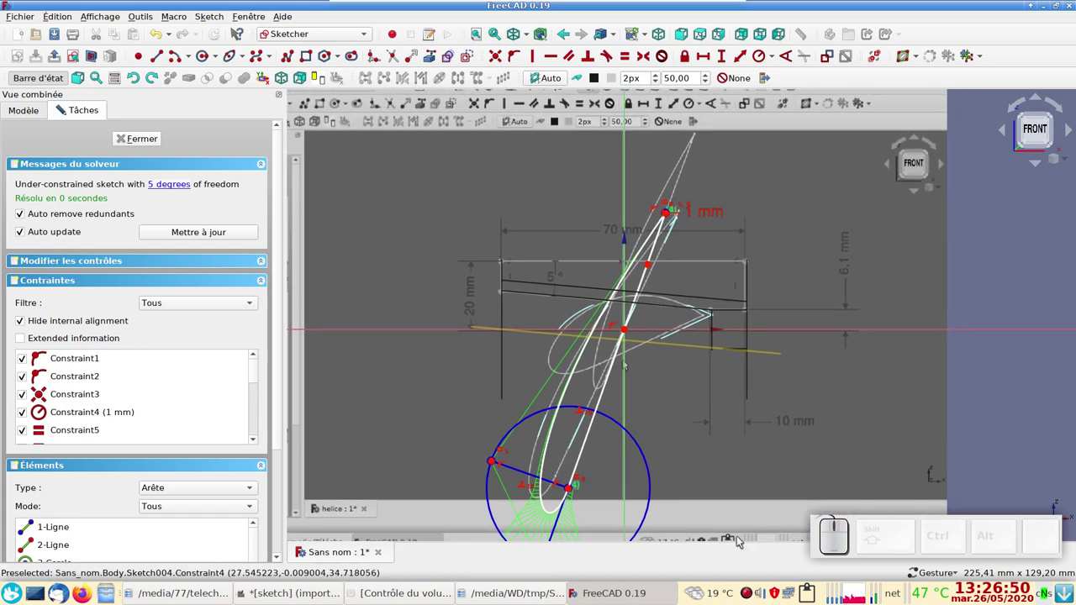
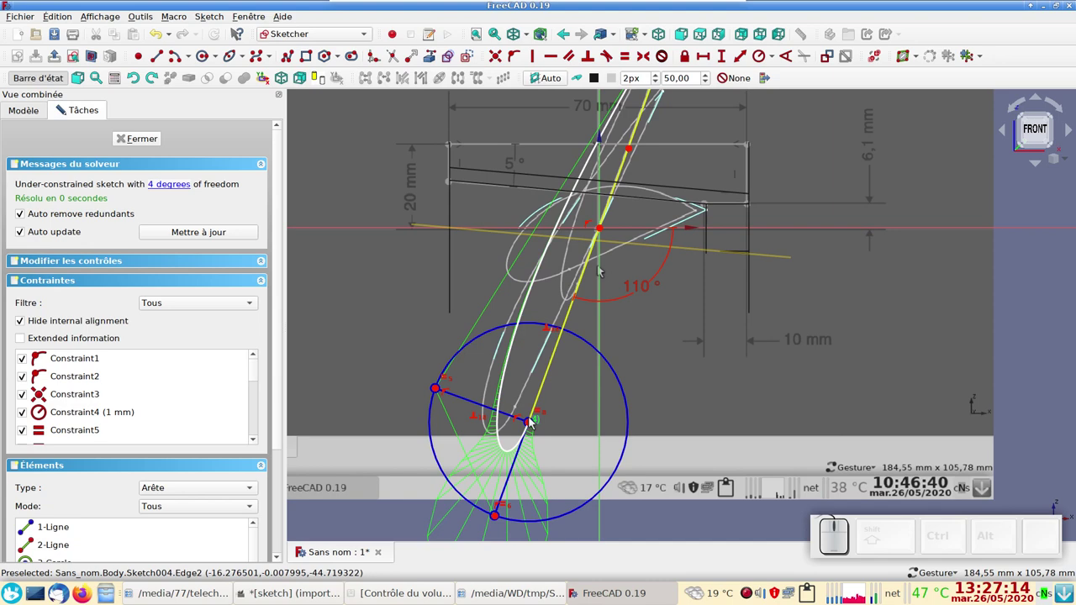
drag(530, 425, 461, 214)
drag(441, 210, 559, 269)
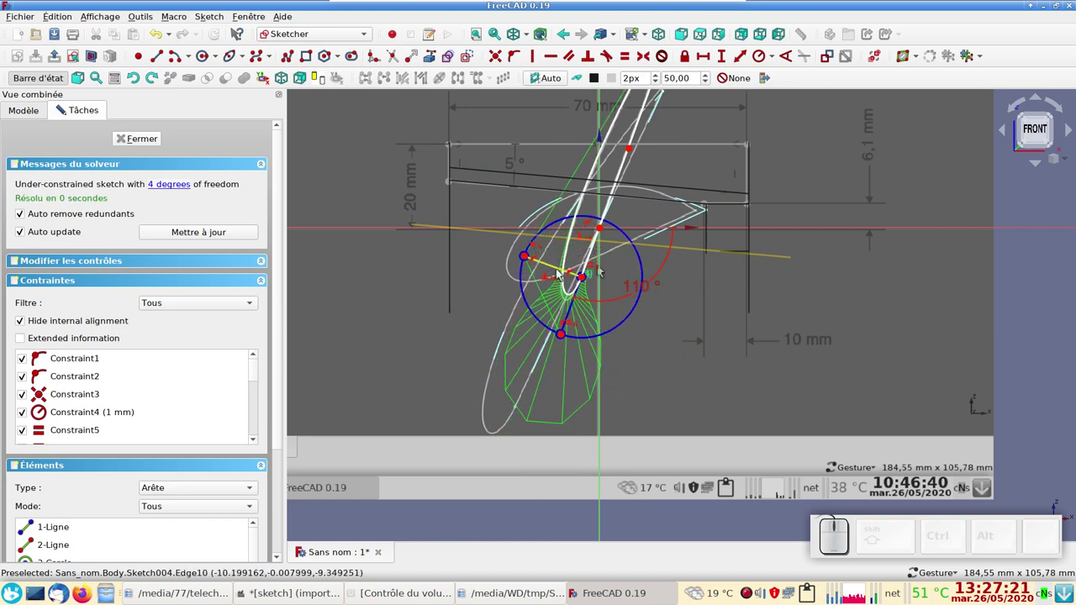
click(585, 282)
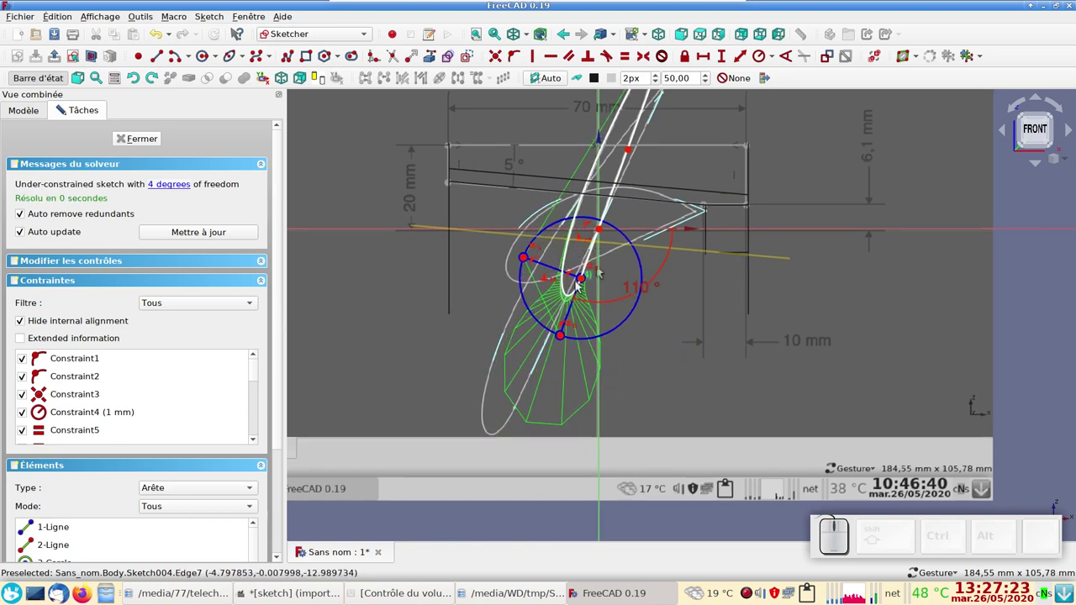
click(584, 282)
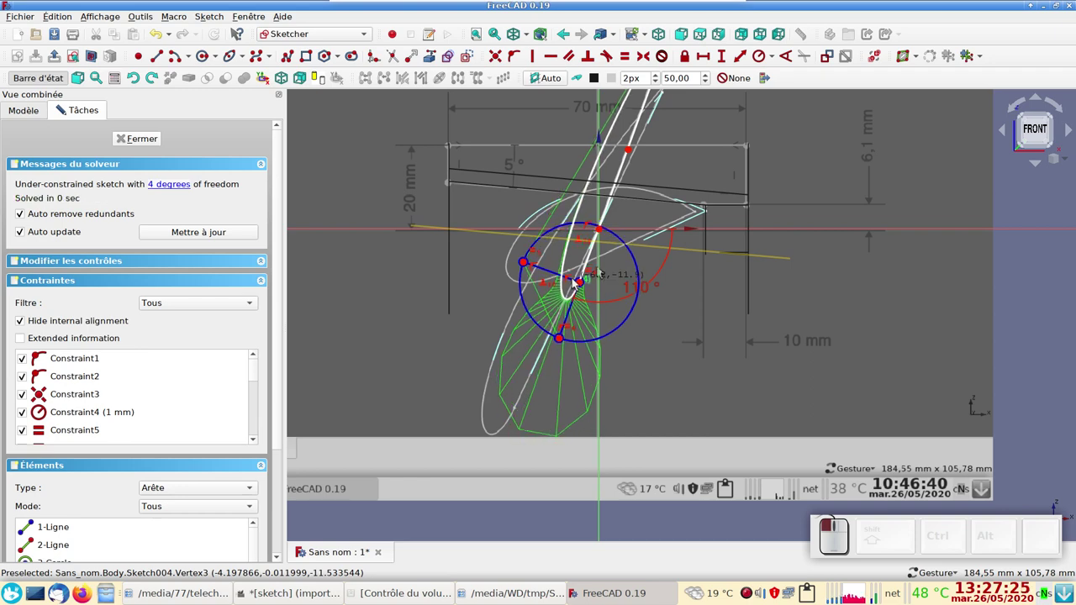
scroll(down, 3)
right_click(736, 320)
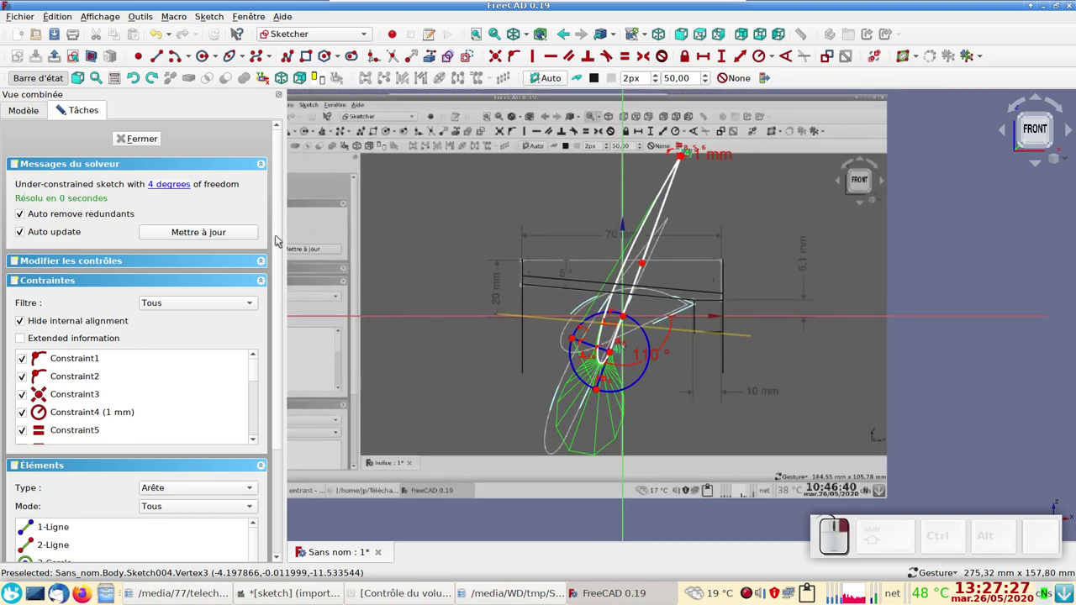
click(155, 144)
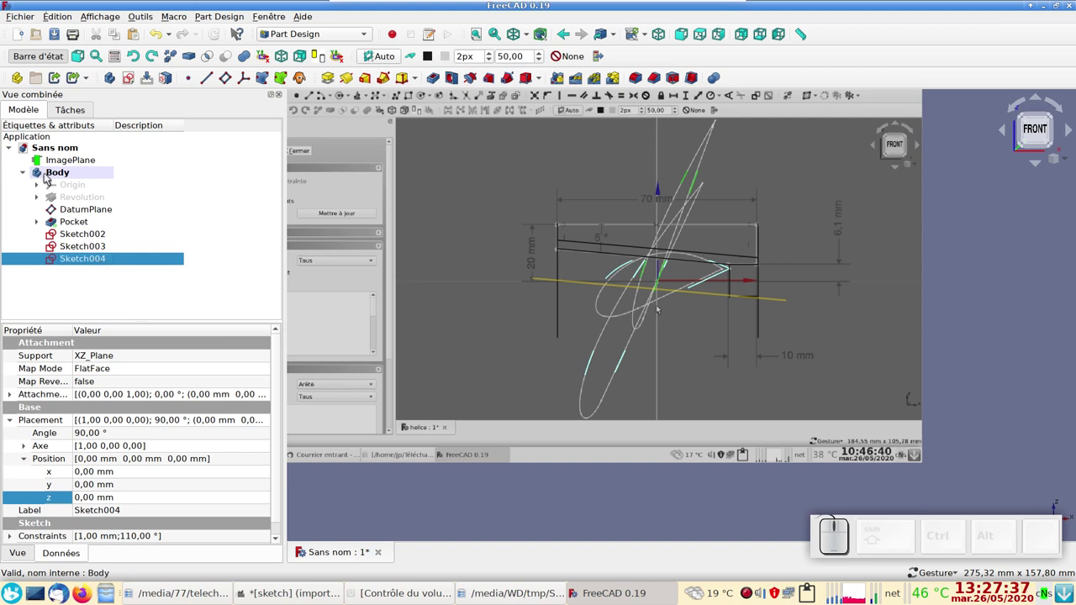
Hide the ImagePlane, copy Sketch004 as Sketch005 and move it into the Body.
click(58, 166)
key(space)
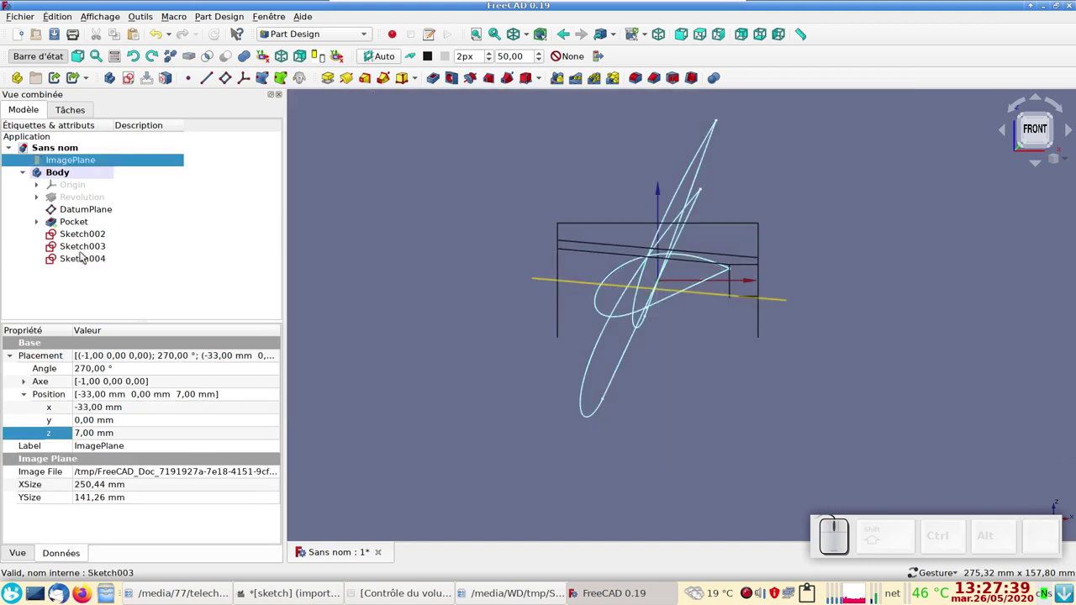
click(81, 266)
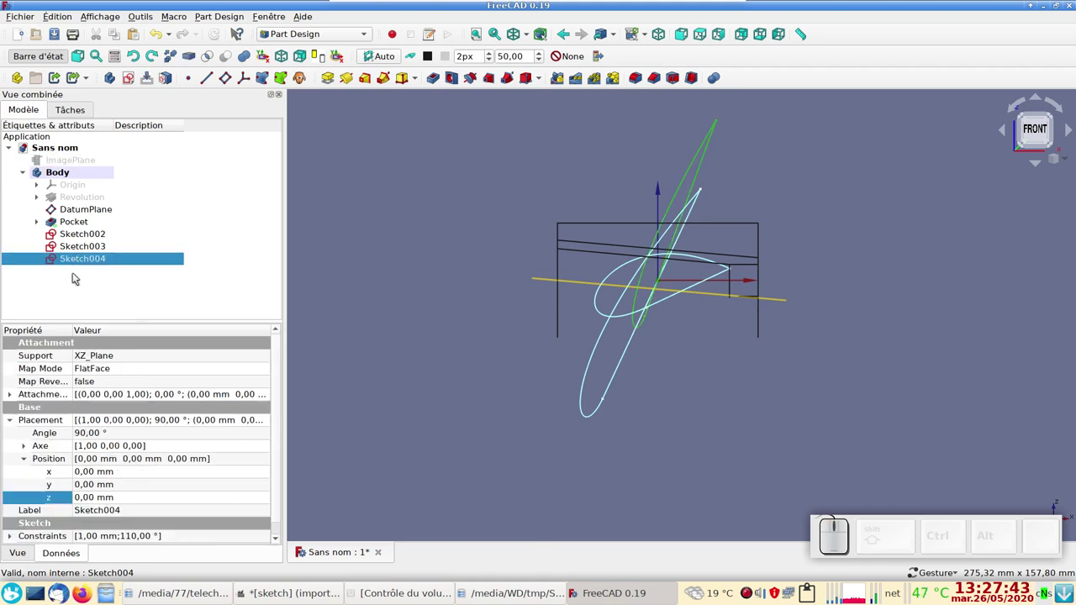
key(ctrl+c)
click(522, 219)
click(685, 366)
drag(240, 289, 179, 286)
key(ctrl+v)
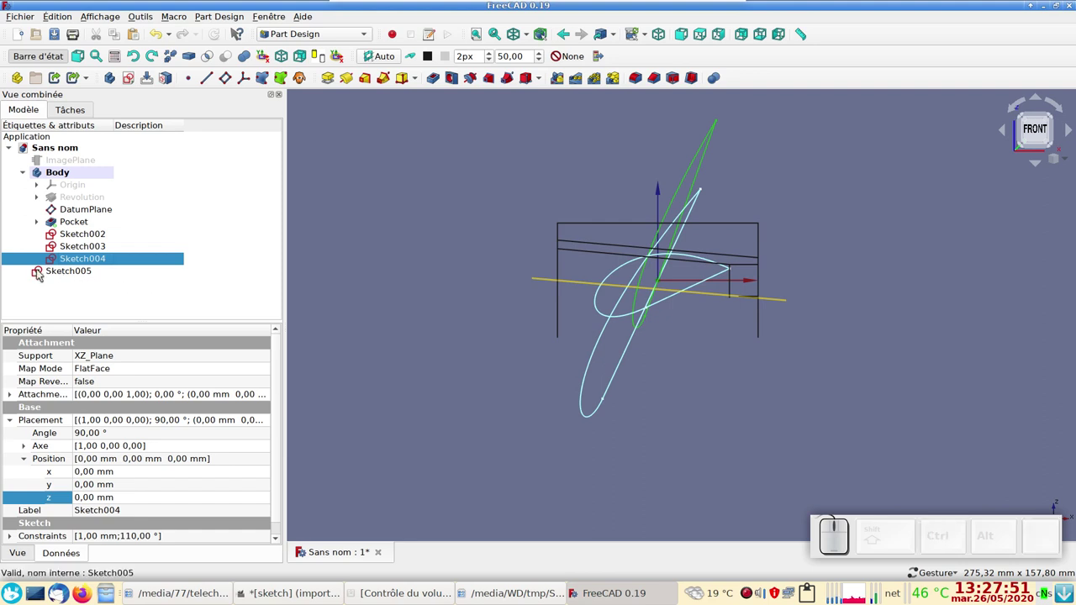
drag(39, 275, 77, 181)
Edit Sketch005 and set its tip circle constraint to 0.1 mm.
click(99, 277)
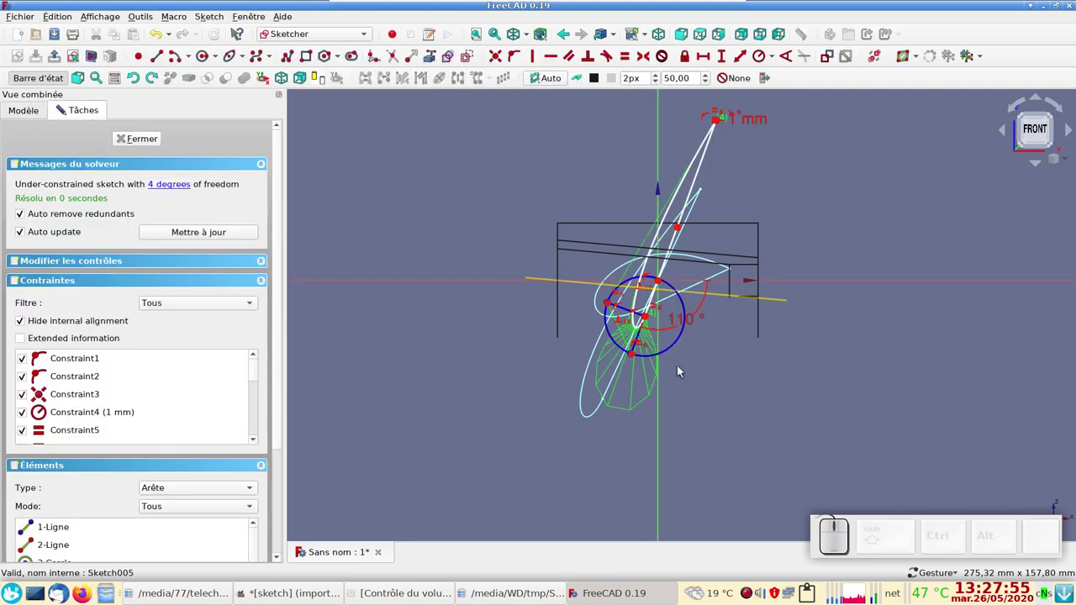
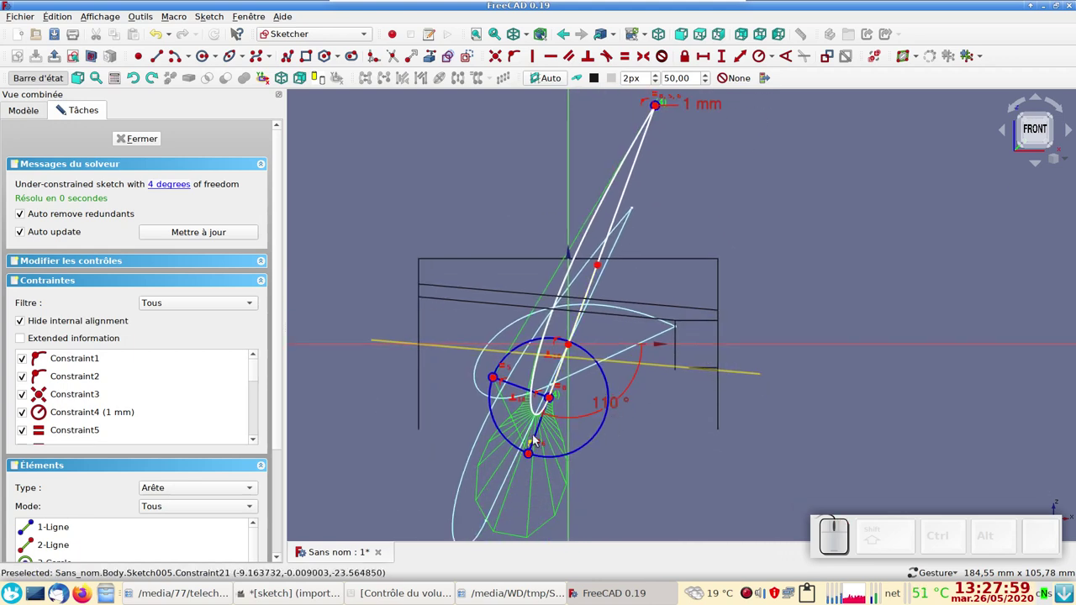
scroll(up, 3)
drag(657, 416, 595, 467)
scroll(up, 3)
right_click(619, 314)
scroll(up, 3)
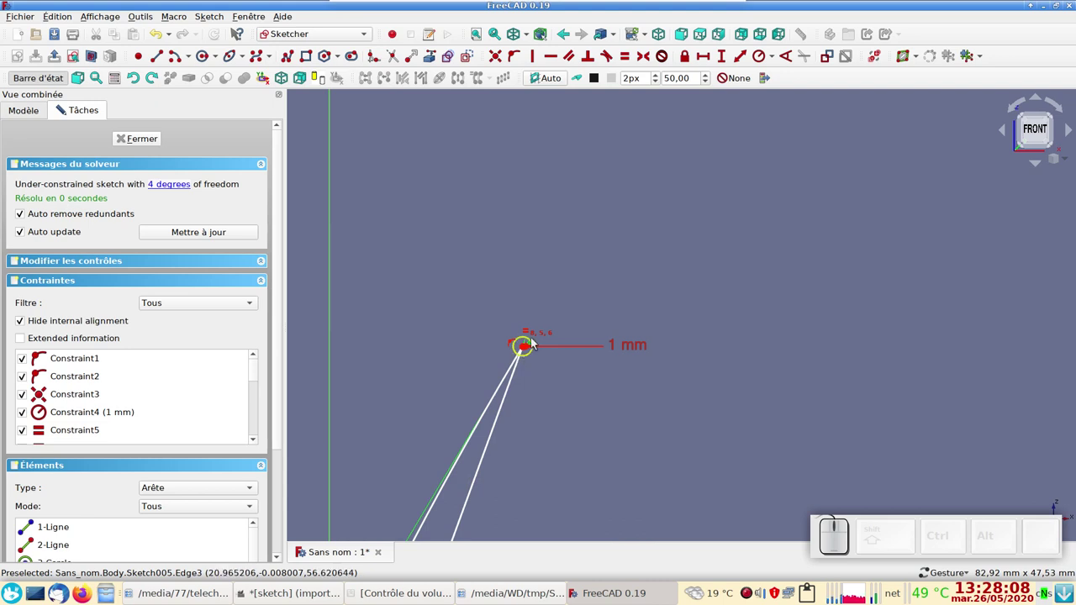
click(637, 348)
key(KP_0)
key(KP_Decimal)
key(KP_1)
key(KP_Enter)
Shrink the construction circle and move the section up the construction line.
scroll(down, 3)
drag(660, 403, 768, 293)
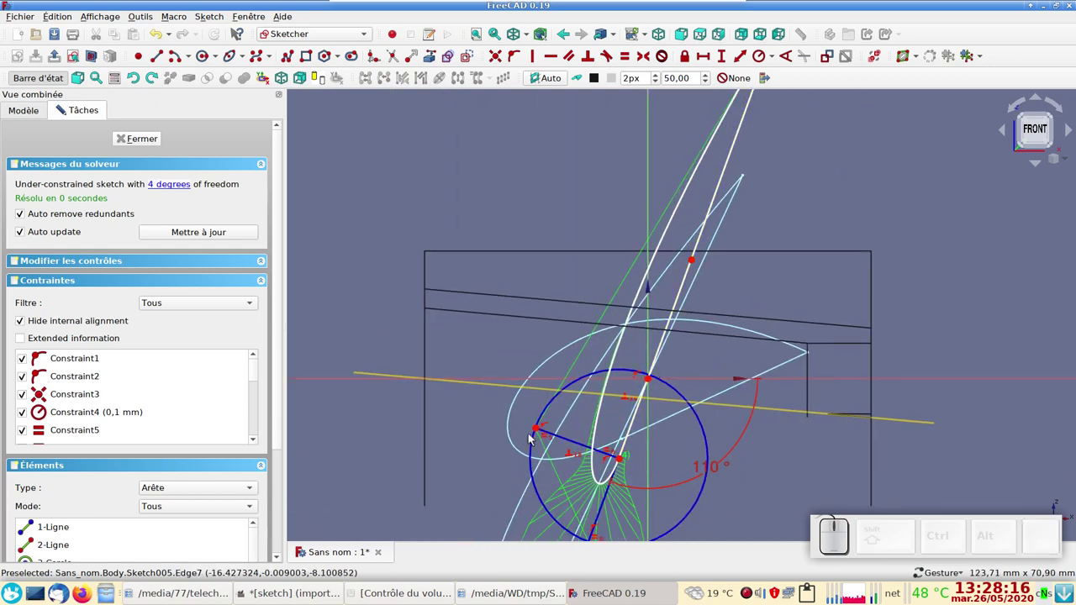
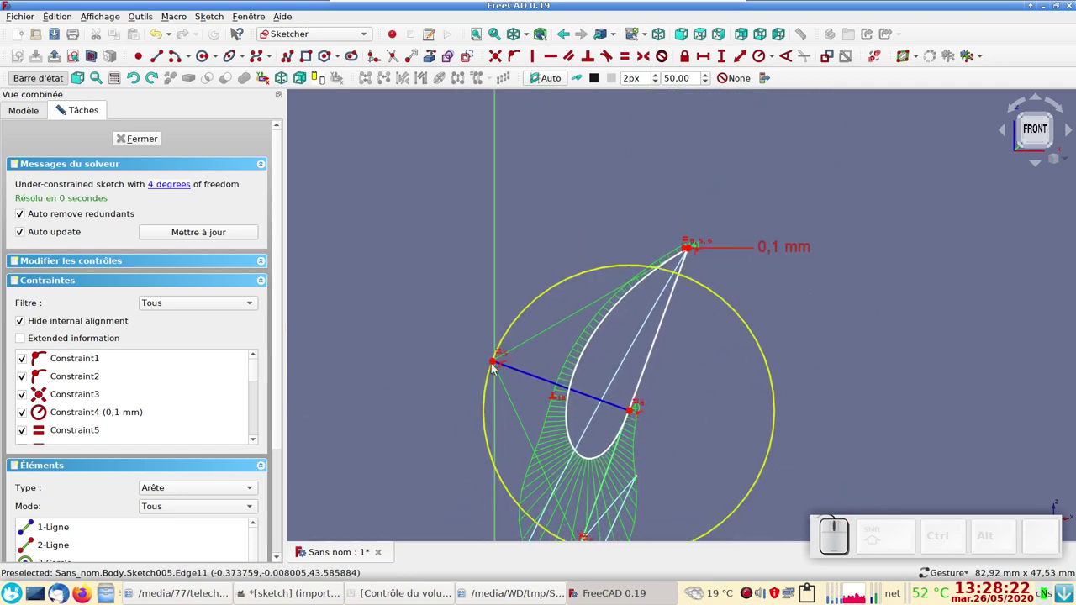
drag(493, 366, 668, 308)
scroll(up, 3)
right_click(759, 314)
drag(641, 434, 630, 347)
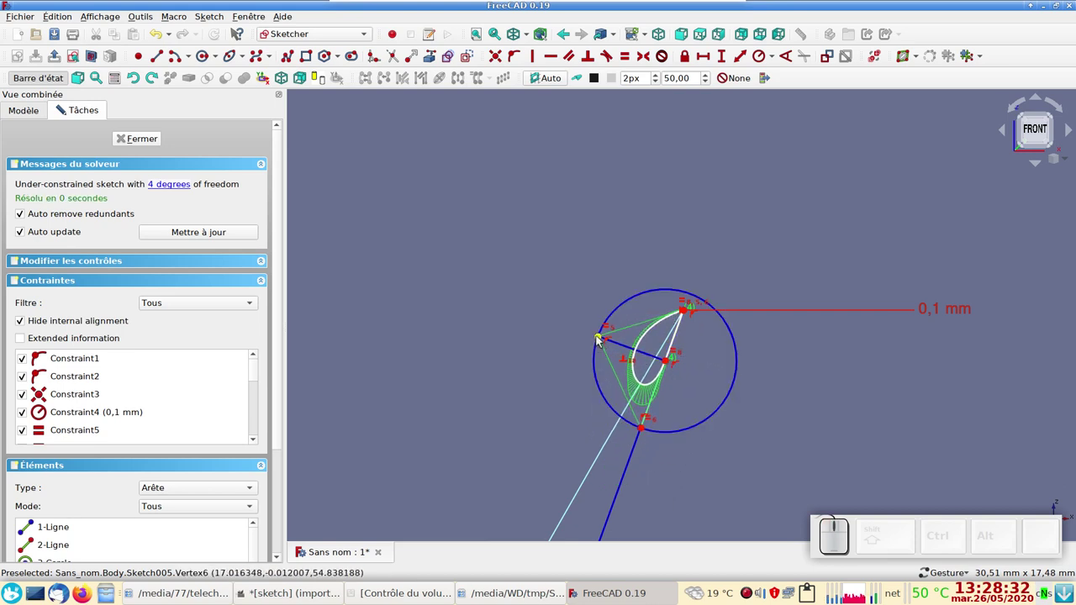
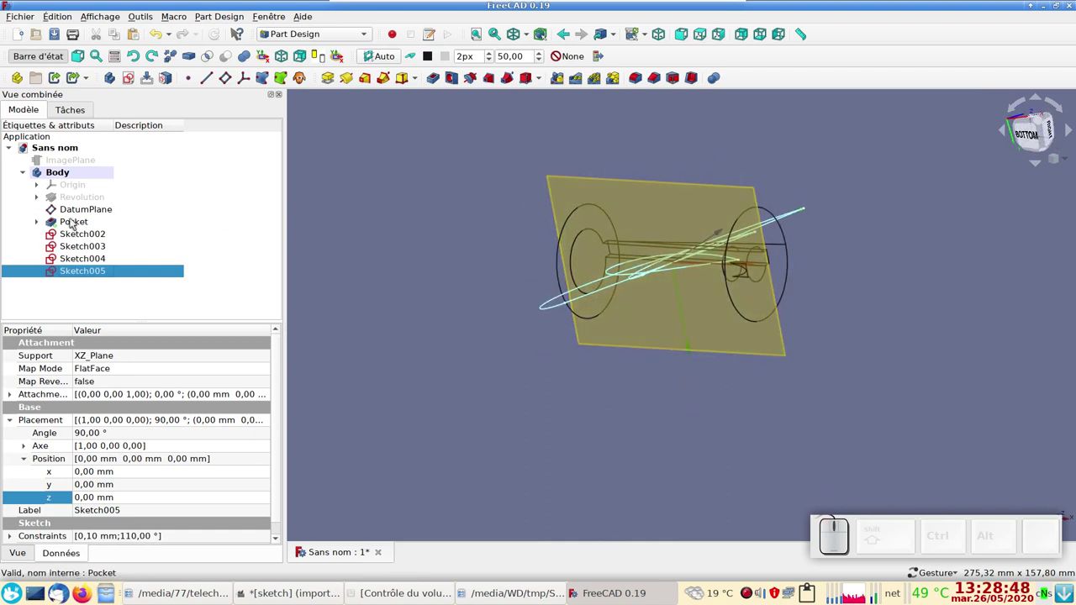
Hide the DatumPlane and view the hub with its section sketches from the left.
click(83, 210)
key(space)
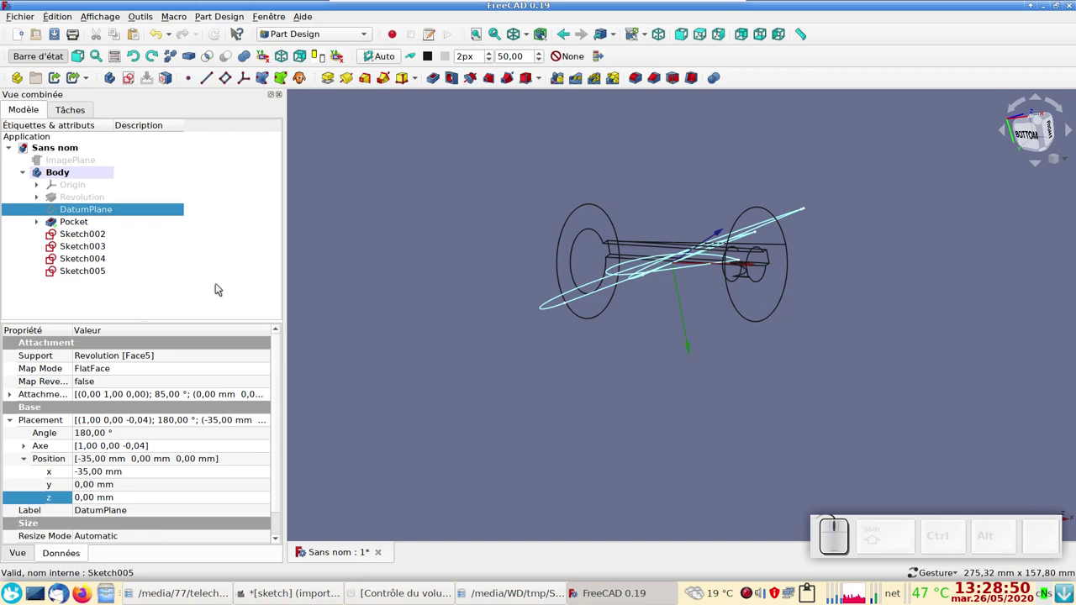
drag(417, 375, 406, 423)
drag(402, 423, 398, 406)
key(KP_6)
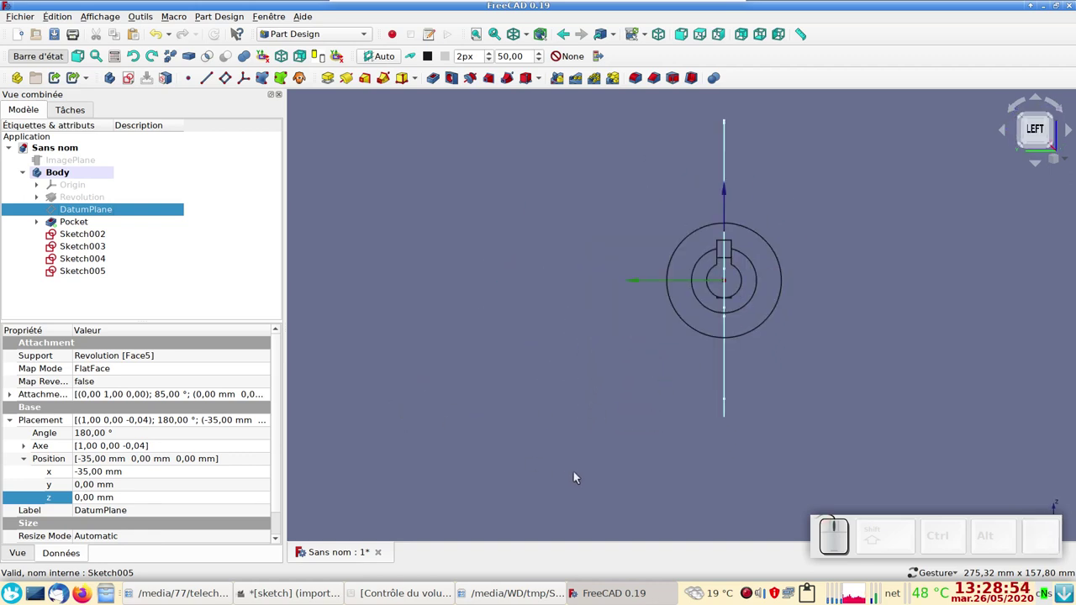
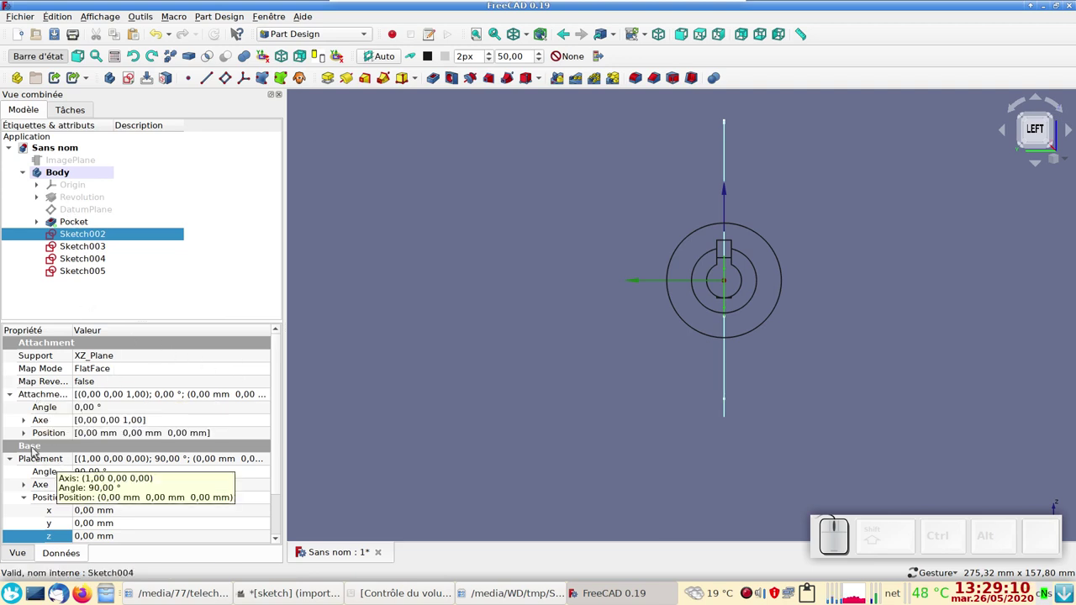
Set the attachment z offsets of Sketch002 and Sketch003 to -15 and -85 mm.
click(24, 435)
click(60, 477)
scroll(down, 3)
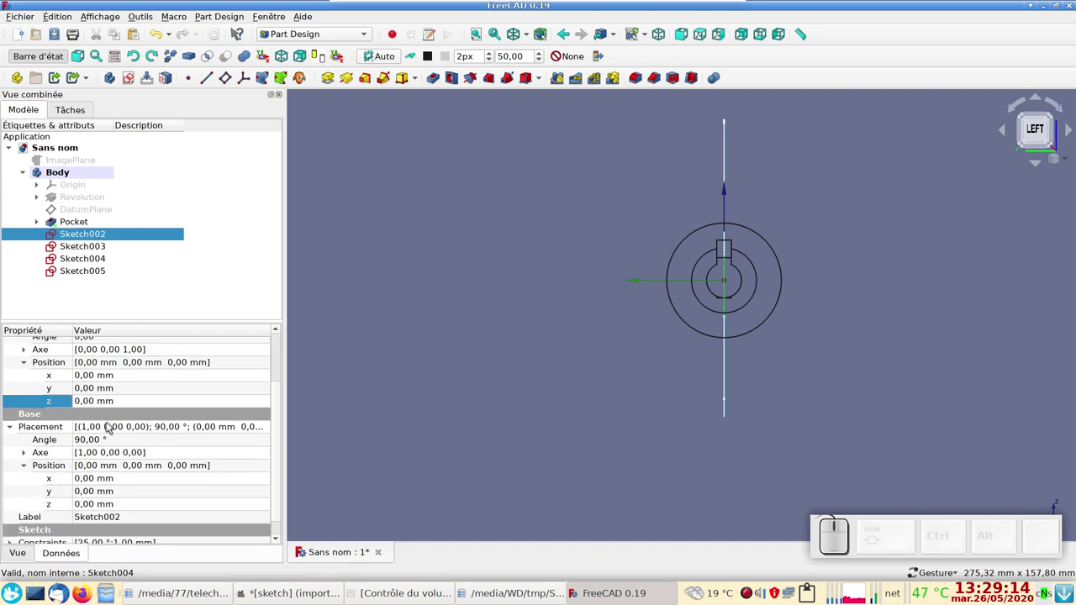
click(105, 405)
scroll(down, 3)
scroll(down, 3)
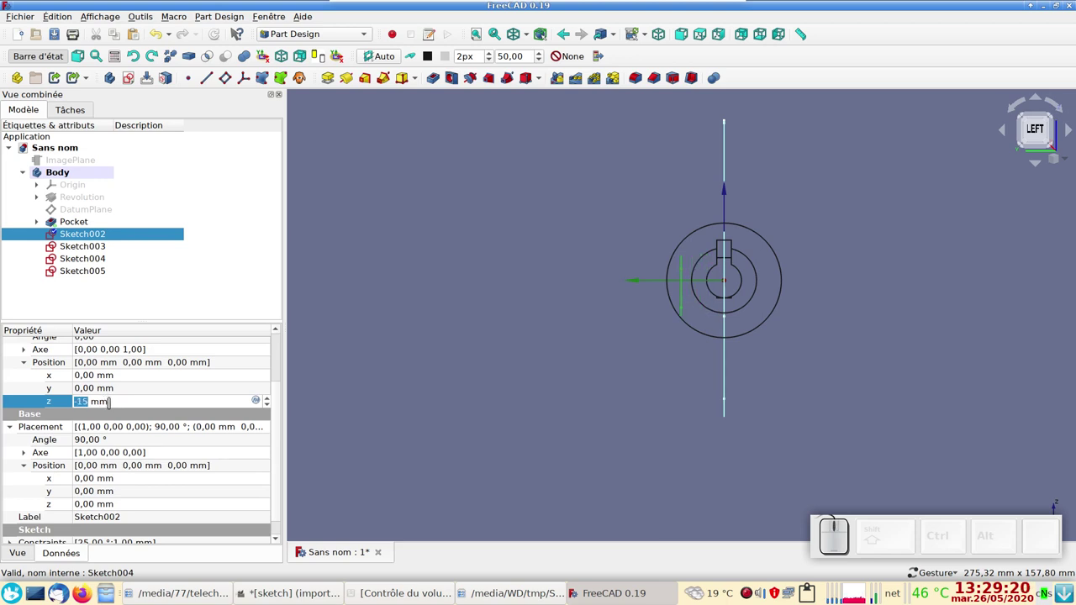
scroll(up, 3)
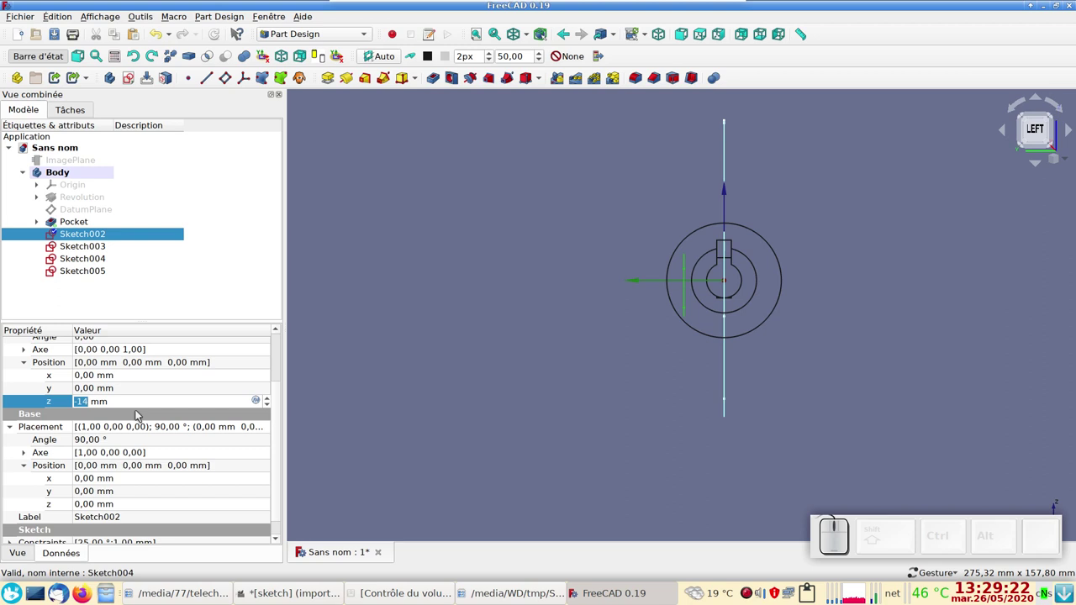
scroll(down, 3)
scroll(up, 3)
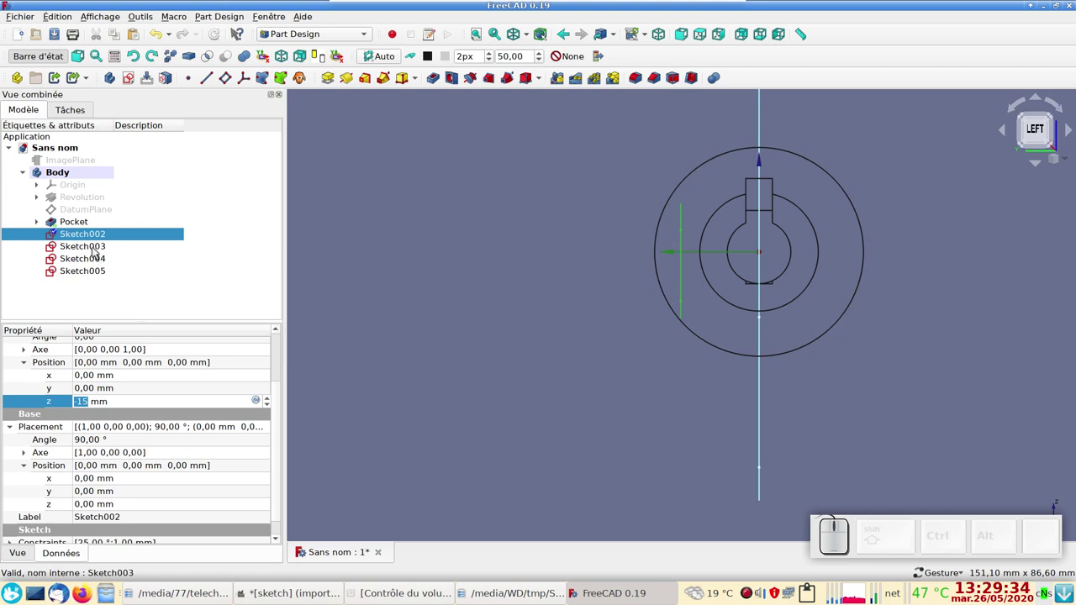
click(94, 252)
scroll(down, 3)
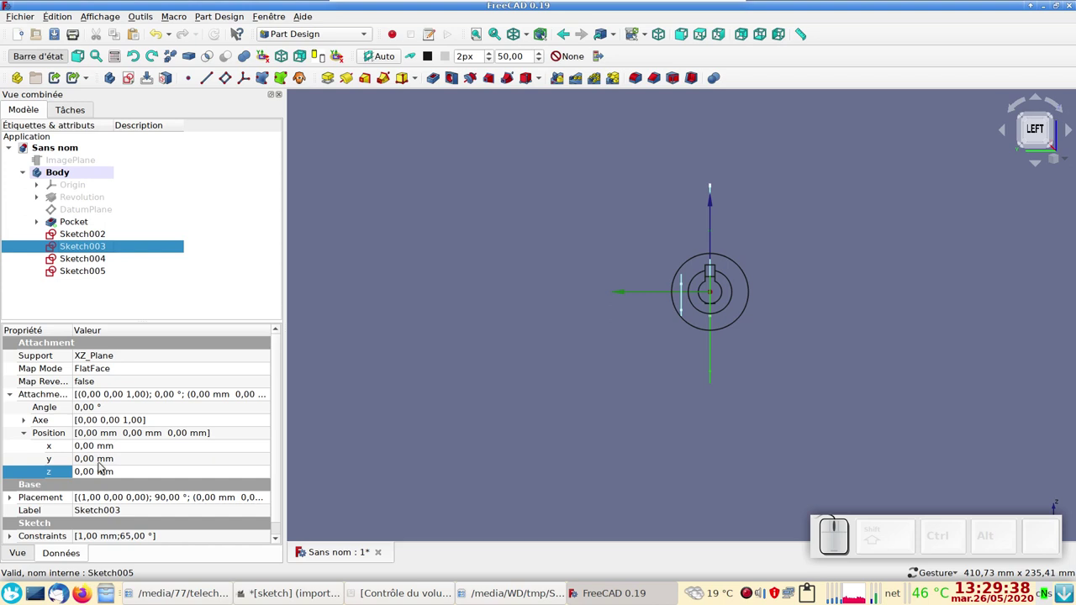
click(96, 477)
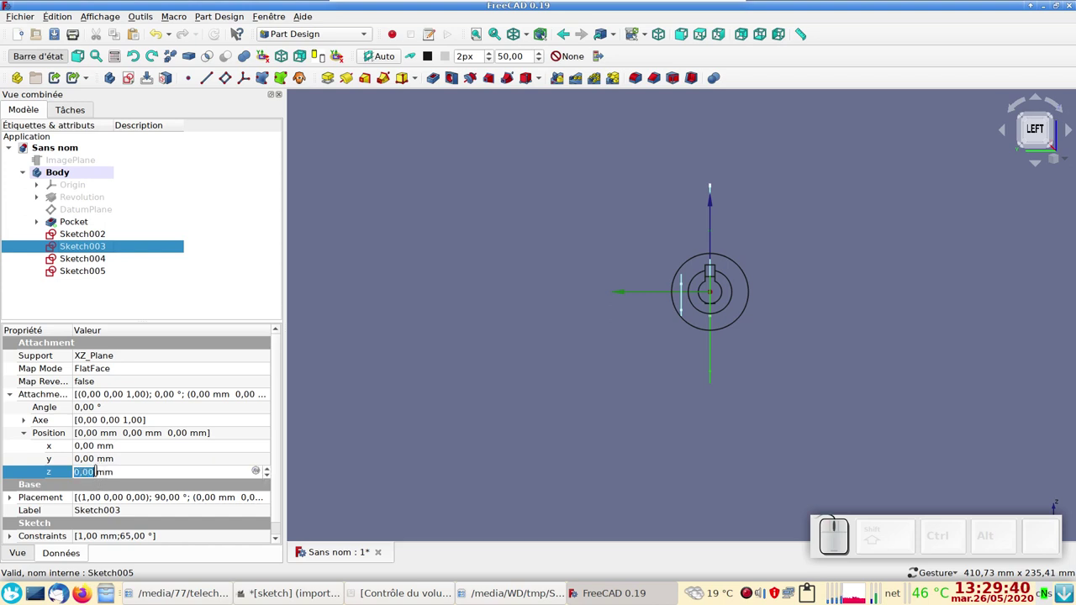
key(KP_Subtract)
key(KP_8)
key(KP_5)
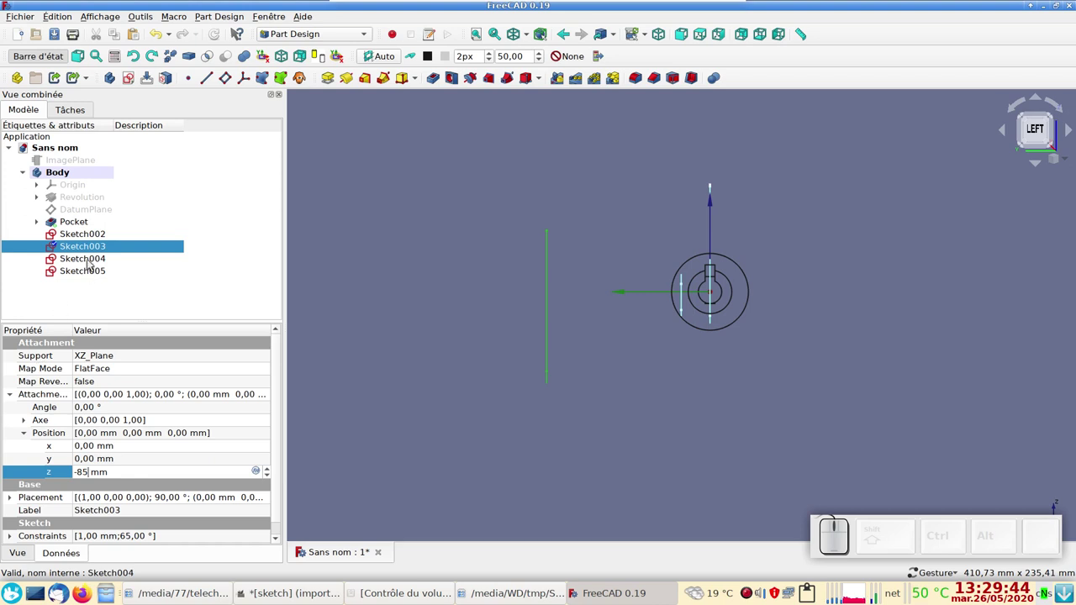
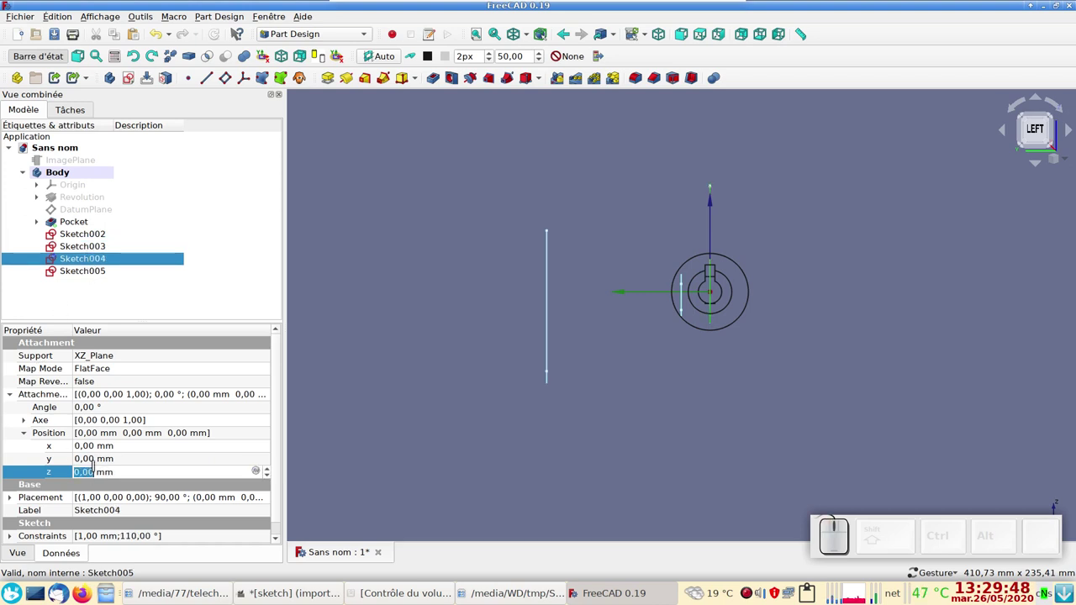
Set the attachment z offsets of Sketch004 and Sketch005 to -110 and -150 mm.
key(KP_Subtract)
key(KP_1)
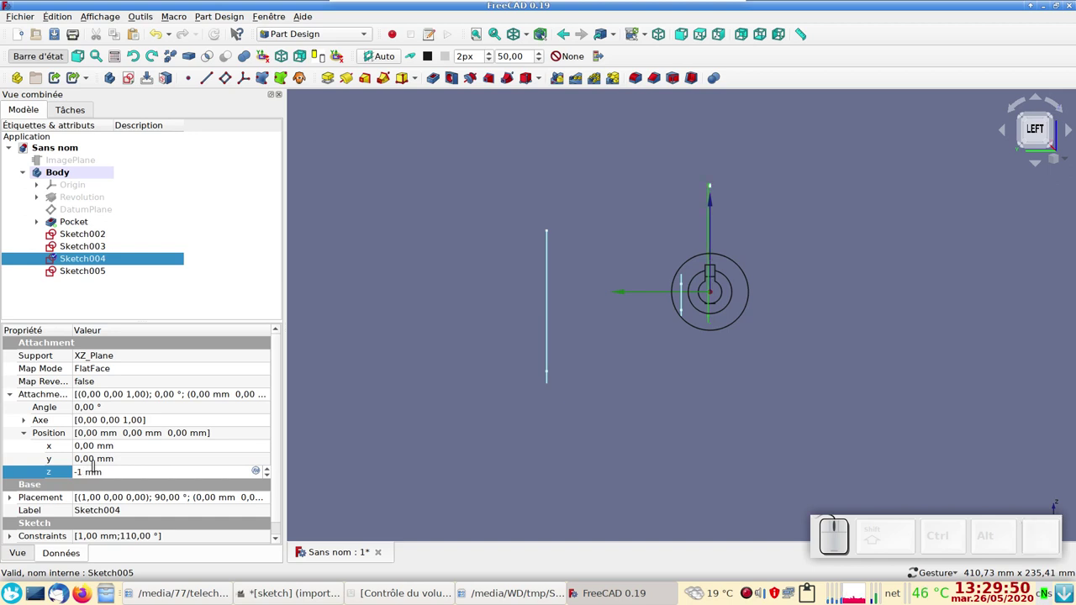
key(KP_1)
key(KP_0)
key(KP_Enter)
scroll(down, 3)
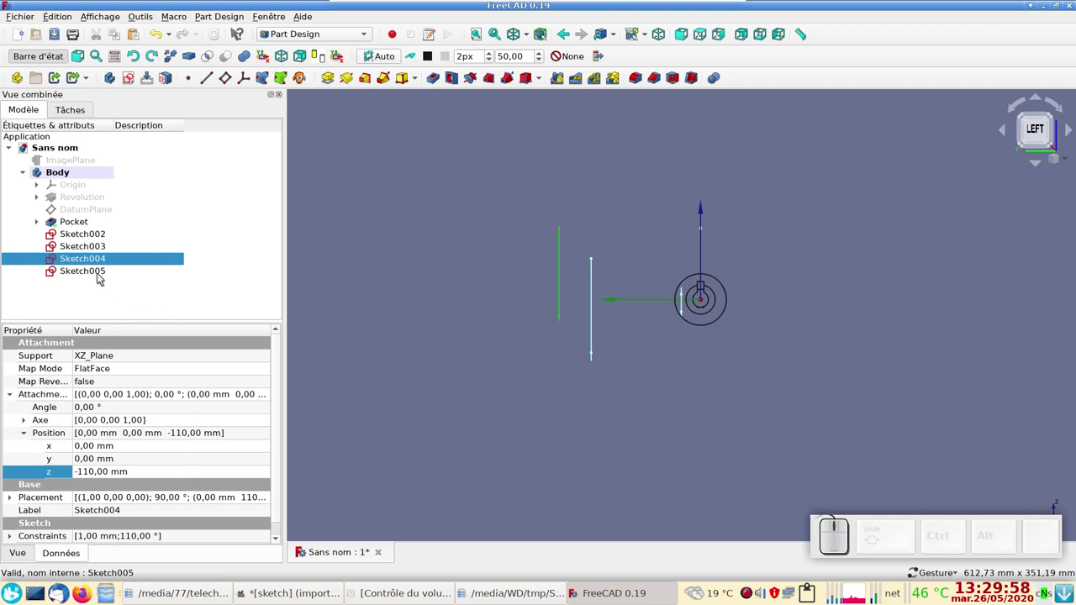
click(100, 277)
click(90, 477)
key(KP_Subtract)
key(KP_1)
key(KP_5)
key(KP_0)
key(KP_Enter)
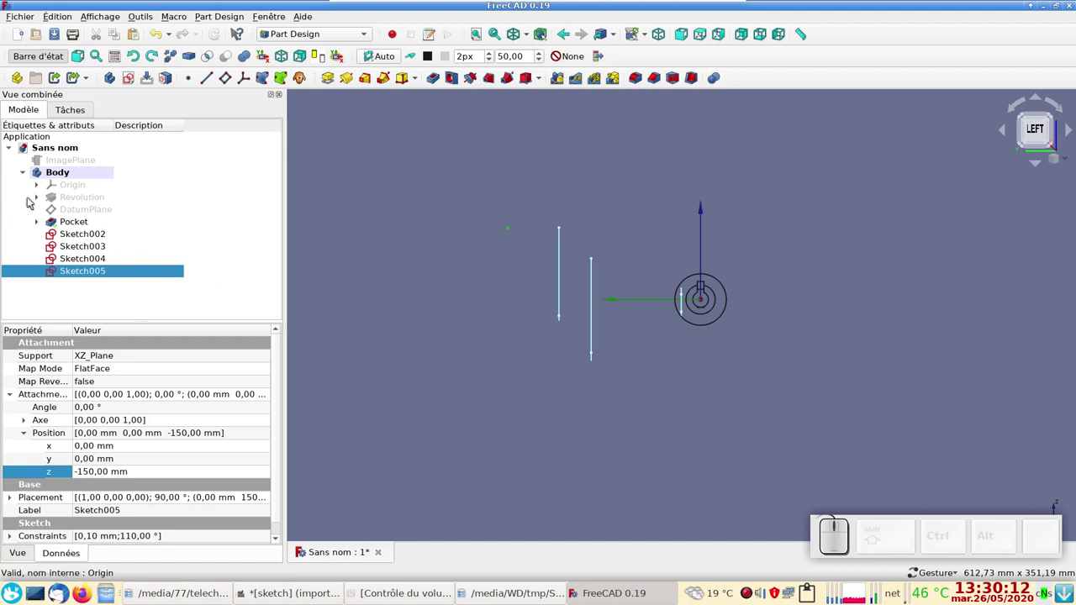
Create an Additive Loft from Sketch002 through Sketch003, Sketch004 and Sketch005.
click(73, 236)
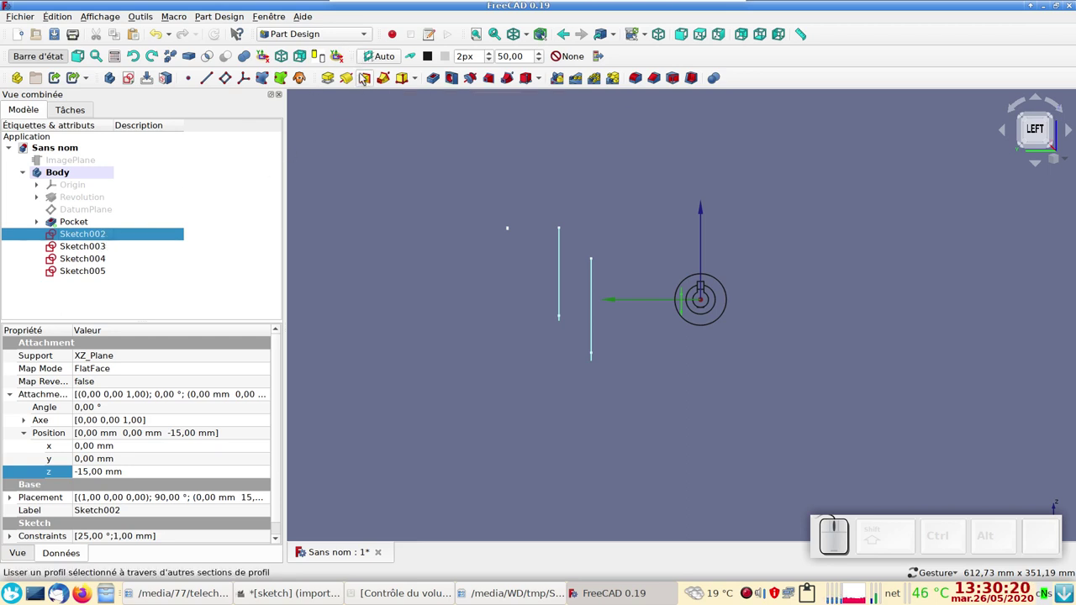
click(364, 85)
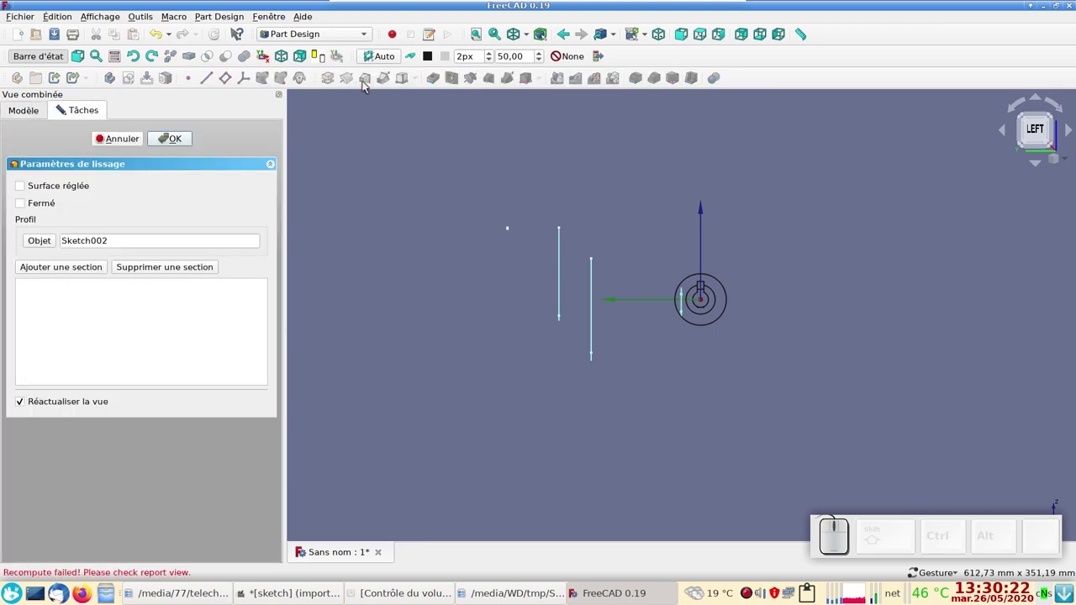
click(45, 271)
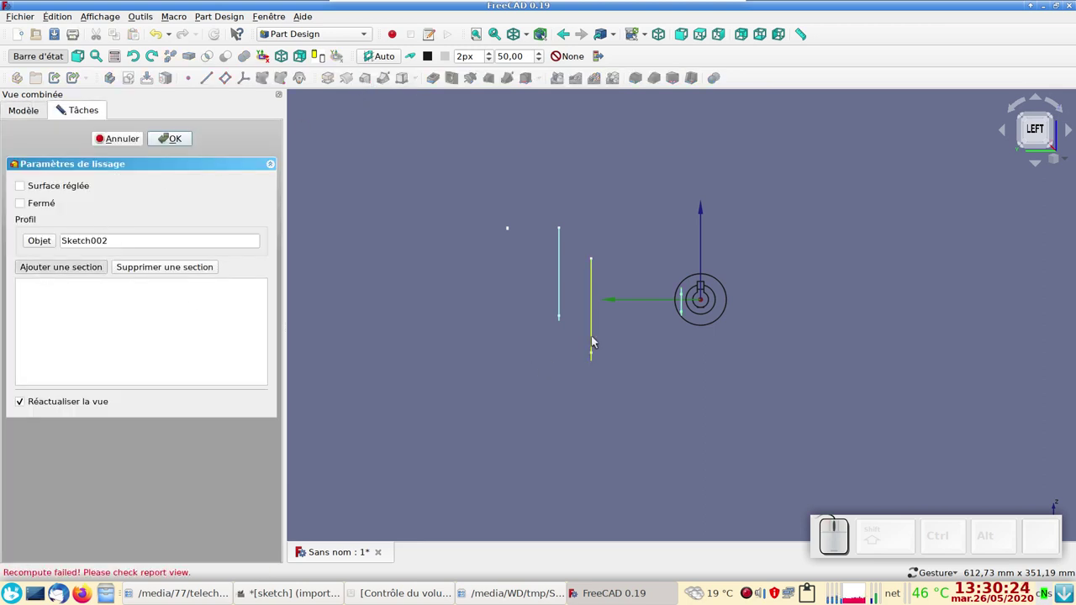
click(593, 340)
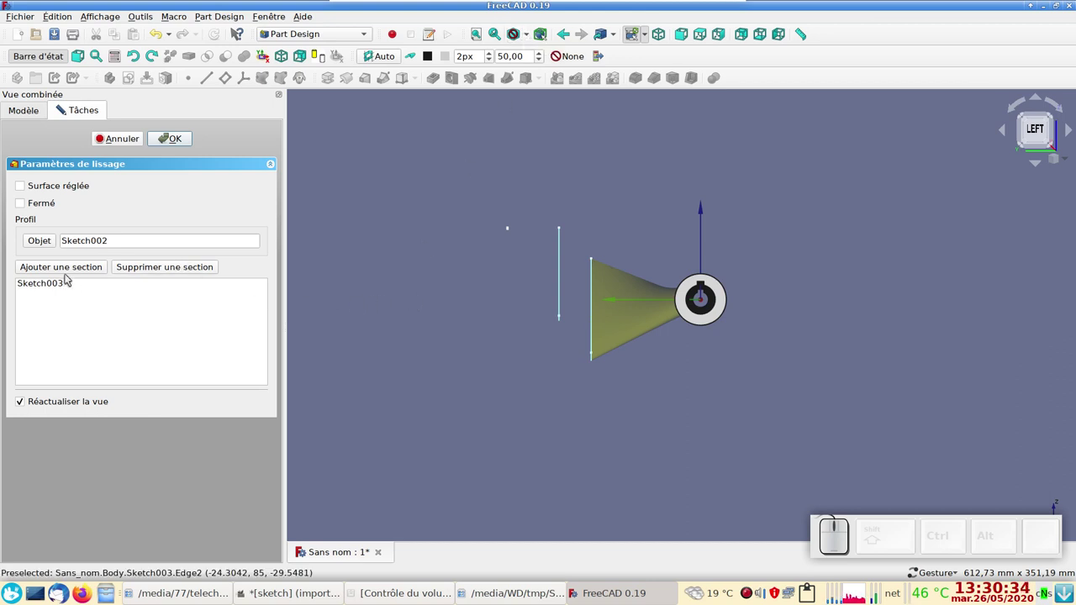
click(71, 269)
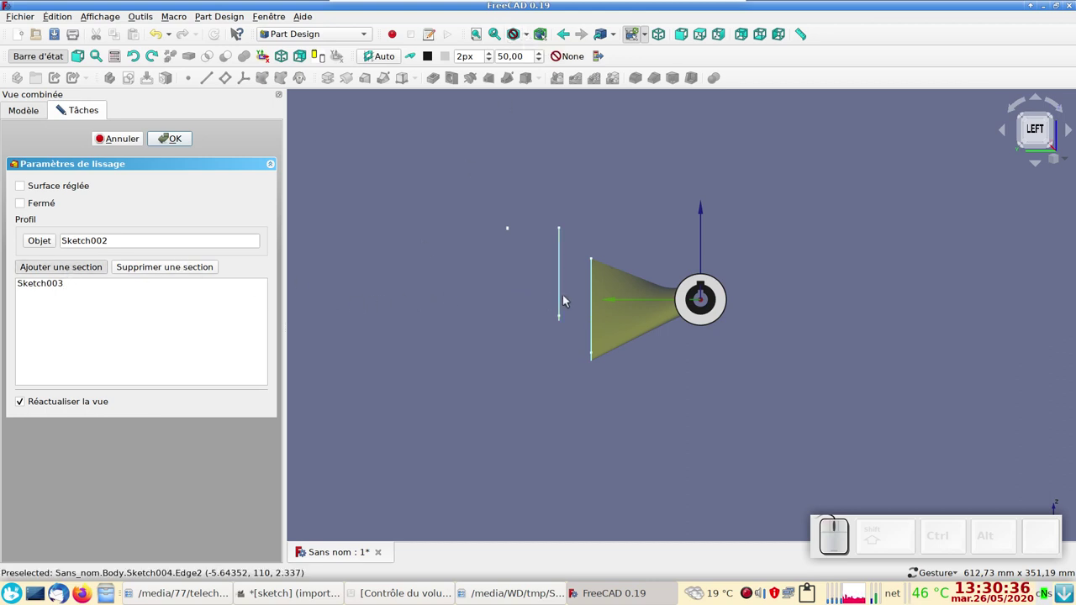
click(564, 299)
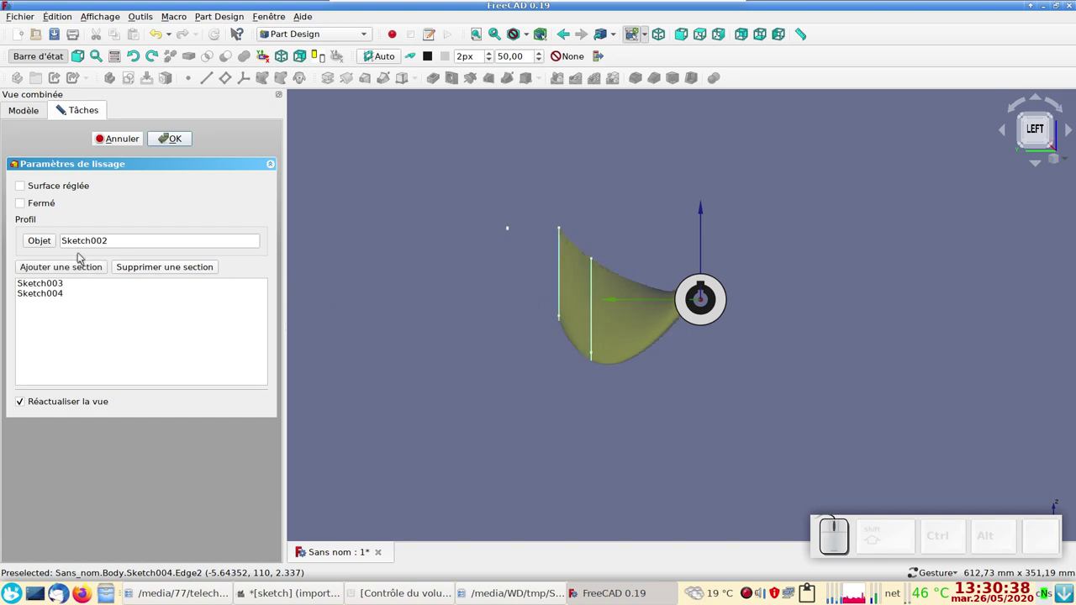
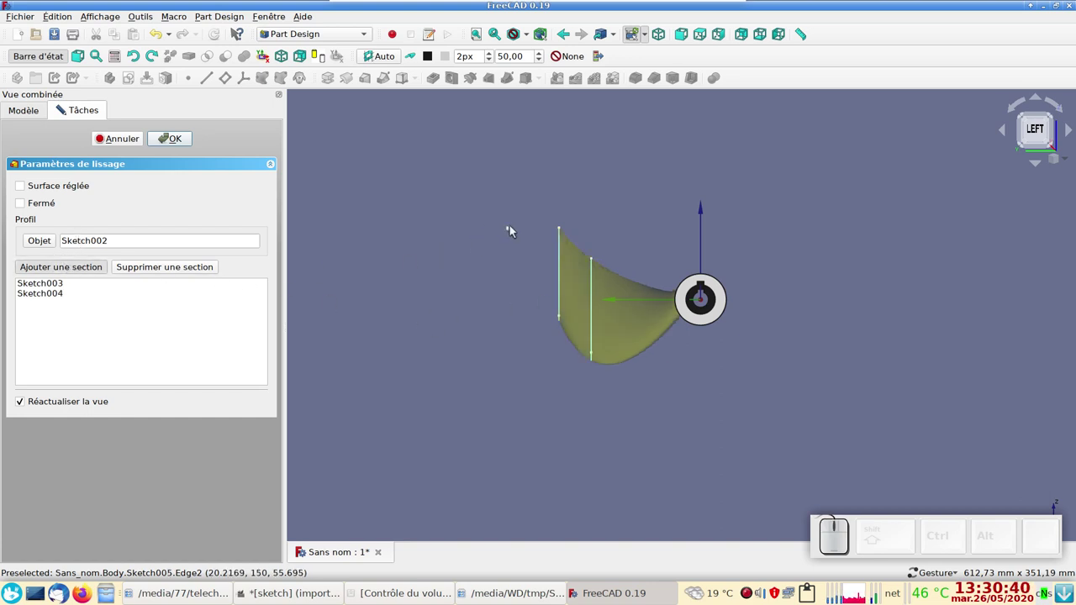
click(508, 232)
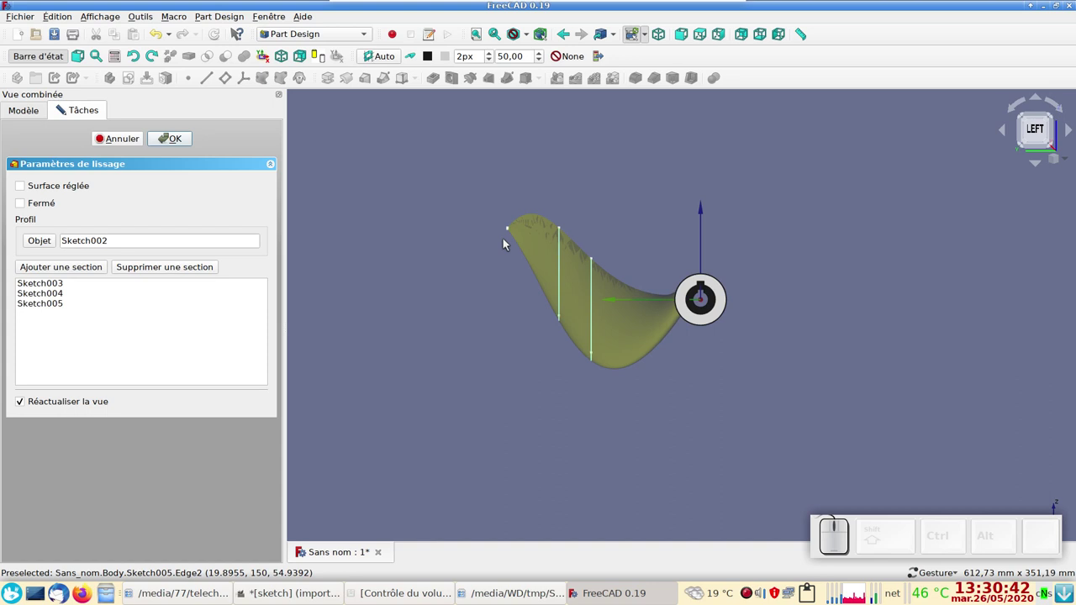
click(181, 143)
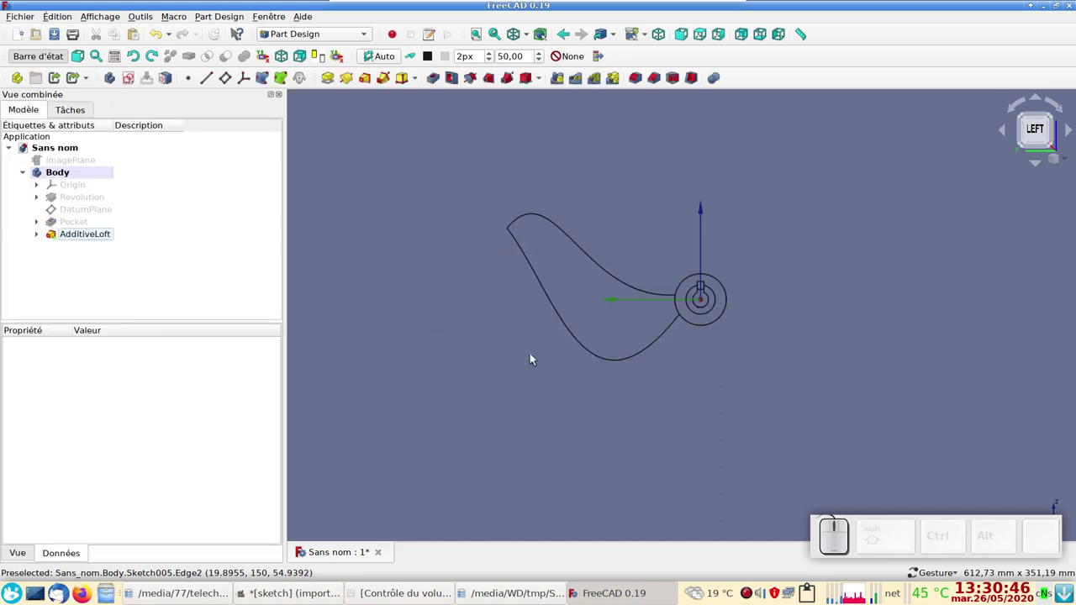
Make the loft's section sketches visible on the blade in the 3D view.
click(568, 370)
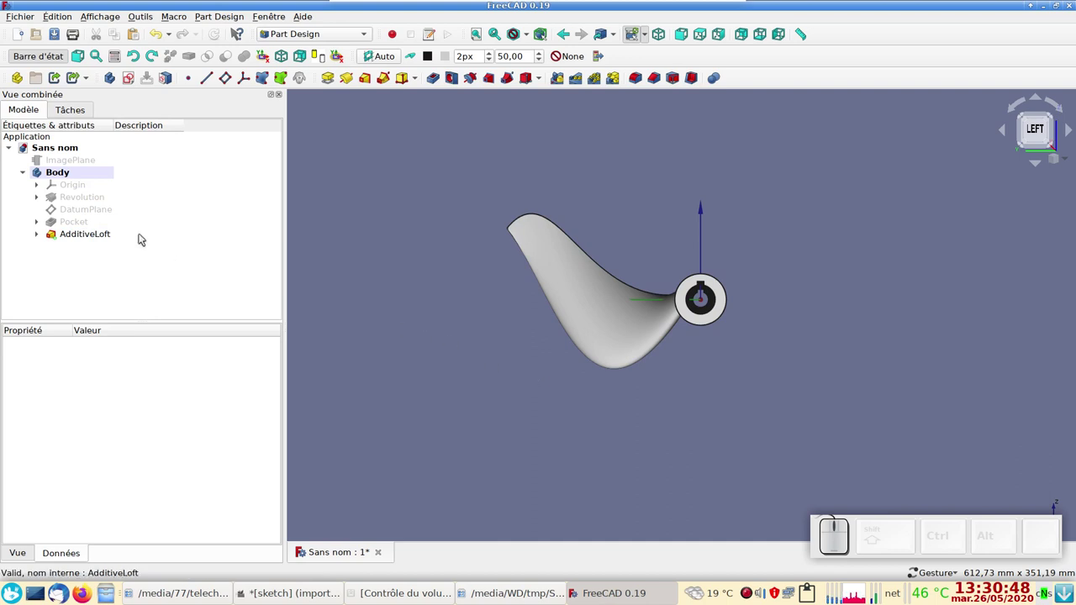
click(39, 237)
click(79, 251)
click(93, 292)
key(space)
click(421, 322)
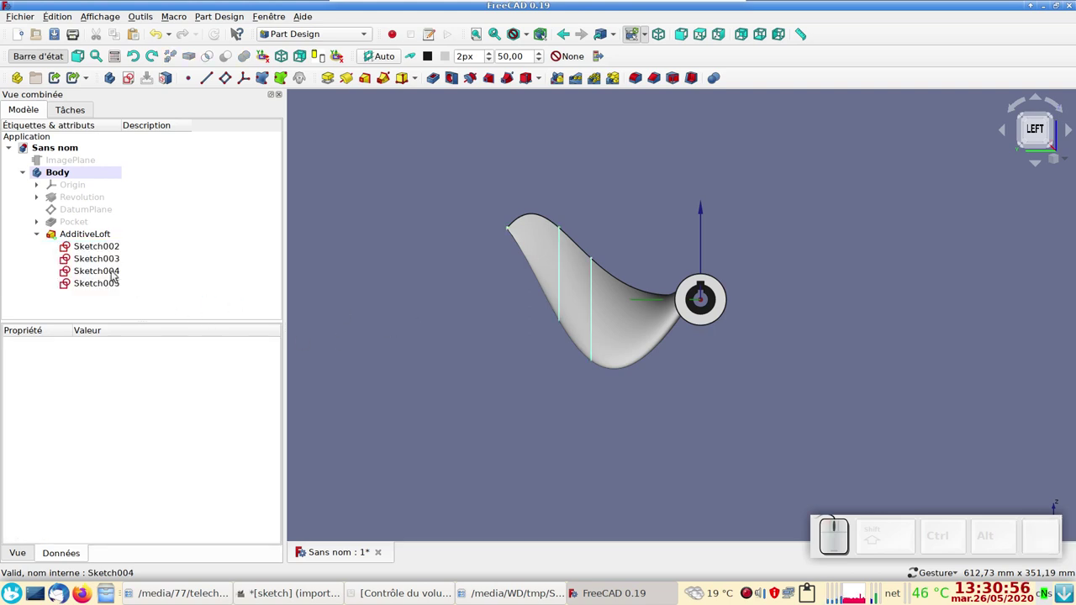
Set Sketch004's Attachment Offset z position to -110 mm, reshaping the lofted blade.
click(115, 273)
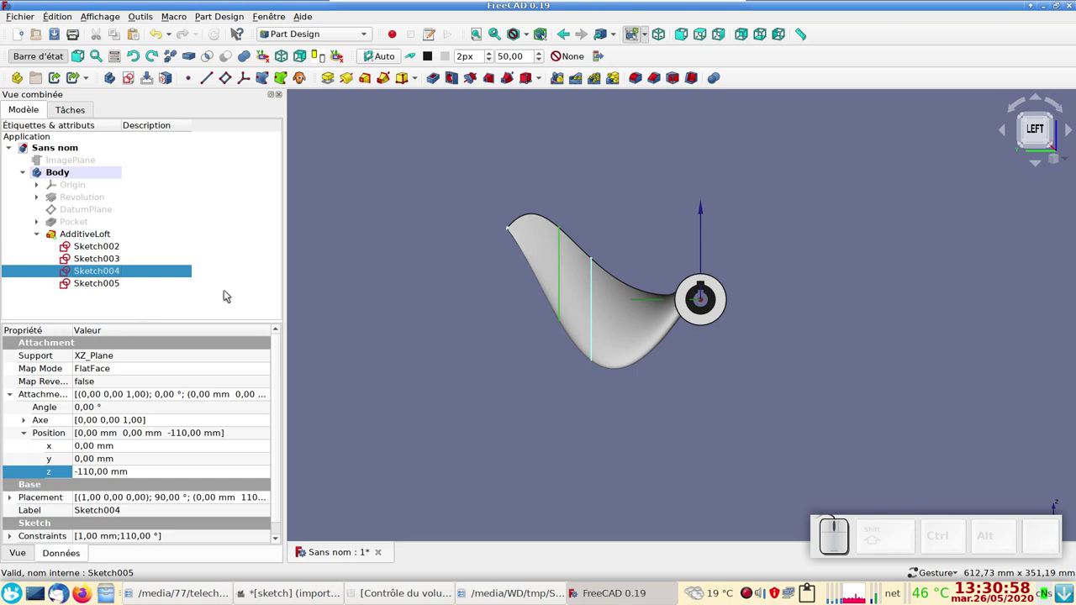
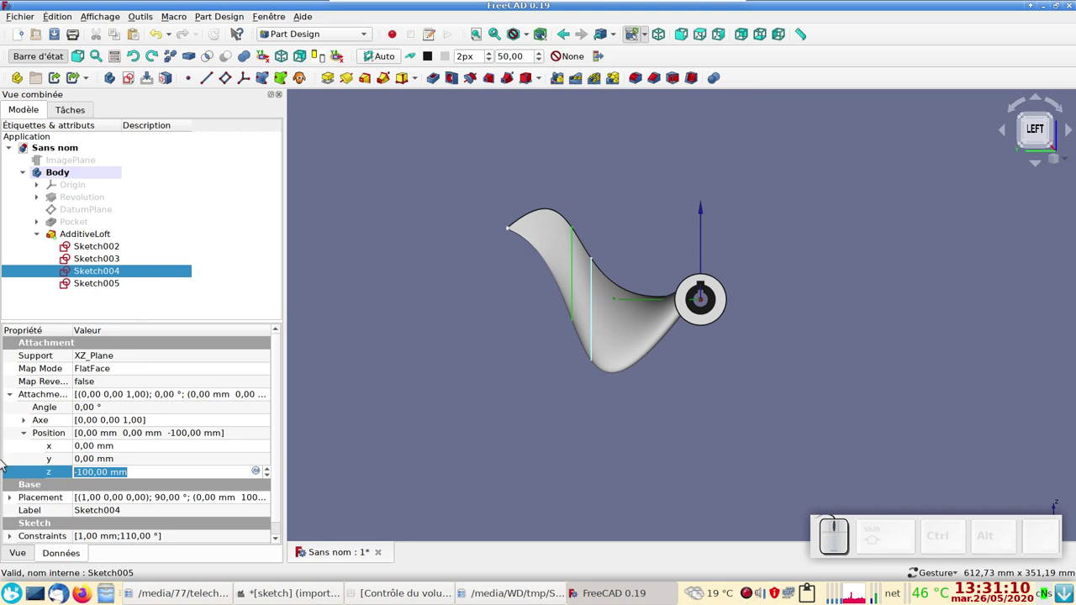
key(KP_Subtract)
key(KP_1)
key(KP_0)
key(KP_Enter)
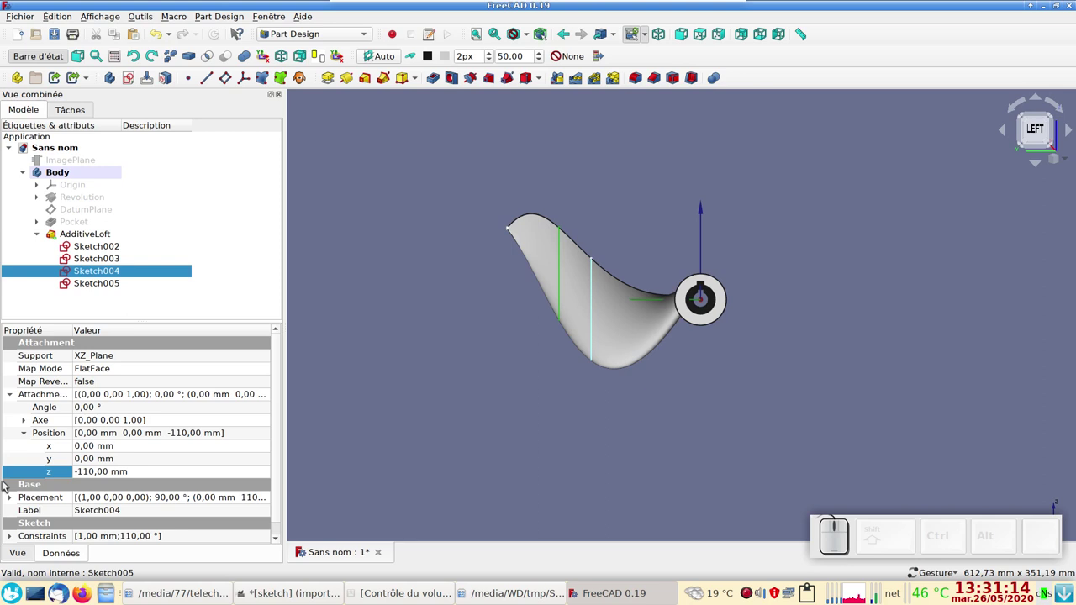
drag(138, 474, 96, 471)
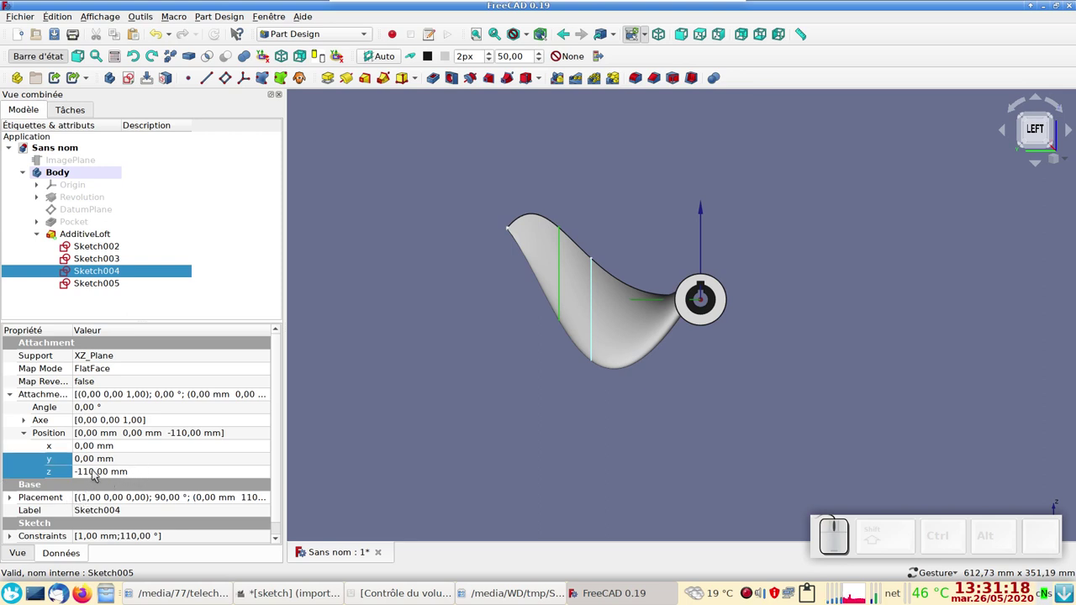
click(91, 474)
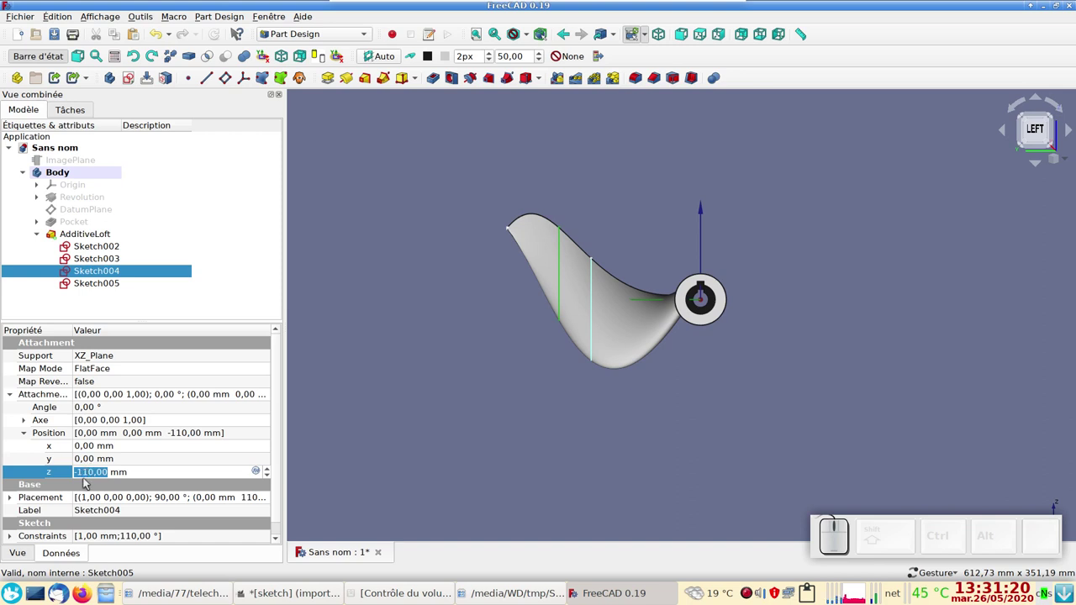
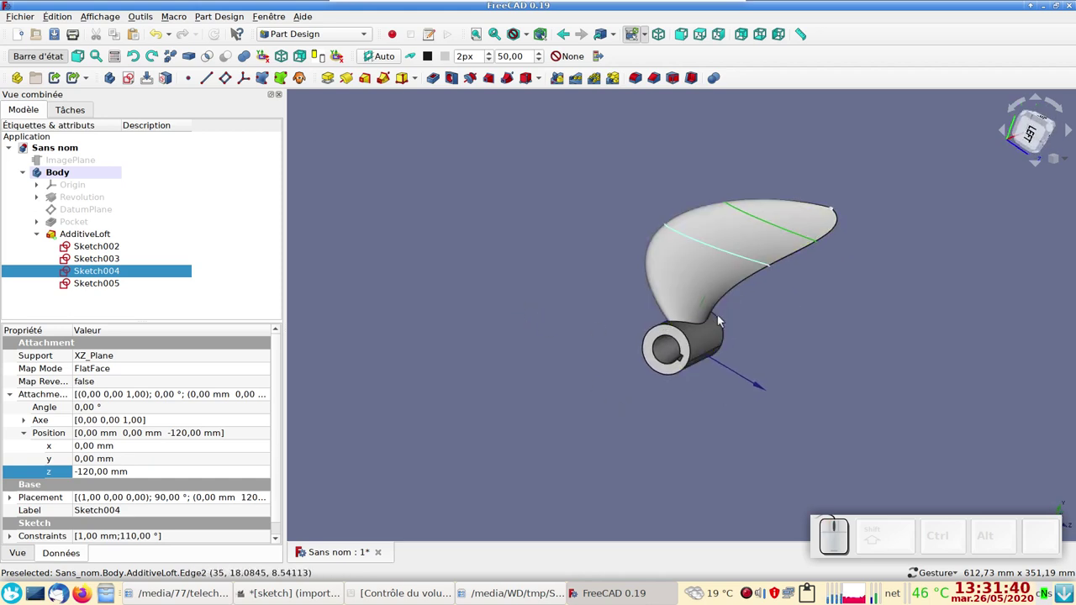
Select the edges where the lofted blade joins the hub, ready for filleting.
drag(508, 299, 685, 345)
drag(948, 358, 767, 371)
scroll(up, 3)
scroll(up, 3)
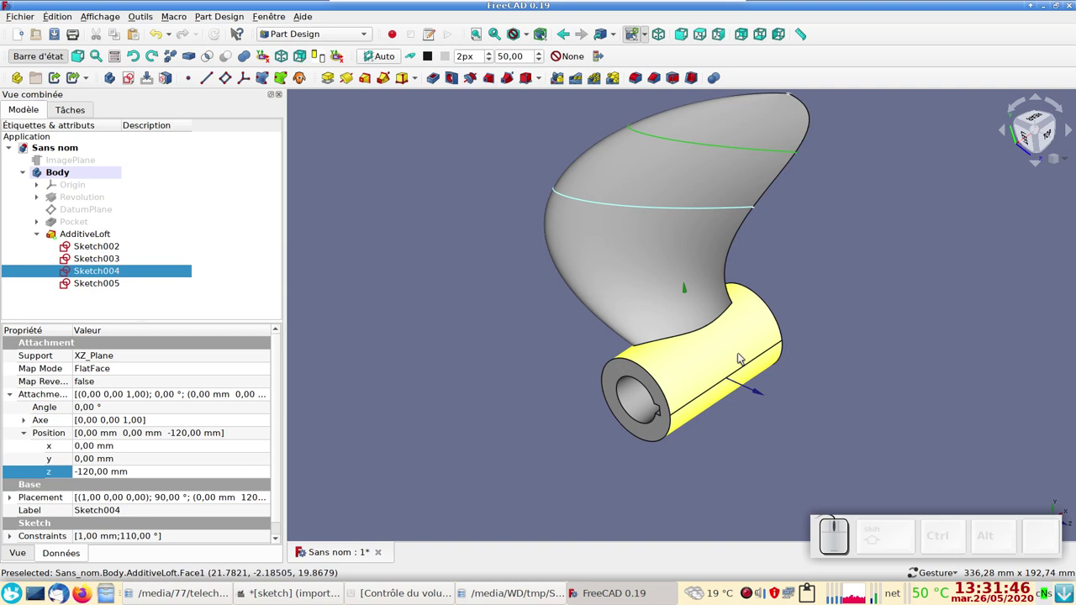
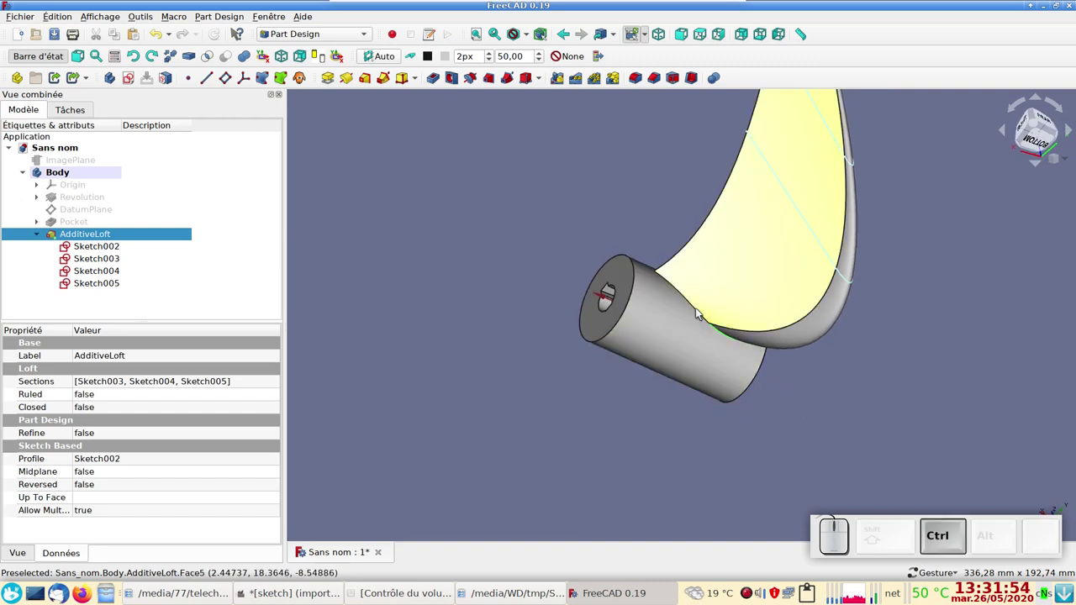
click(698, 313)
drag(1033, 392, 542, 196)
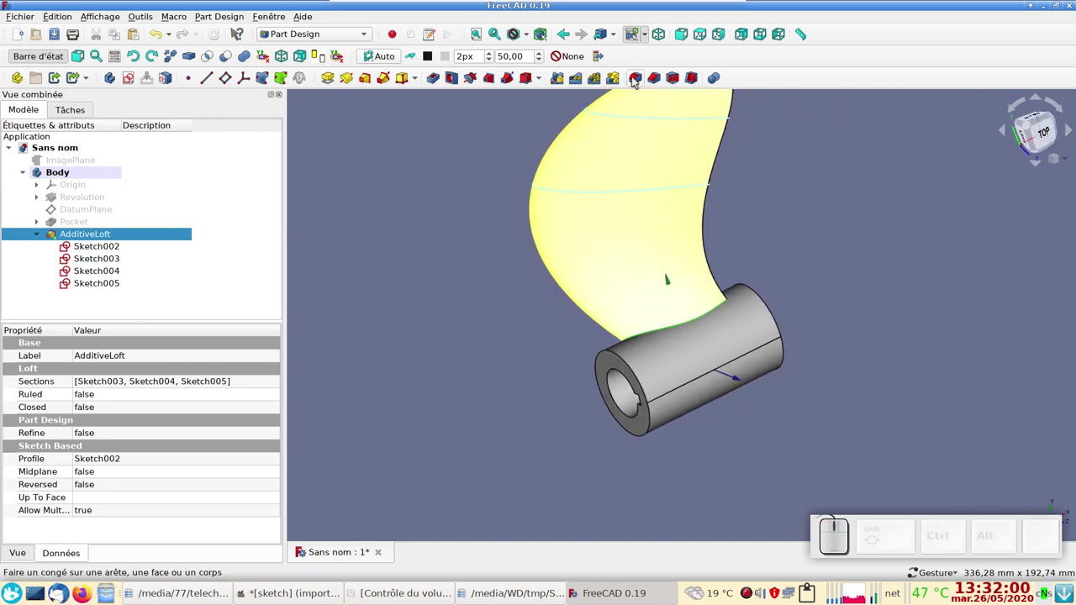
Apply a 10 mm Part Design fillet along the two blade-to-hub edges and inspect it.
click(634, 81)
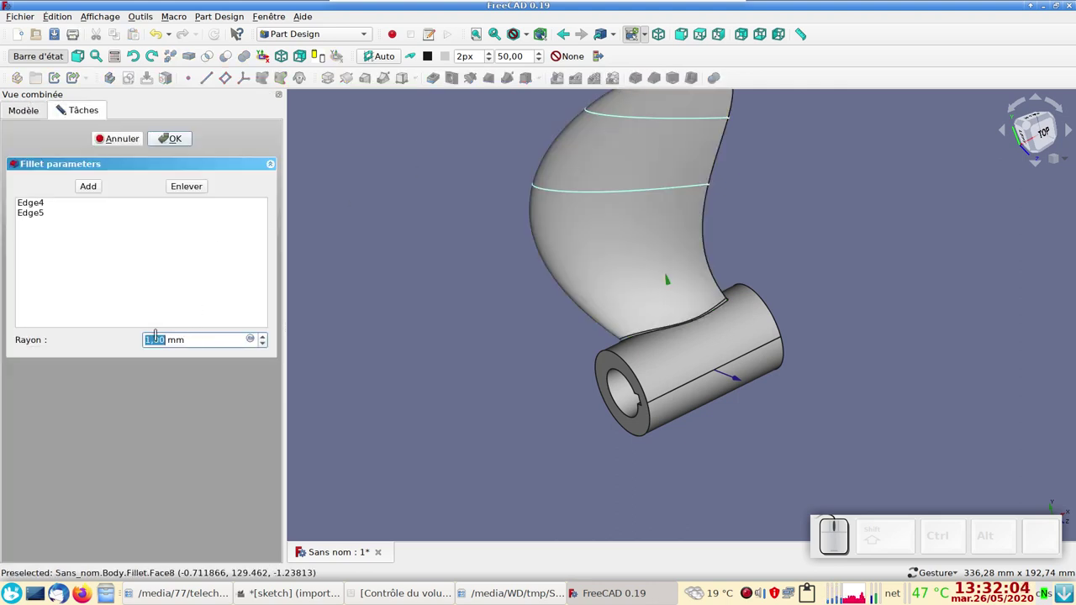
key(KP_1)
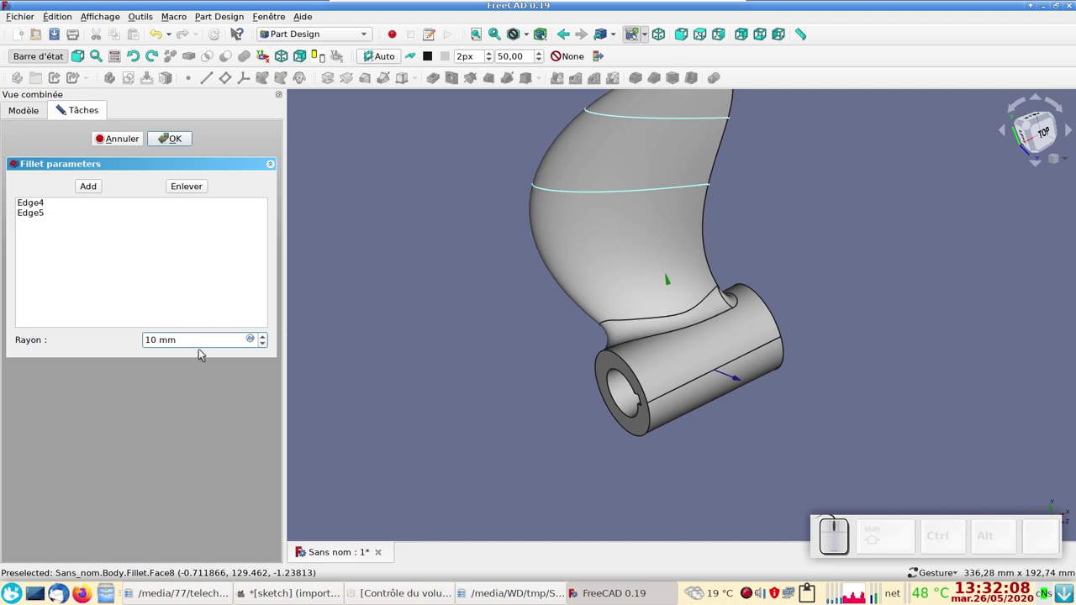
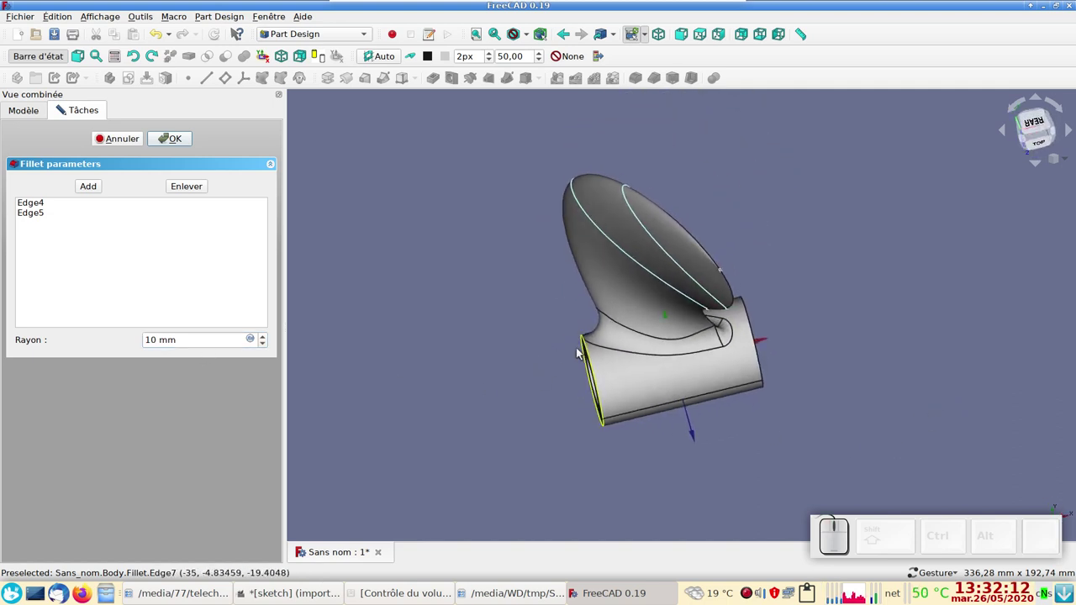
click(176, 143)
drag(410, 315, 665, 316)
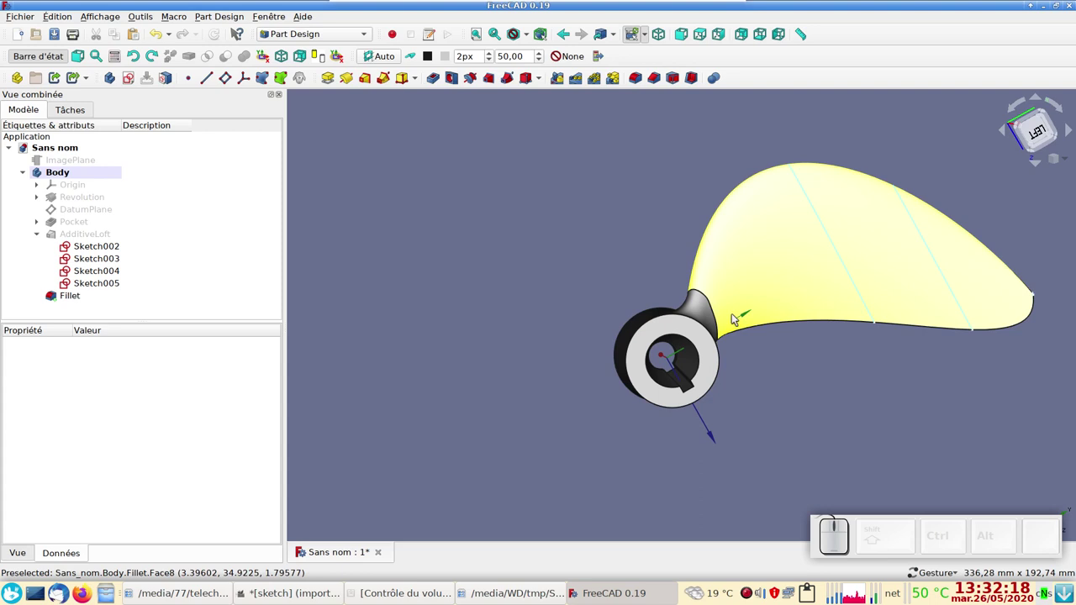
drag(785, 385, 739, 376)
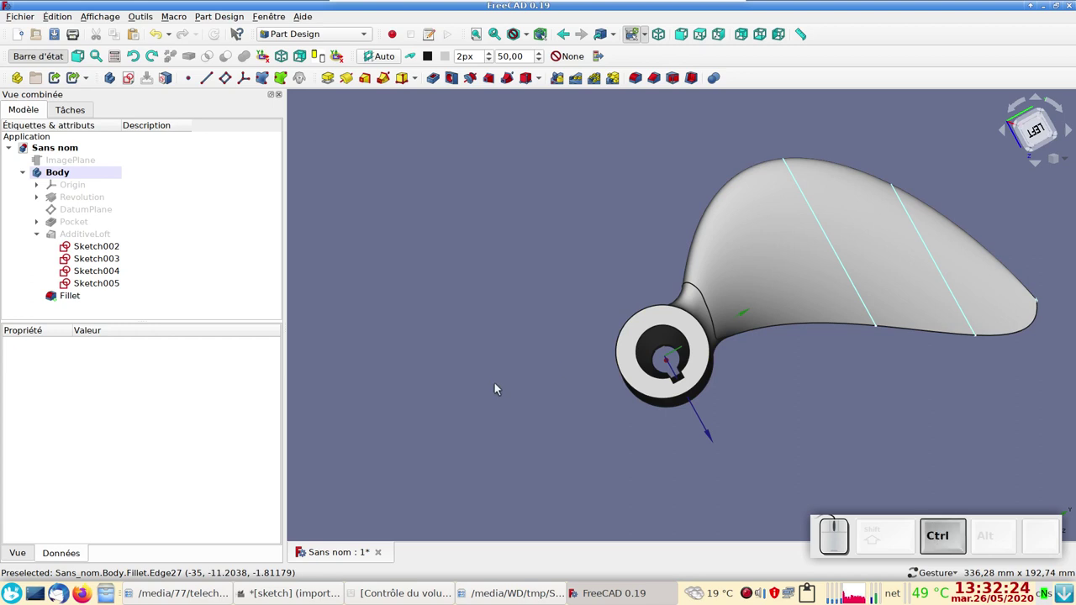
Save the document as helice-02.FCStd, overwriting the existing file.
key(ctrl+s)
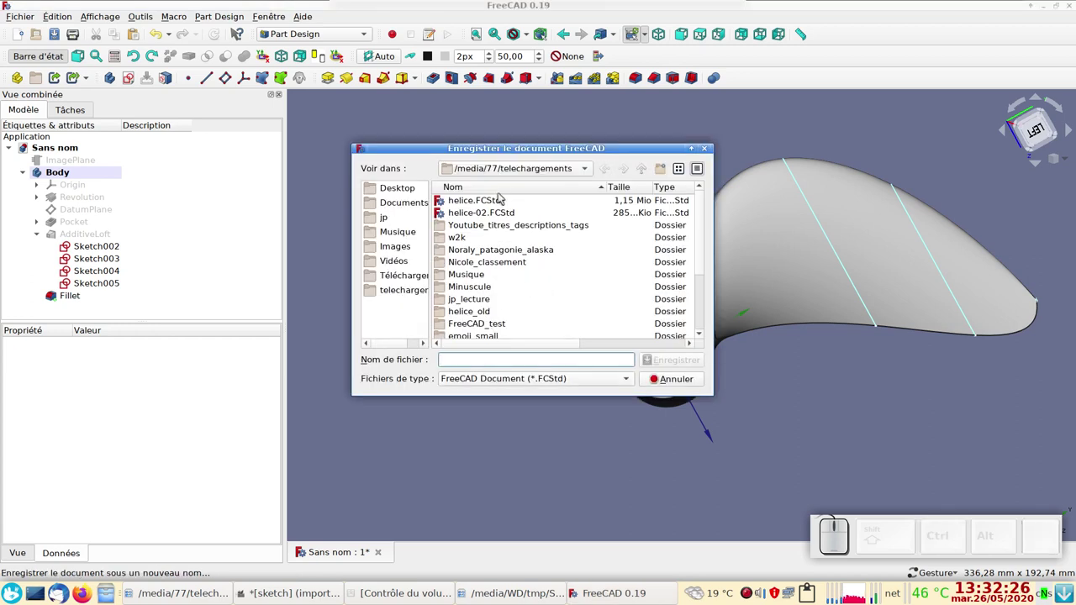
click(500, 212)
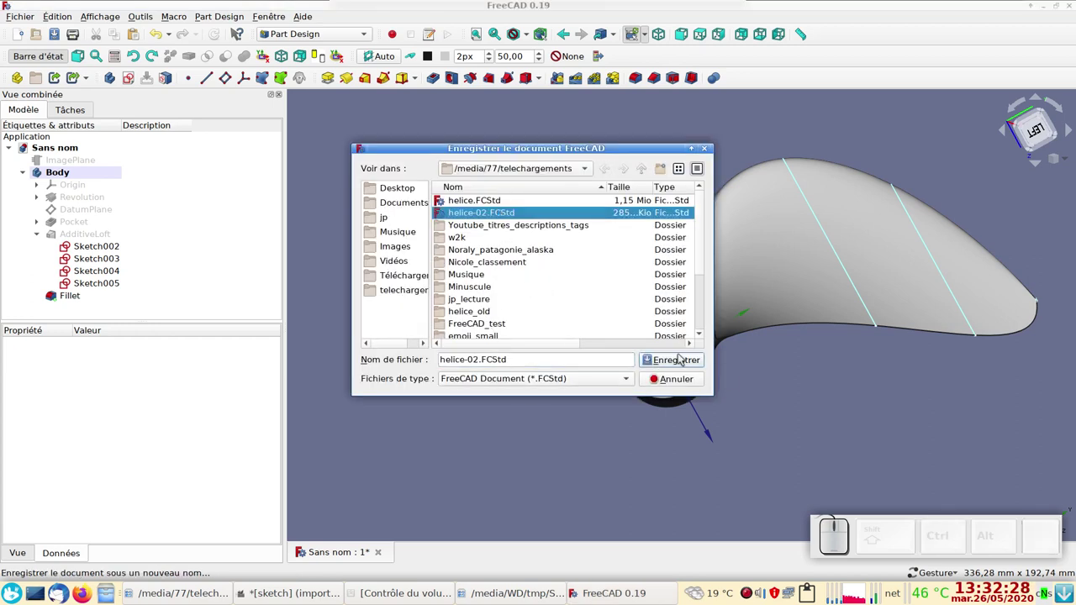
click(684, 364)
click(619, 281)
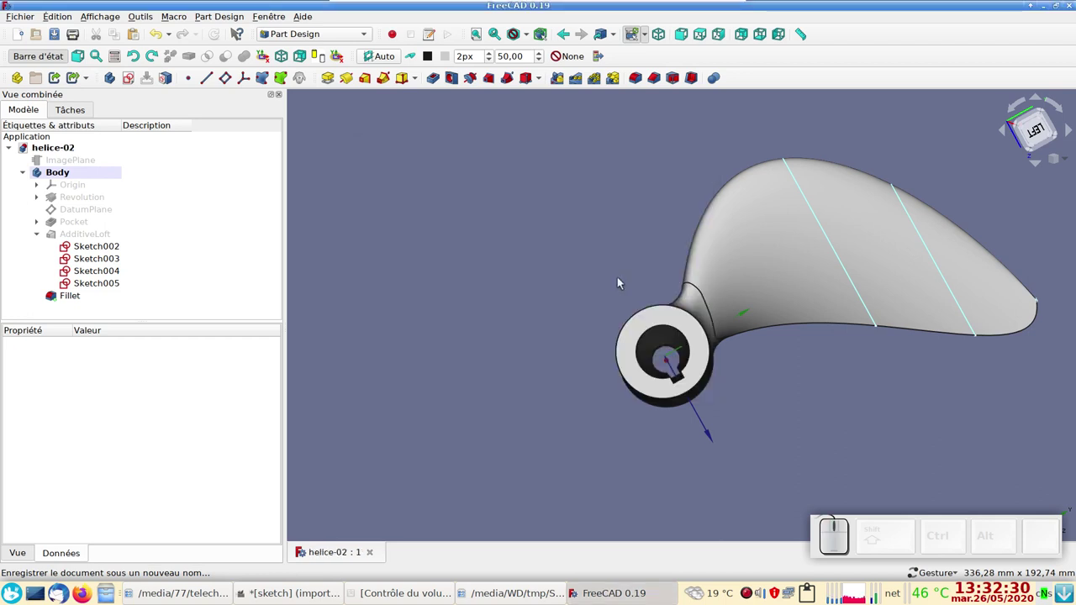
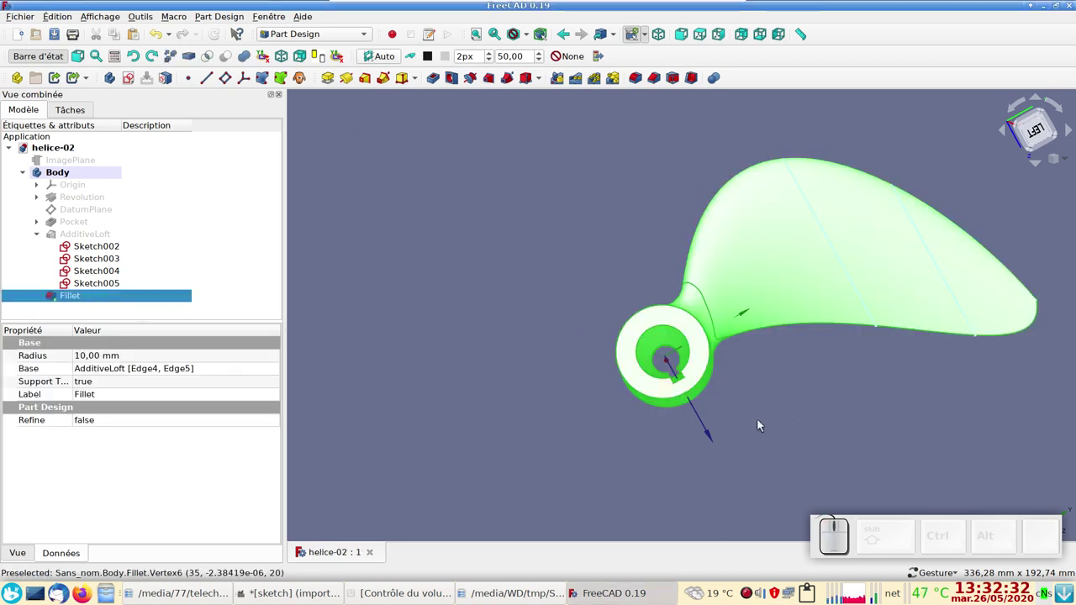
View the finished blade from the left side and zoom to inspect it.
key(KP_6)
scroll(up, 3)
scroll(down, 3)
right_click(737, 429)
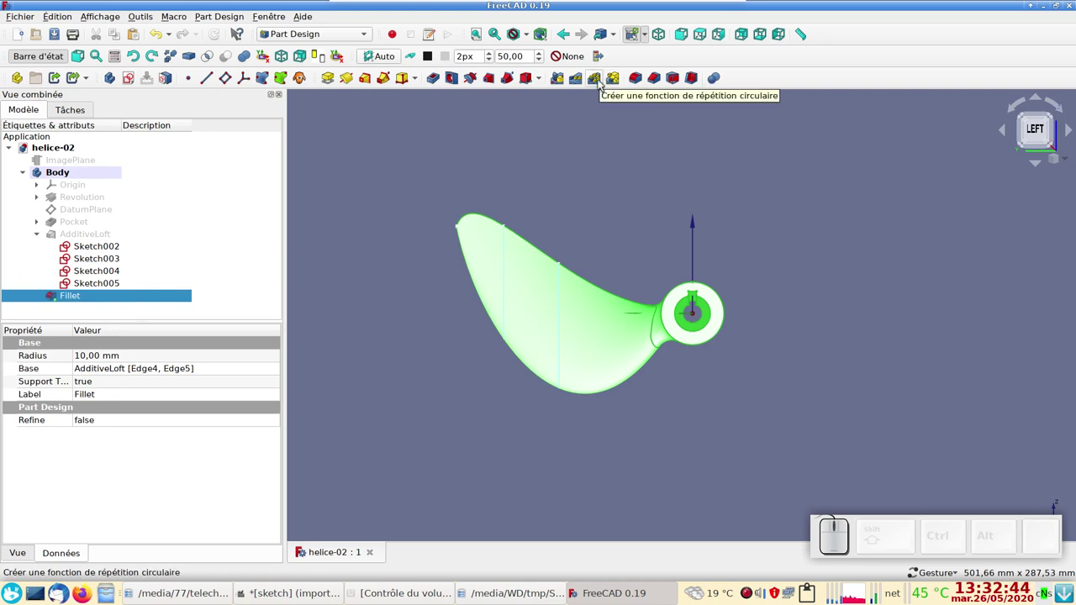
Polar-pattern the filleted blade 3 occurrences about the X axis for three blades.
click(603, 80)
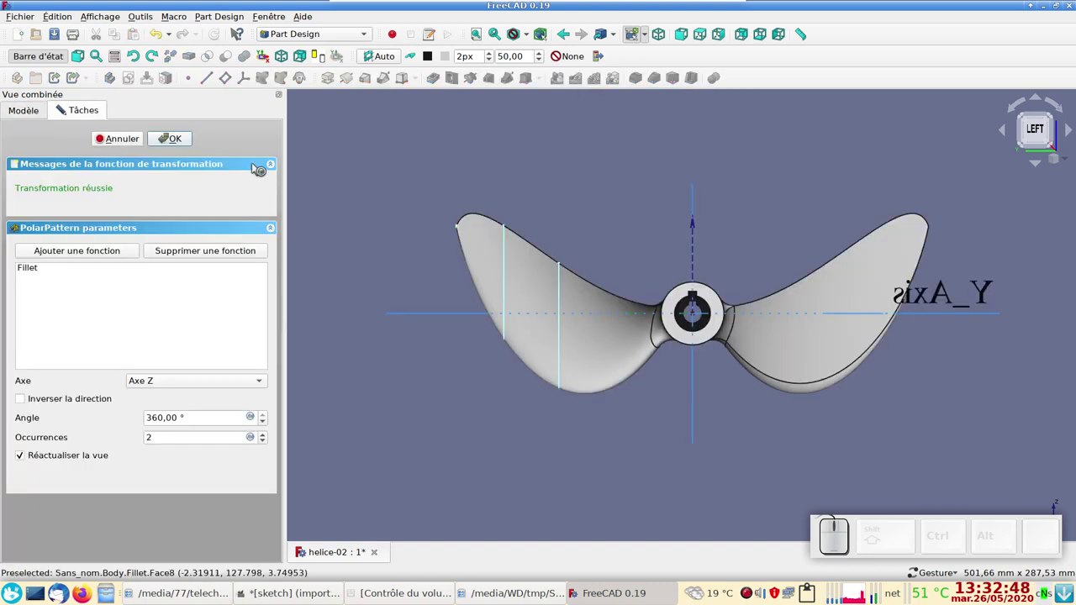
click(185, 380)
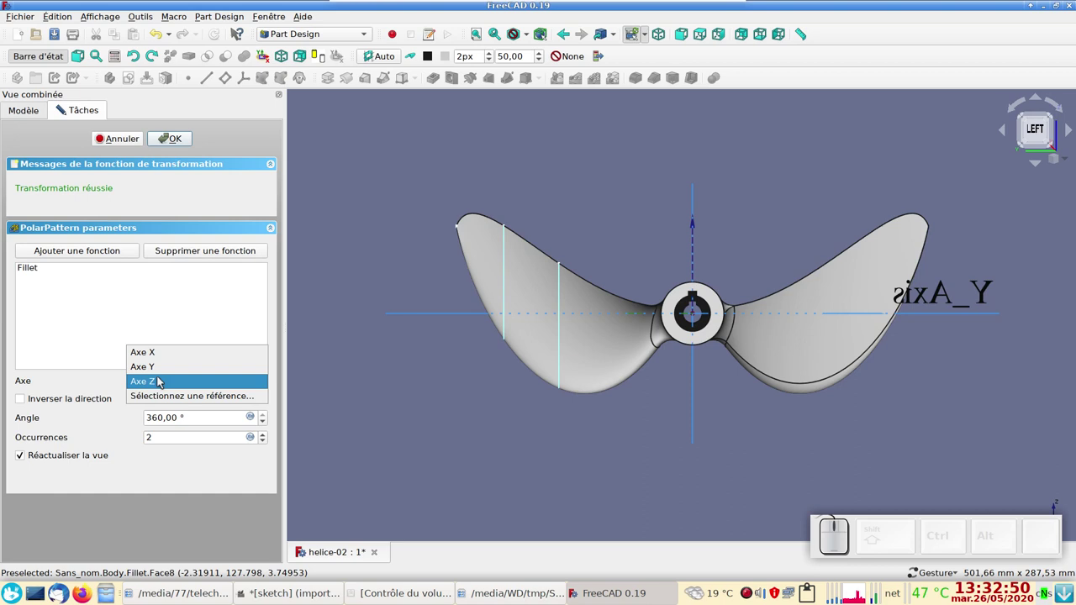
click(178, 358)
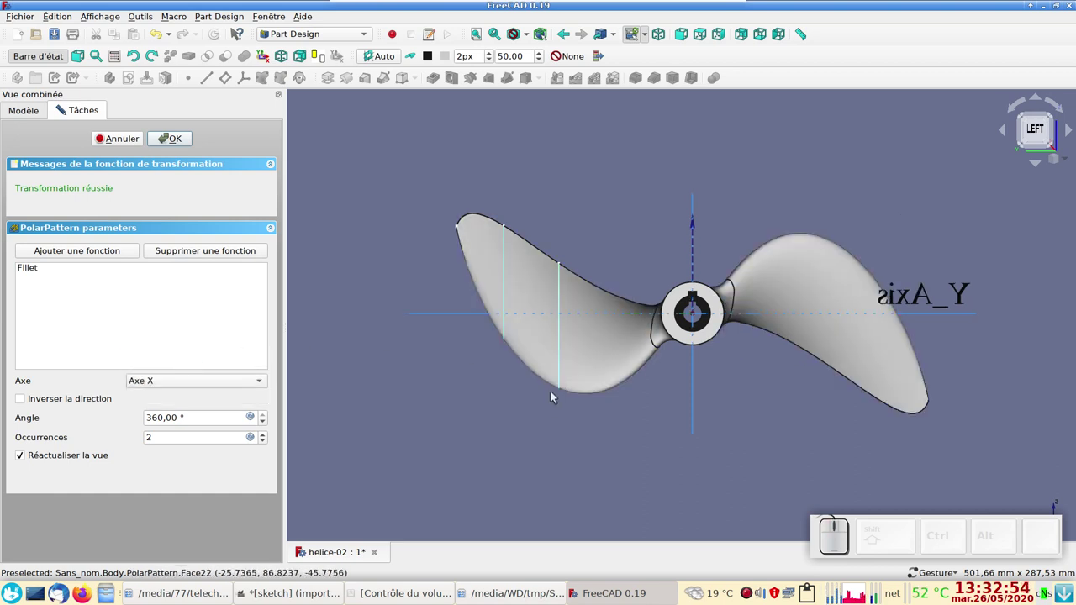
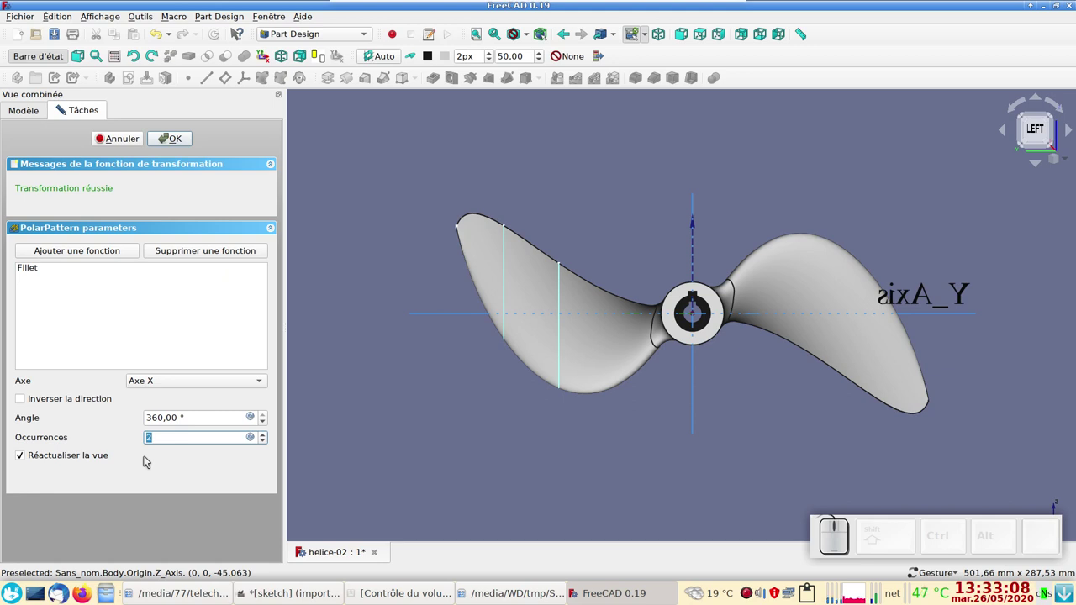
key(KP_3)
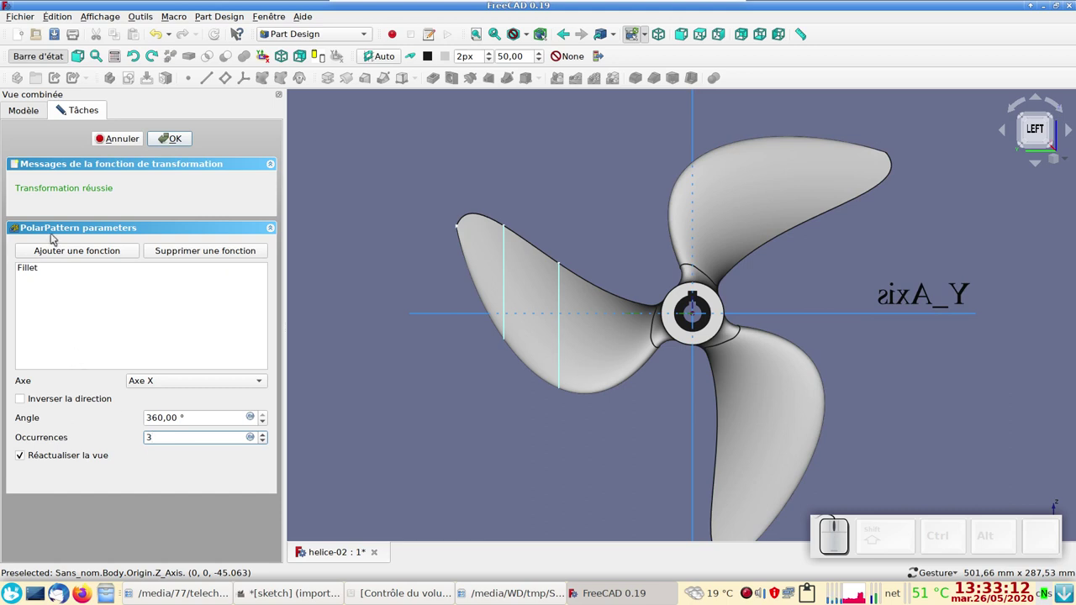
click(169, 143)
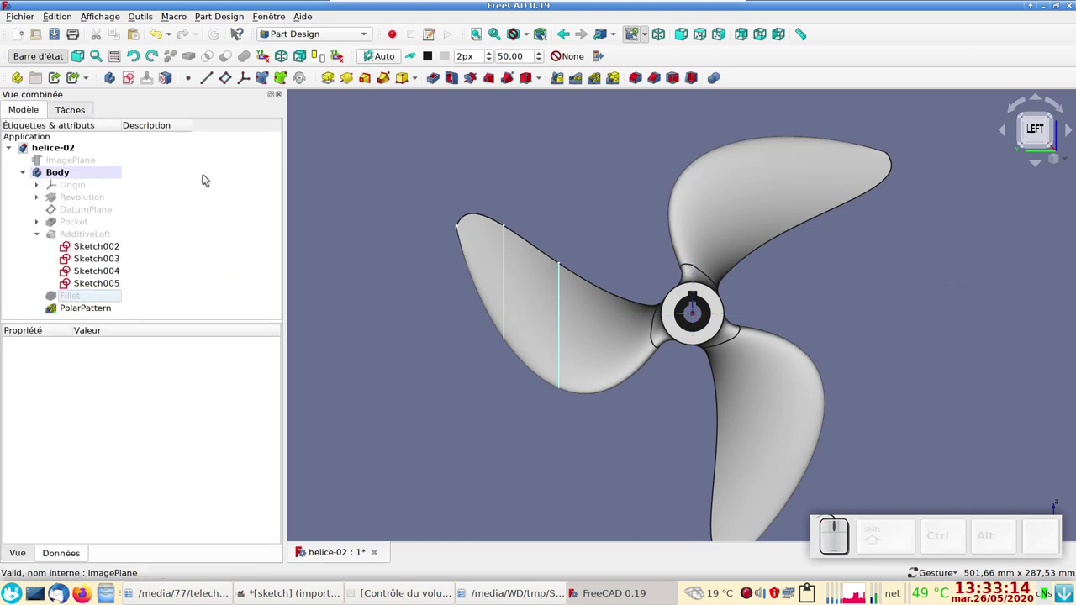
Give the PolarPattern propeller solid a Gold shape appearance material.
drag(372, 281, 531, 301)
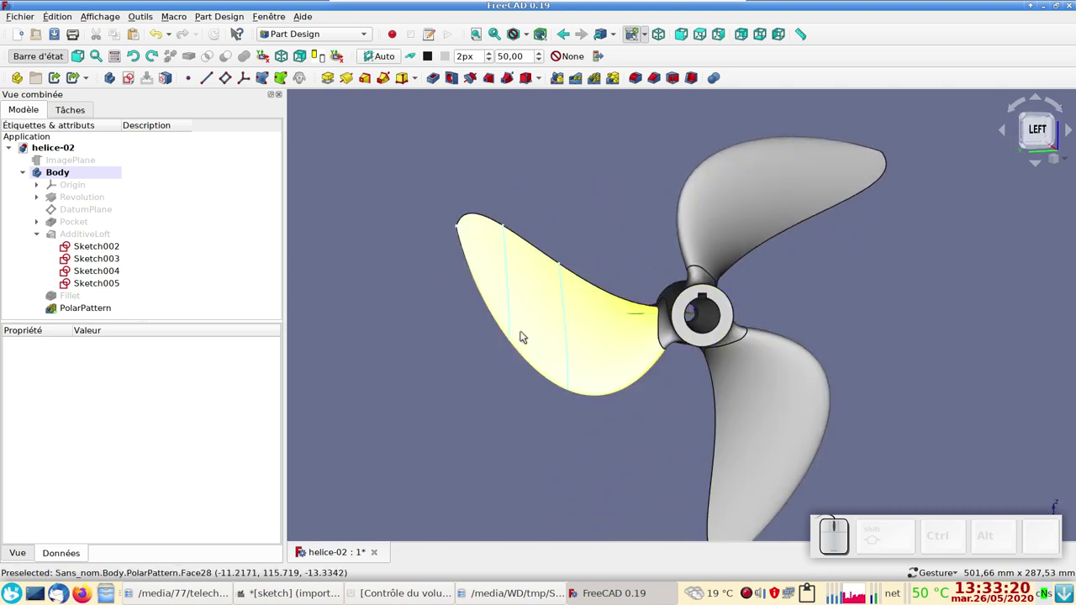
click(542, 322)
key(ctrl+d)
click(211, 222)
click(160, 247)
click(143, 446)
click(435, 421)
Orbit the gold three-bladed propeller to inspect it from several sides.
drag(700, 475, 598, 316)
drag(573, 231, 481, 381)
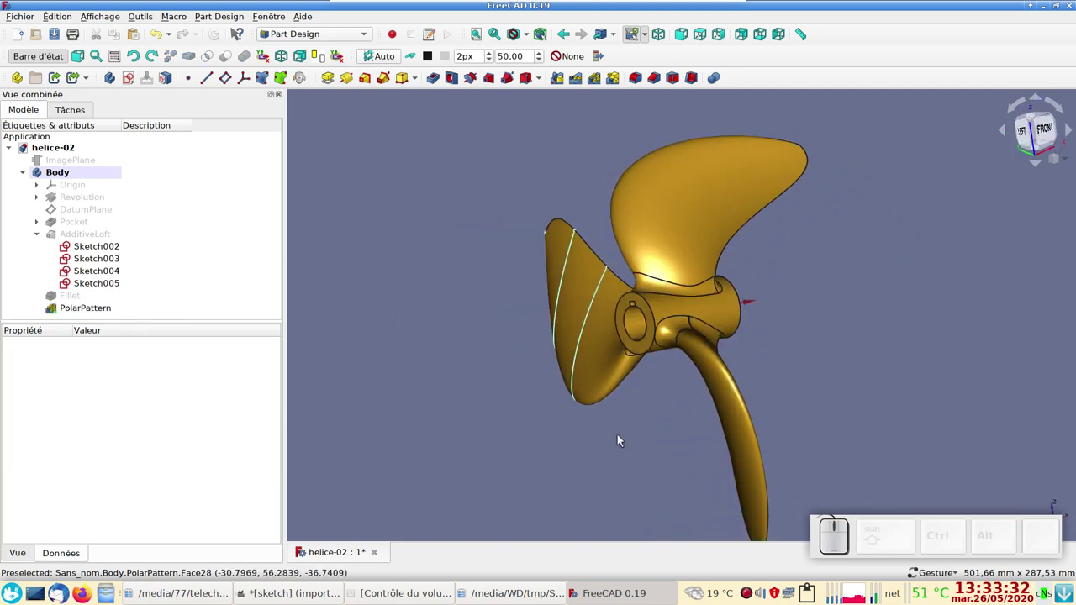
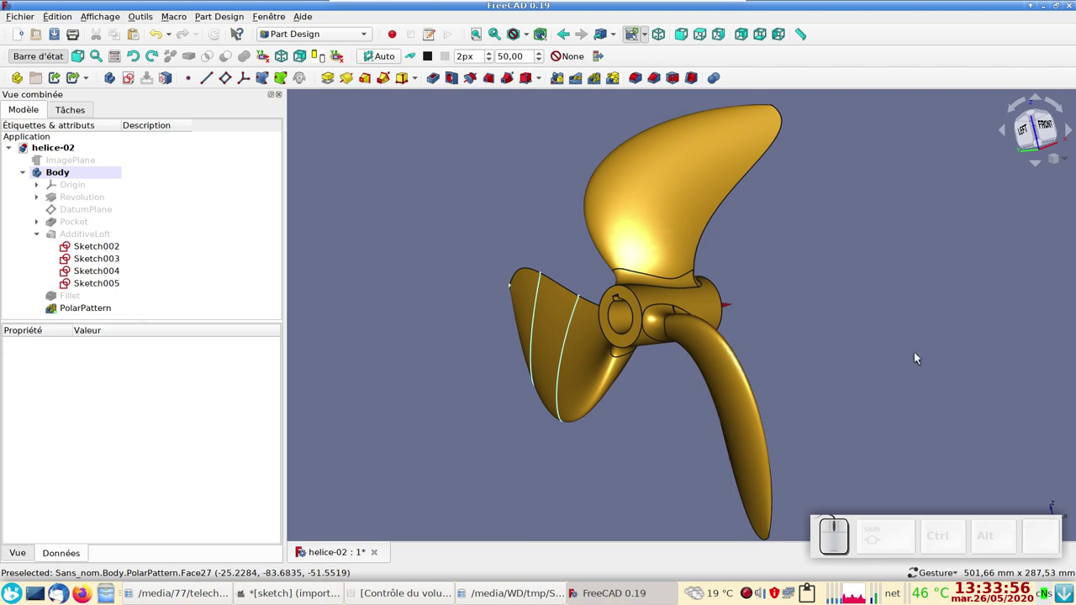
drag(897, 343, 677, 391)
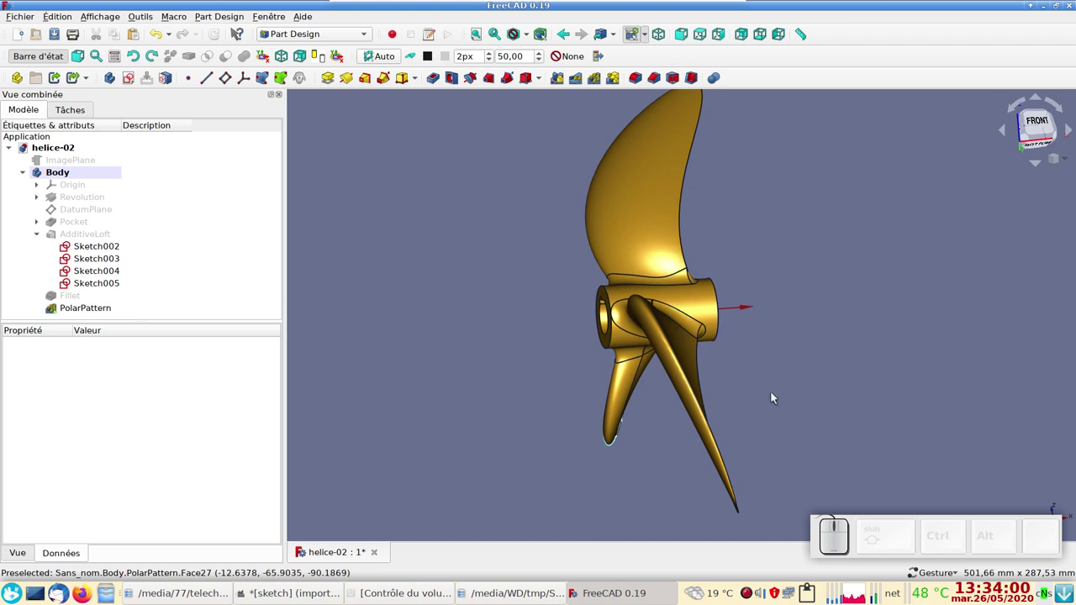
drag(425, 330, 804, 346)
right_click(926, 316)
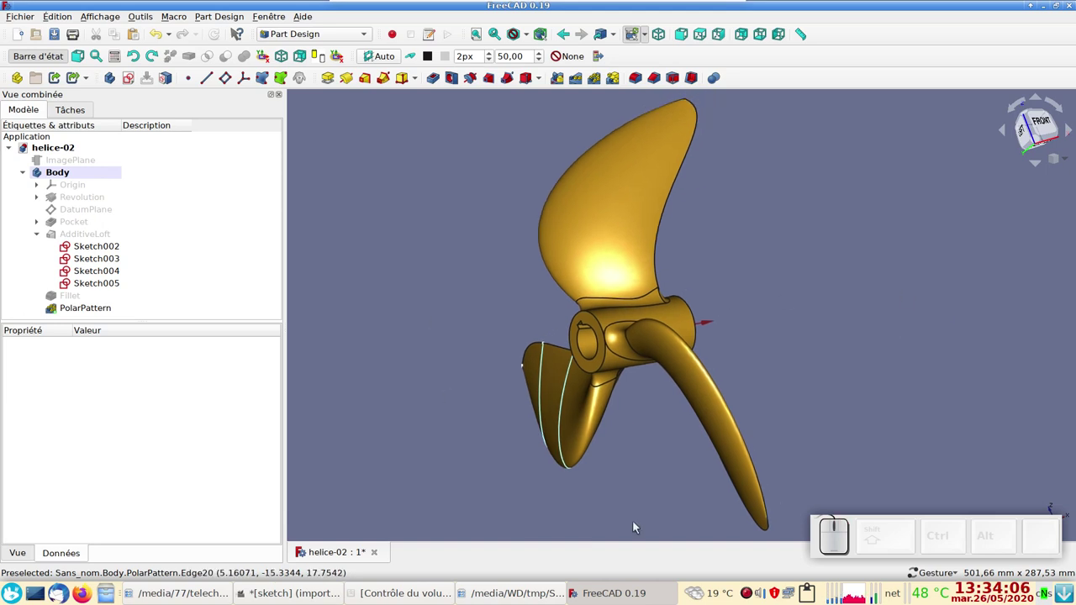